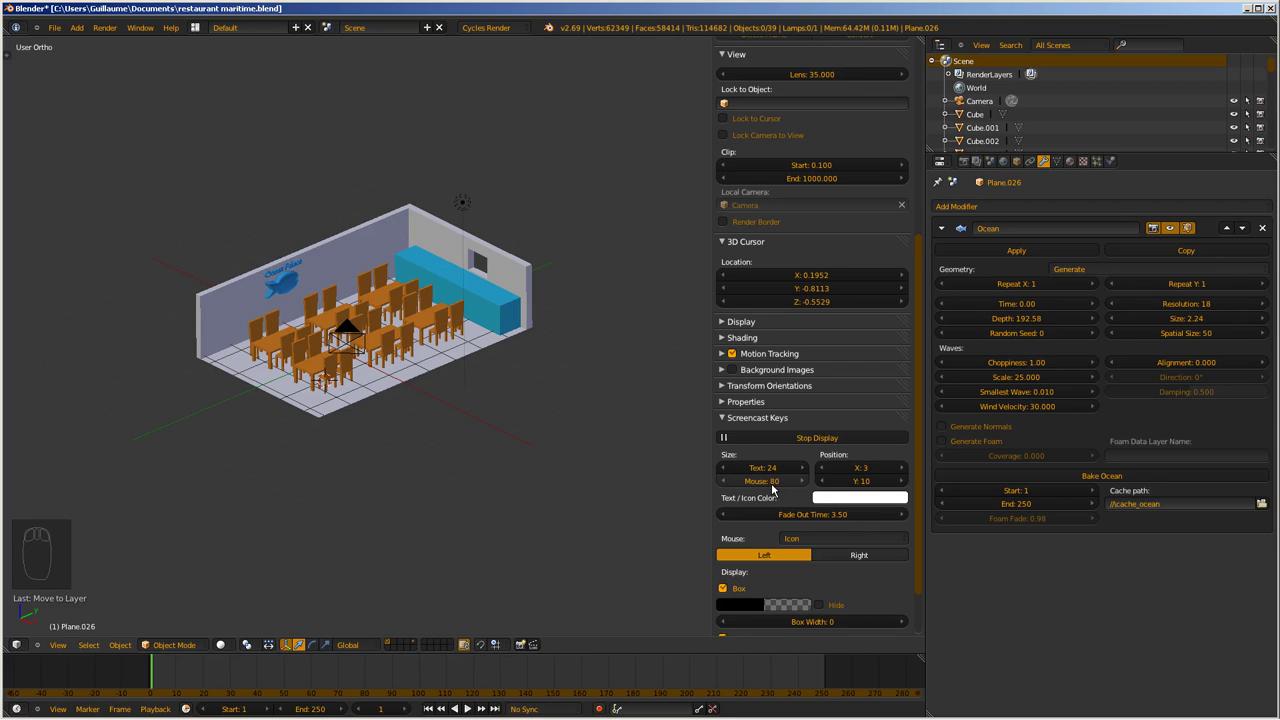
Bring up the add-object menu at the Mesh category over the restaurant plan
{"action": "left_click_drag", "start_coordinate": [768, 475], "coordinate": [419, 327]}
{"action": "key", "text": "shift+a"}
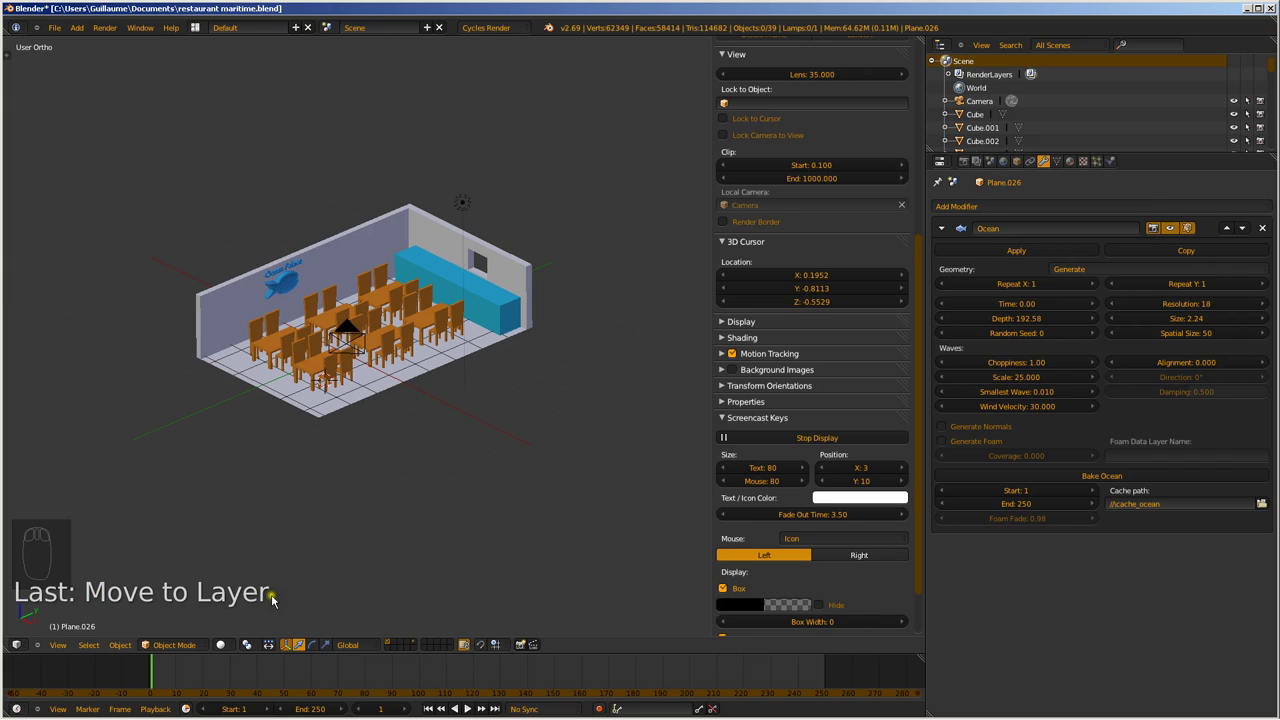
{"action": "key", "text": "m"}
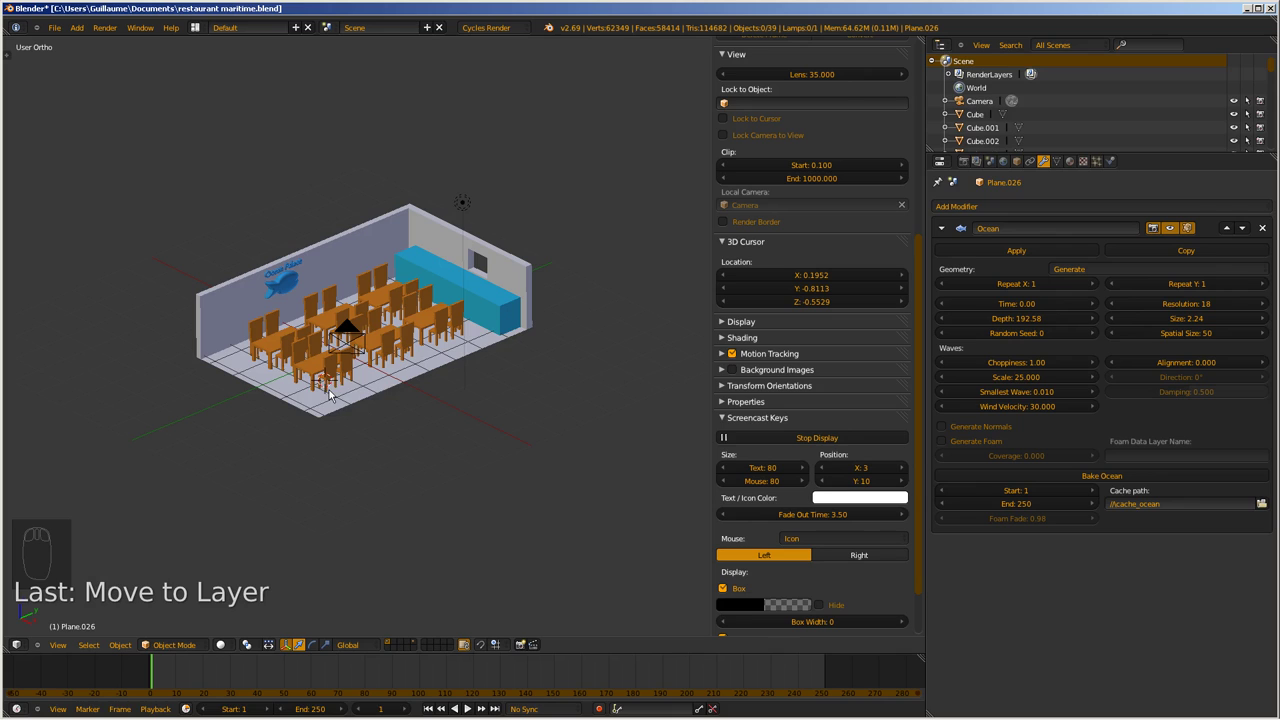
{"action": "key", "text": "shift+a"}
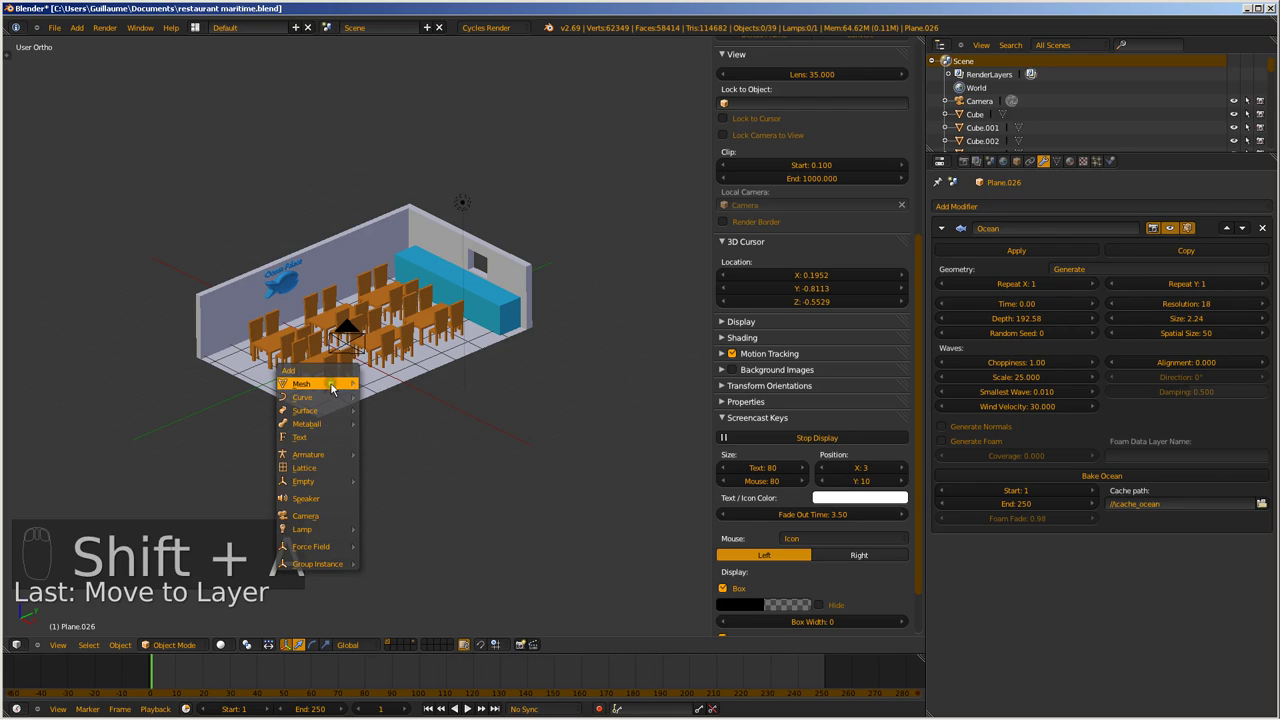
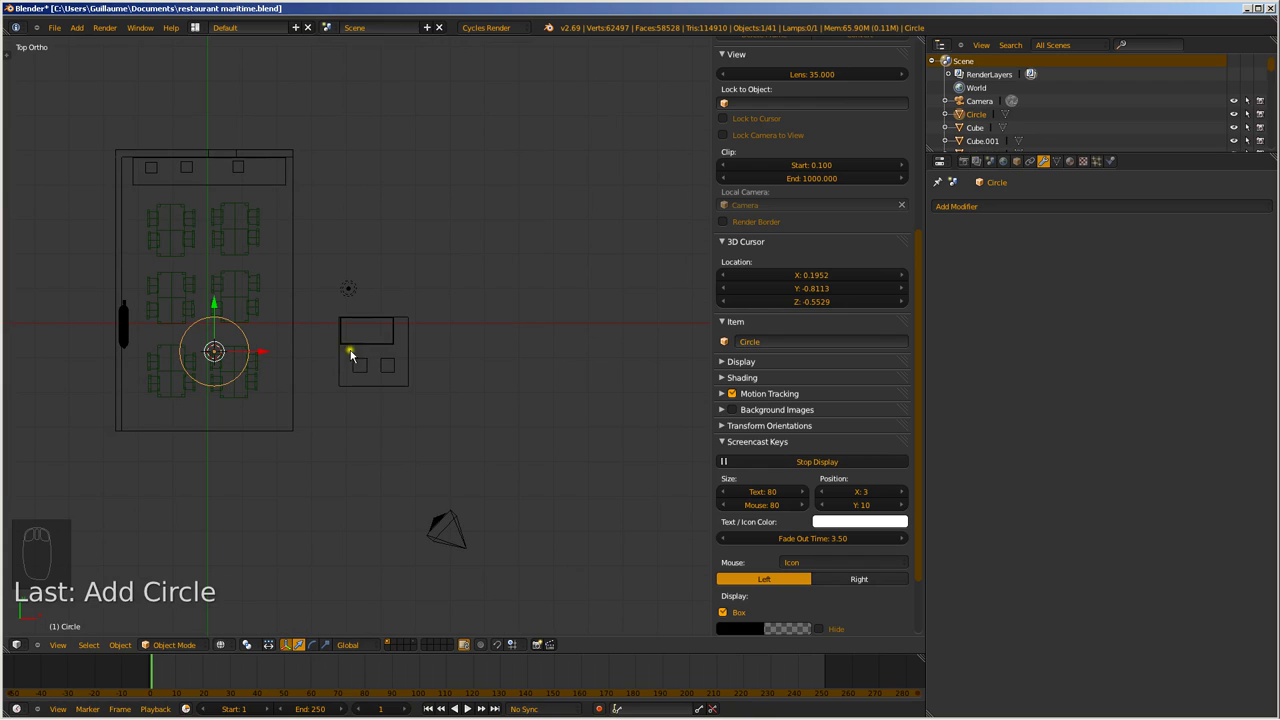
Delete the newly added circle and view the restaurant from the right side
{"action": "left_click_drag", "start_coordinate": [379, 344], "coordinate": [455, 505]}
{"action": "key", "text": "x"}
{"action": "left_click_drag", "start_coordinate": [383, 525], "coordinate": [455, 505]}
{"action": "key", "text": "KP_3"}
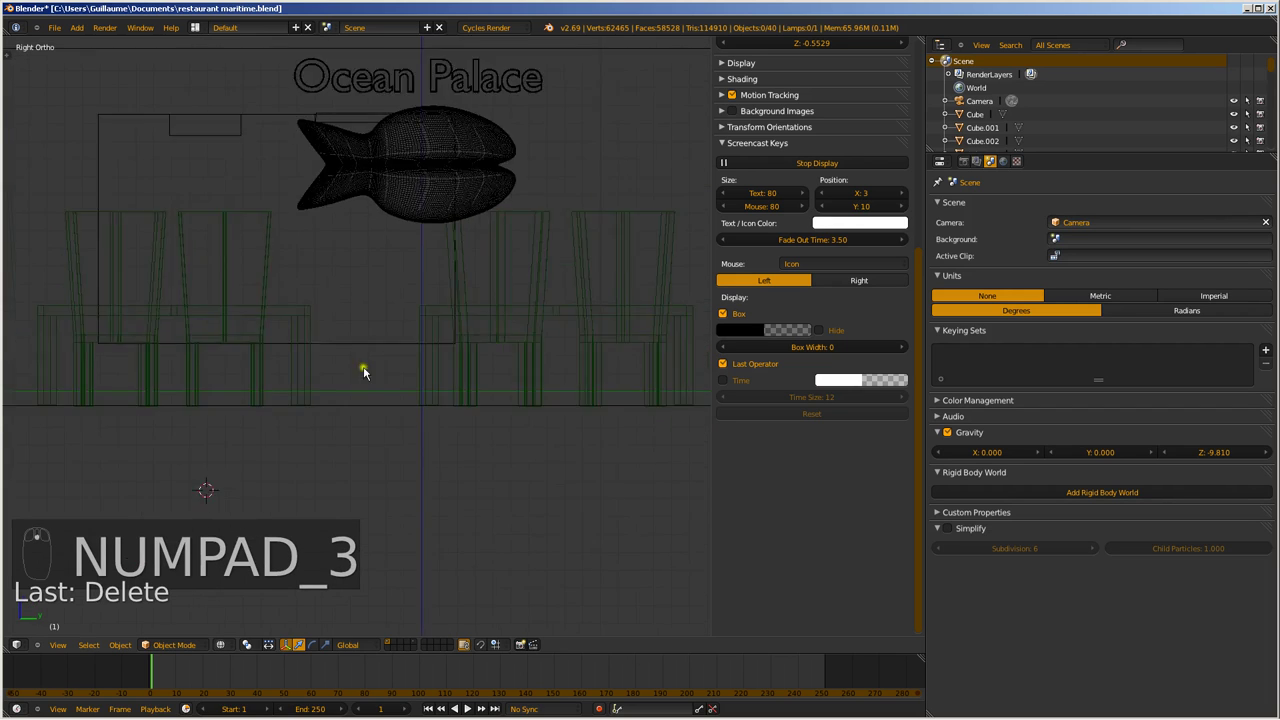
{"action": "middle_click", "coordinate": [466, 408]}
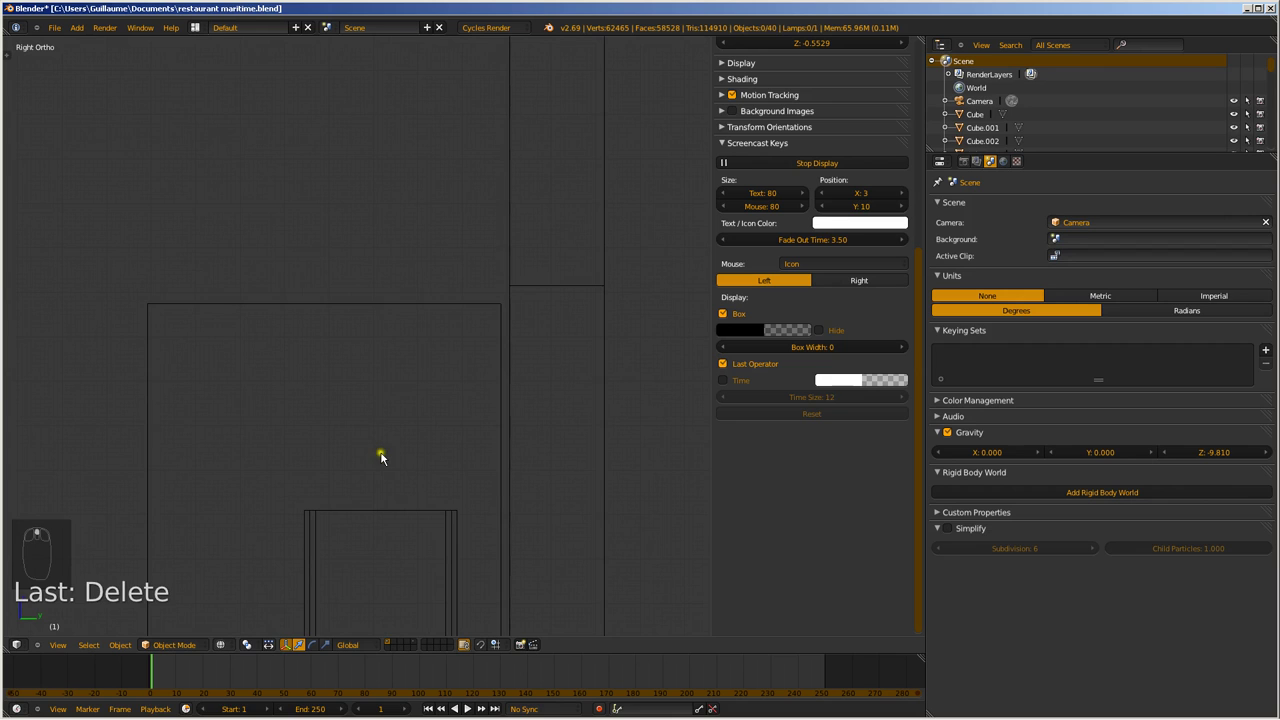
Raise the 3D cursor to counter-top height using top and side views
{"action": "left_click_drag", "start_coordinate": [387, 325], "coordinate": [445, 482]}
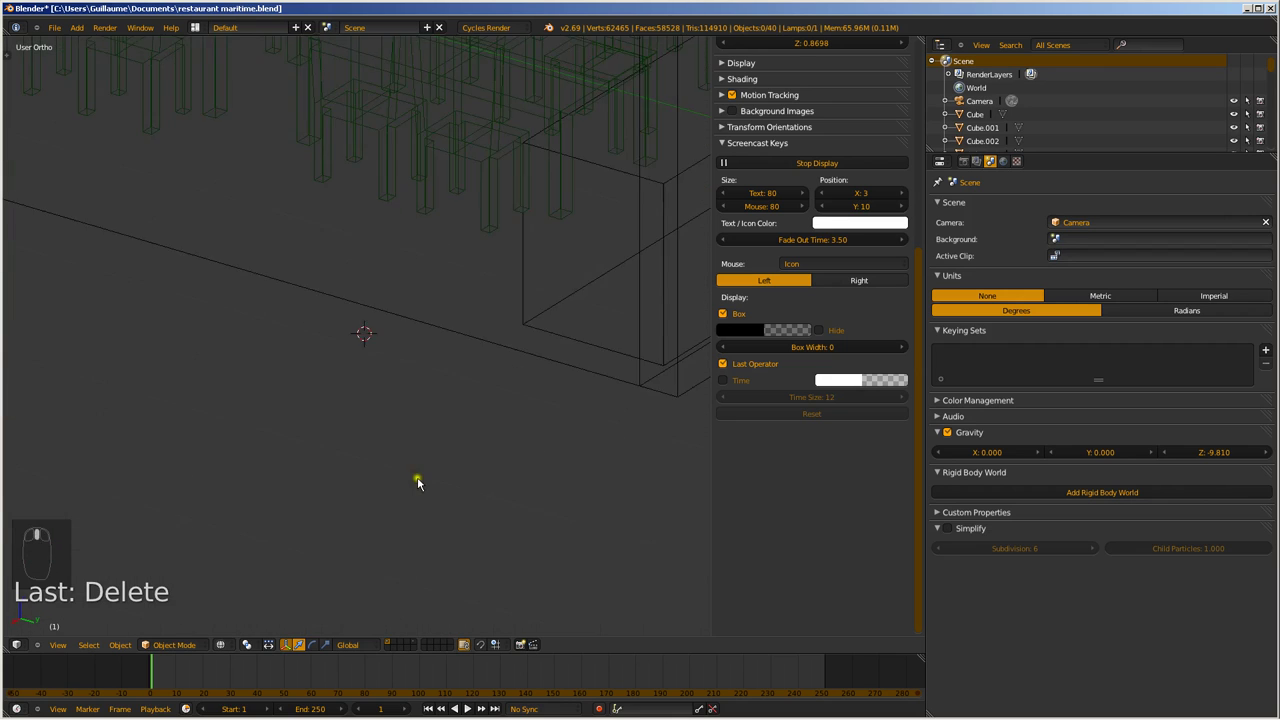
{"action": "key", "text": "KP_7"}
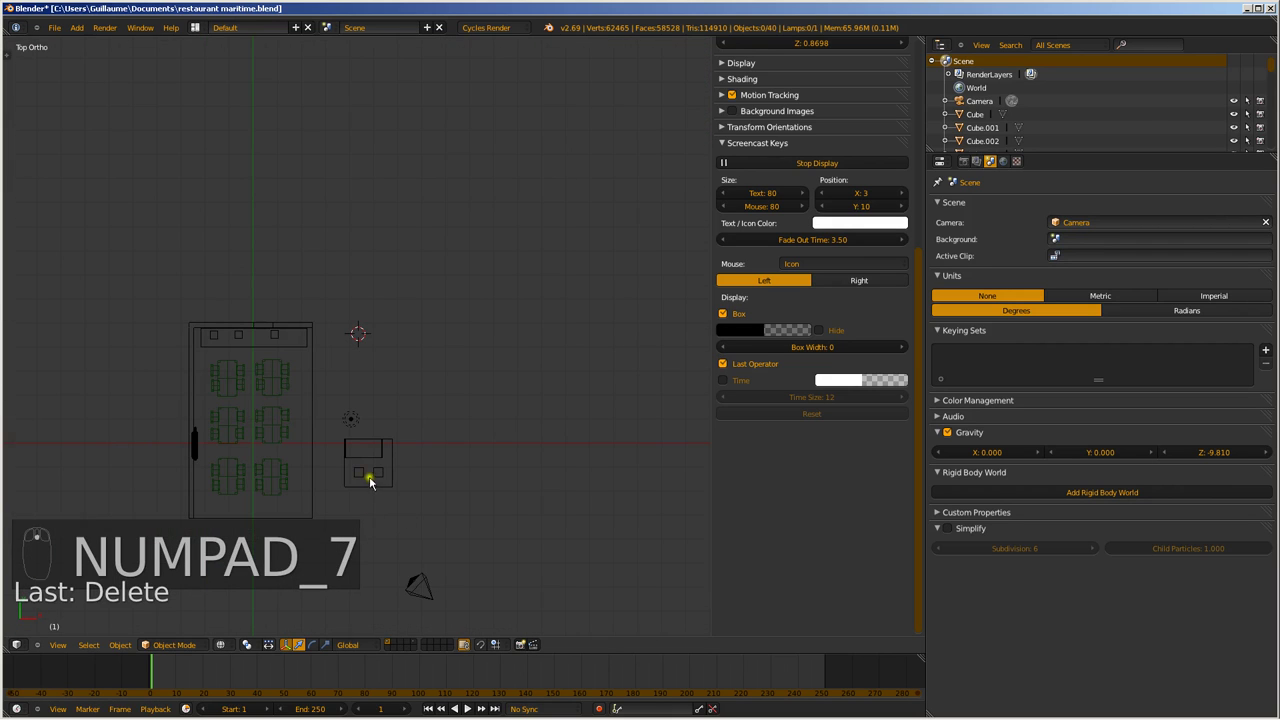
{"action": "left_click_drag", "start_coordinate": [365, 480], "coordinate": [377, 382]}
{"action": "left_click_drag", "start_coordinate": [380, 514], "coordinate": [378, 385]}
{"action": "key", "text": "KP_3"}
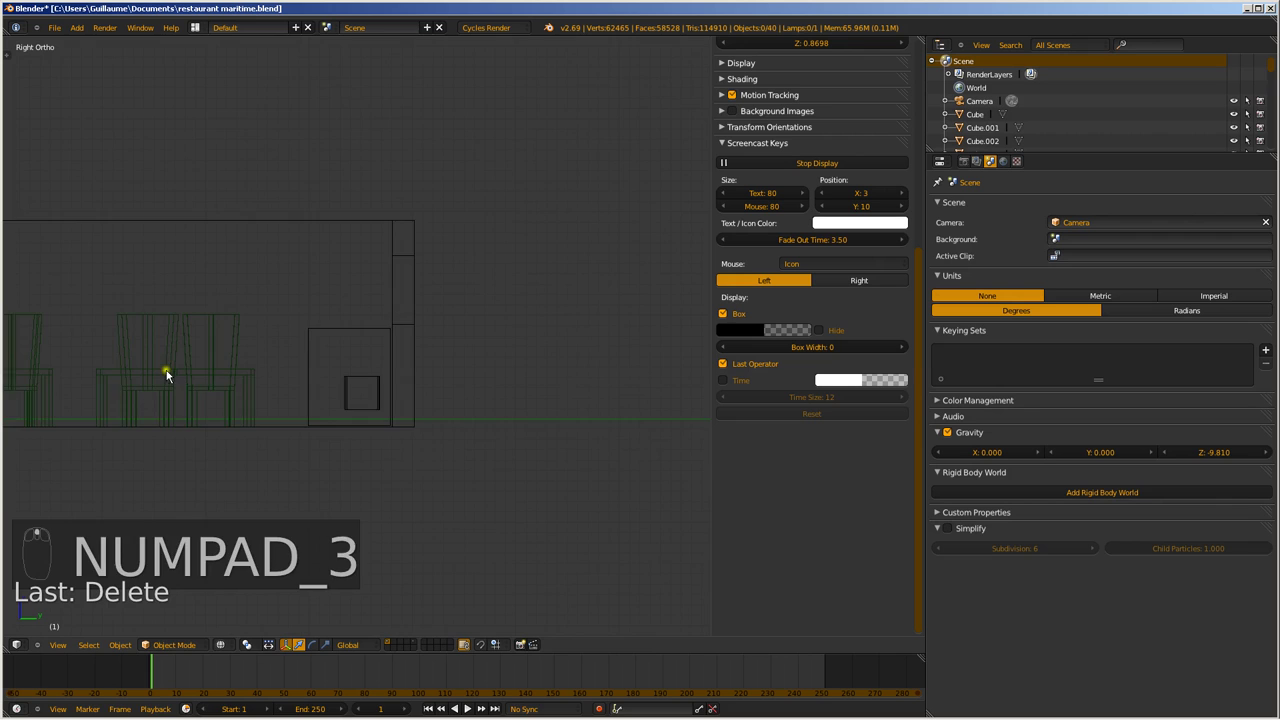
{"action": "left_click_drag", "start_coordinate": [594, 531], "coordinate": [531, 492]}
{"action": "left_click_drag", "start_coordinate": [404, 465], "coordinate": [529, 509]}
Place the 3D cursor inside the counter's small square outline from above
{"action": "key", "text": "KP_7"}
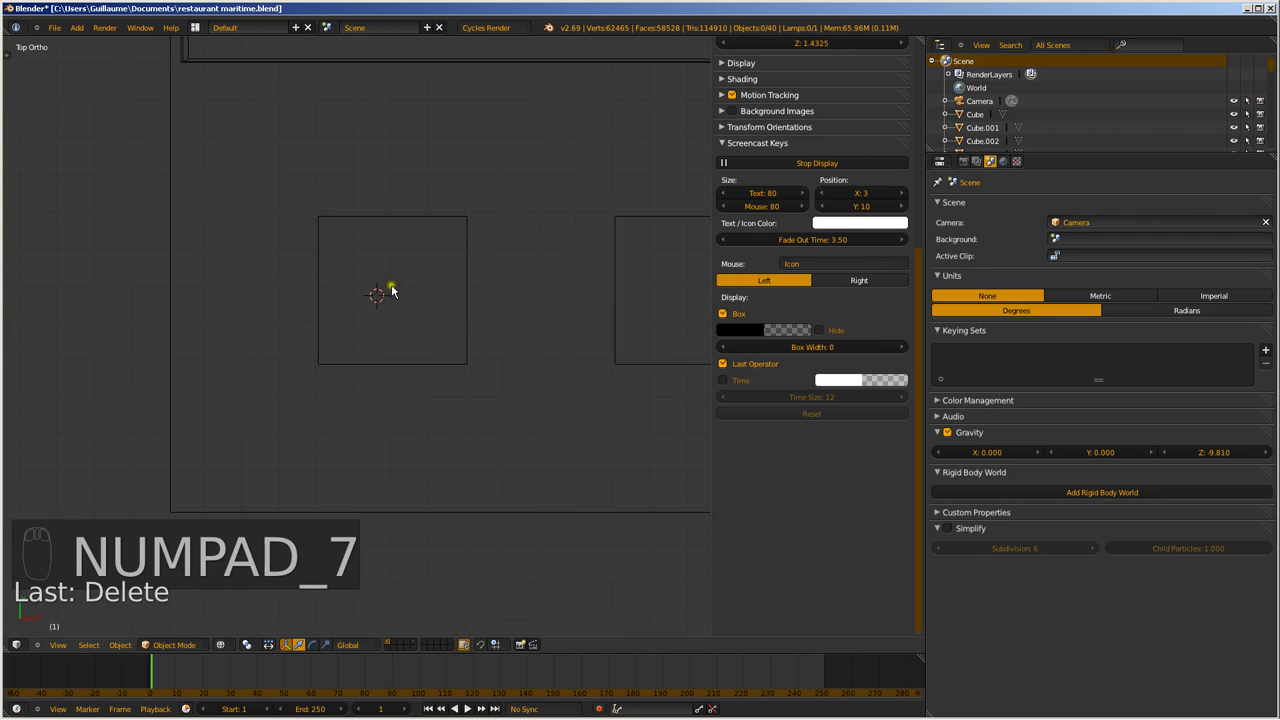
{"action": "left_click_drag", "start_coordinate": [397, 293], "coordinate": [405, 316]}
{"action": "left_click_drag", "start_coordinate": [401, 330], "coordinate": [405, 316]}
{"action": "key", "text": "KP_7"}
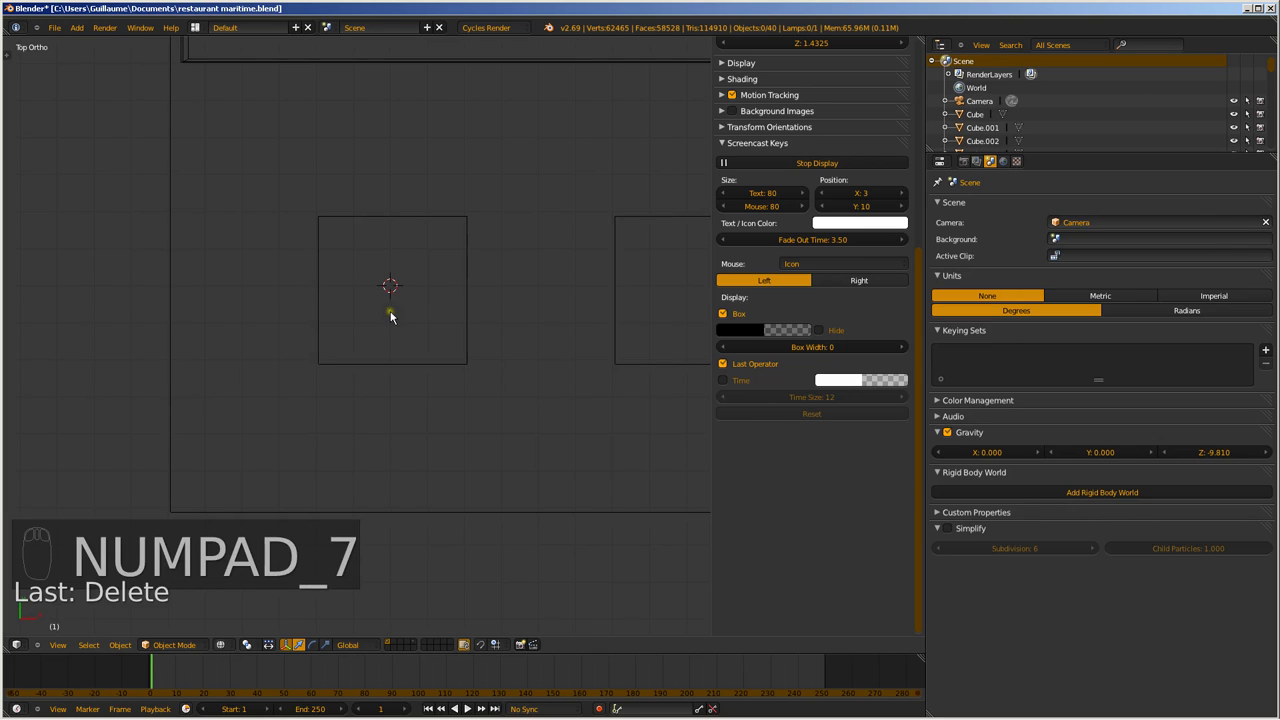
Add a circle mesh and shrink it to fit inside the square, viewed from the front
{"action": "key", "text": "shift+a"}
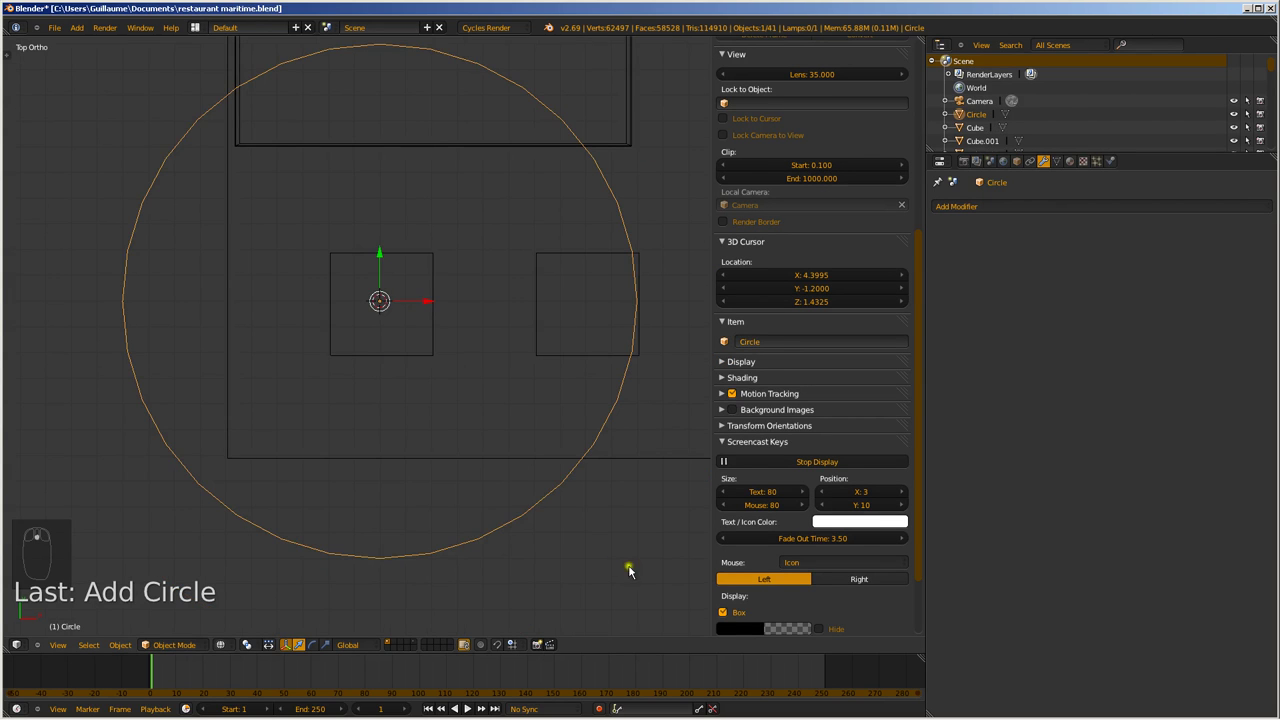
{"action": "key", "text": "s"}
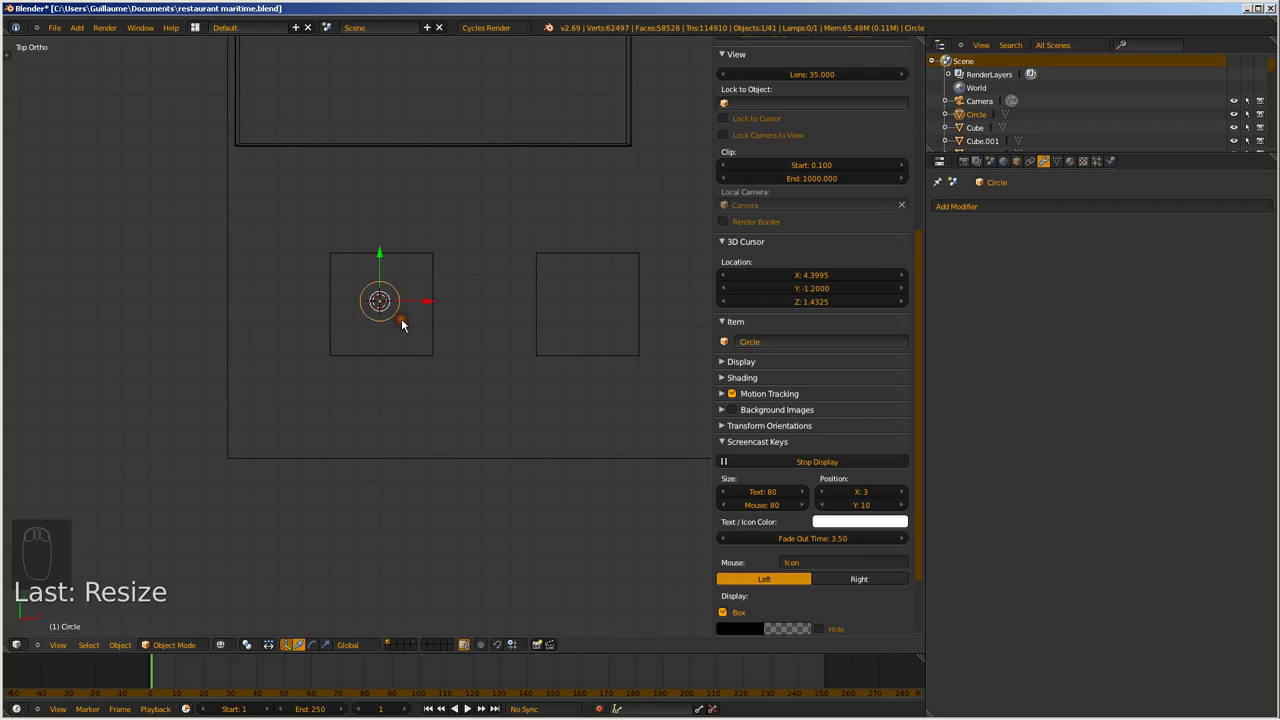
{"action": "key", "text": "KP_1"}
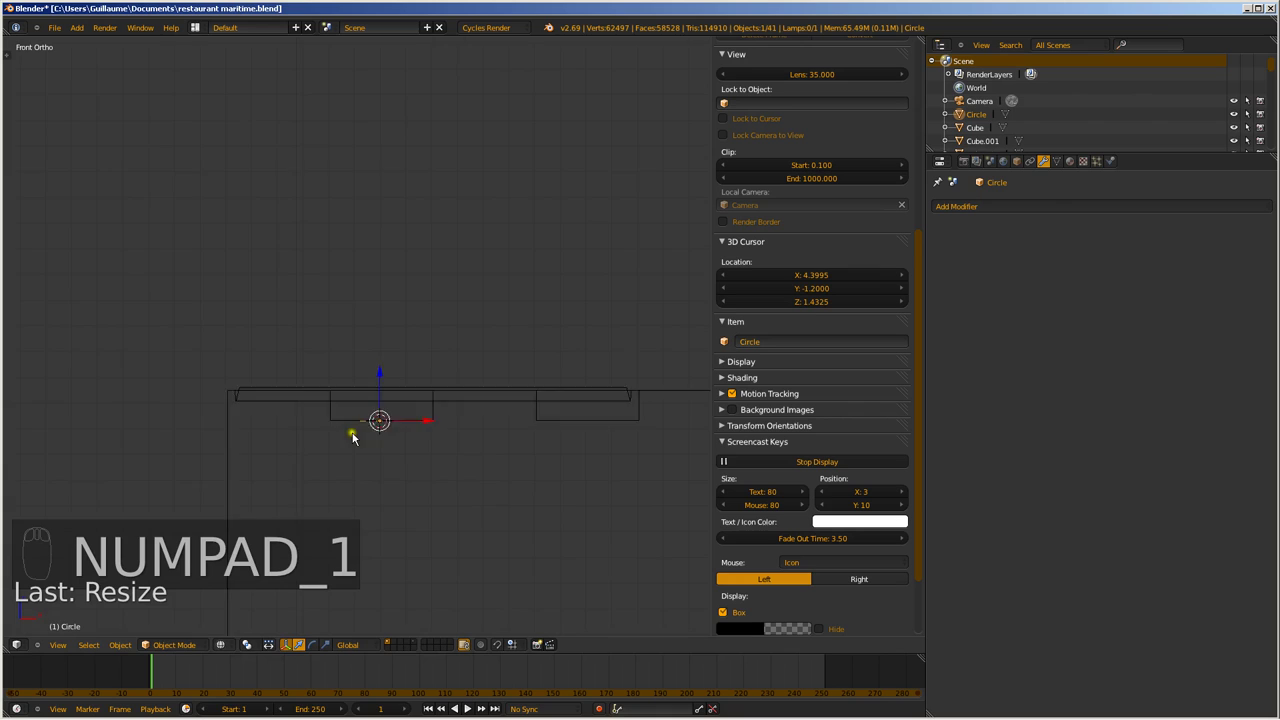
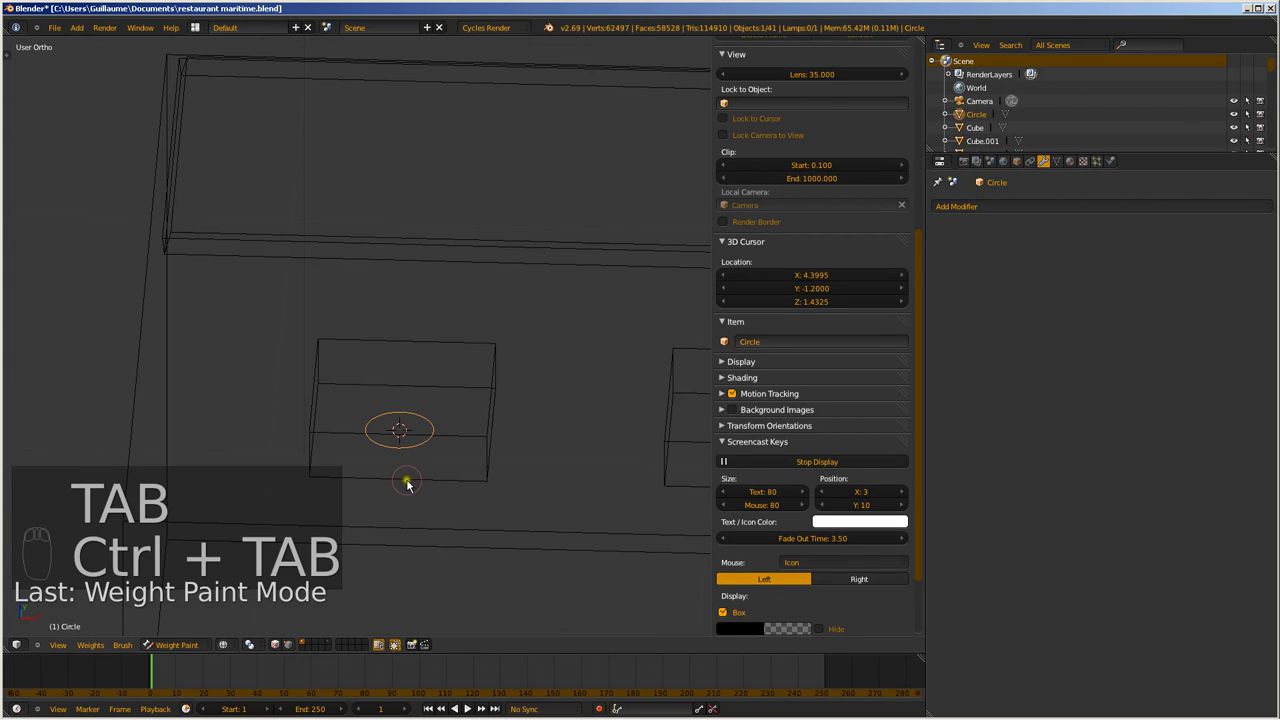
Enter edit mode on the circle's 32 vertices in front view for extruding burner rings
{"action": "key", "text": "Tab"}
{"action": "key", "text": "ctrl+Tab"}
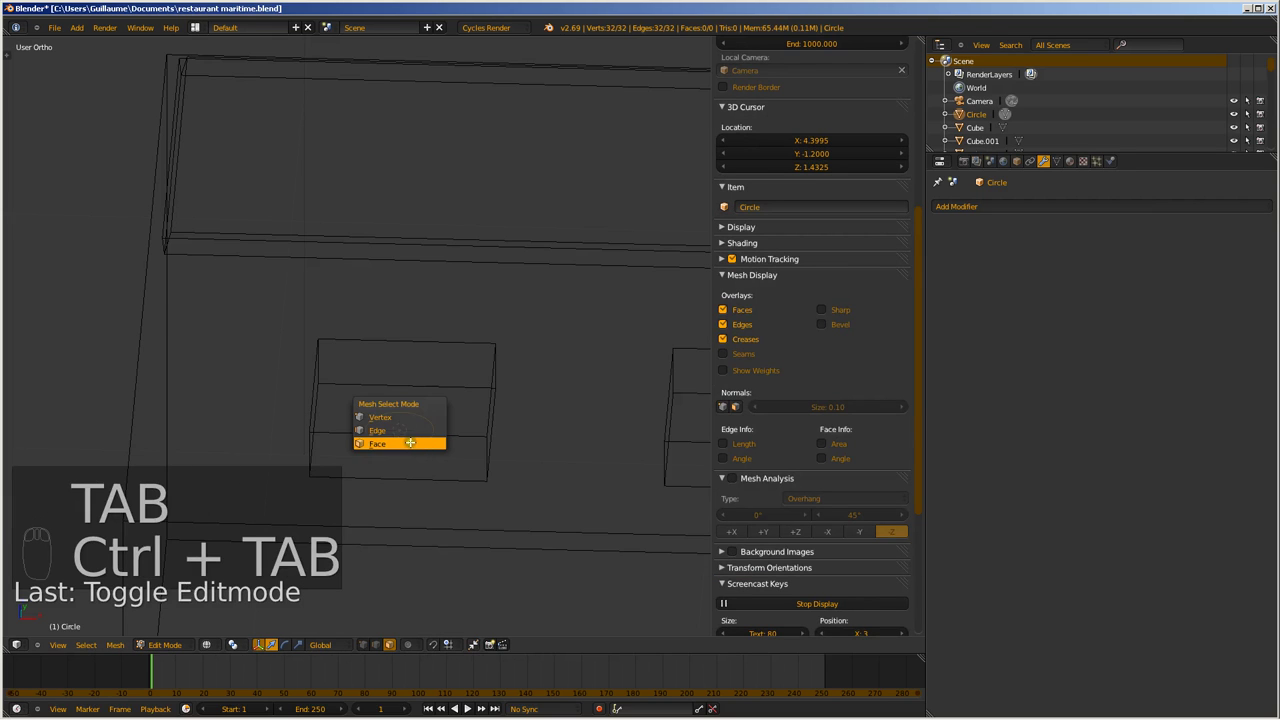
{"action": "key", "text": "KP_1"}
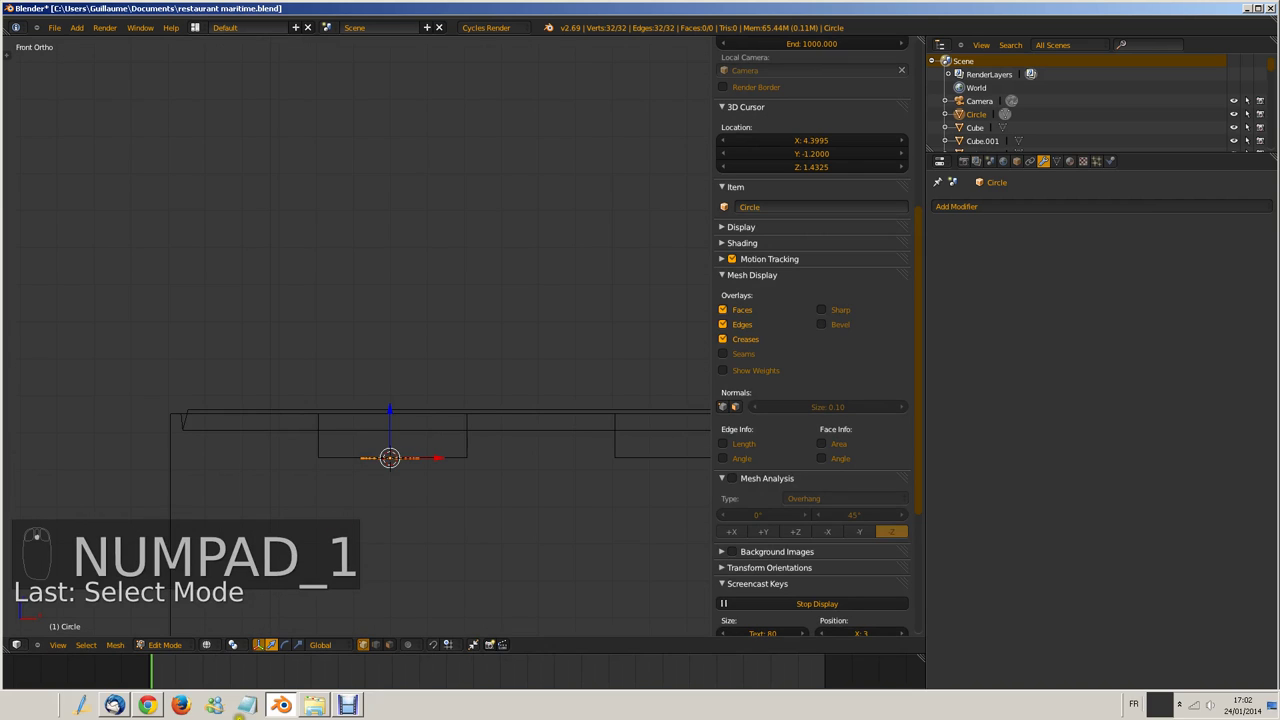
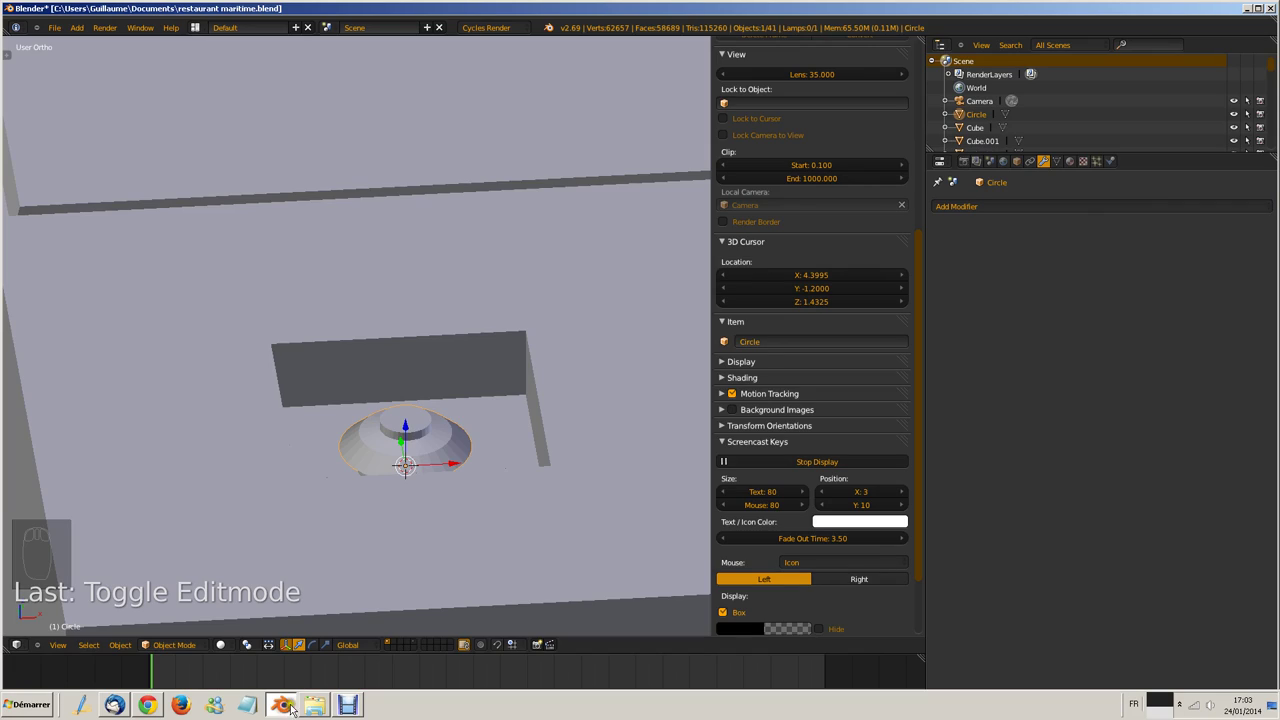
Orbit the view around the counter top to bring the burner circle into view
{"action": "left_click_drag", "start_coordinate": [400, 454], "coordinate": [399, 466]}
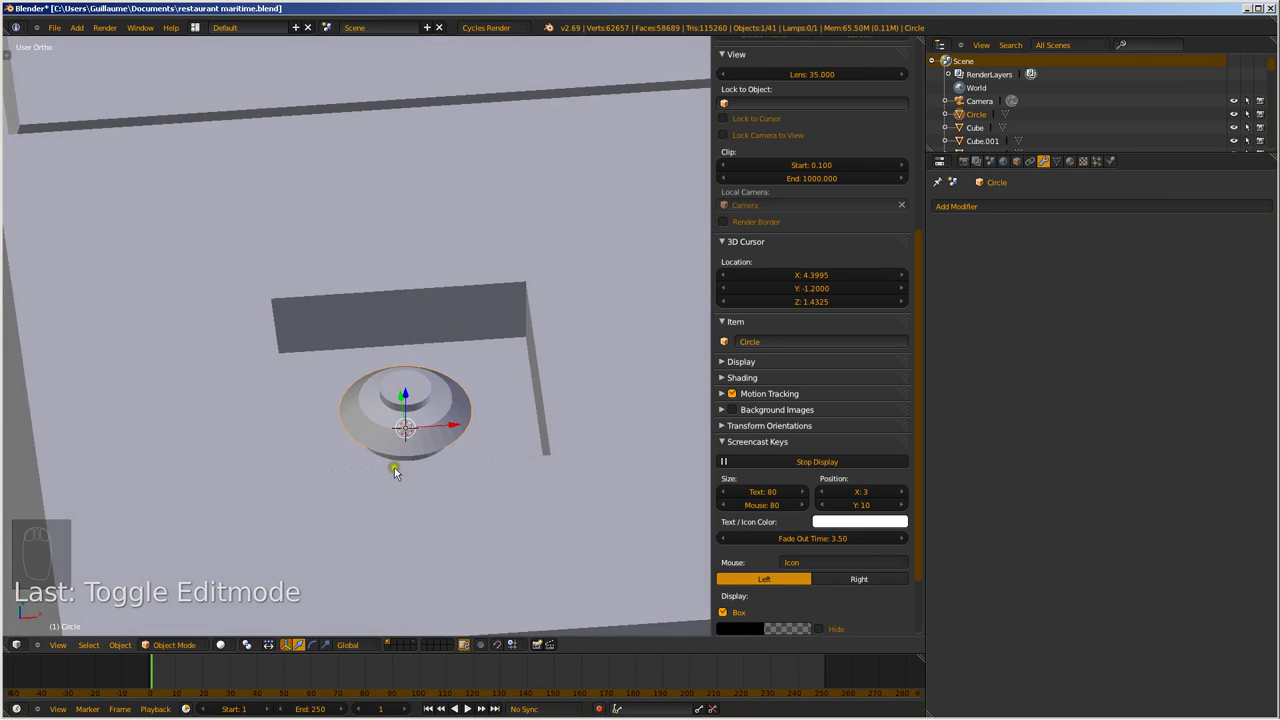
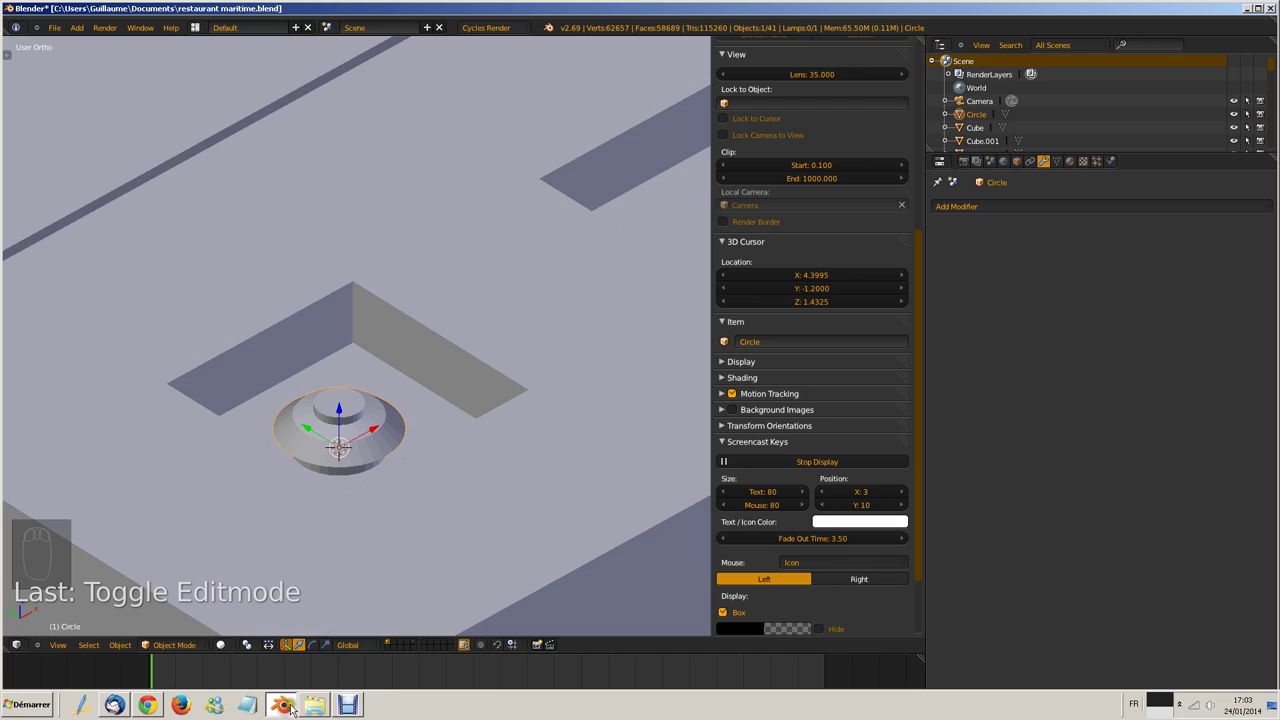
{"action": "left_click_drag", "start_coordinate": [286, 365], "coordinate": [367, 416]}
Look straight down on the burner in wireframe shading
{"action": "key", "text": "KP_7"}
{"action": "key", "text": "z"}
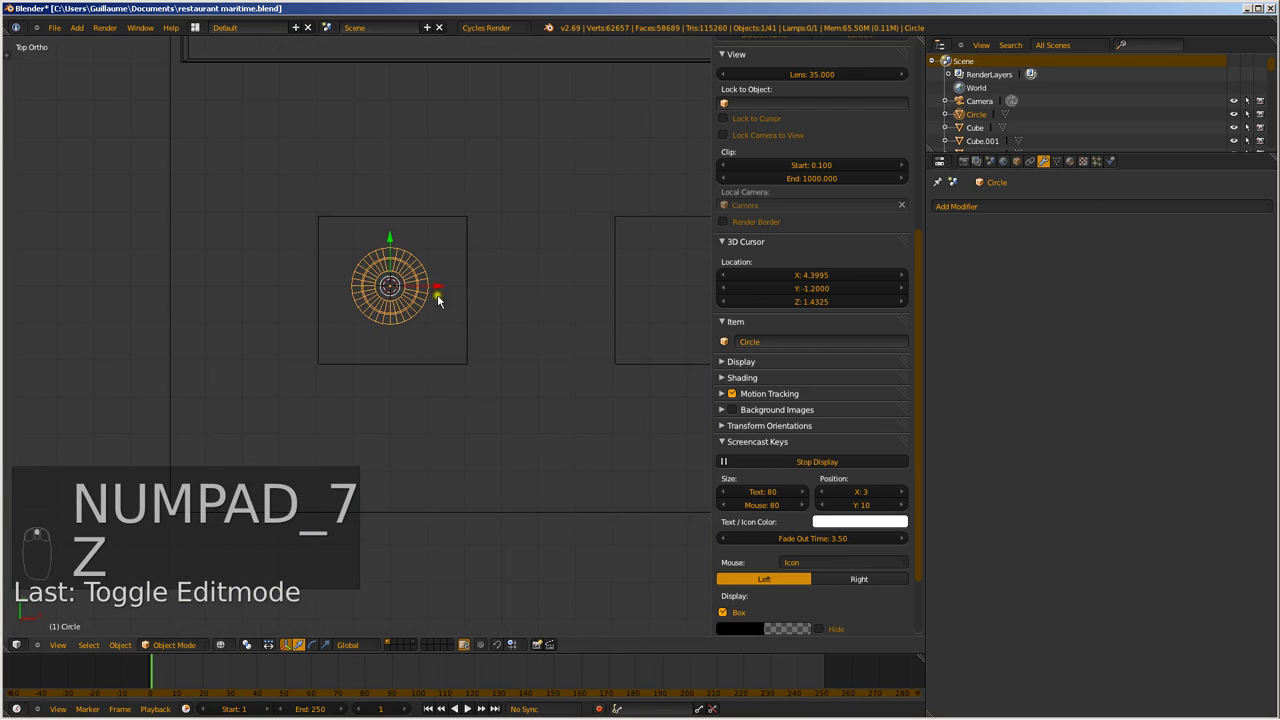
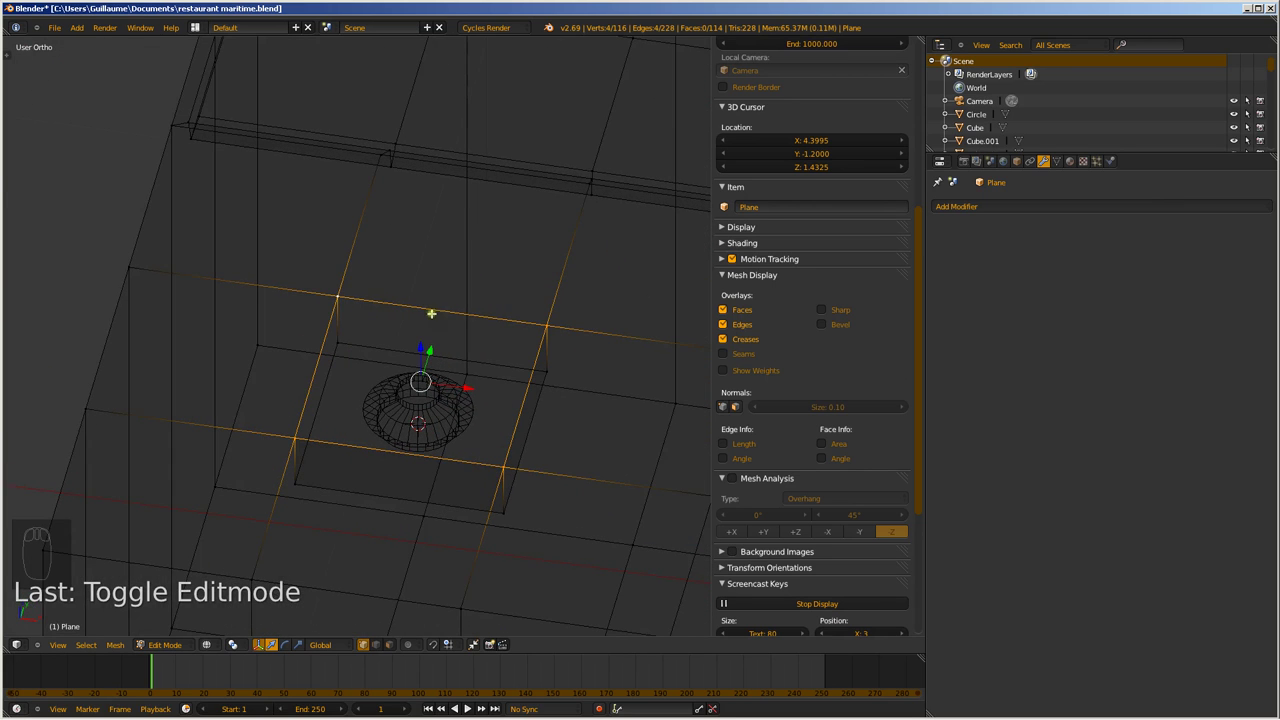
Subdivide the edges framing the burner opening to add four new vertices
{"action": "key", "text": "w"}
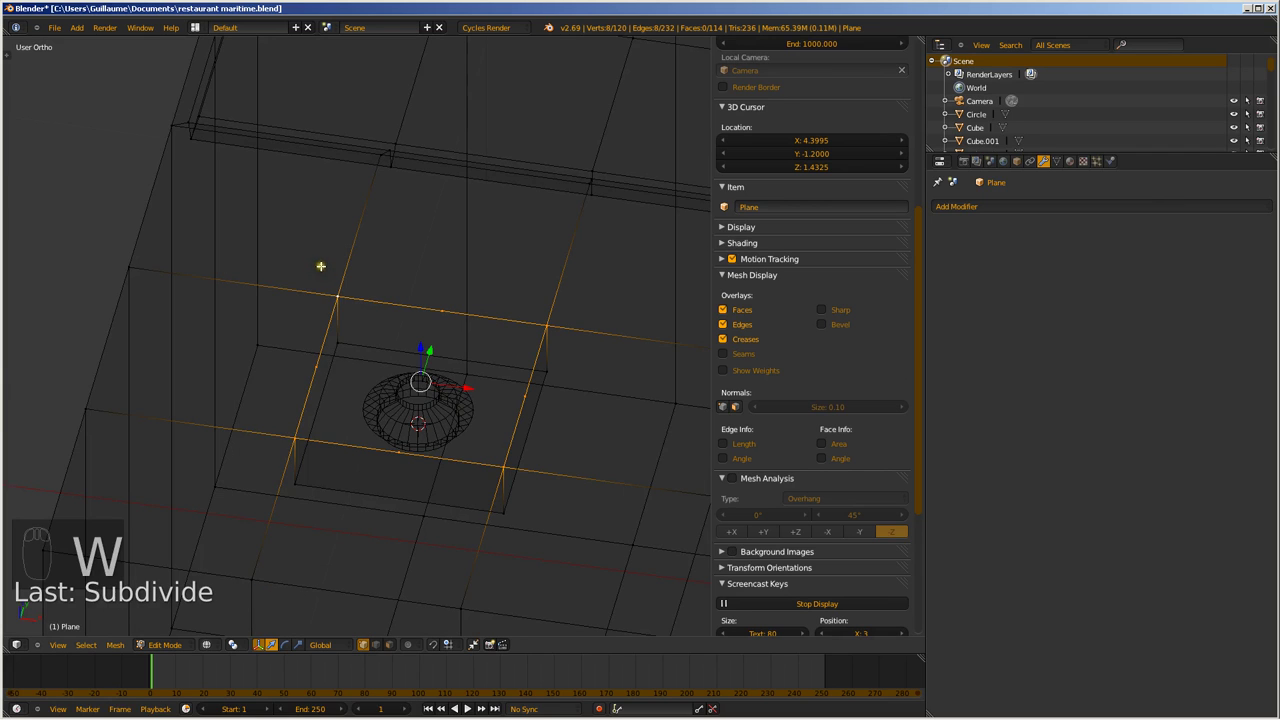
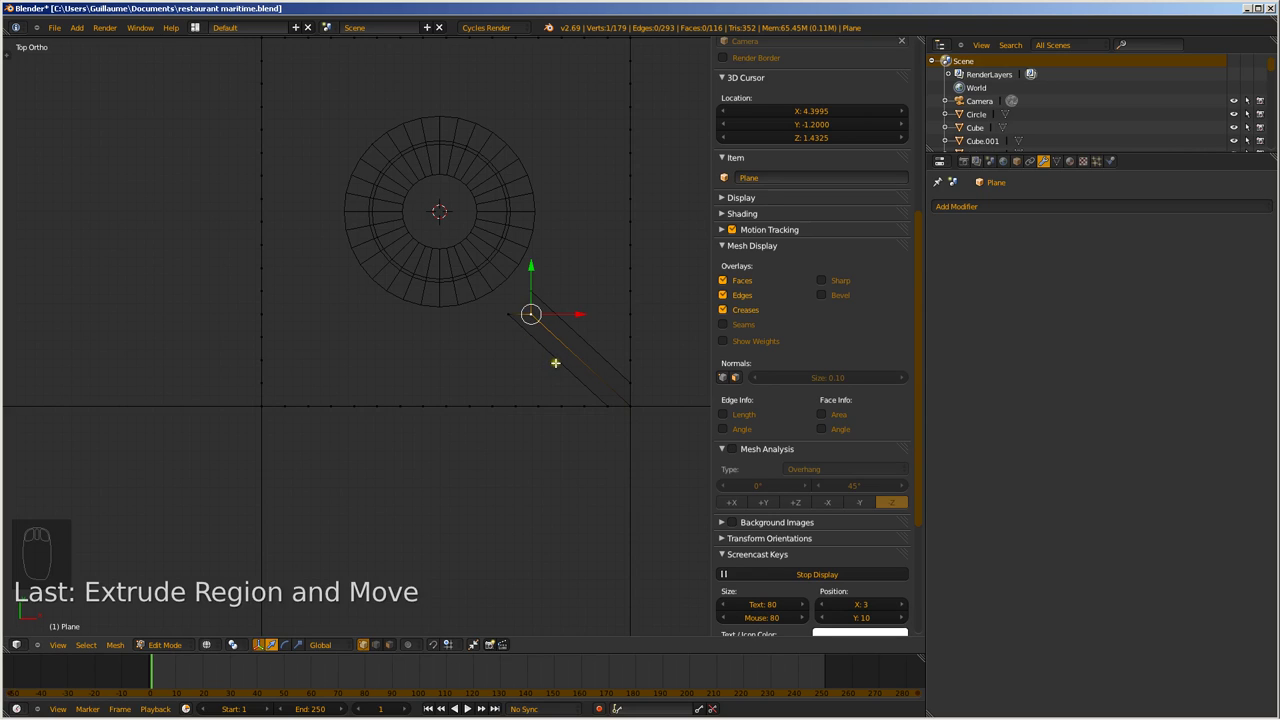
Switch to vertex select to shape the radial grate arm strips
{"action": "key", "text": "g"}
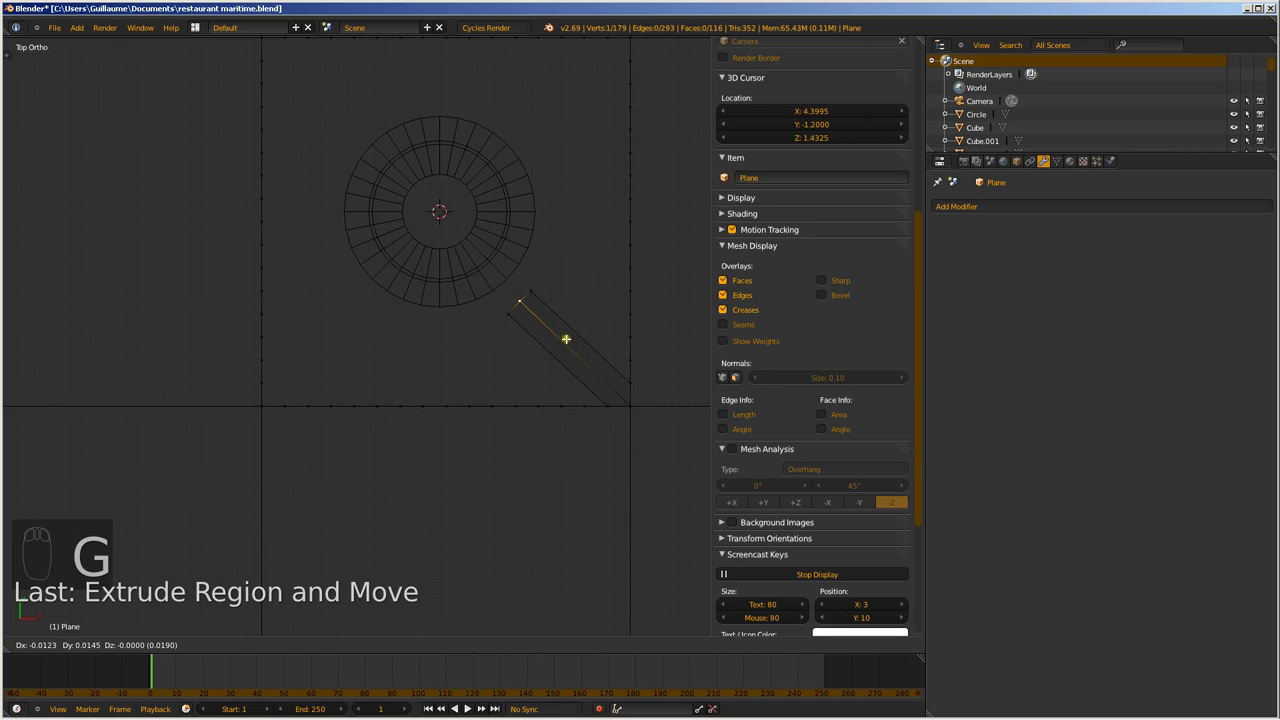
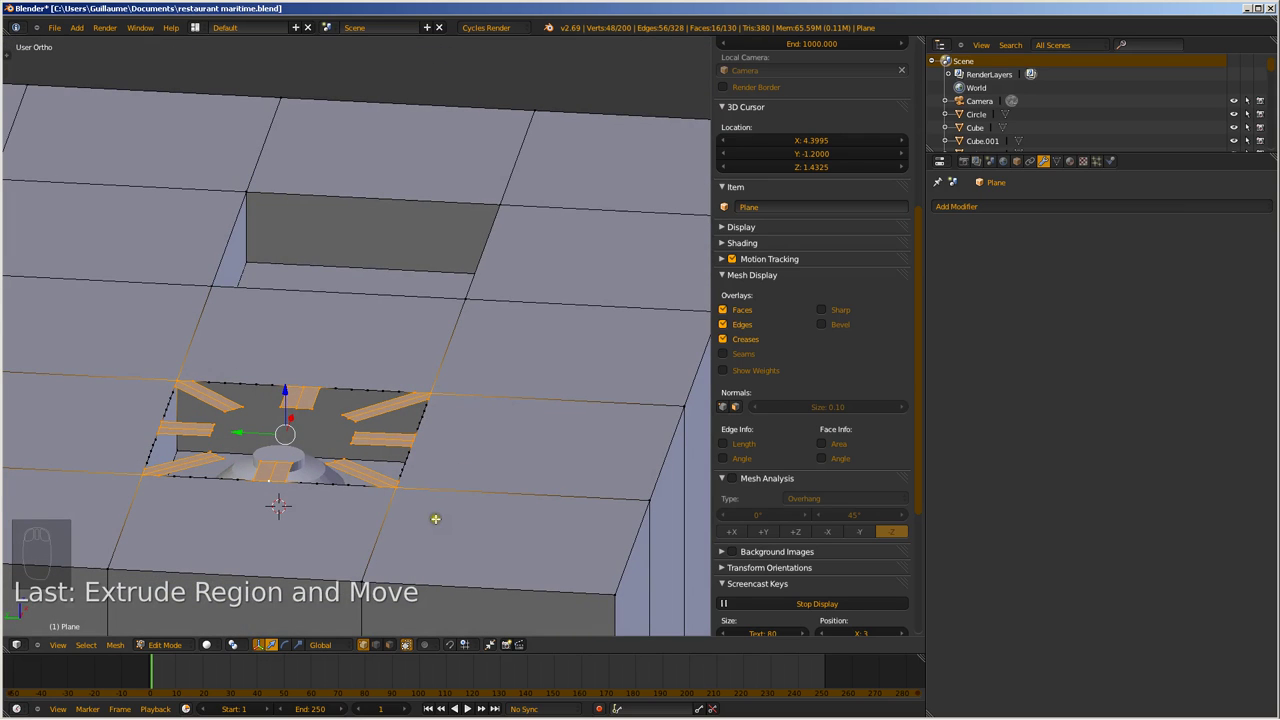
Extrude the grate arm faces upward and cap their open tops with faces
{"action": "key", "text": "e"}
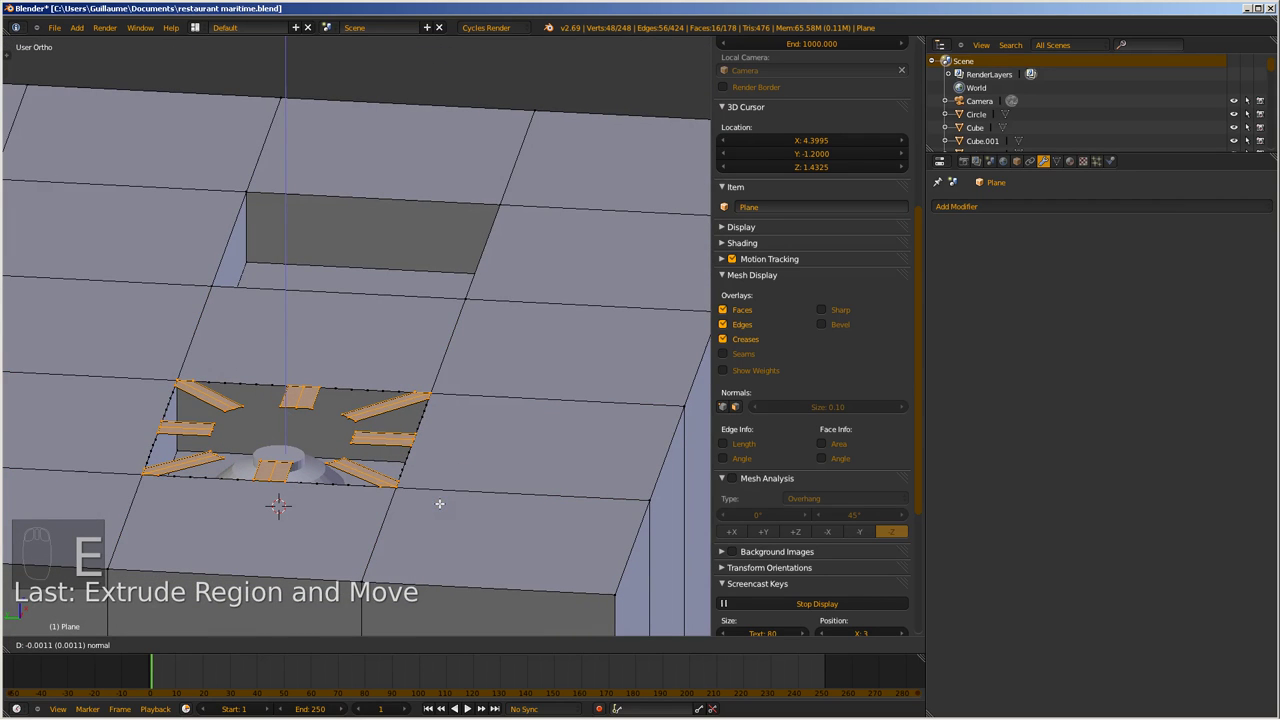
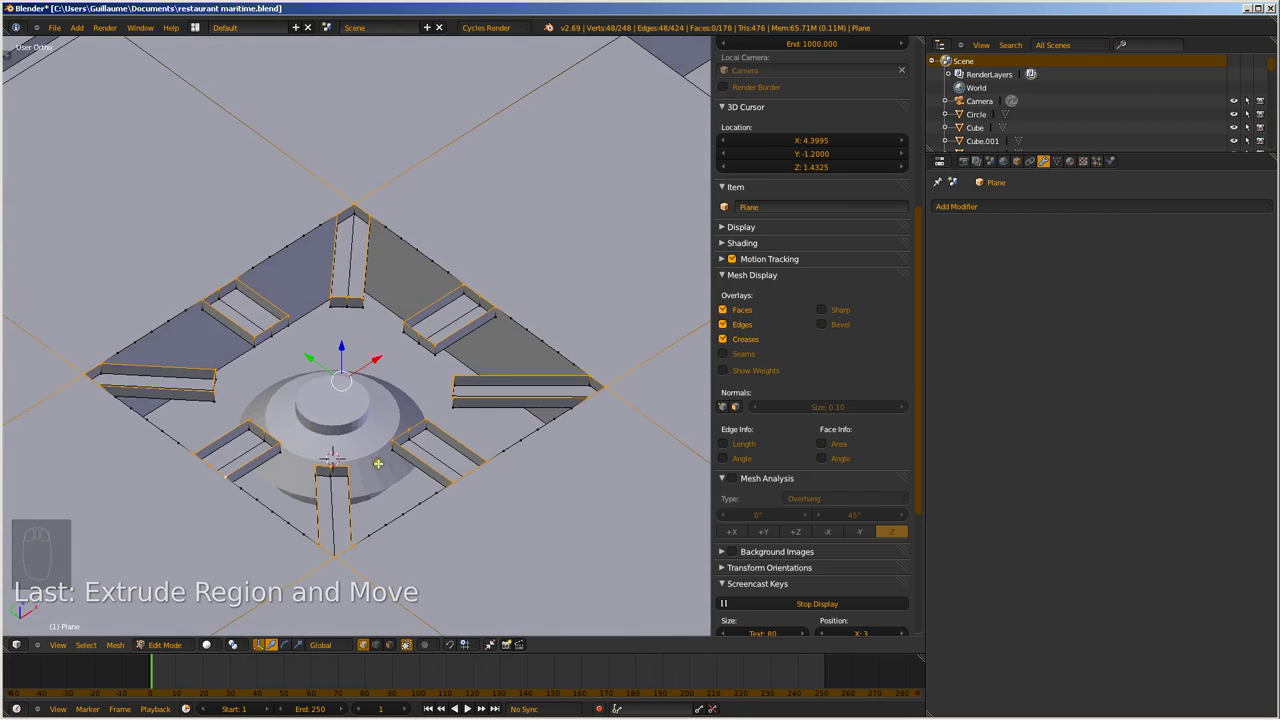
{"action": "key", "text": "f"}
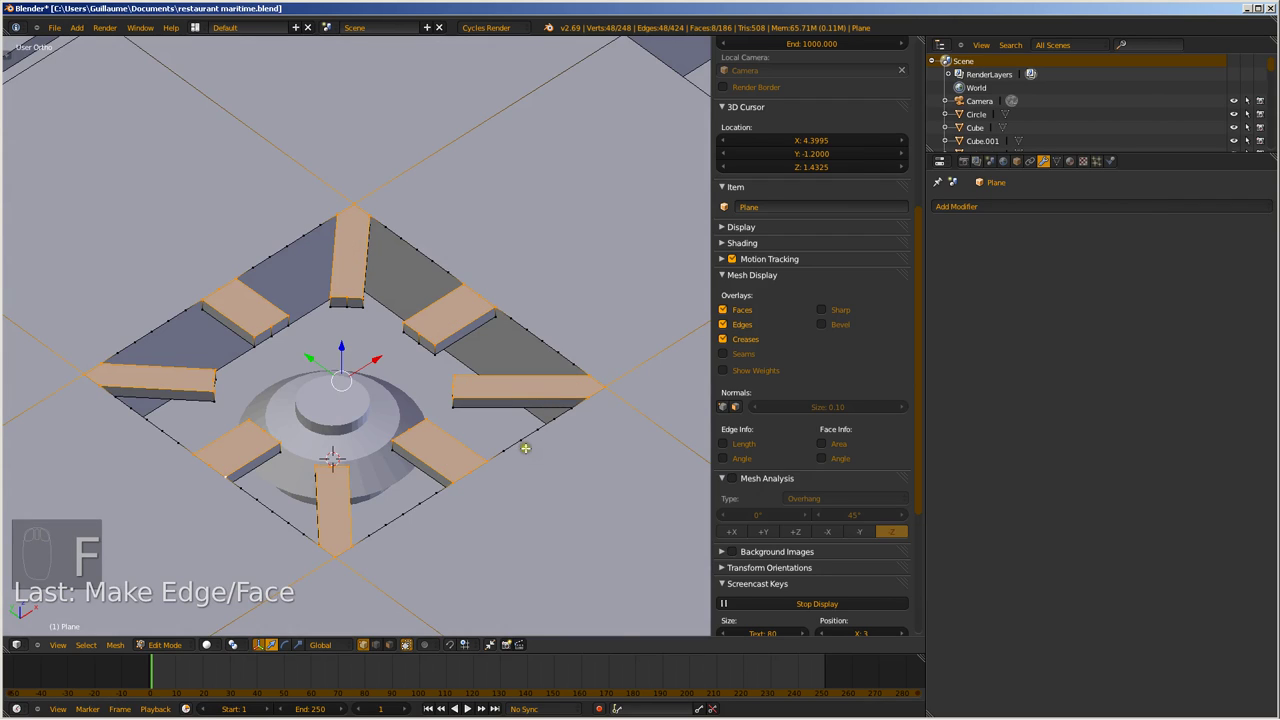
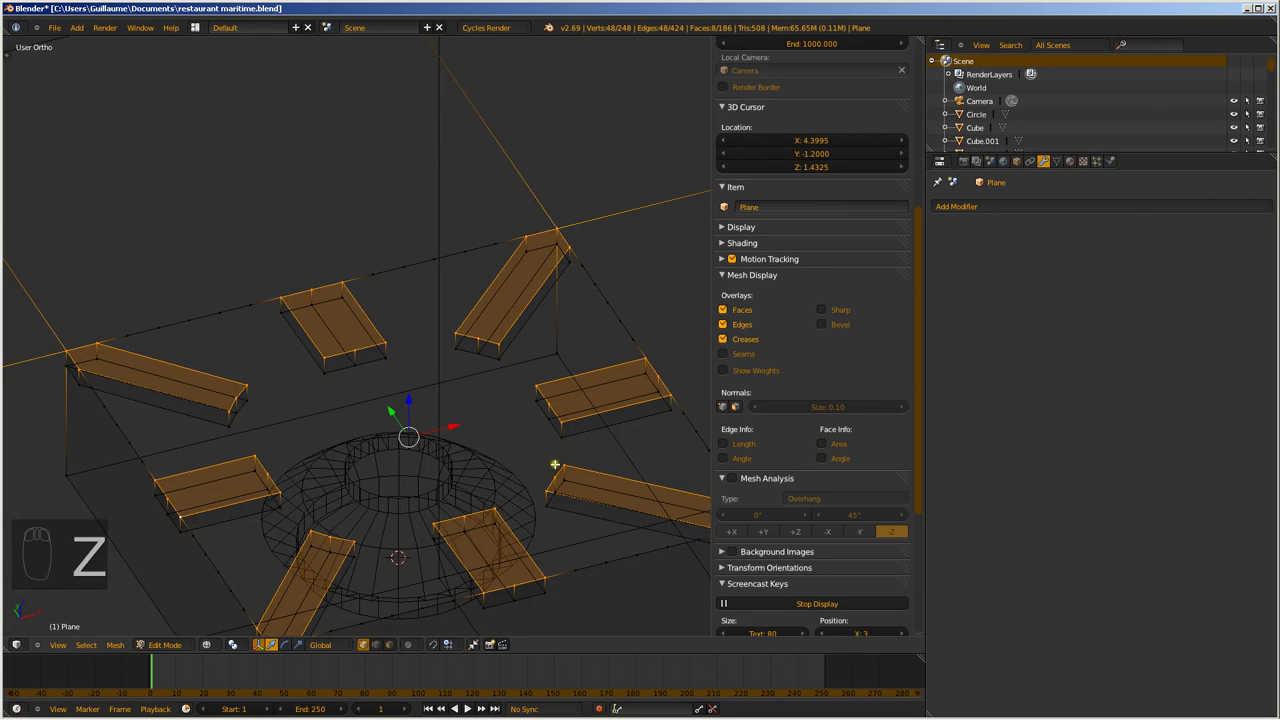
Extend the selection over the first burner's grate arm geometry for duplication
{"action": "key", "text": "c"}
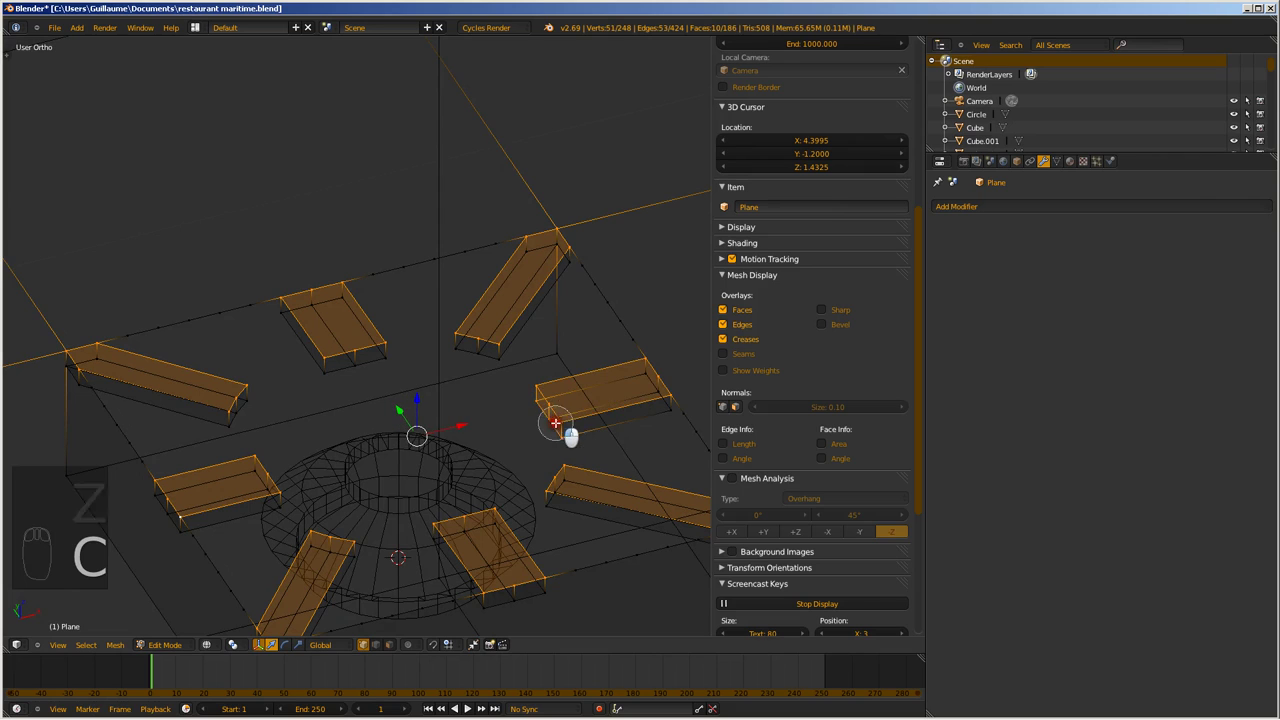
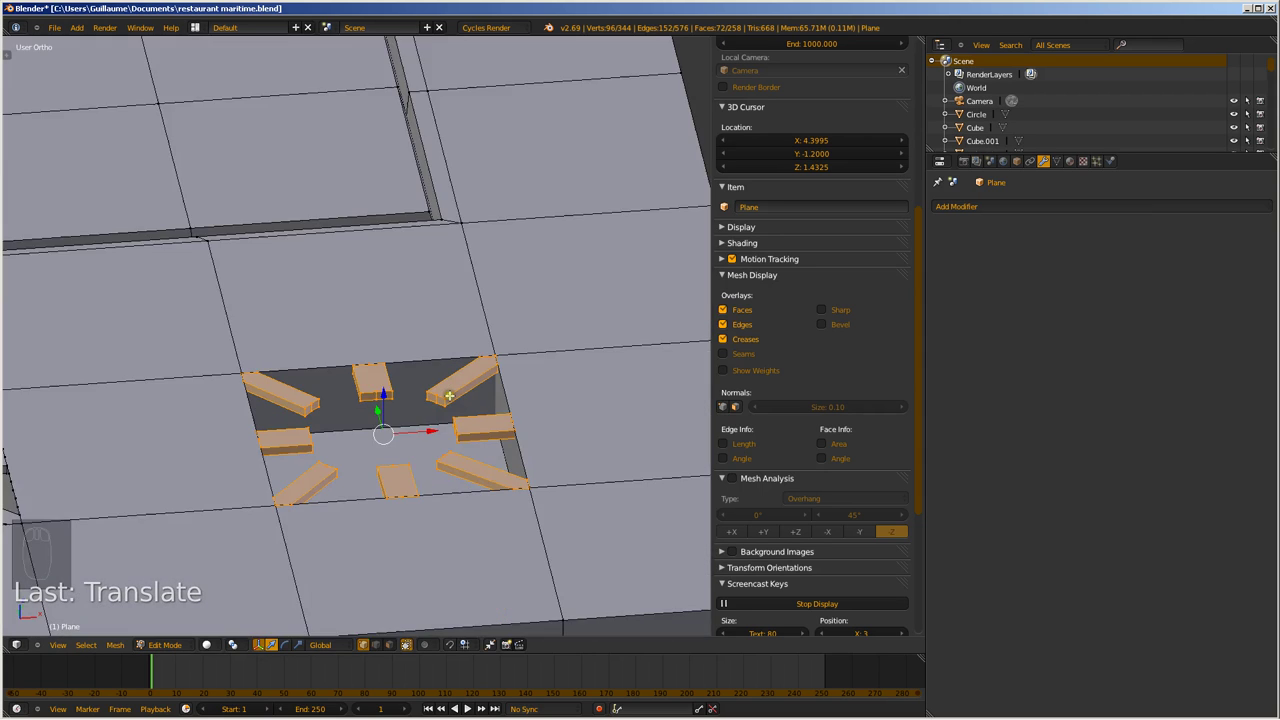
Duplicate the burner ring (Circle.001) and place it on the second burner from top view
{"action": "key", "text": "Tab"}
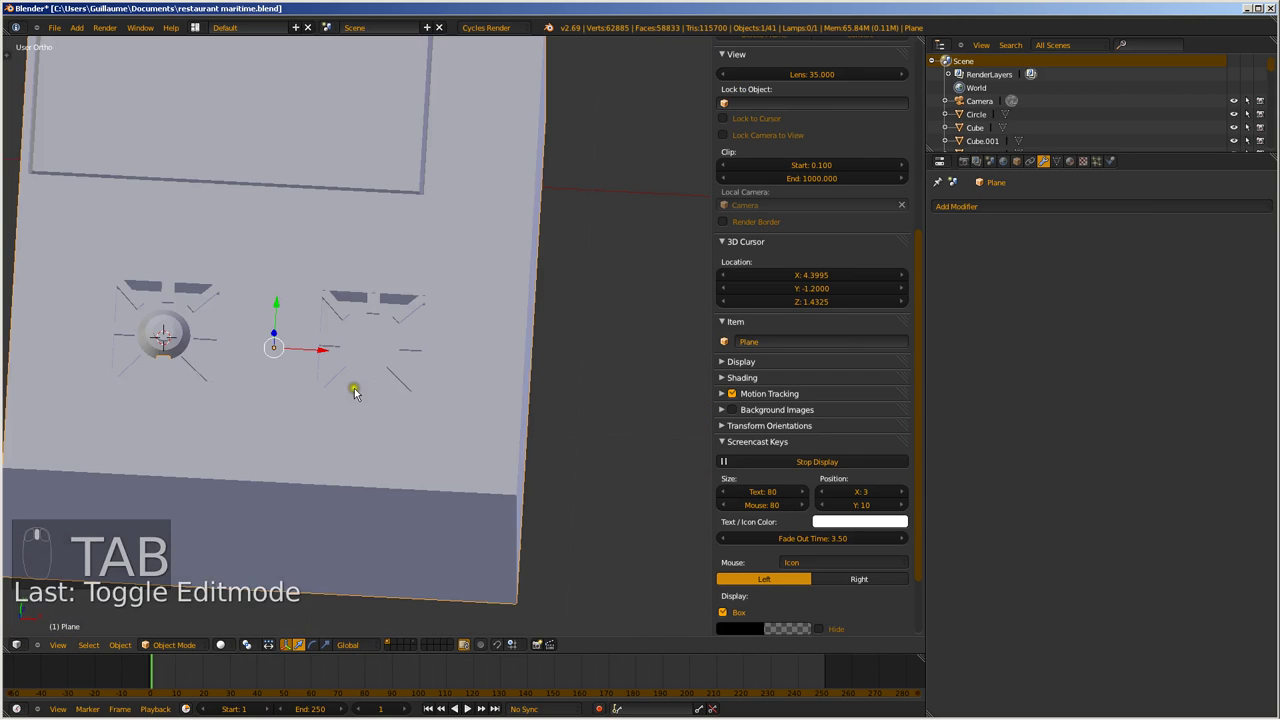
{"action": "key", "text": "KP_7"}
{"action": "key", "text": "z"}
{"action": "left_click_drag", "start_coordinate": [160, 329], "coordinate": [160, 329]}
{"action": "key", "text": "shift+d"}
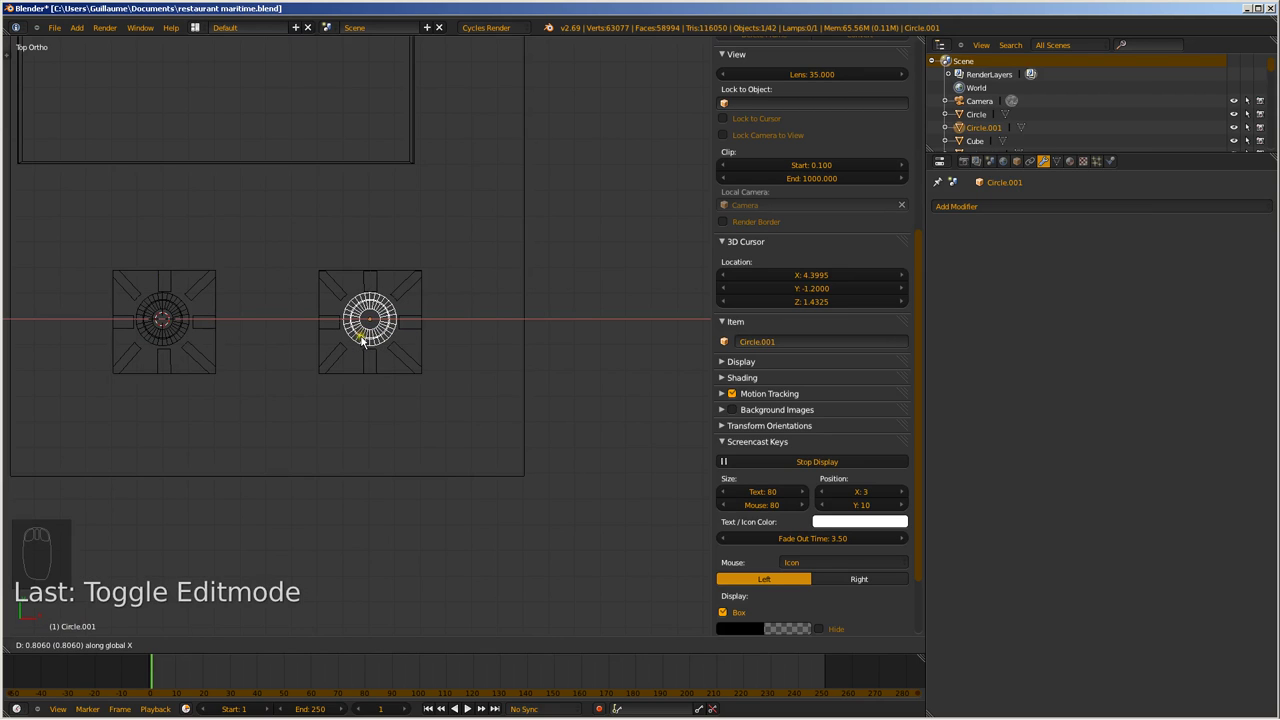
Orbit around the stove to check the new burner sits inside the grate arms
{"action": "left_click_drag", "start_coordinate": [367, 343], "coordinate": [421, 241]}
{"action": "left_click_drag", "start_coordinate": [399, 401], "coordinate": [428, 289]}
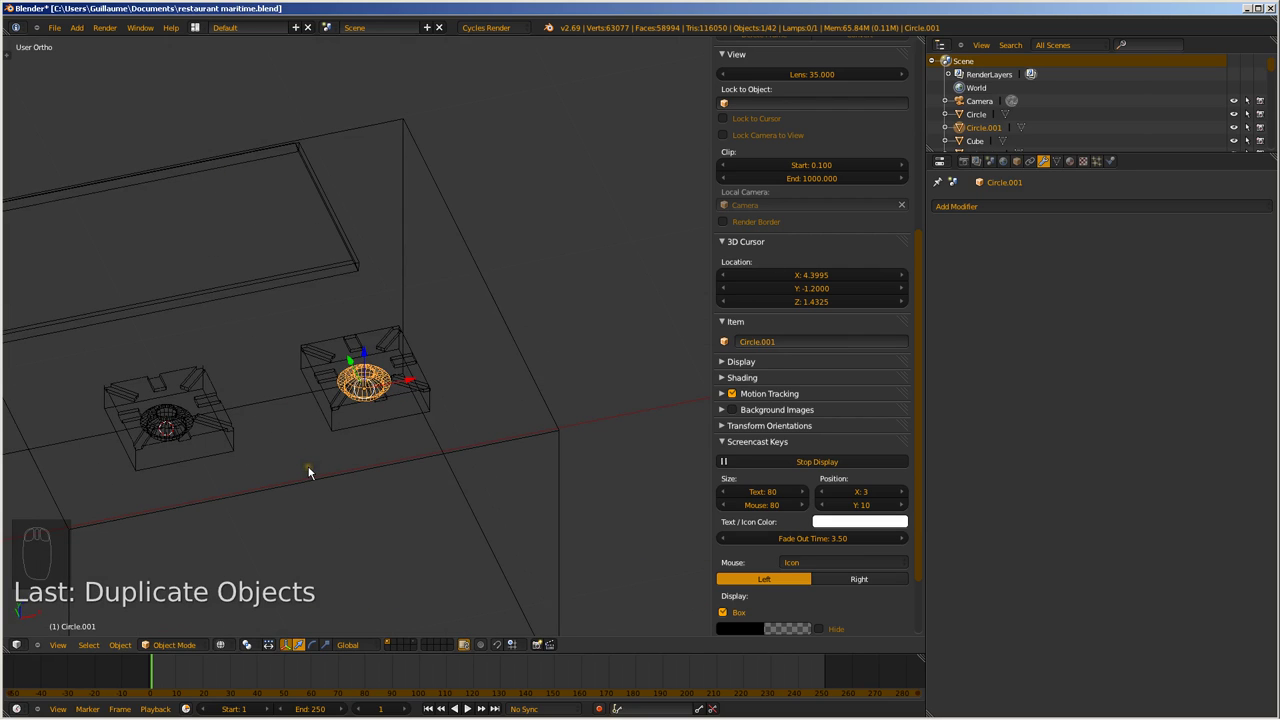
{"action": "left_click_drag", "start_coordinate": [399, 359], "coordinate": [354, 328]}
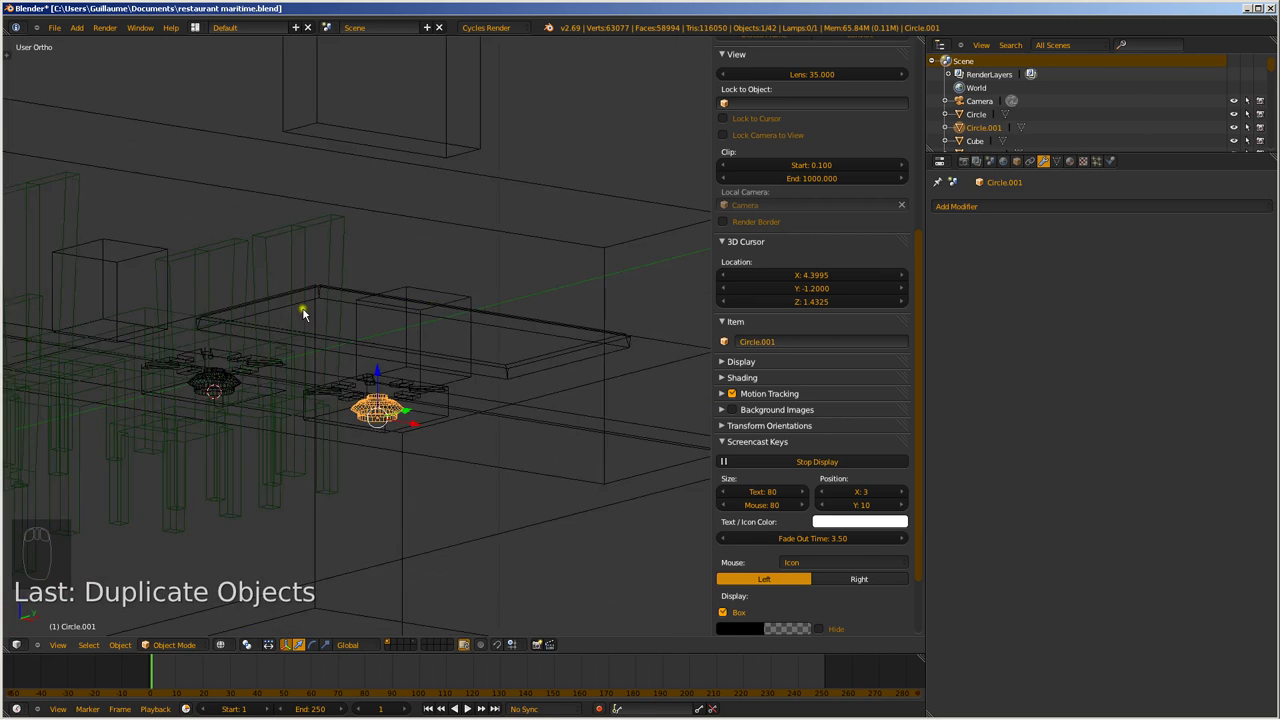
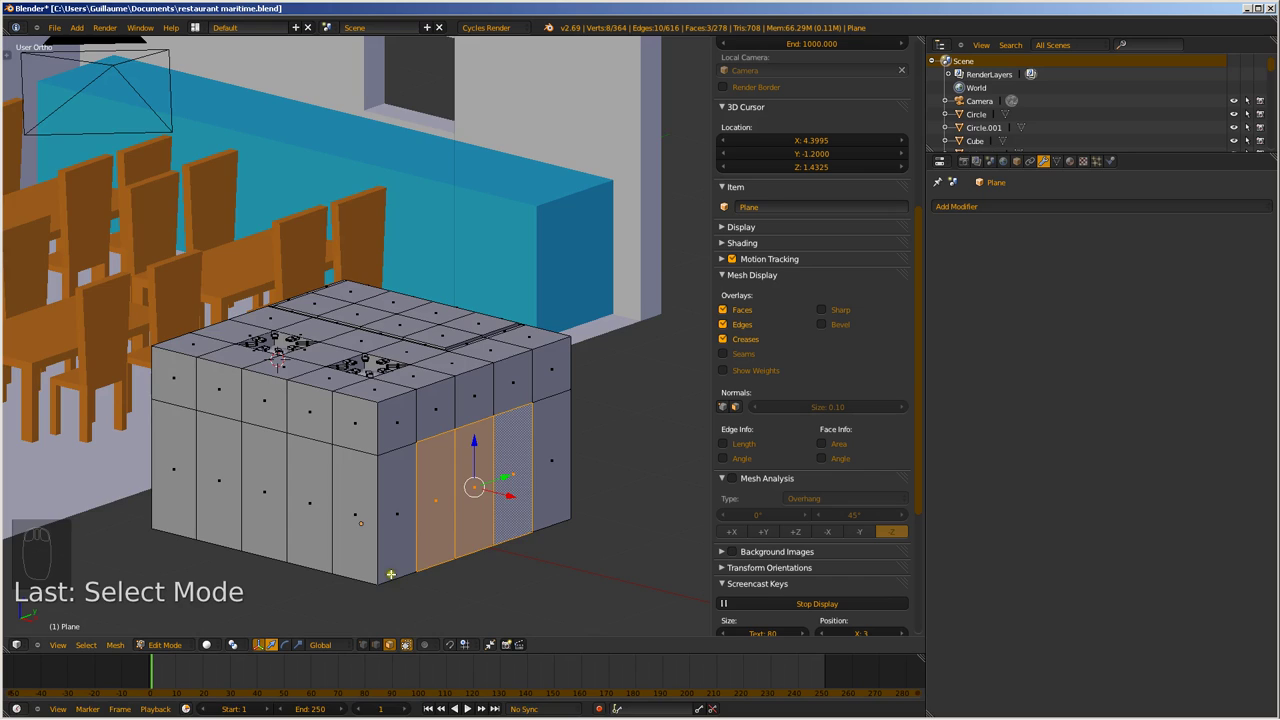
Extrude the selected counter-top faces in front wireframe view, adding the grate strip geometry
{"action": "key", "text": "KP_3"}
{"action": "key", "text": "KP_1"}
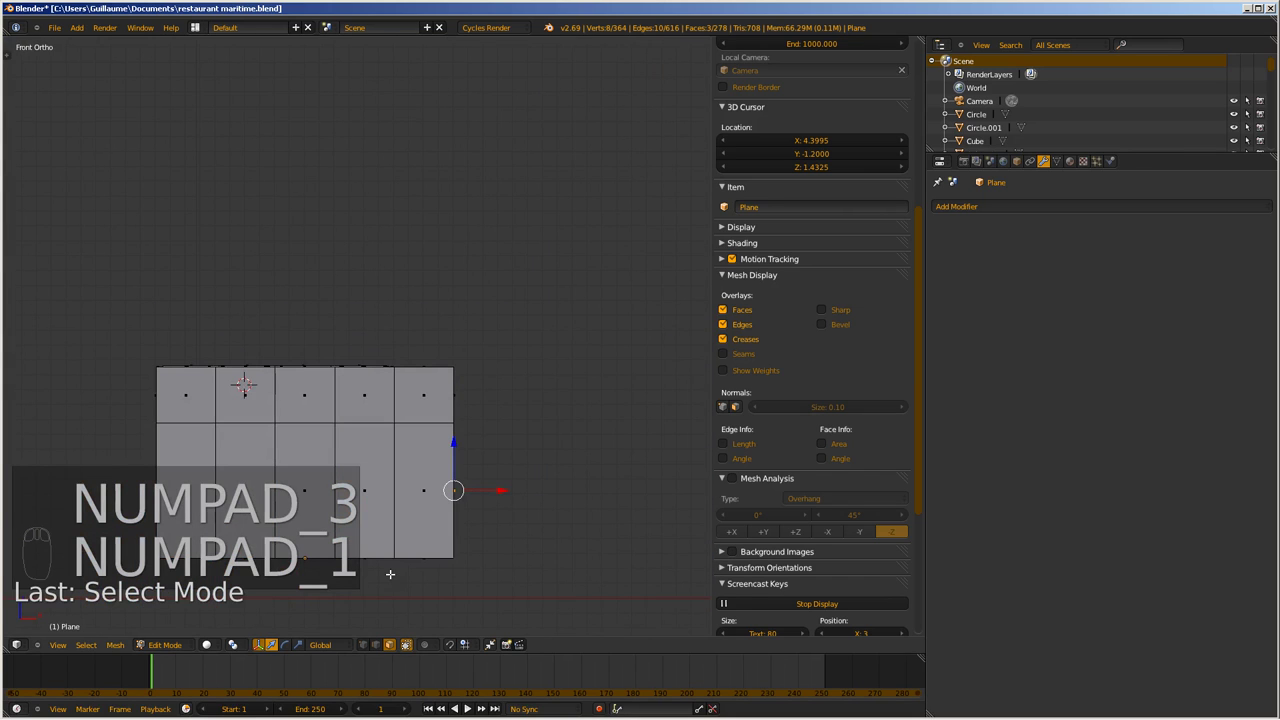
{"action": "key", "text": "z"}
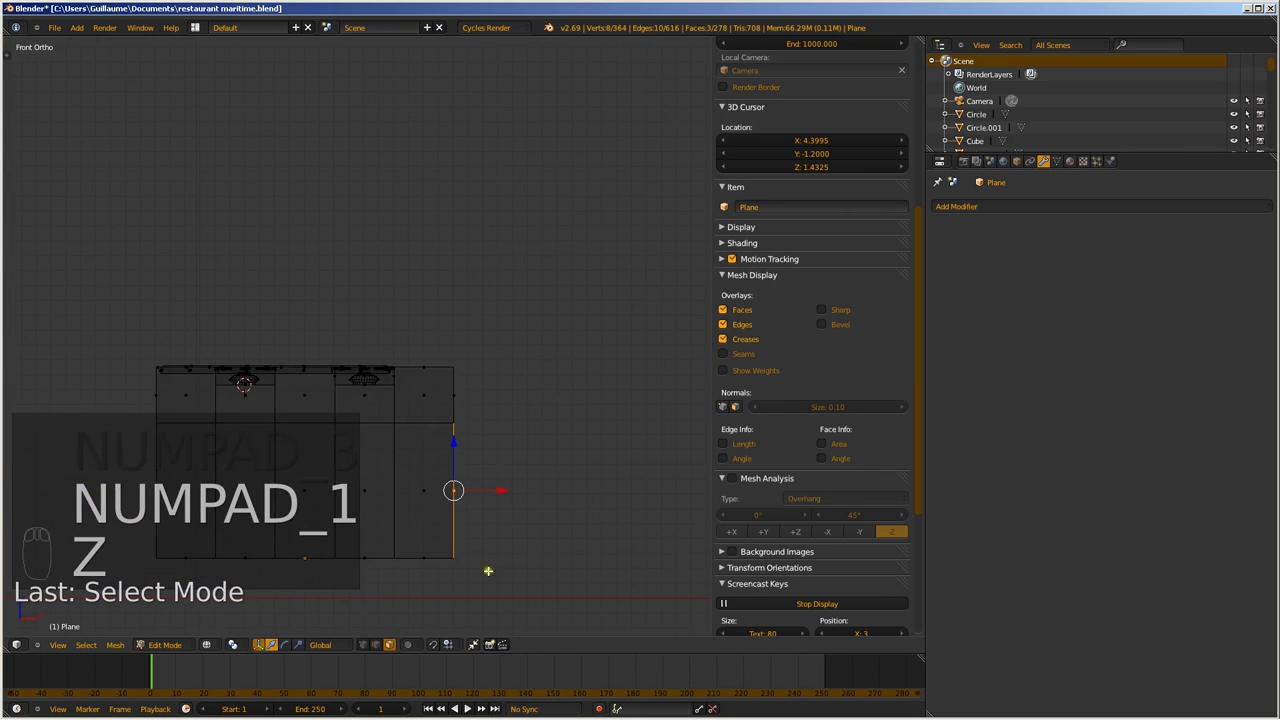
{"action": "key", "text": "e"}
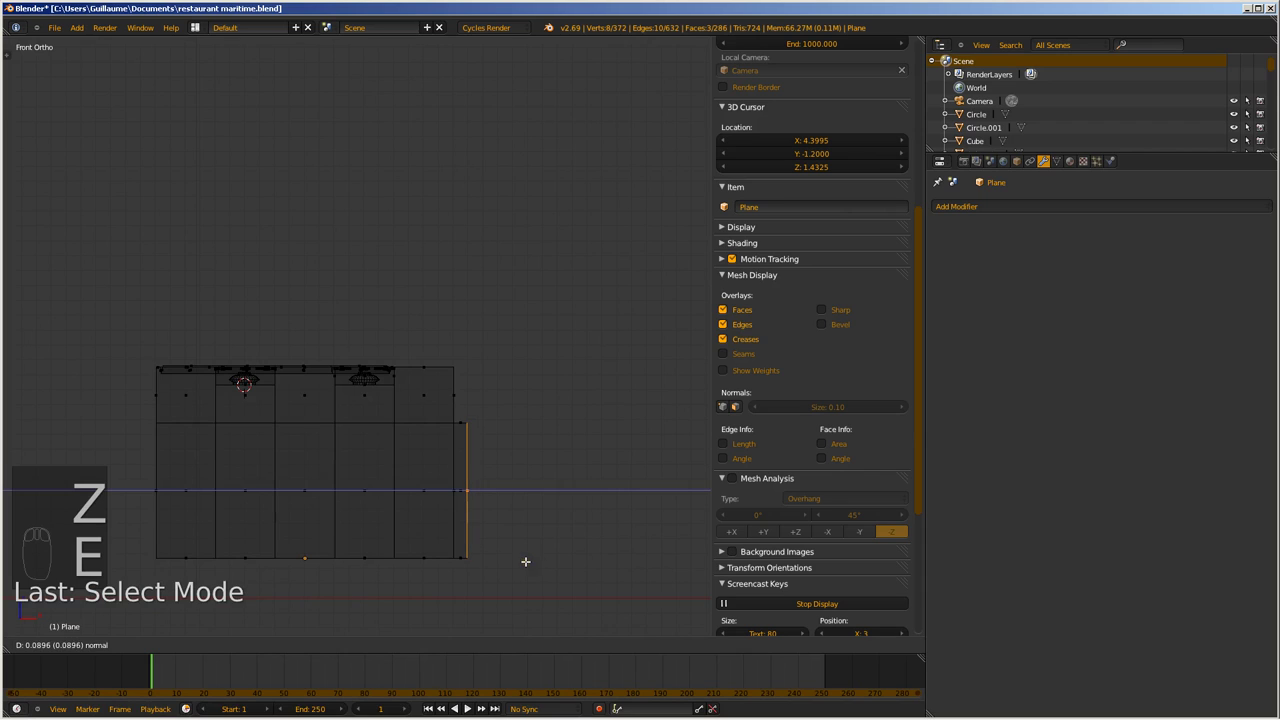
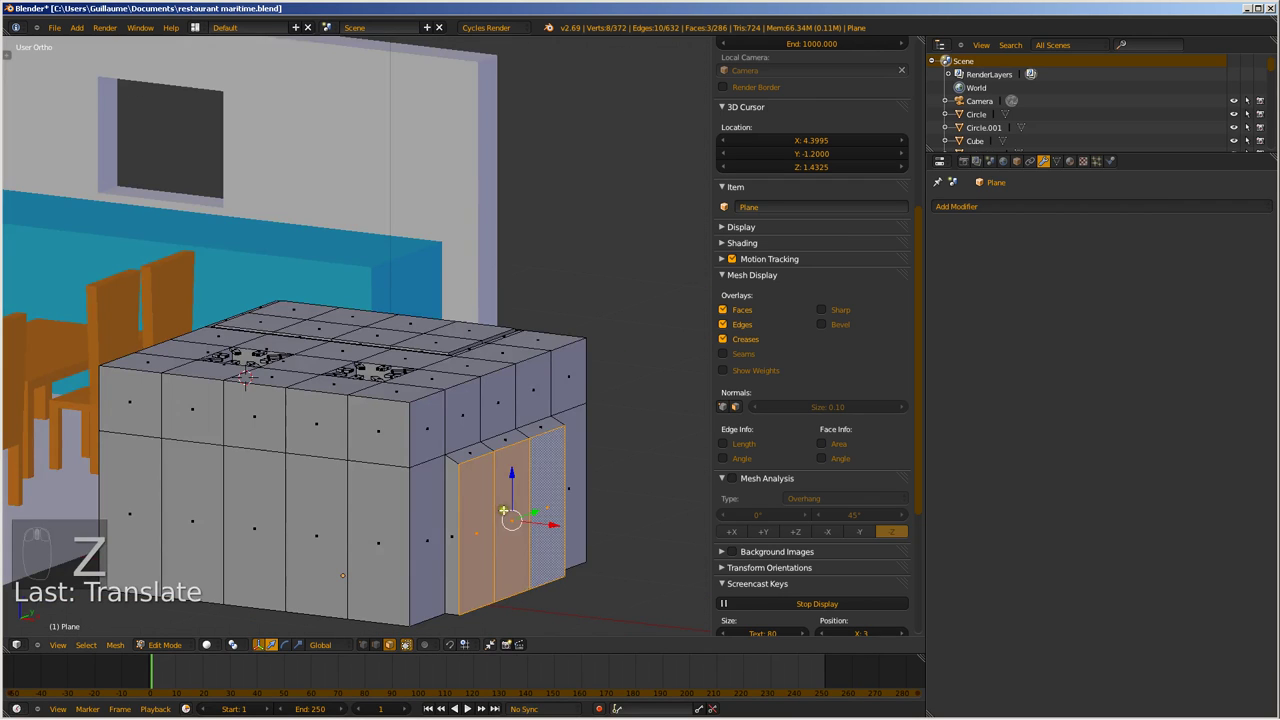
Add two loop cuts running across the stove counter top and body
{"action": "key", "text": "ctrl+r"}
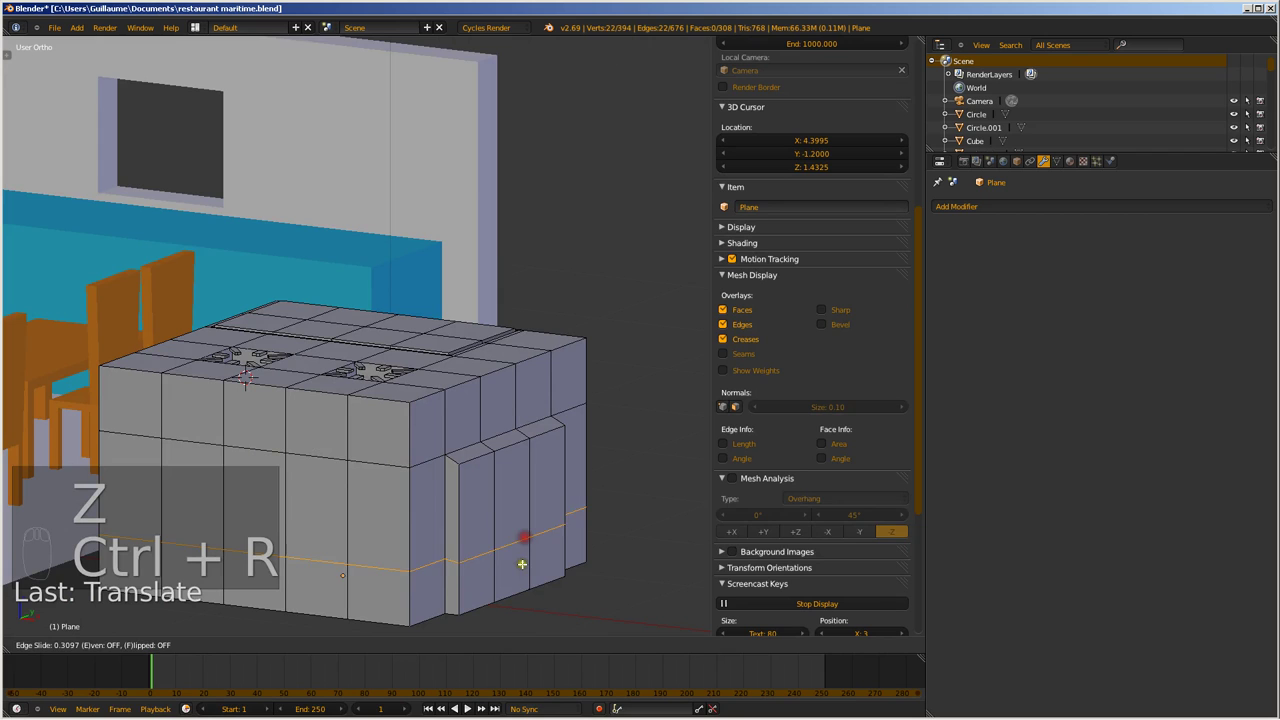
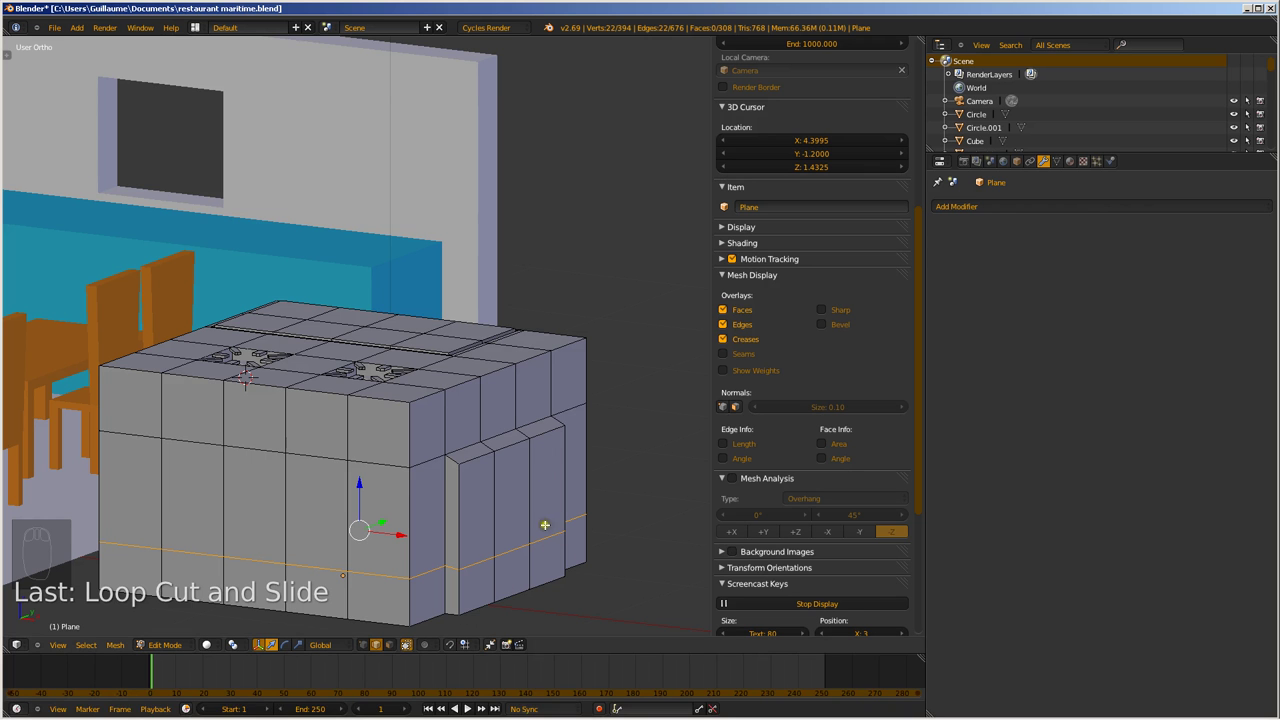
{"action": "key", "text": "ctrl+r"}
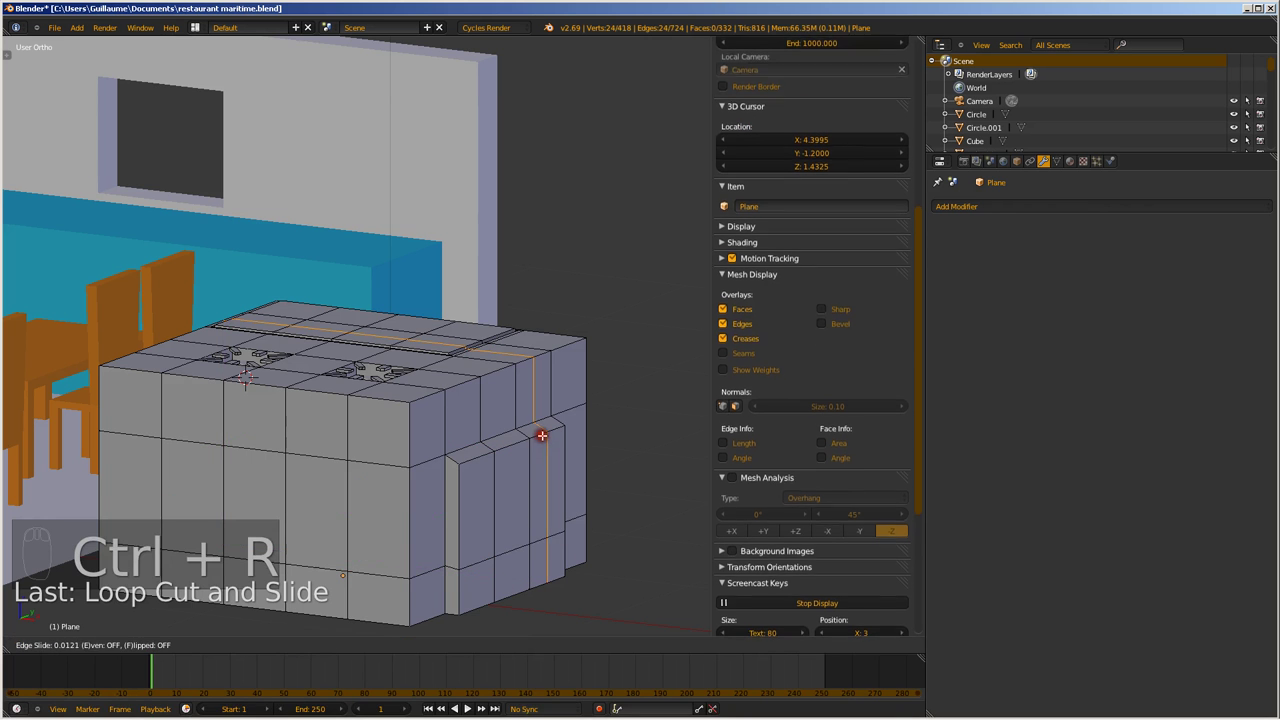
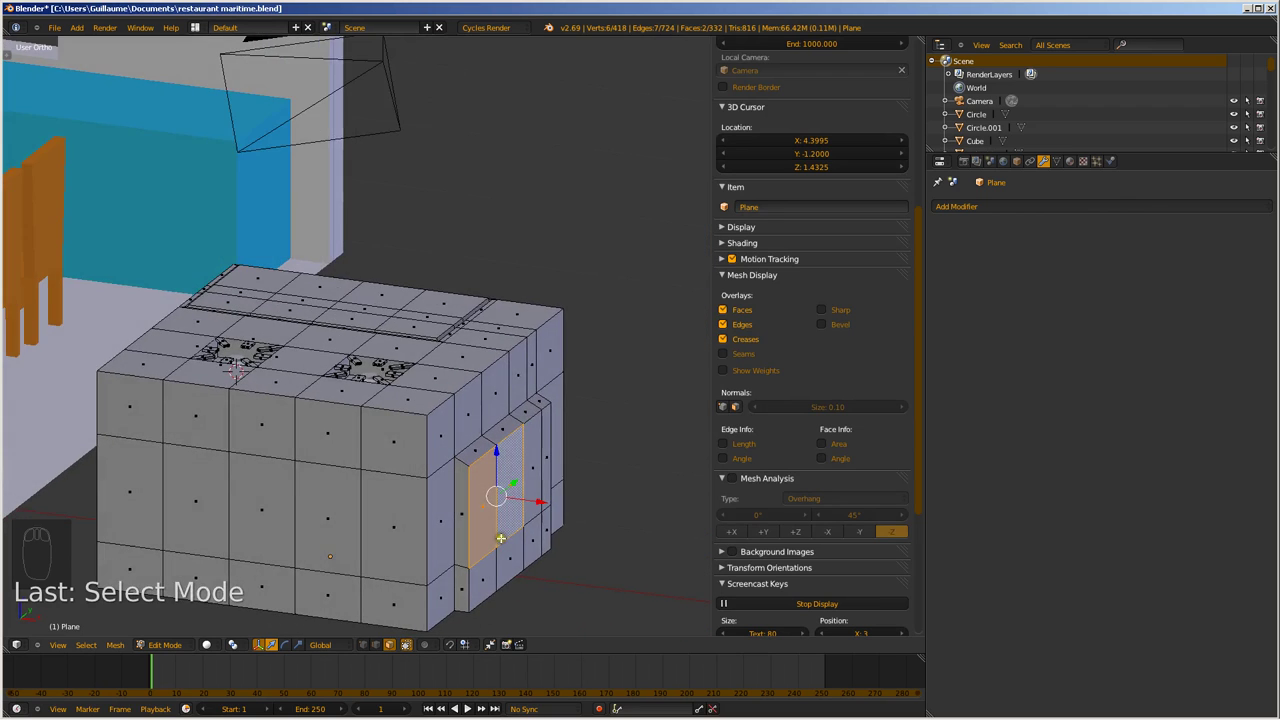
Extrude the two selected top faces into a raised strip across the counter
{"action": "key", "text": "e"}
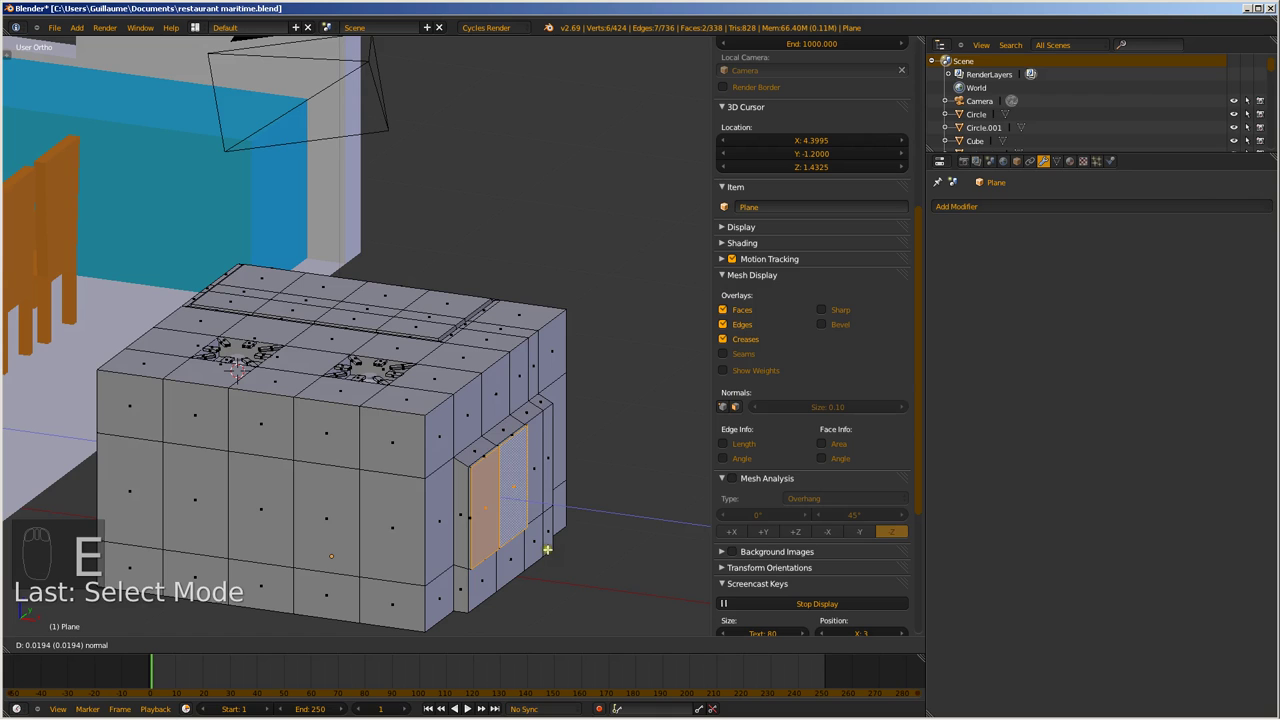
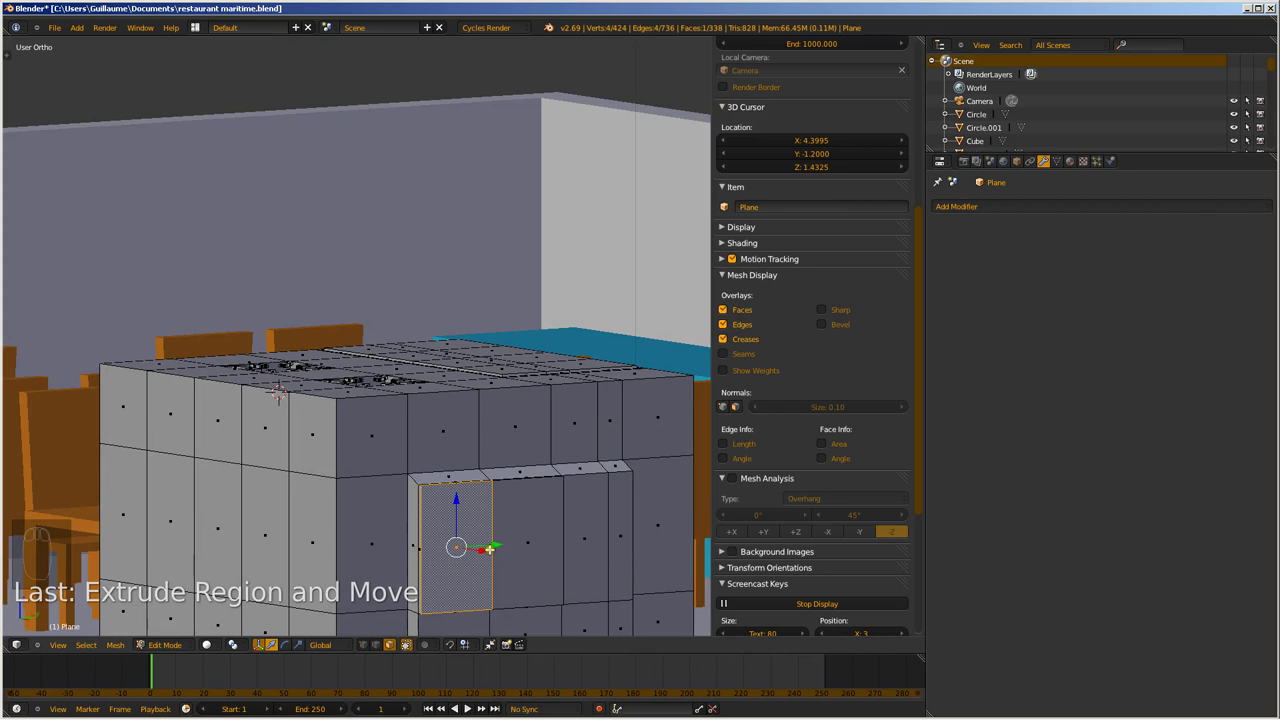
{"action": "key", "text": "ctrl+Tab"}
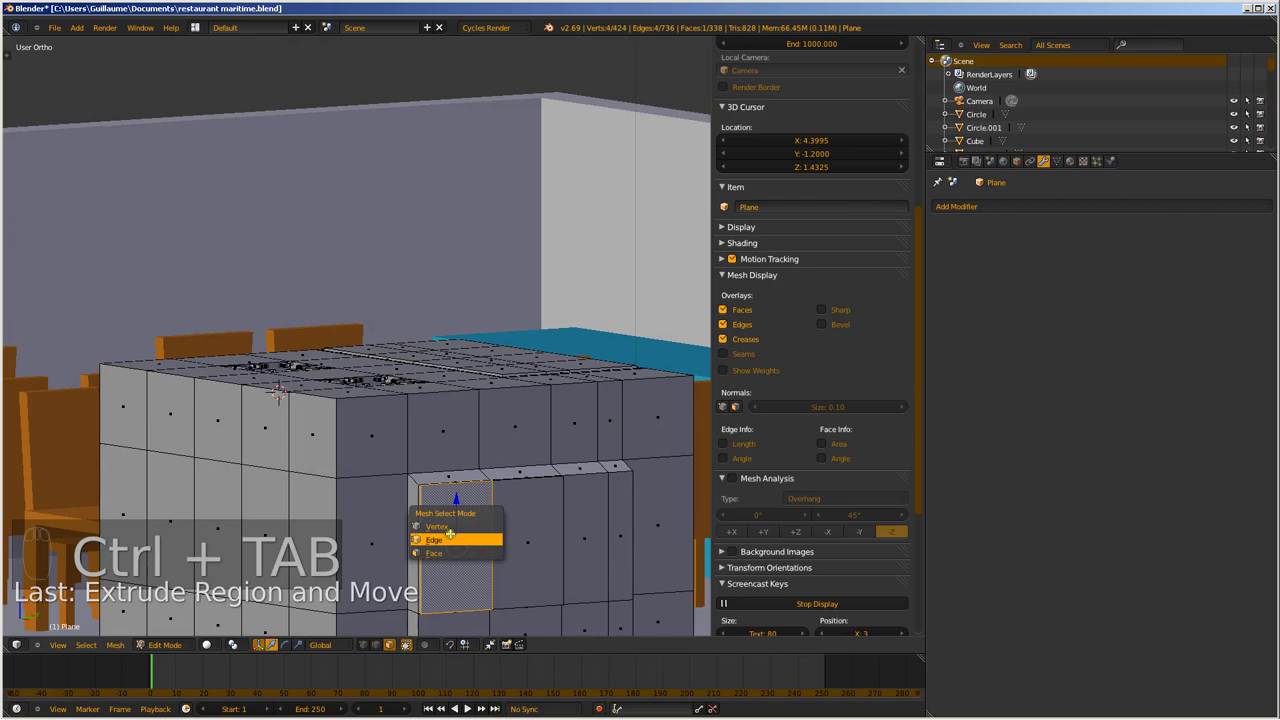
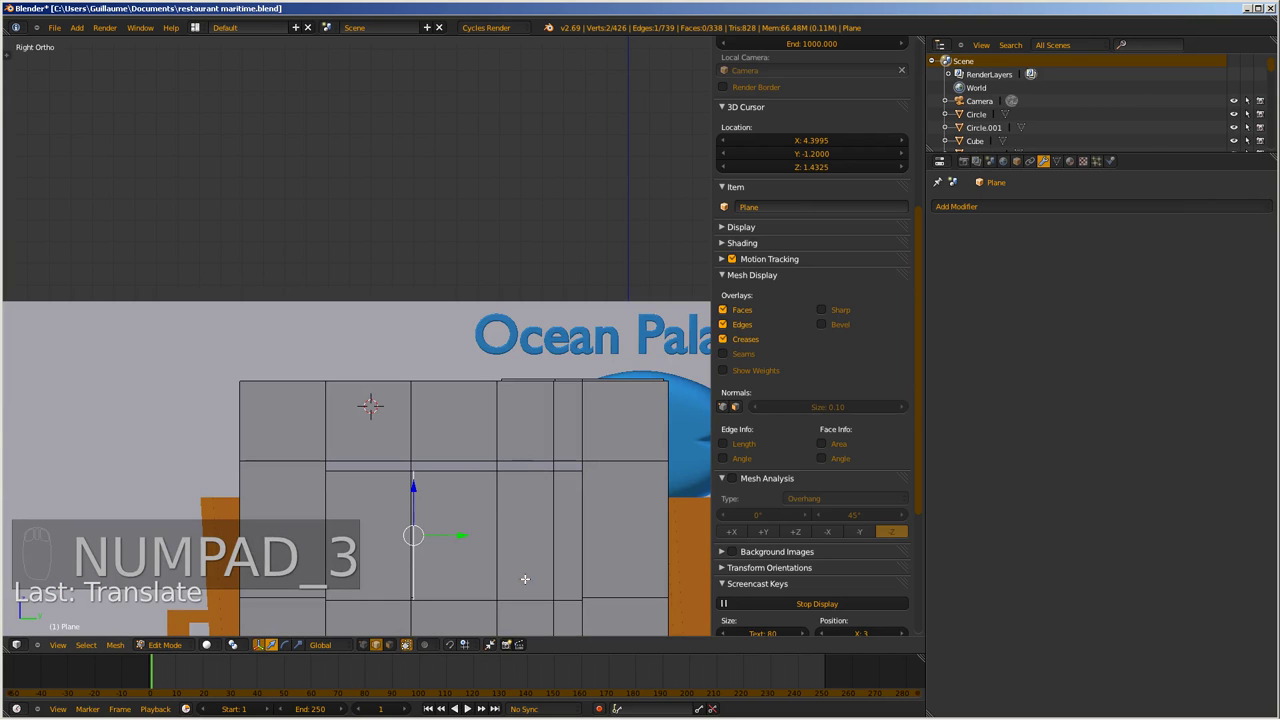
Show the stove scene in wireframe and return the counter mesh to Object Mode
{"action": "key", "text": "z"}
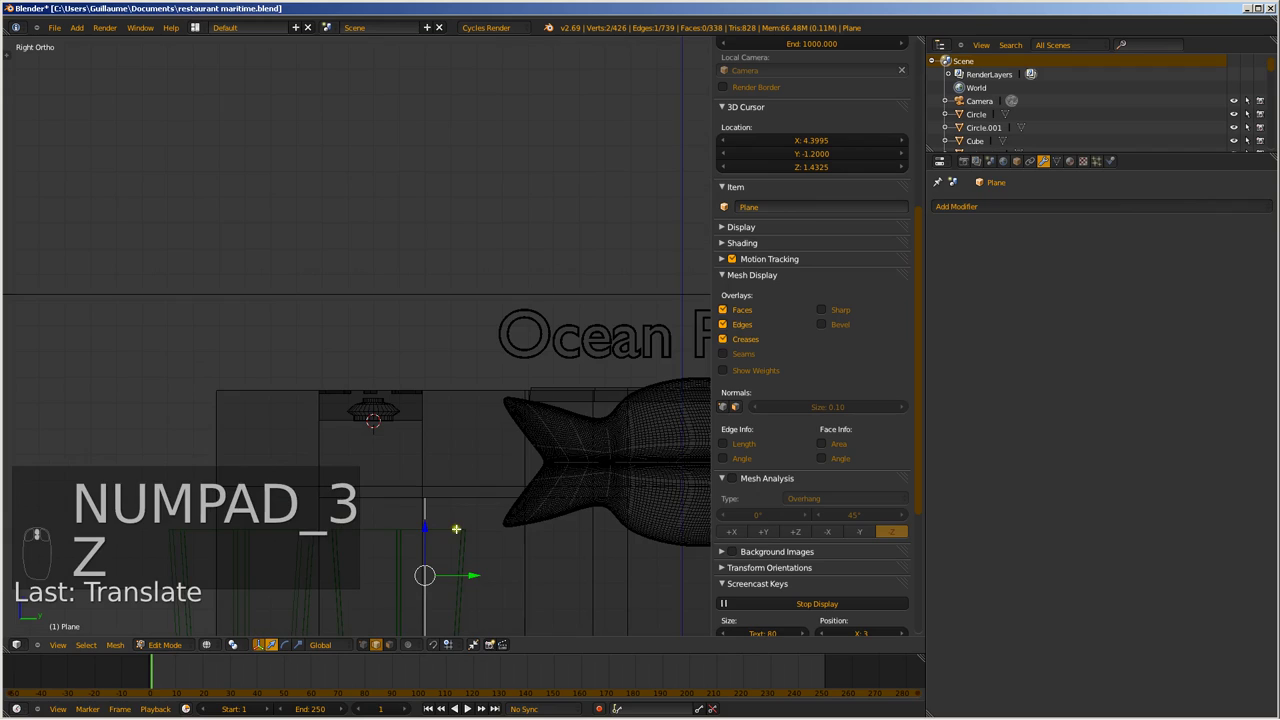
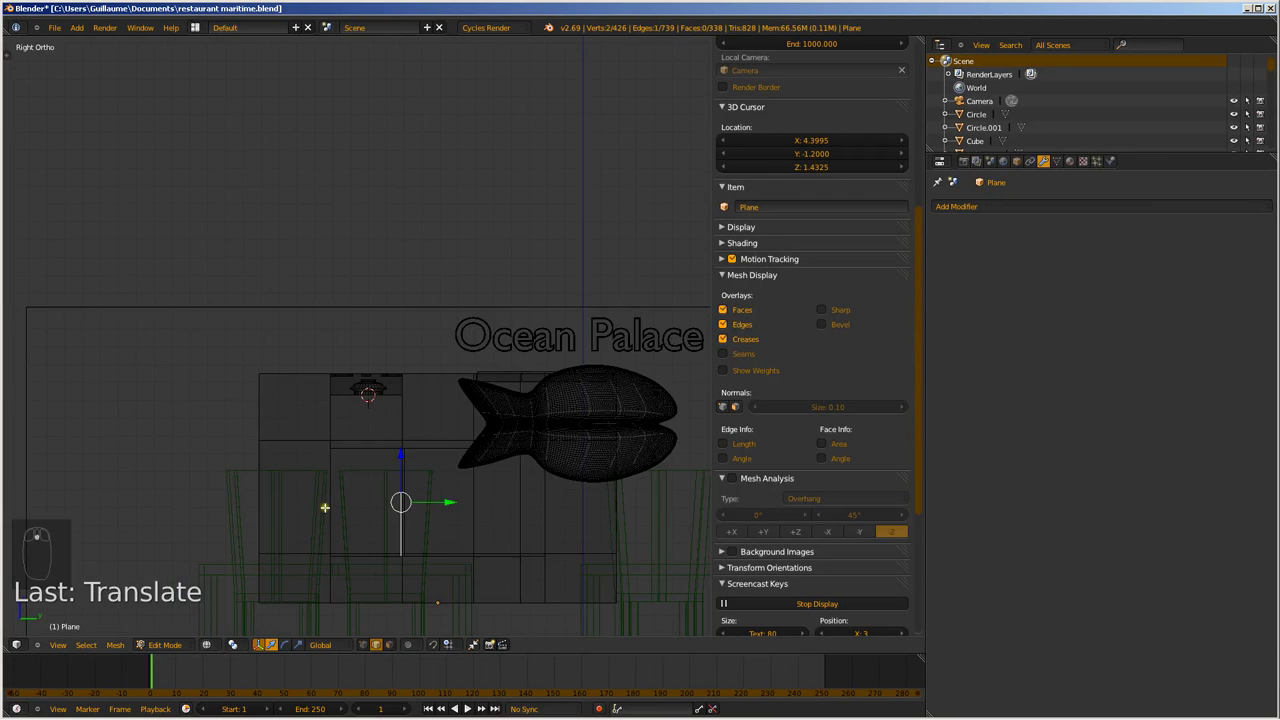
{"action": "key", "text": "Tab"}
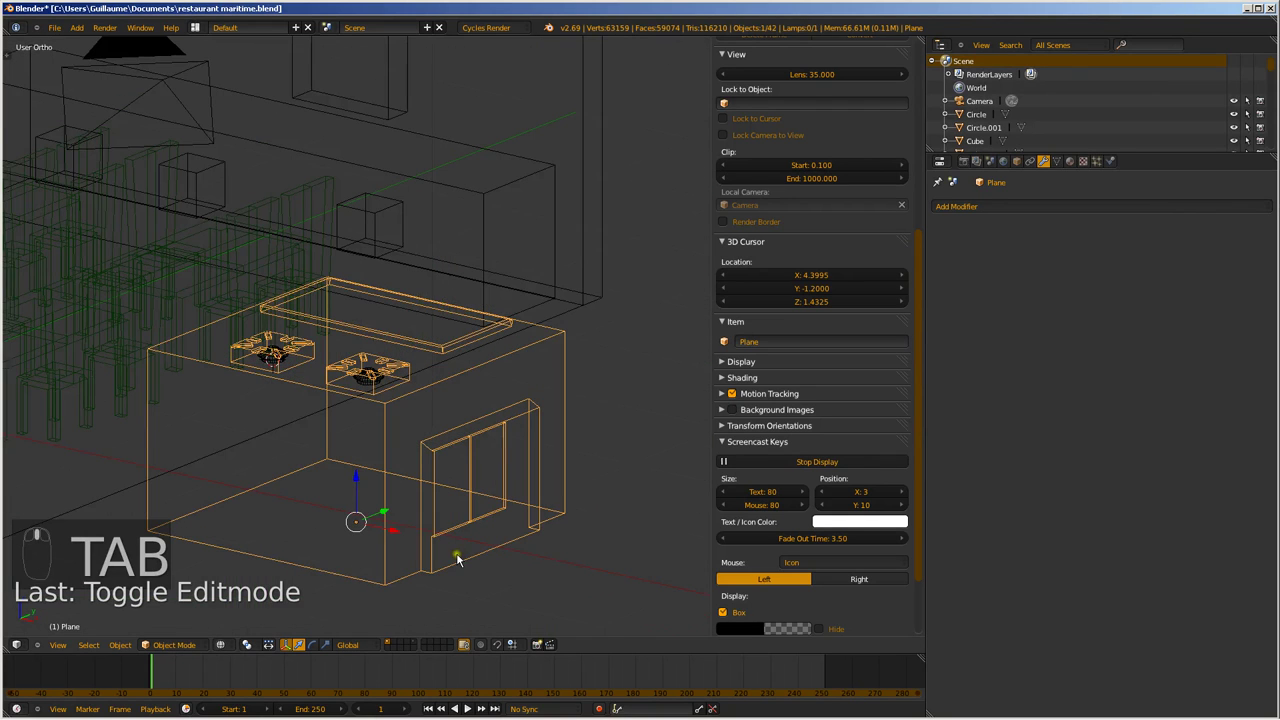
Orbit to the counter's front panels and enter Edit Mode on the Plane mesh
{"action": "key", "text": "z"}
{"action": "left_click_drag", "start_coordinate": [500, 502], "coordinate": [494, 492]}
{"action": "key", "text": "z"}
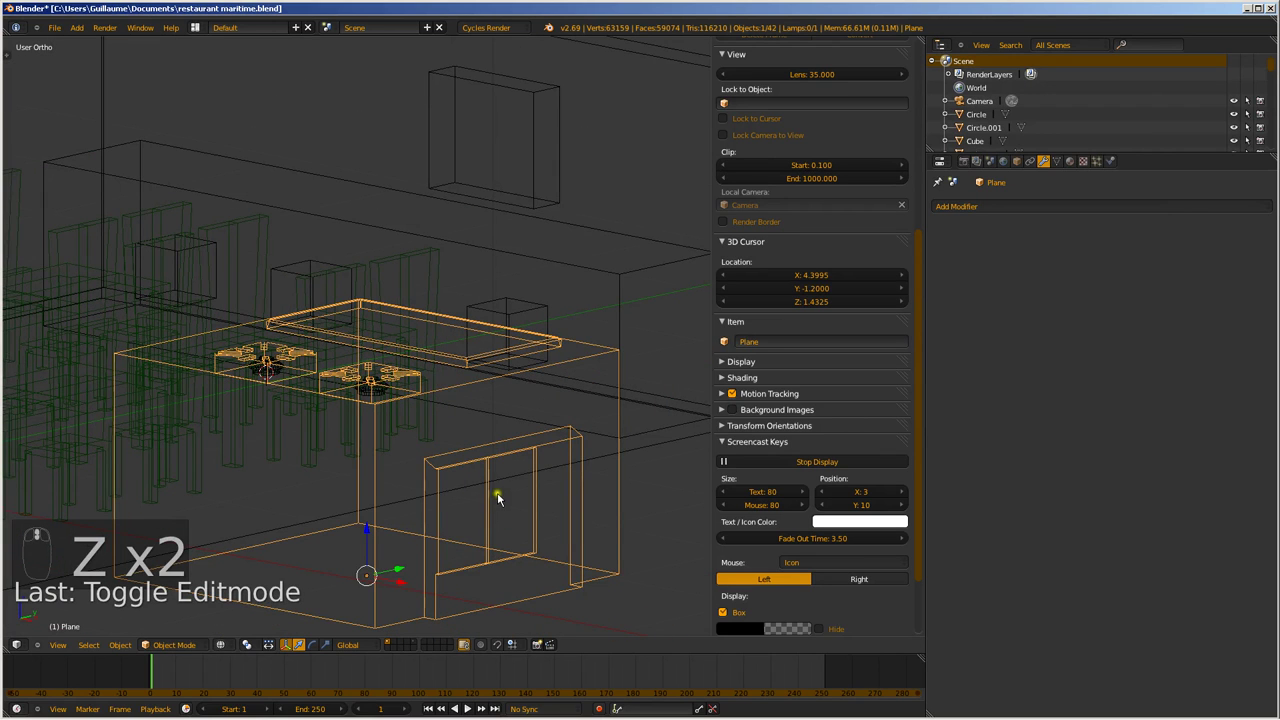
{"action": "key", "text": "Tab"}
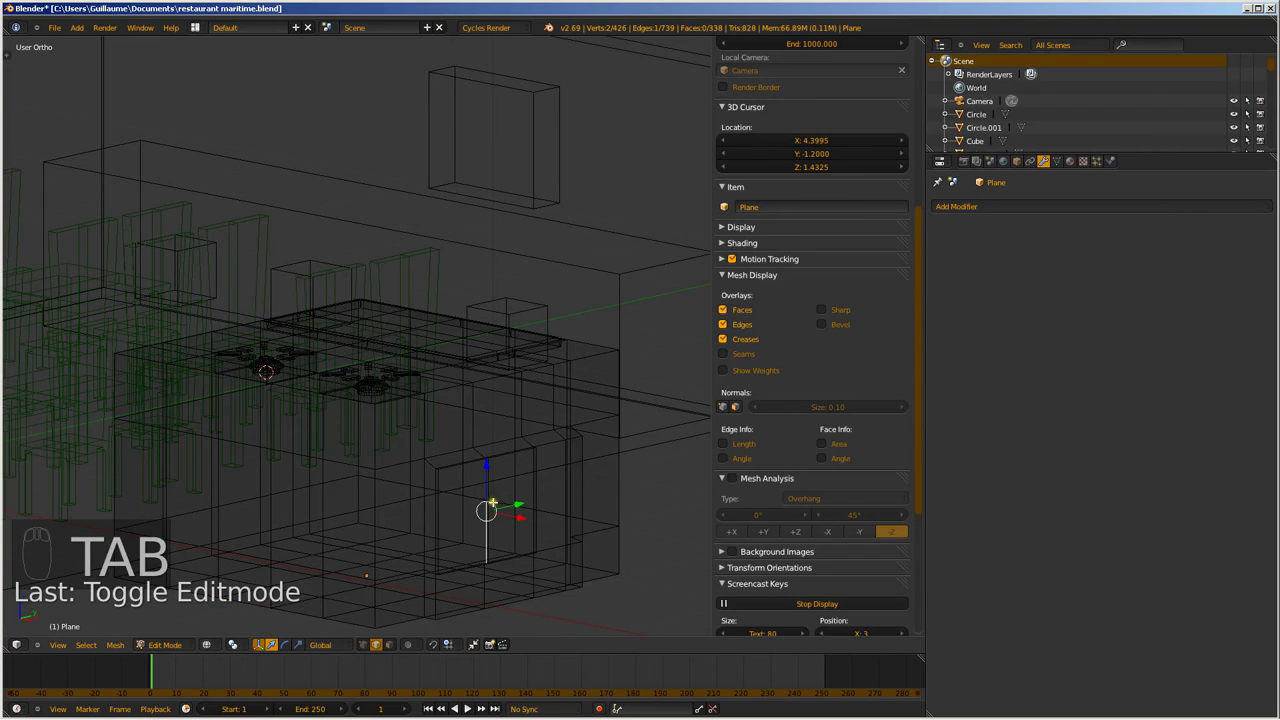
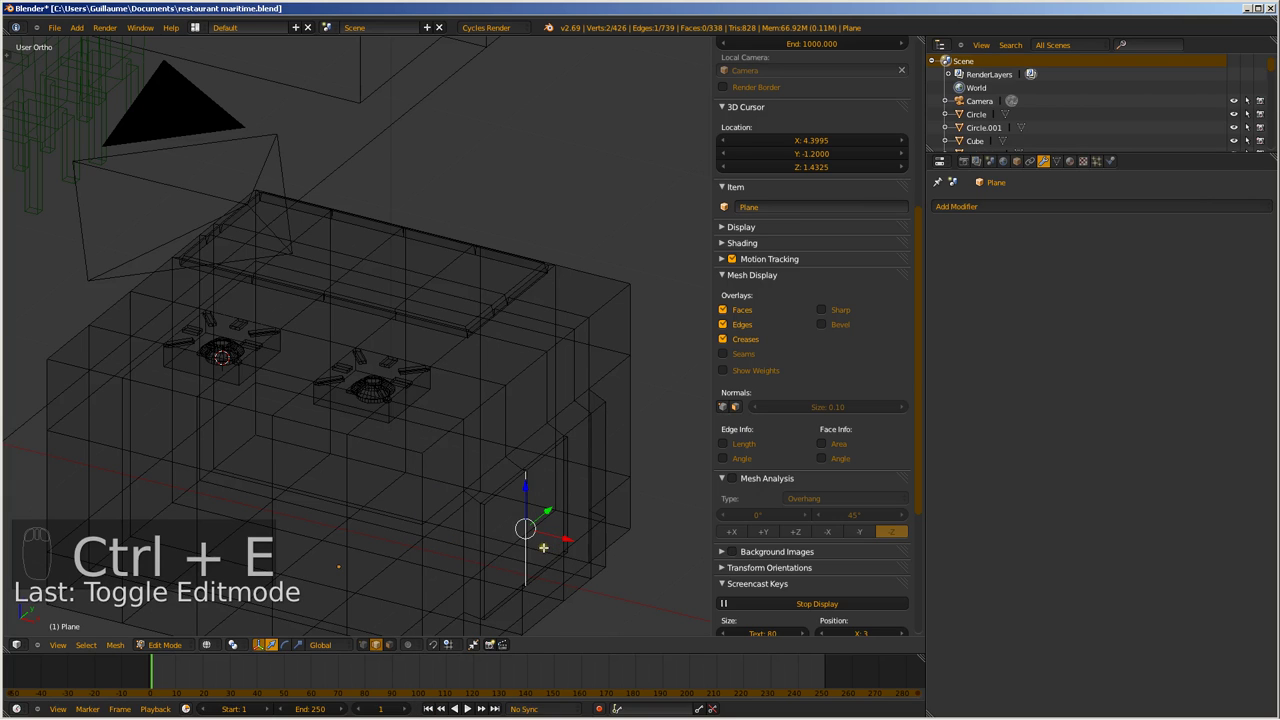
Cut a loop across the front panel and extrude it into narrow vertical slots
{"action": "key", "text": "ctrl+r"}
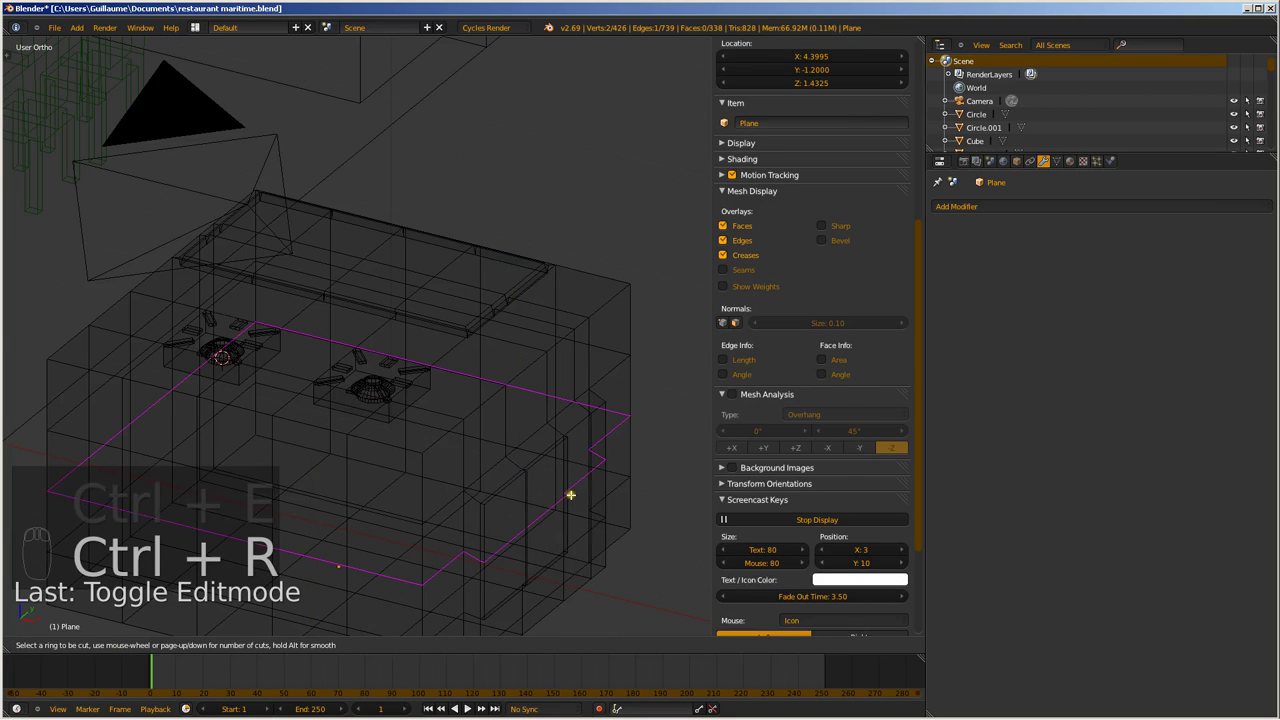
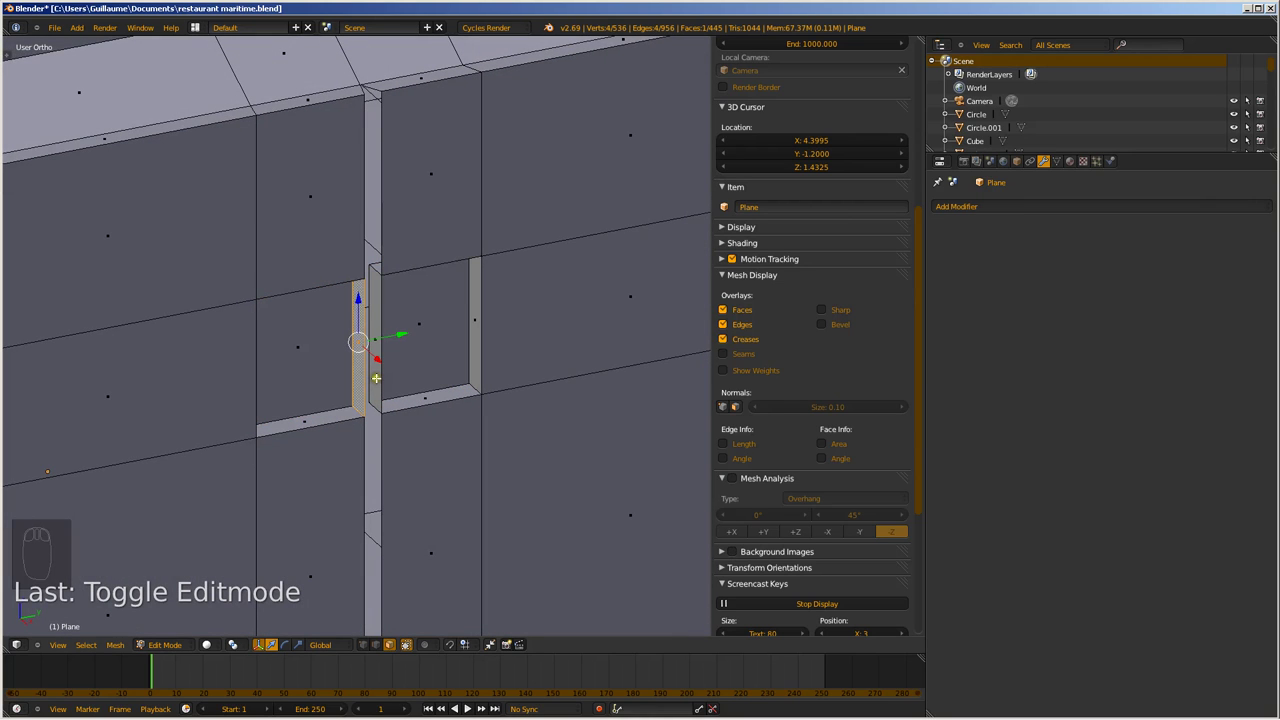
{"action": "key", "text": "e"}
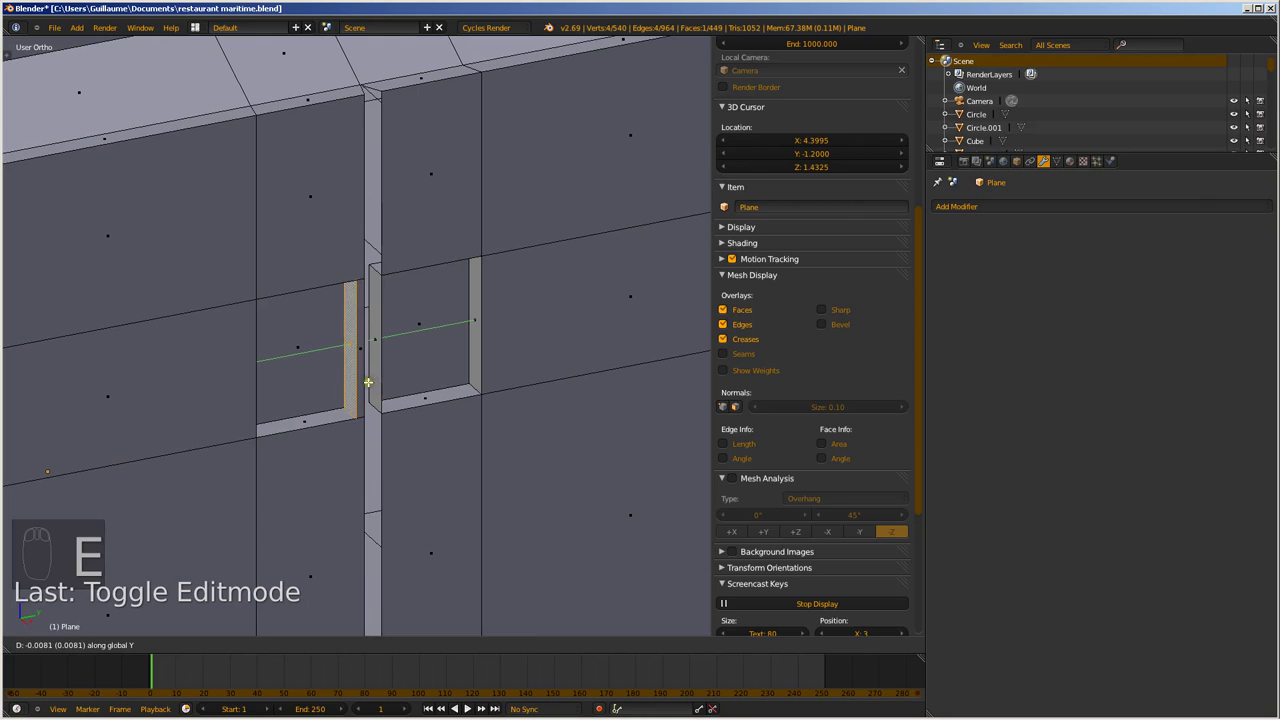
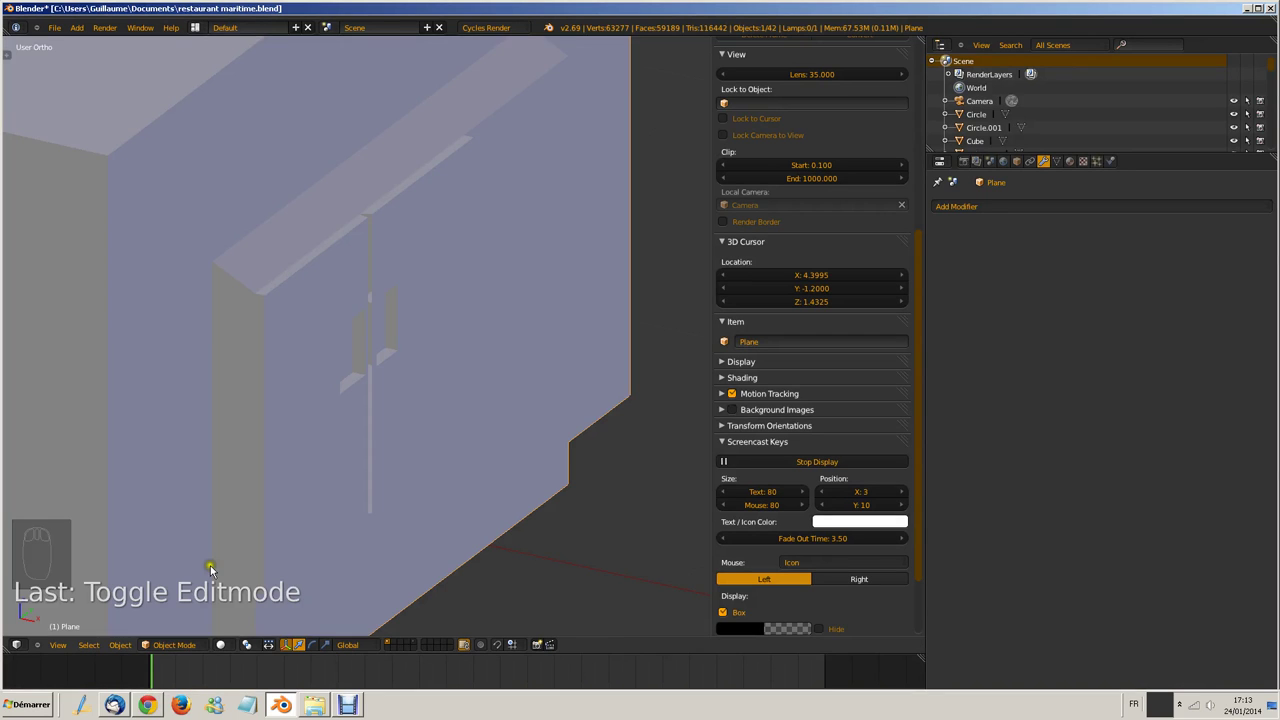
Add a circle mesh (Circle.002) from top view, move it beside the burners and shrink it small
{"action": "middle_click", "coordinate": [226, 513]}
{"action": "key", "text": "KP_7"}
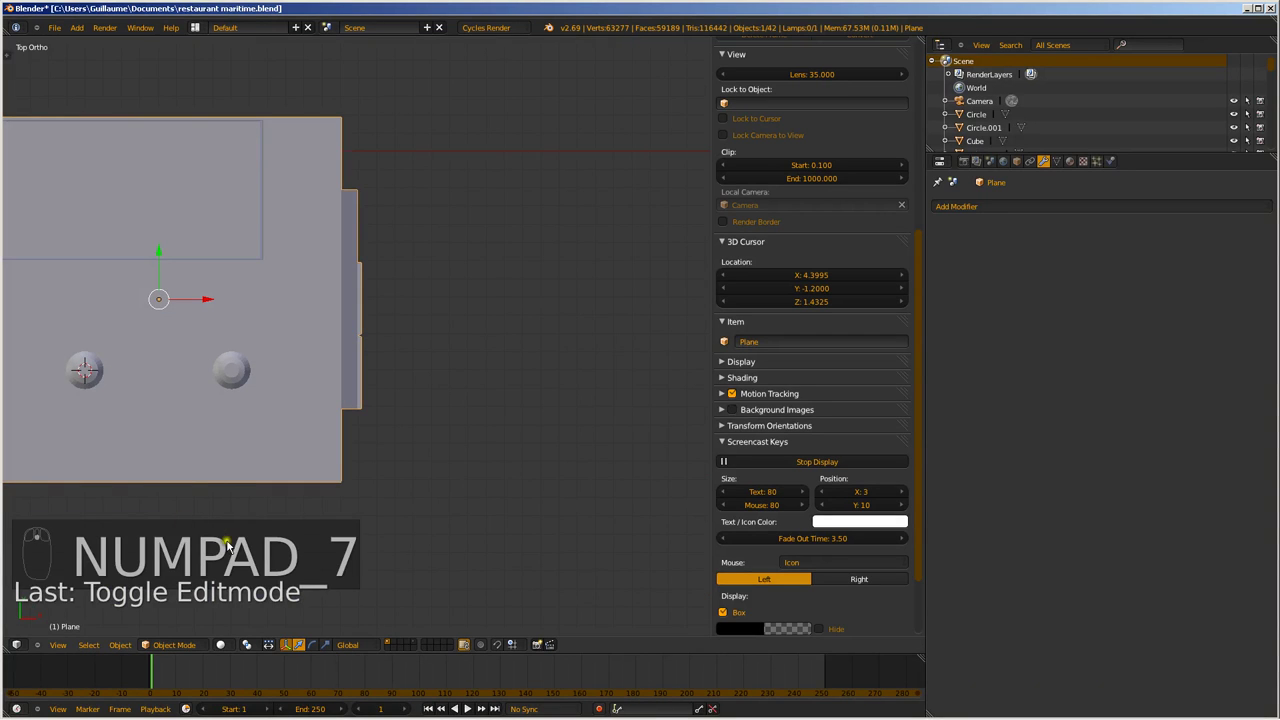
{"action": "key", "text": "shift+a"}
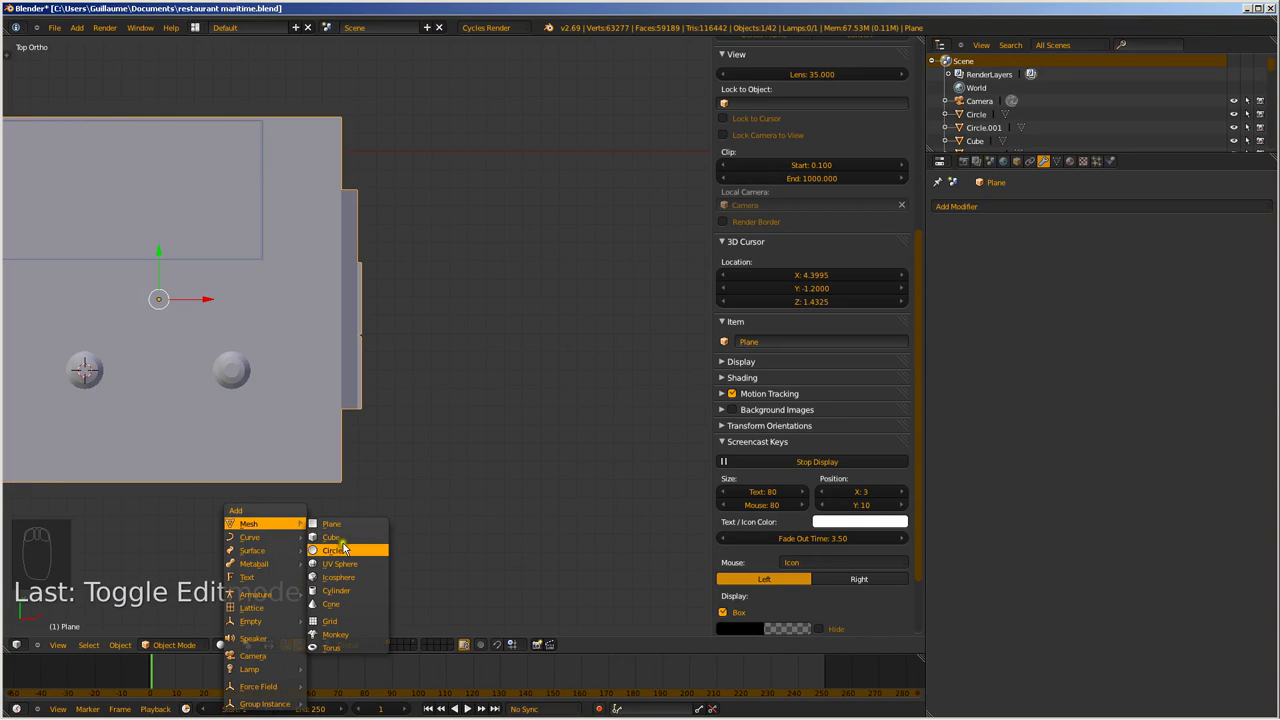
{"action": "key", "text": "g"}
{"action": "left_click_drag", "start_coordinate": [717, 428], "coordinate": [562, 373]}
{"action": "key", "text": "s"}
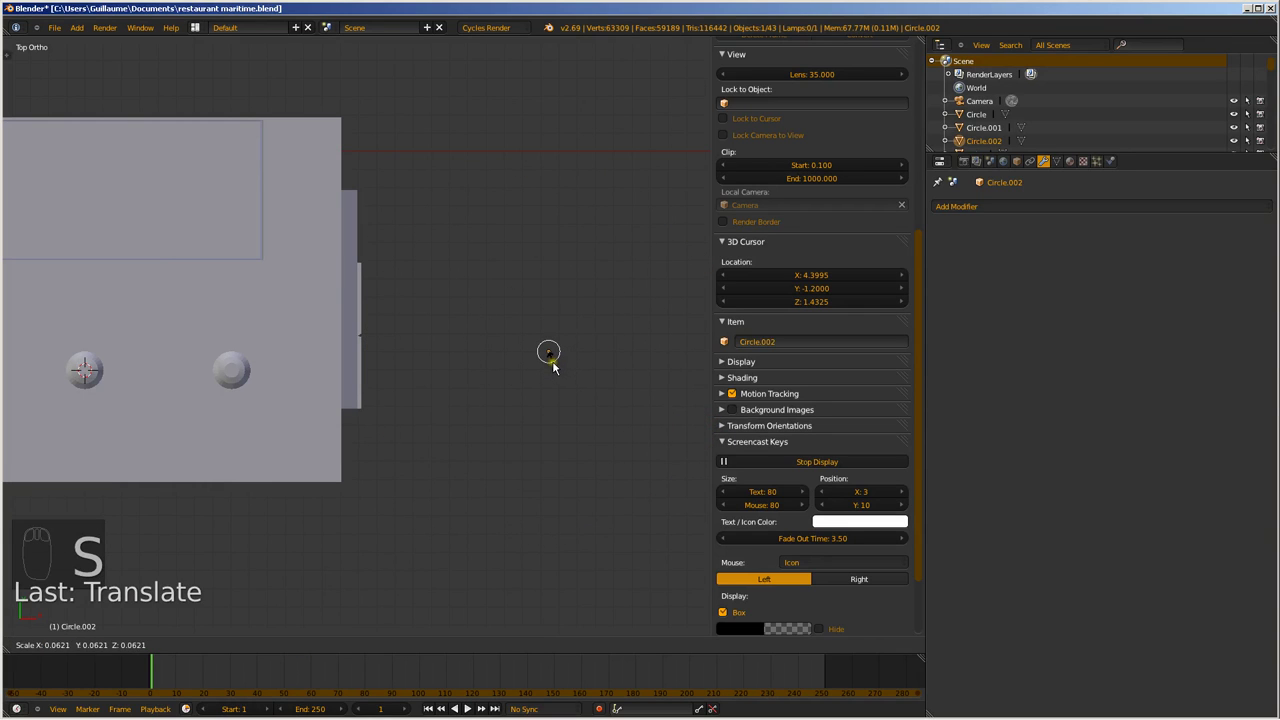
{"action": "left_click_drag", "start_coordinate": [559, 369], "coordinate": [502, 369]}
Frame the new circle from the right side in wireframe shading
{"action": "key", "text": "KP_3"}
{"action": "key", "text": "KP_Decimal"}
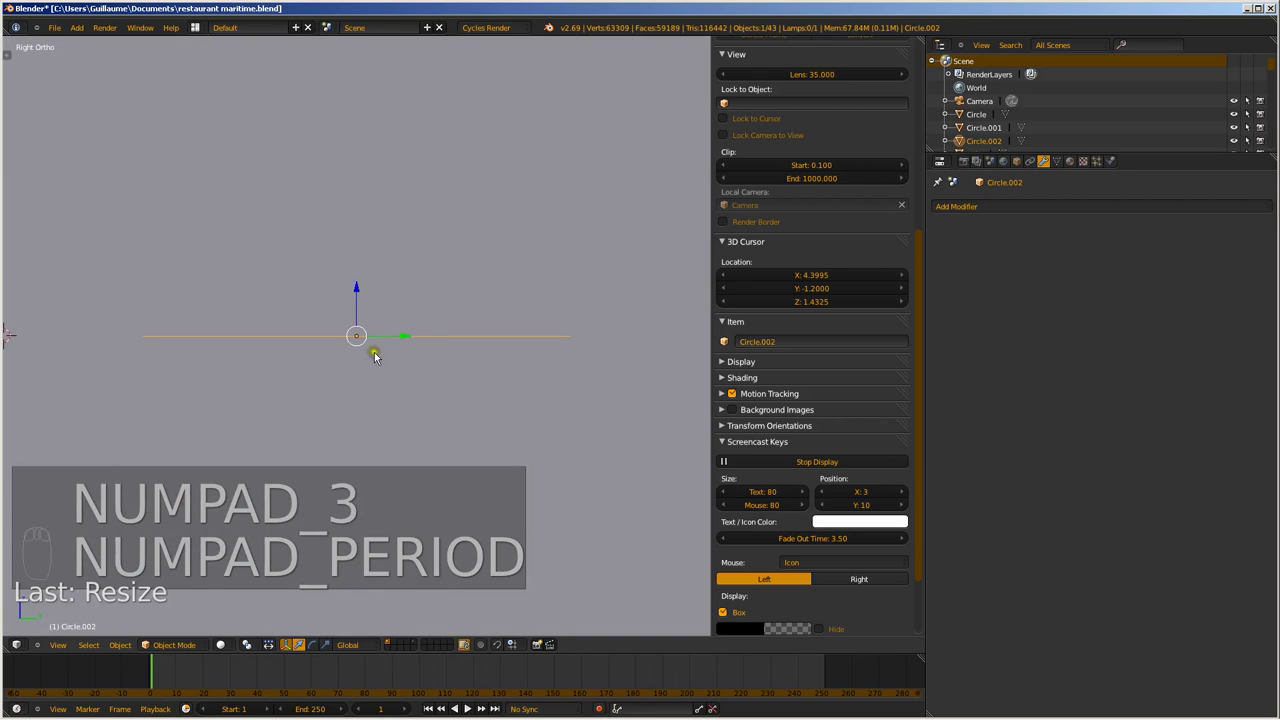
{"action": "left_click_drag", "start_coordinate": [375, 365], "coordinate": [409, 397]}
{"action": "key", "text": "z"}
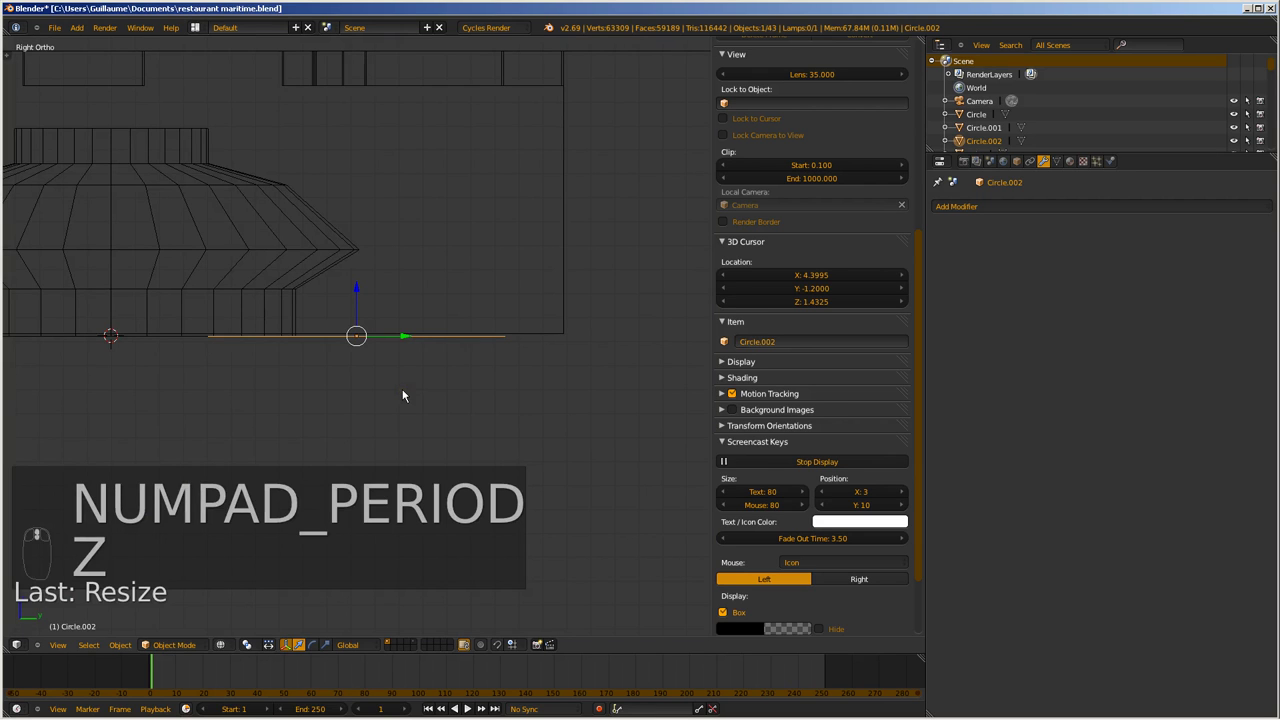
{"action": "left_click", "coordinate": [409, 397]}
{"action": "key", "text": "Tab"}
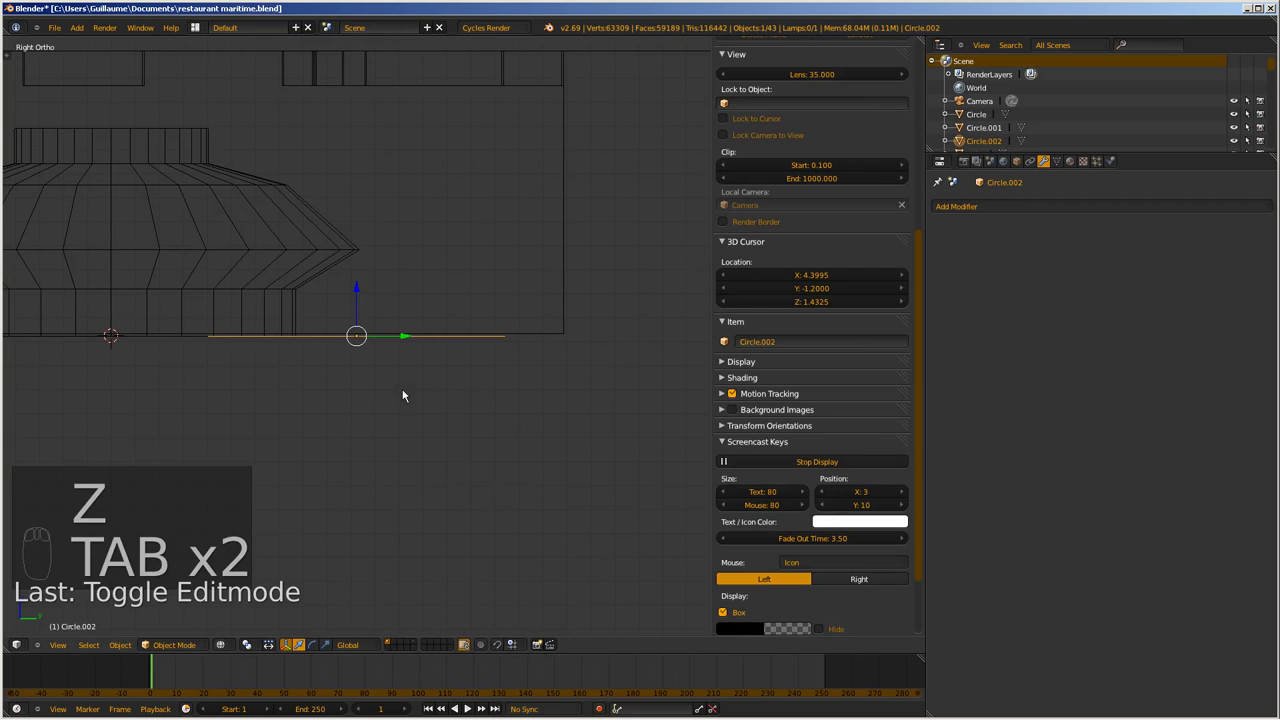
{"action": "key", "text": "Tab"}
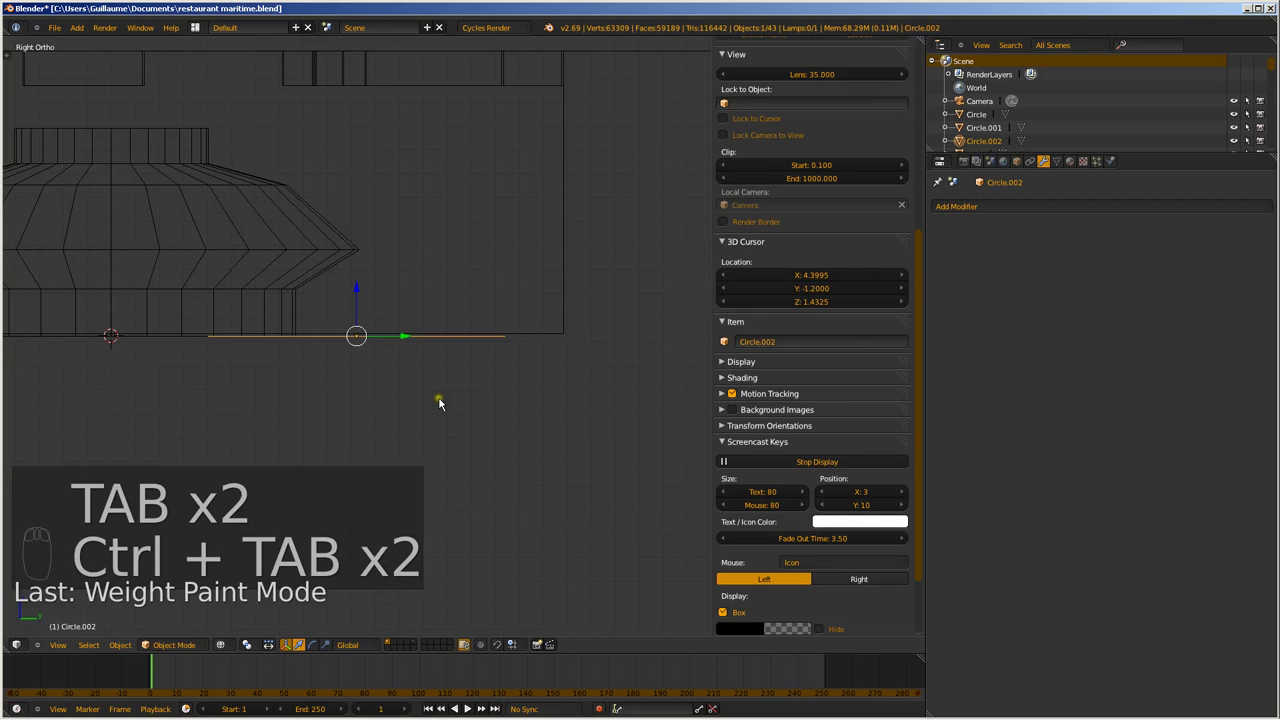
Extrude the circle's ring twice and scale it inward into a sloped cone
{"action": "key", "text": "Tab"}
{"action": "key", "text": "ctrl+Tab"}
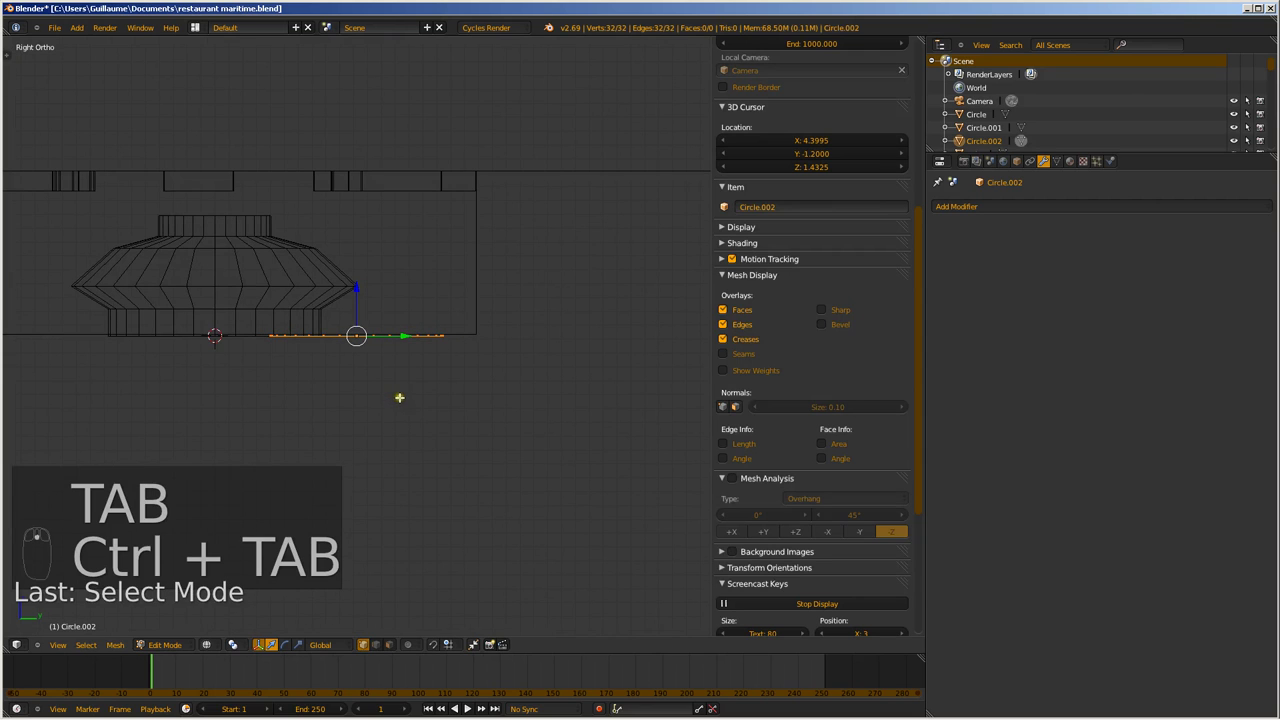
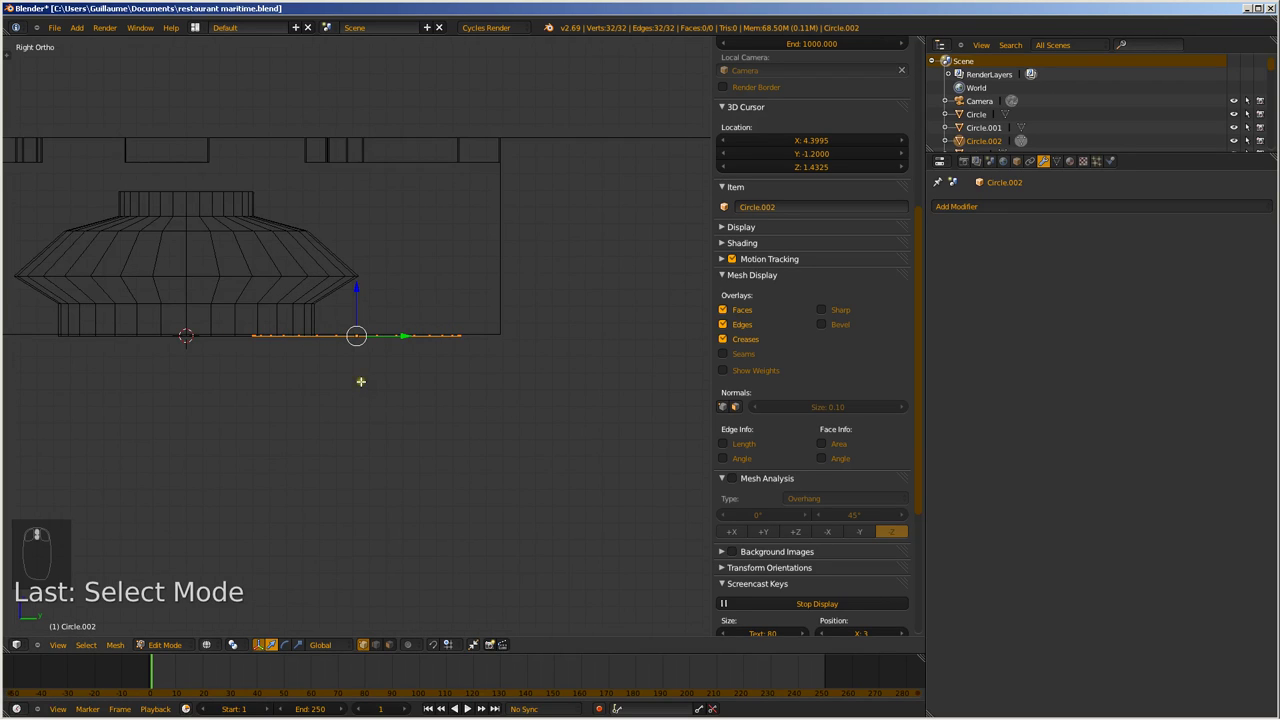
{"action": "key", "text": "e"}
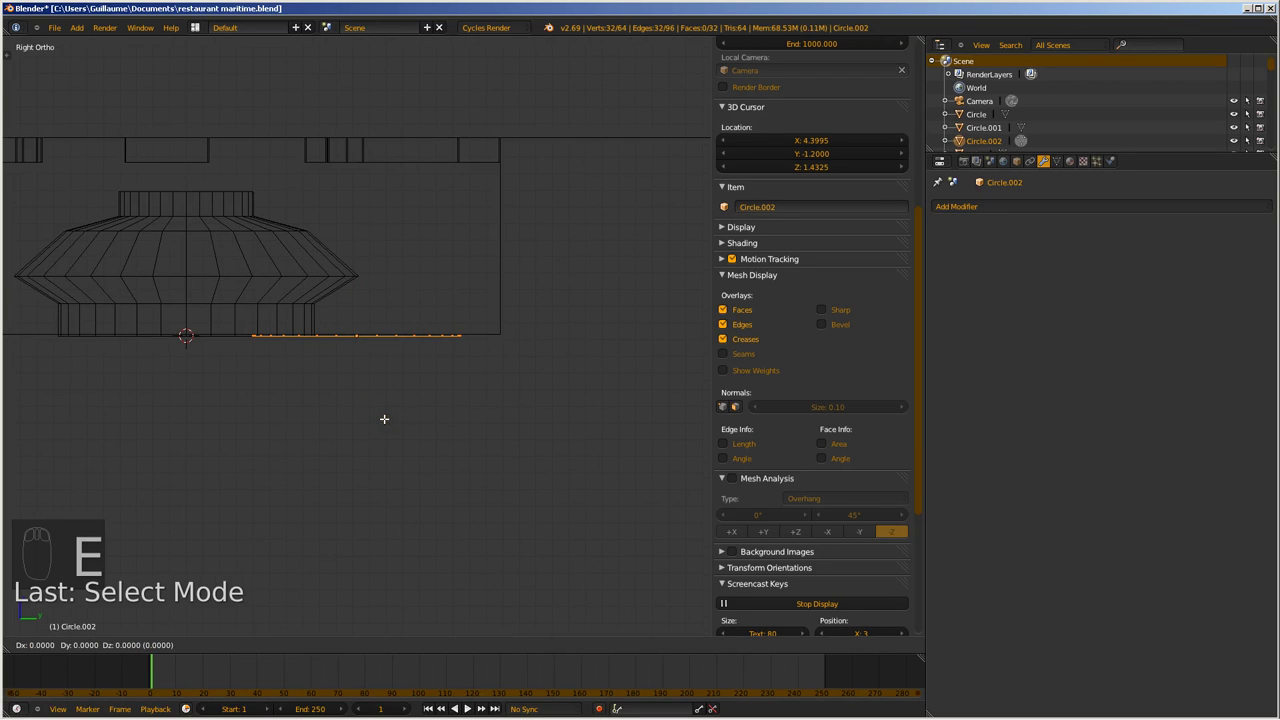
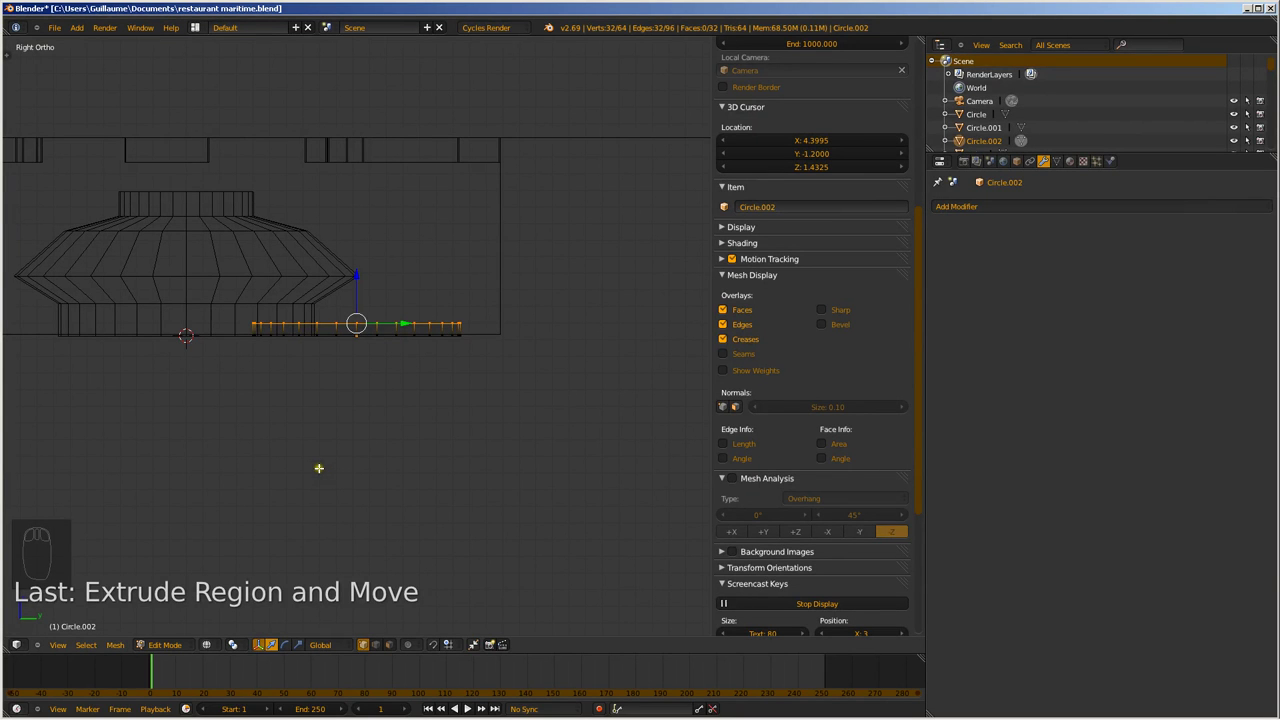
{"action": "key", "text": "e"}
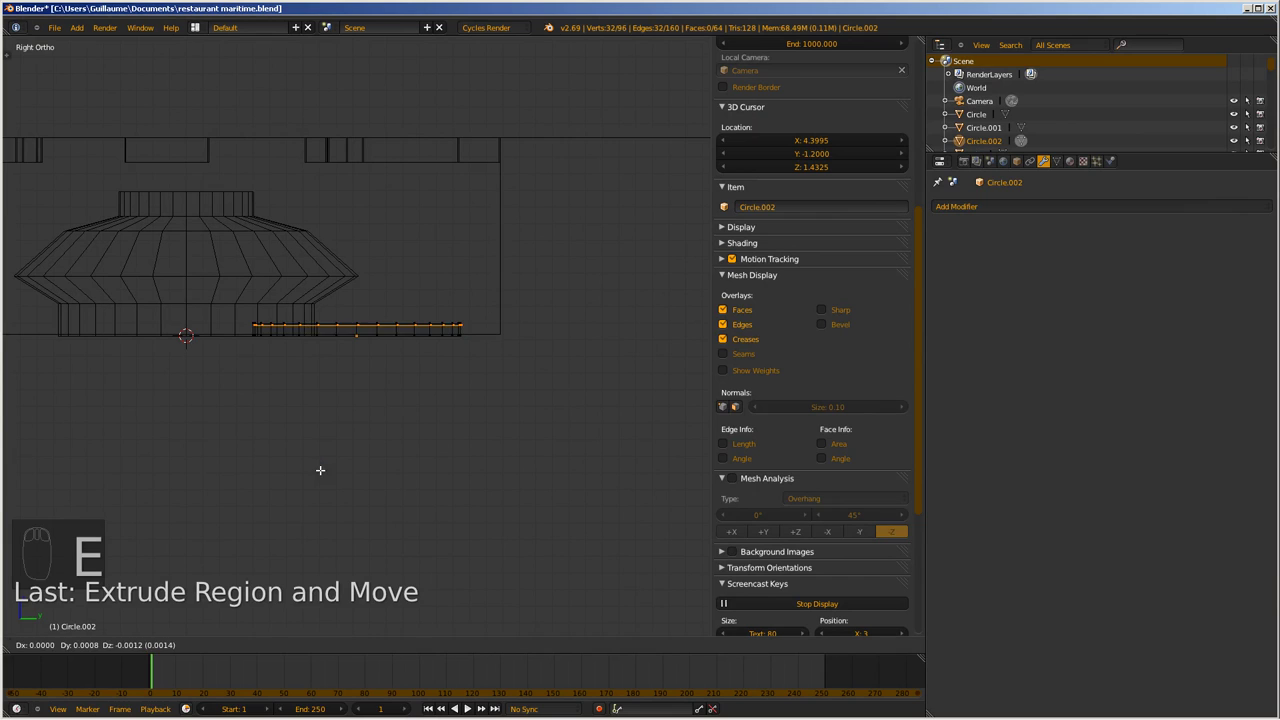
{"action": "key", "text": "s"}
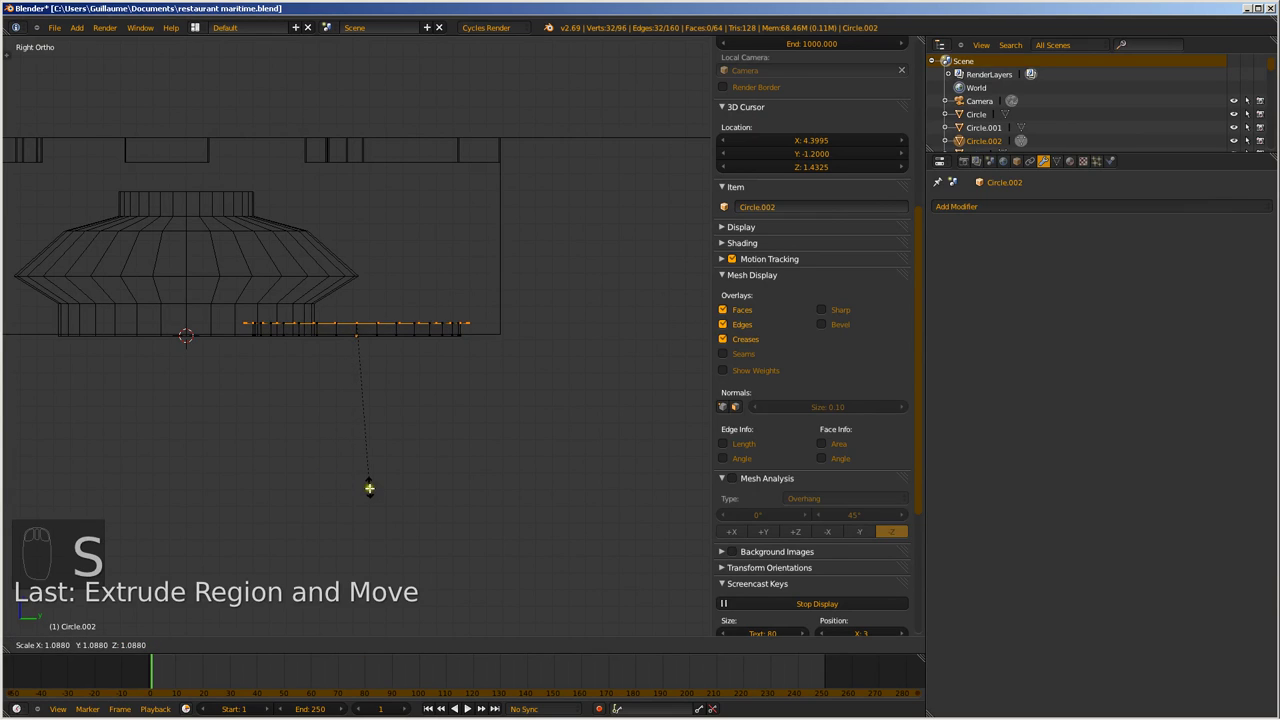
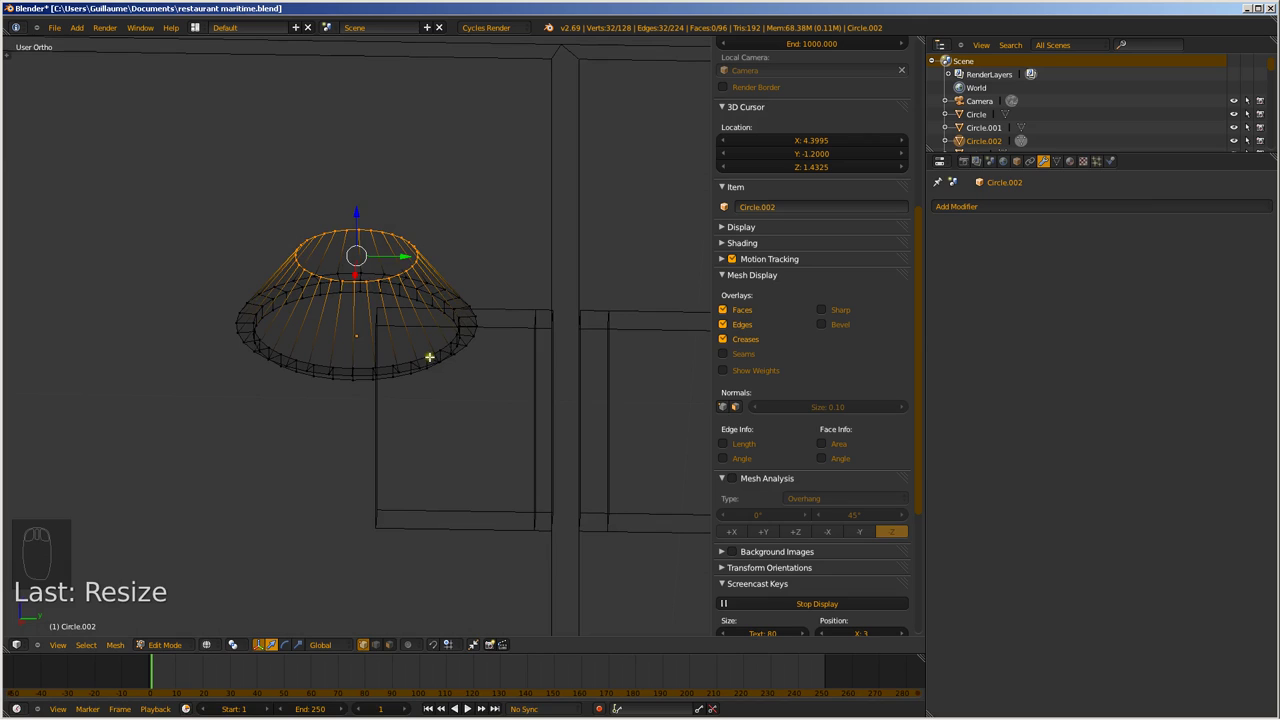
Extrude and scale the cone's top ring into a short upright knob cylinder
{"action": "key", "text": "e"}
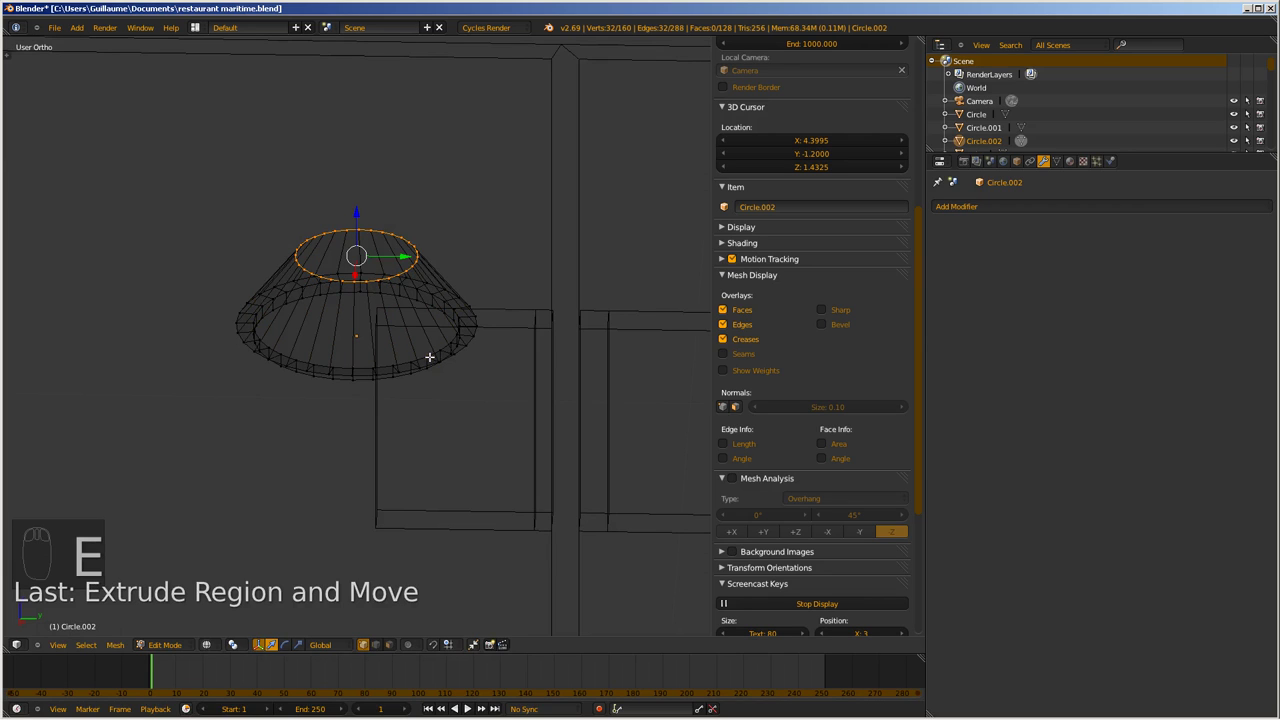
{"action": "key", "text": "s"}
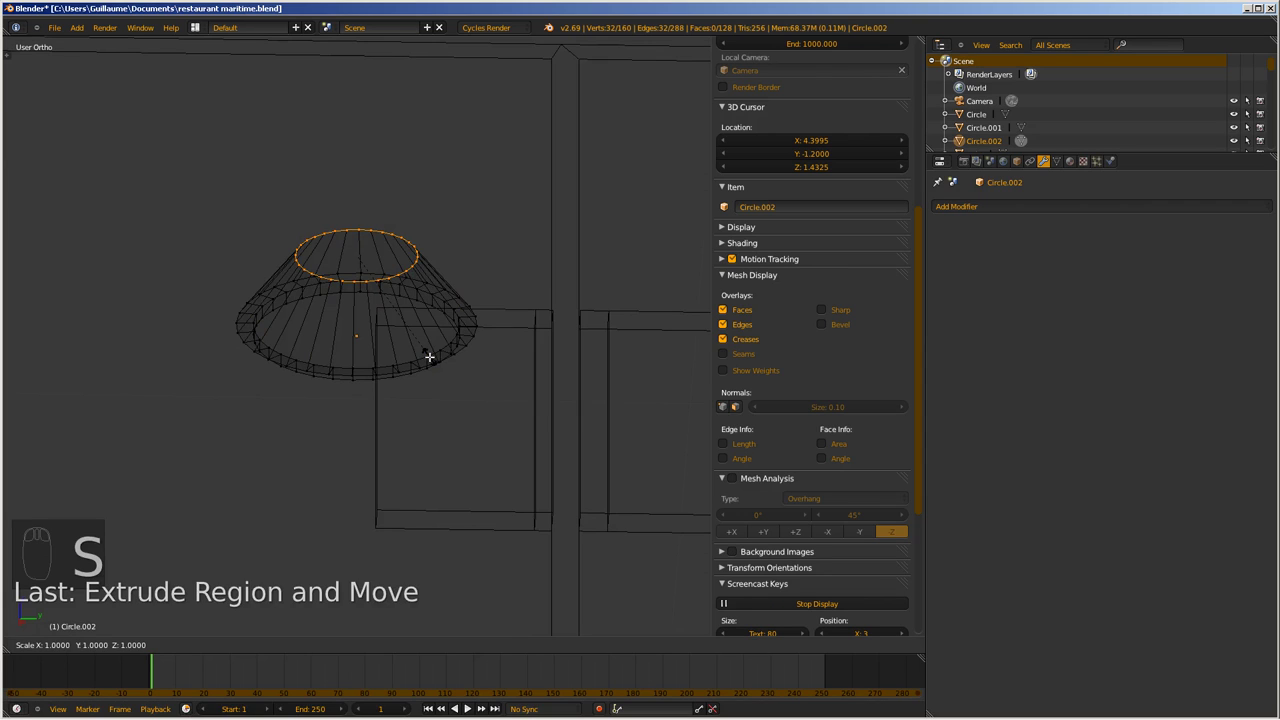
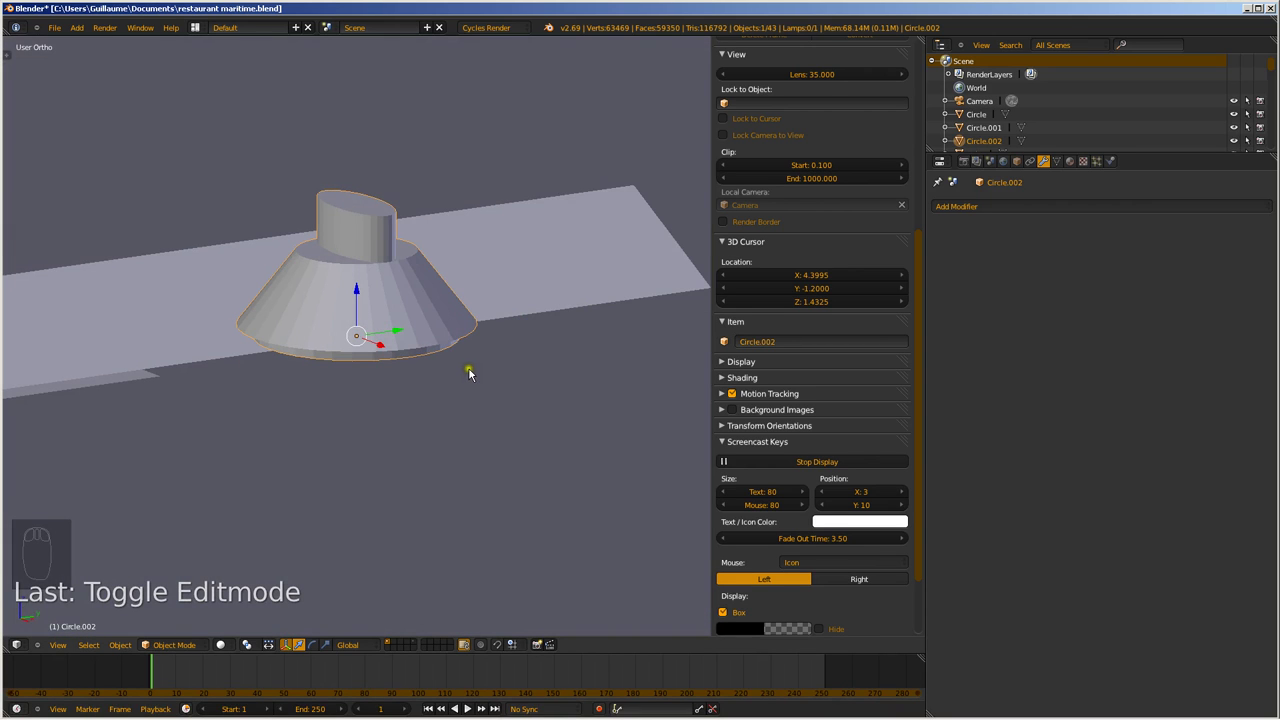
Rotate the knob 90° sideways and move it onto the stove's front panel
{"action": "key", "text": "KP_7"}
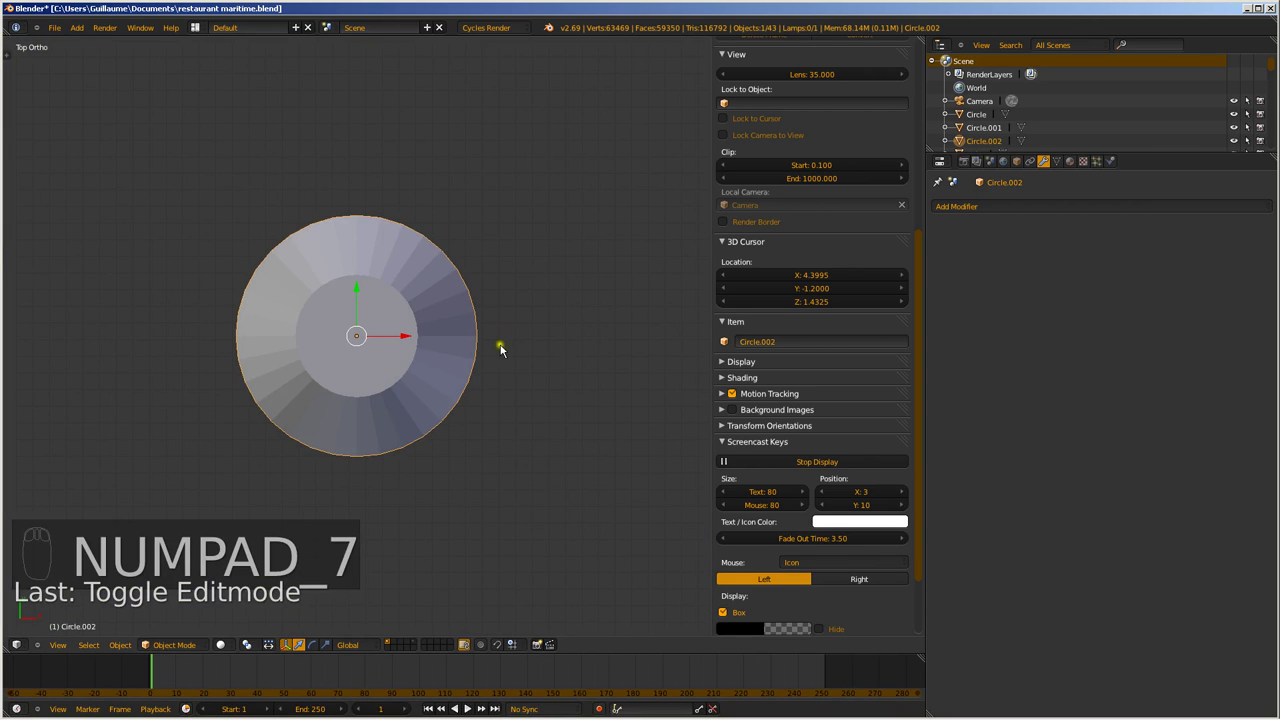
{"action": "key", "text": "z"}
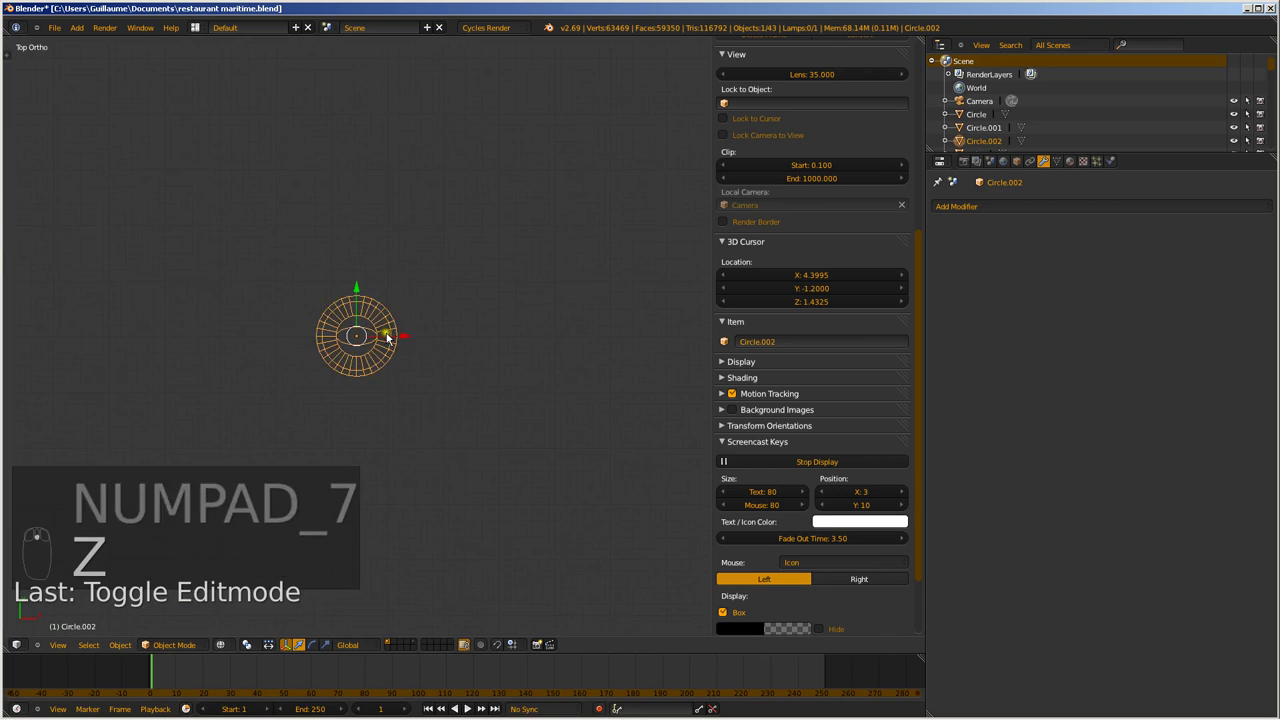
{"action": "left_click_drag", "start_coordinate": [382, 336], "coordinate": [412, 341]}
{"action": "left_click_drag", "start_coordinate": [412, 341], "coordinate": [119, 404]}
{"action": "key", "text": "KP_3"}
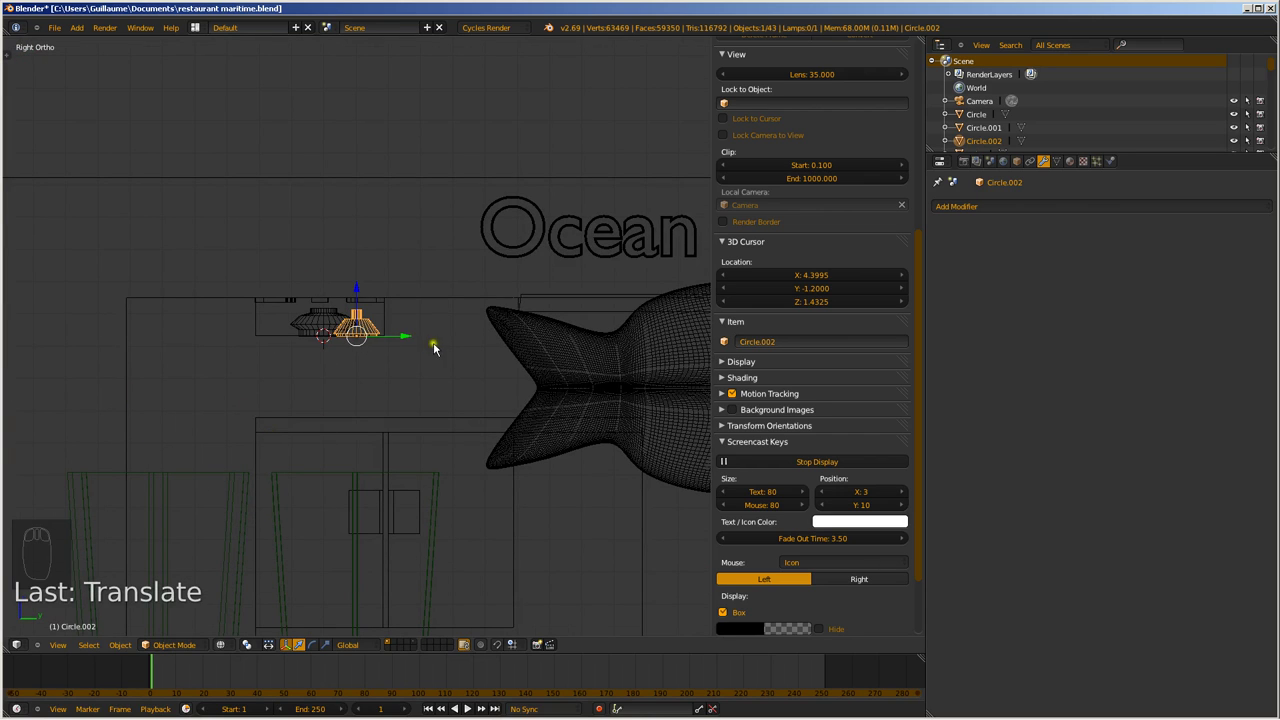
{"action": "key", "text": "r"}
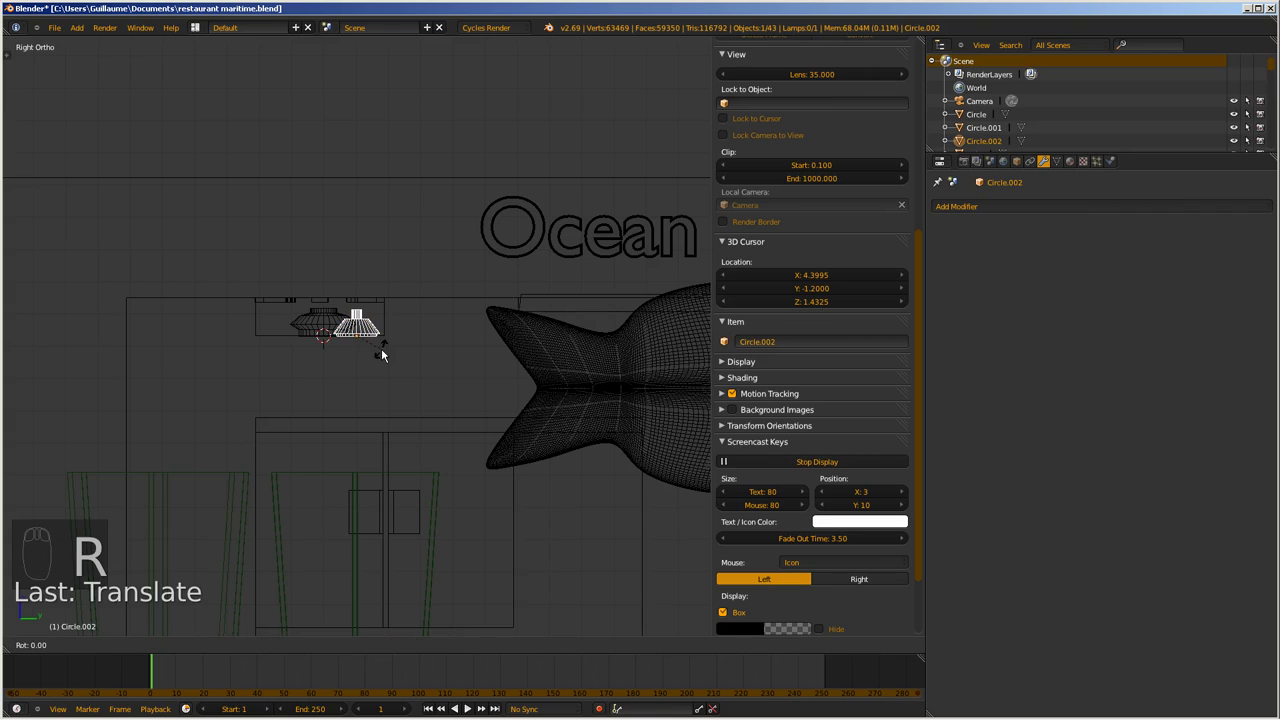
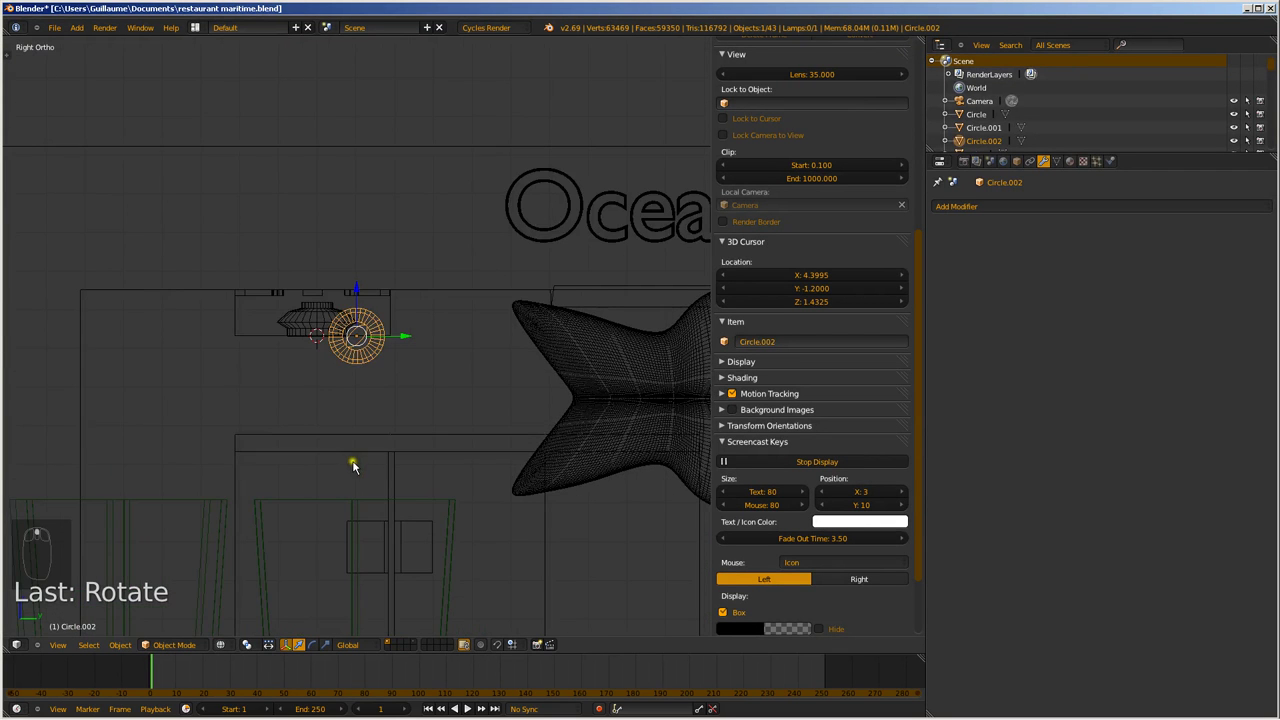
{"action": "key", "text": "s"}
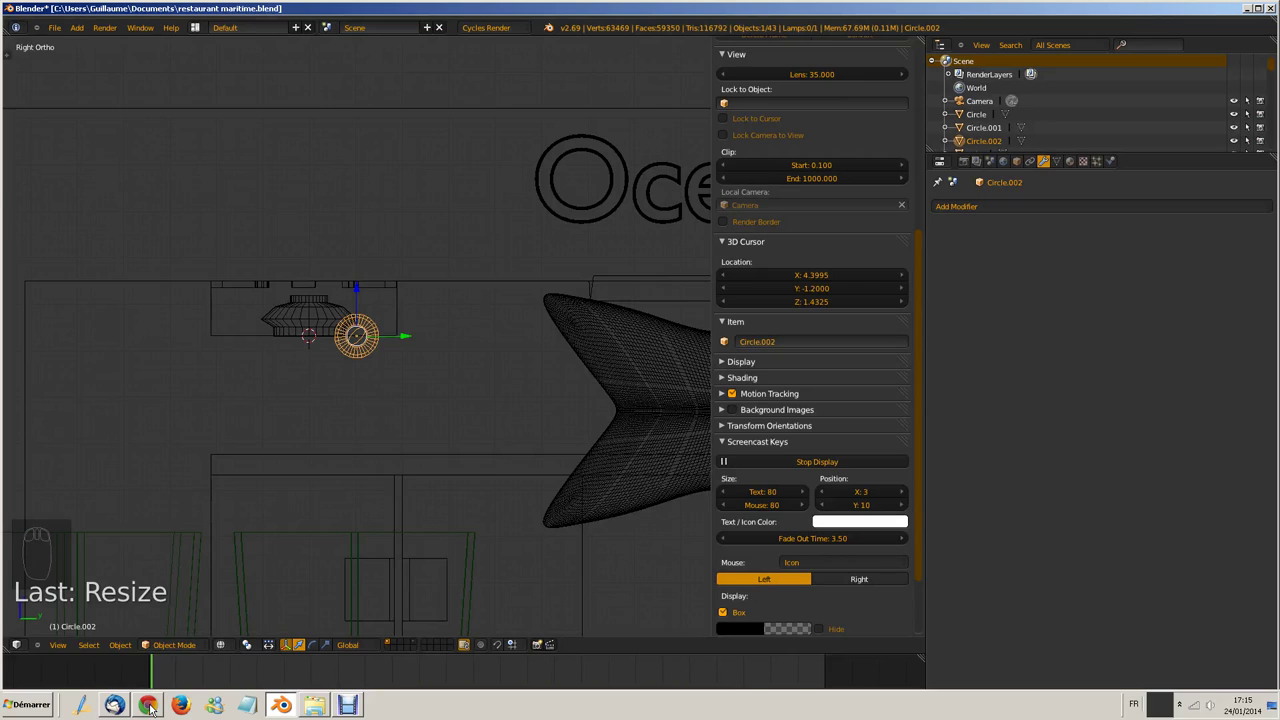
{"action": "key", "text": "g"}
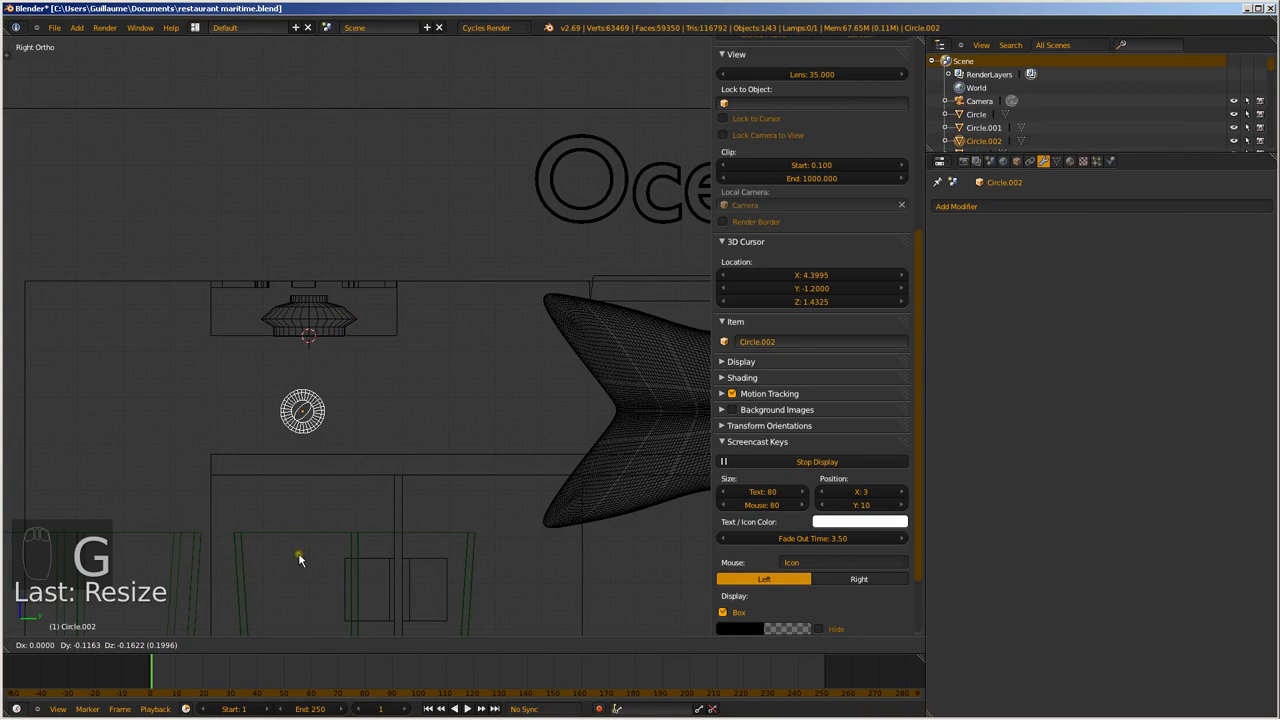
{"action": "left_click_drag", "start_coordinate": [313, 556], "coordinate": [313, 555]}
Duplicate the knob into a row of four along the stove front, up to Circle.005
{"action": "key", "text": "shift+d"}
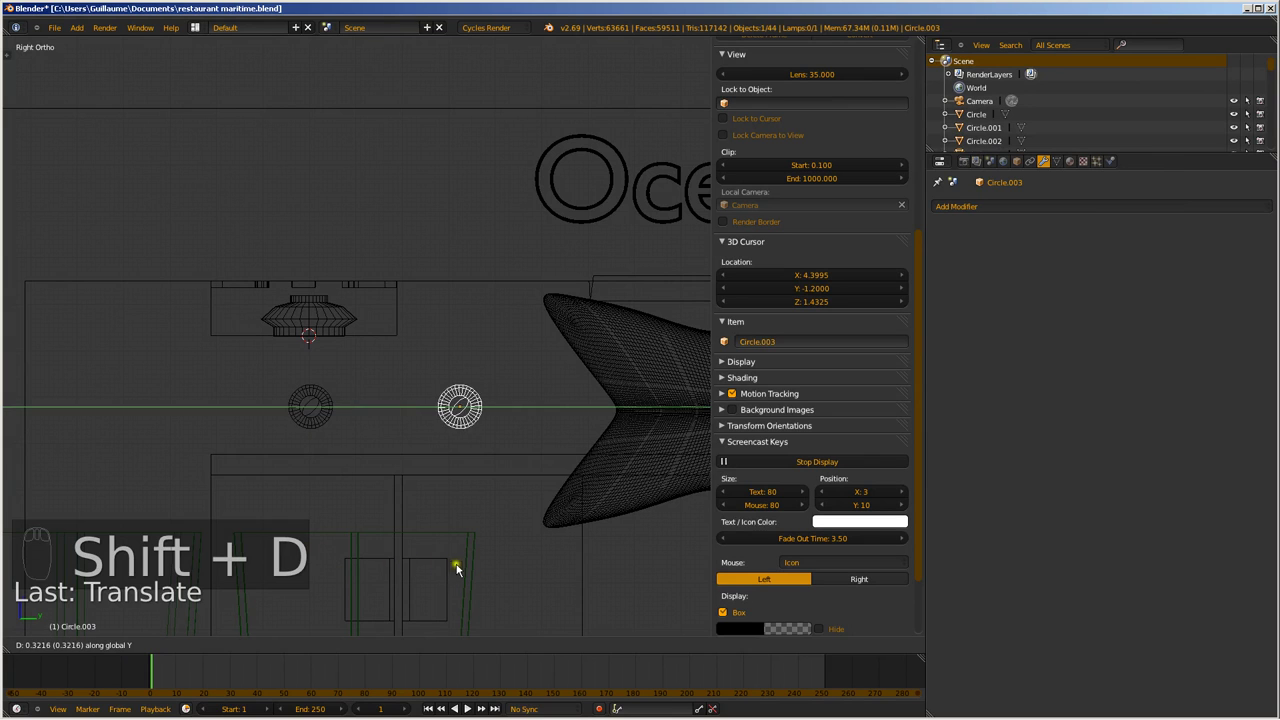
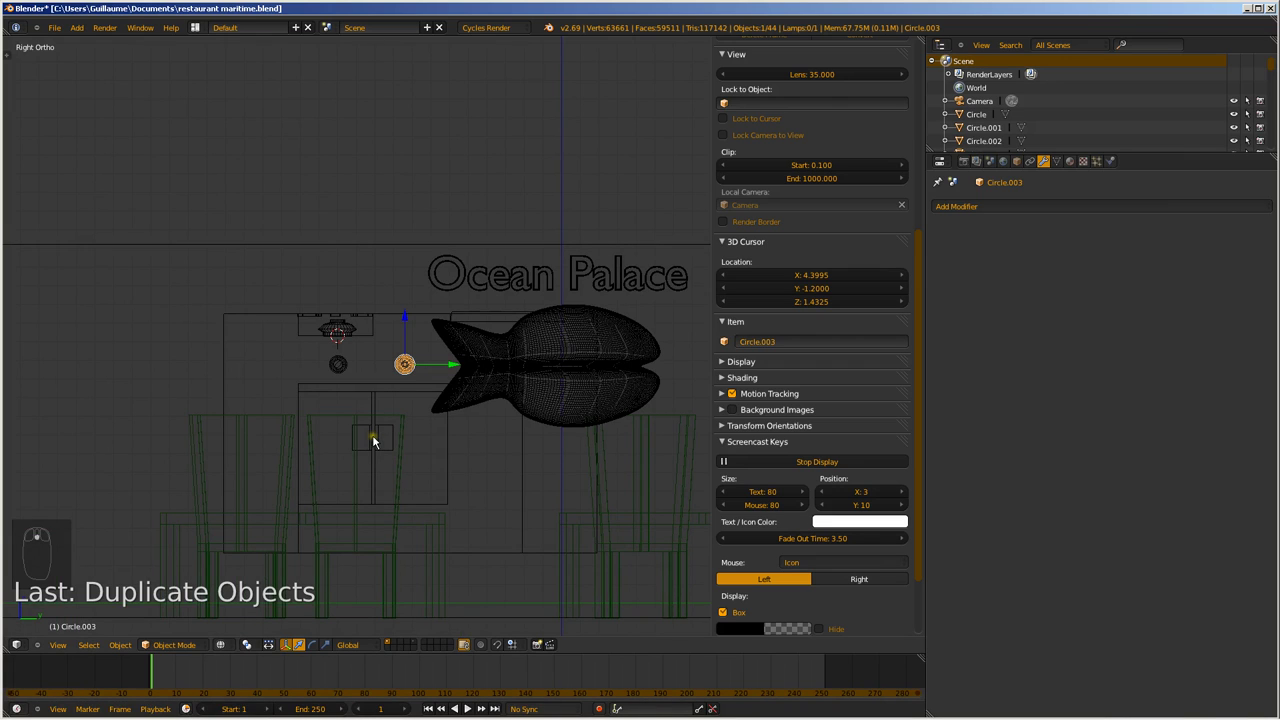
{"action": "key", "text": "z"}
{"action": "left_click_drag", "start_coordinate": [446, 387], "coordinate": [323, 387]}
{"action": "left_click_drag", "start_coordinate": [323, 387], "coordinate": [336, 439]}
{"action": "left_click_drag", "start_coordinate": [336, 439], "coordinate": [515, 414]}
{"action": "key", "text": "shift+d"}
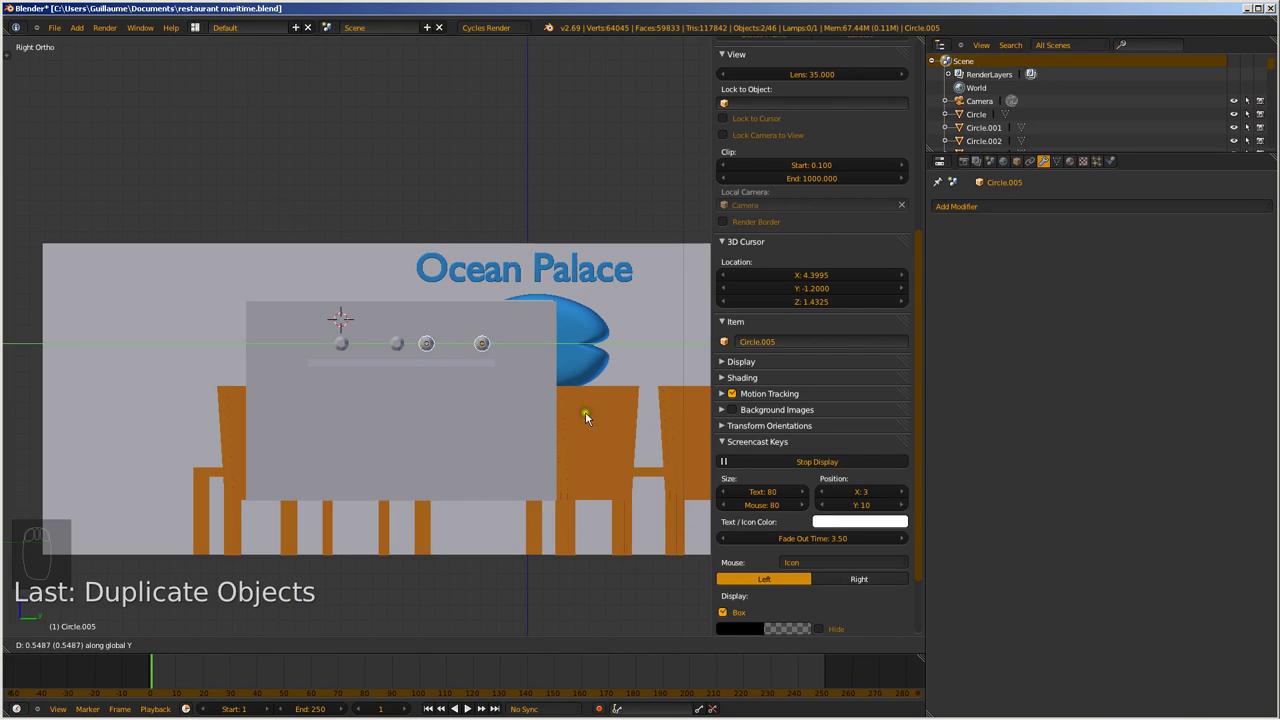
{"action": "left_click_drag", "start_coordinate": [599, 419], "coordinate": [307, 363]}
{"action": "left_click_drag", "start_coordinate": [407, 368], "coordinate": [327, 508]}
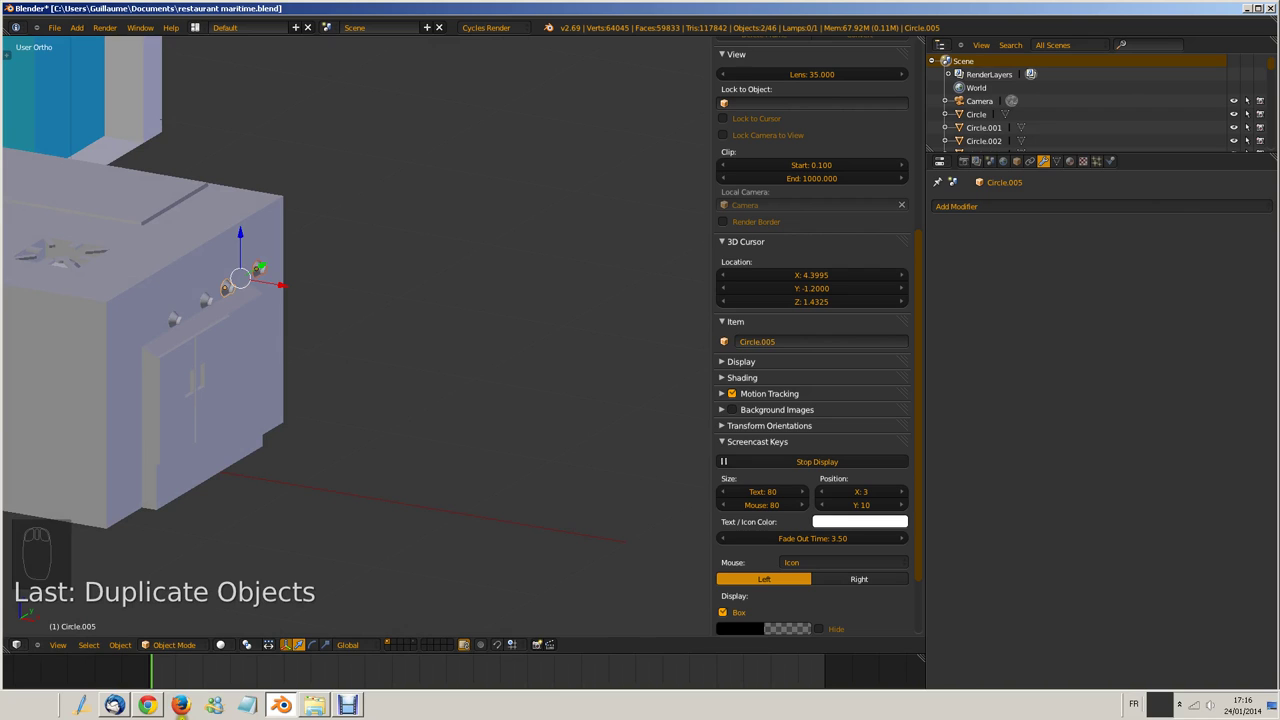
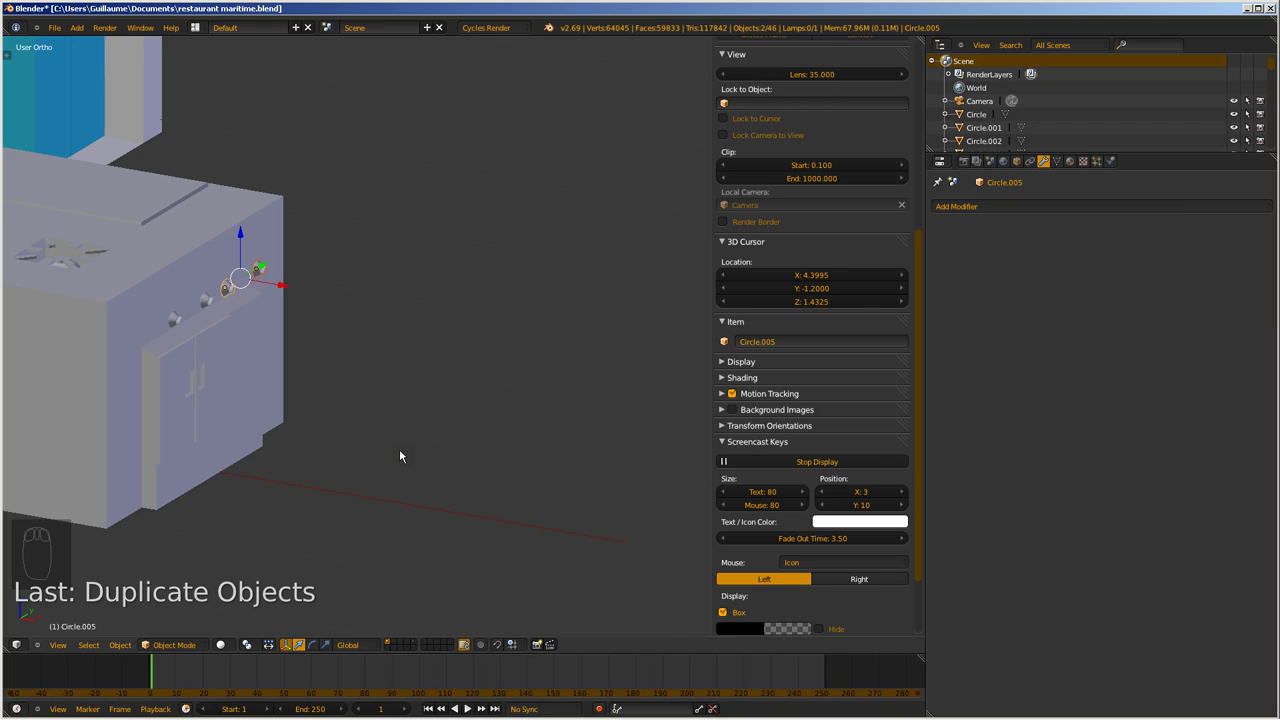
Add Cube.005 beside the stove and shrink it into a small thin slab
{"action": "key", "text": "shift+a"}
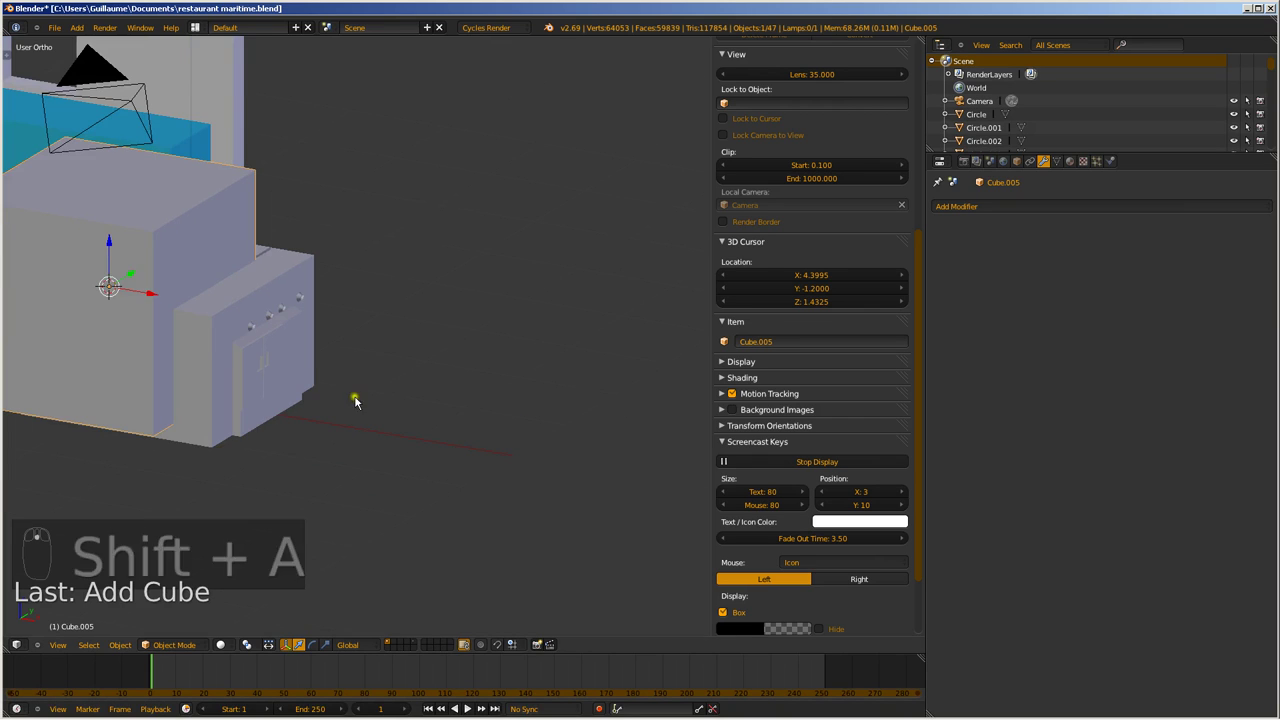
{"action": "left_click_drag", "start_coordinate": [149, 296], "coordinate": [531, 409]}
{"action": "key", "text": "s"}
{"action": "key", "text": "s"}
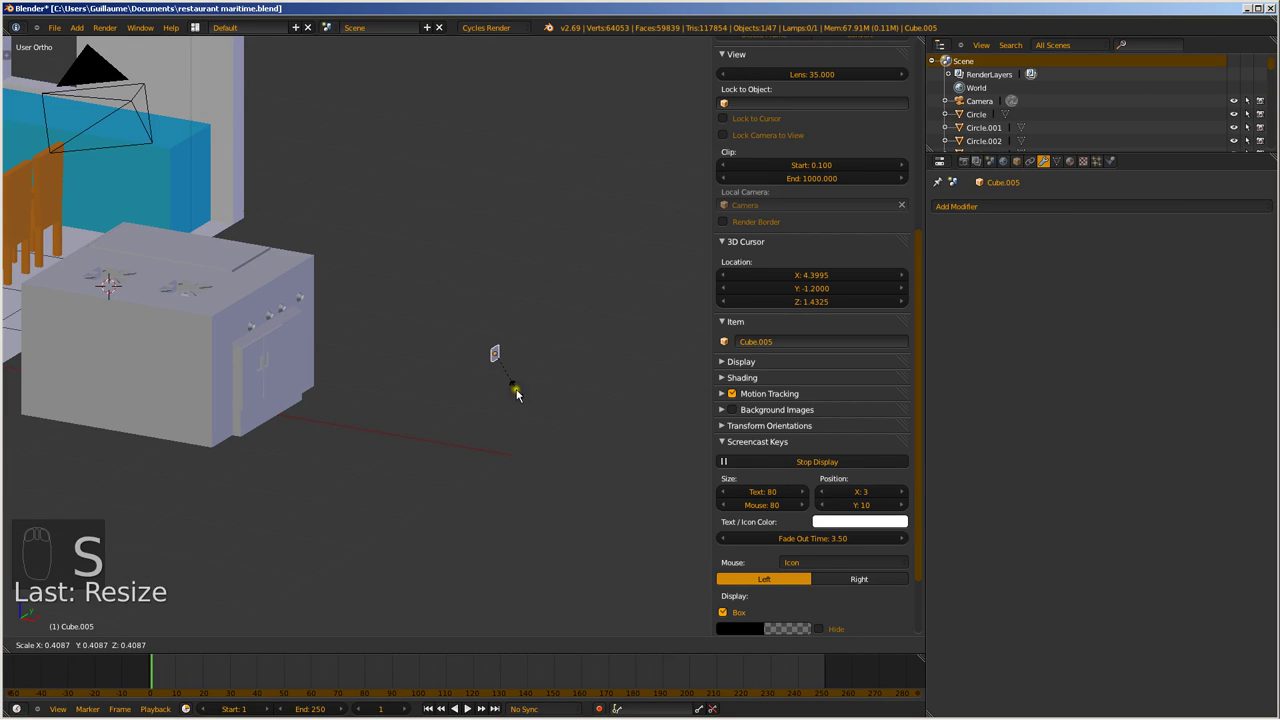
{"action": "left_click_drag", "start_coordinate": [522, 396], "coordinate": [504, 364]}
{"action": "left_click_drag", "start_coordinate": [507, 359], "coordinate": [504, 364]}
{"action": "key", "text": "KP_7"}
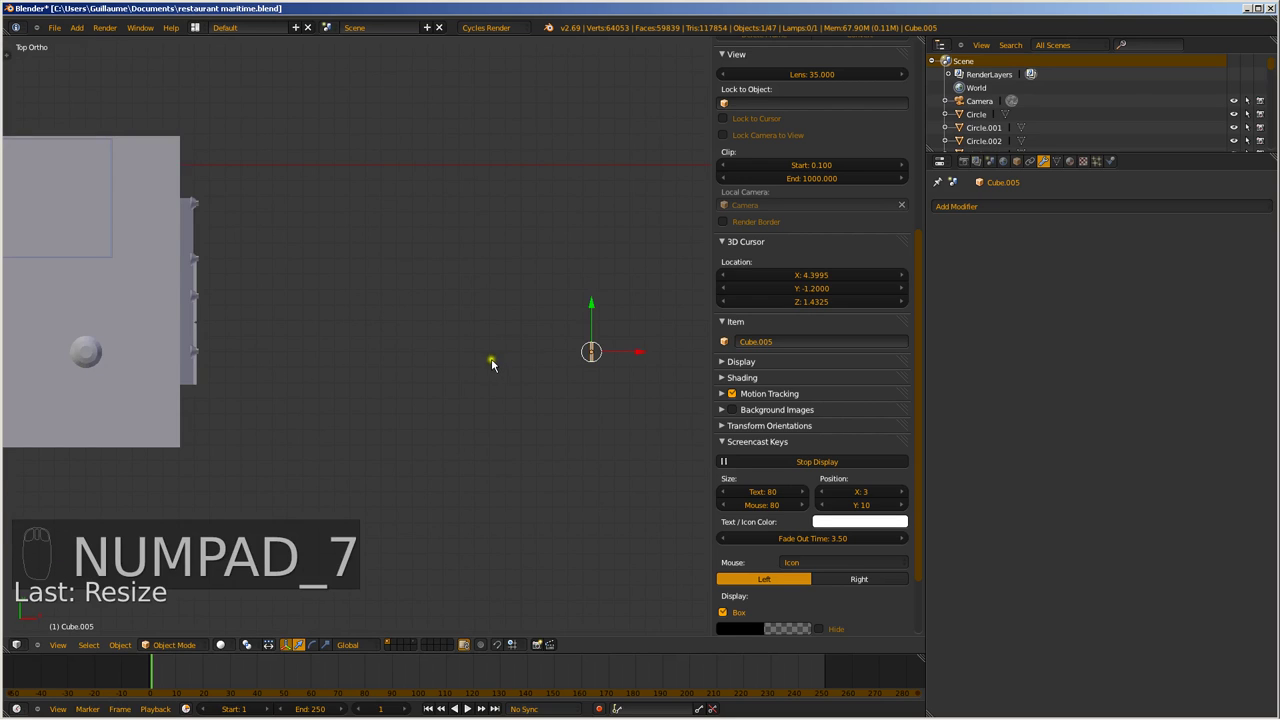
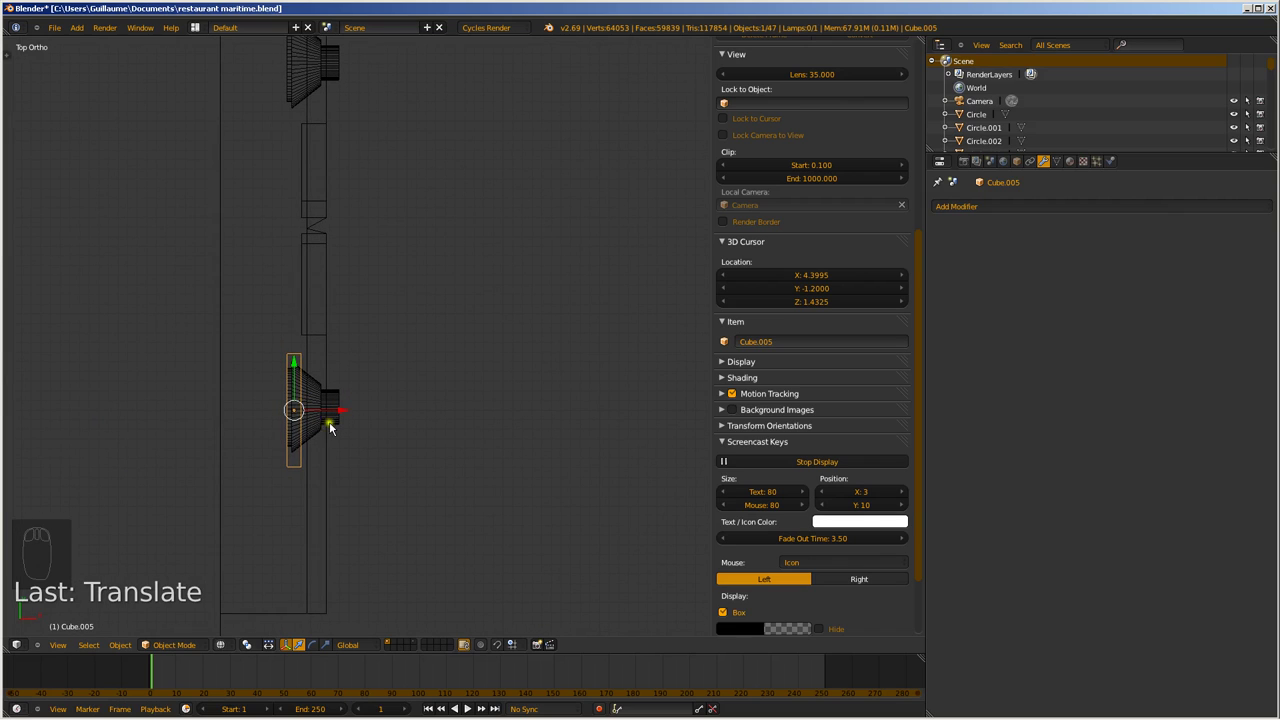
Move the thin Cube.005 slab right behind the first knob, Circle.002
{"action": "key", "text": "g"}
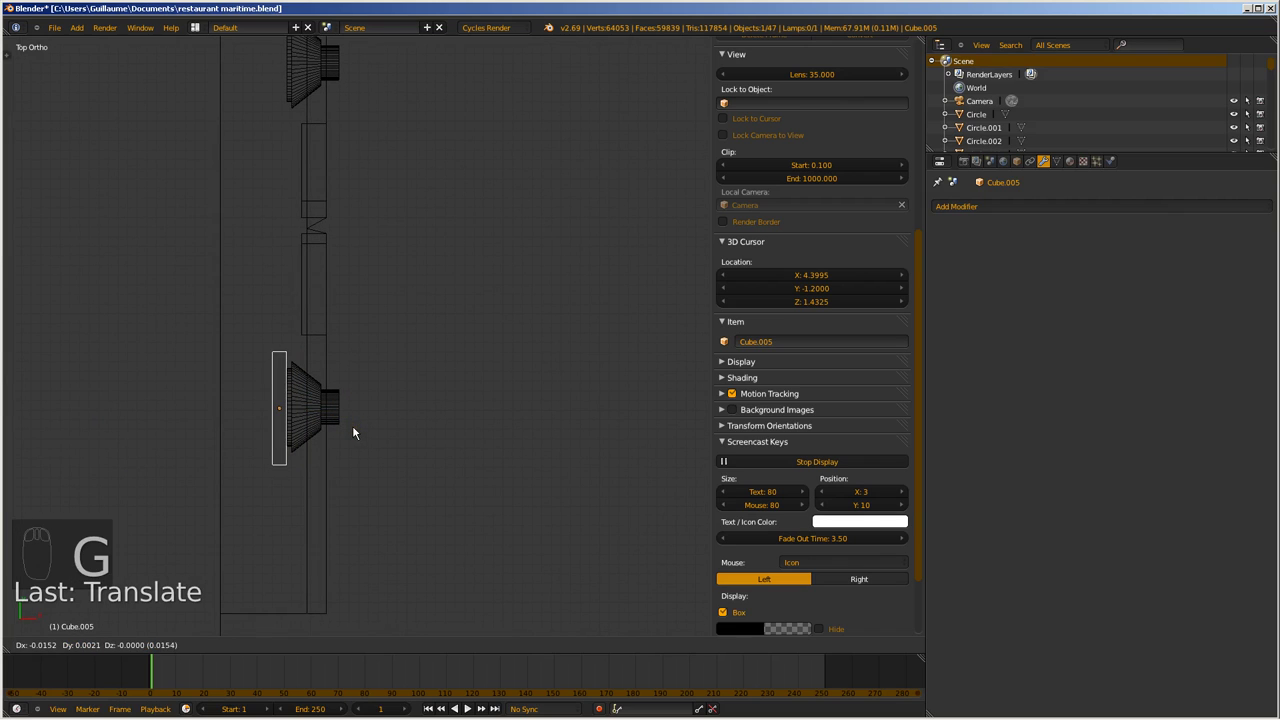
{"action": "left_click_drag", "start_coordinate": [359, 434], "coordinate": [320, 430]}
{"action": "left_click_drag", "start_coordinate": [310, 405], "coordinate": [325, 351]}
{"action": "left_click_drag", "start_coordinate": [371, 391], "coordinate": [292, 232]}
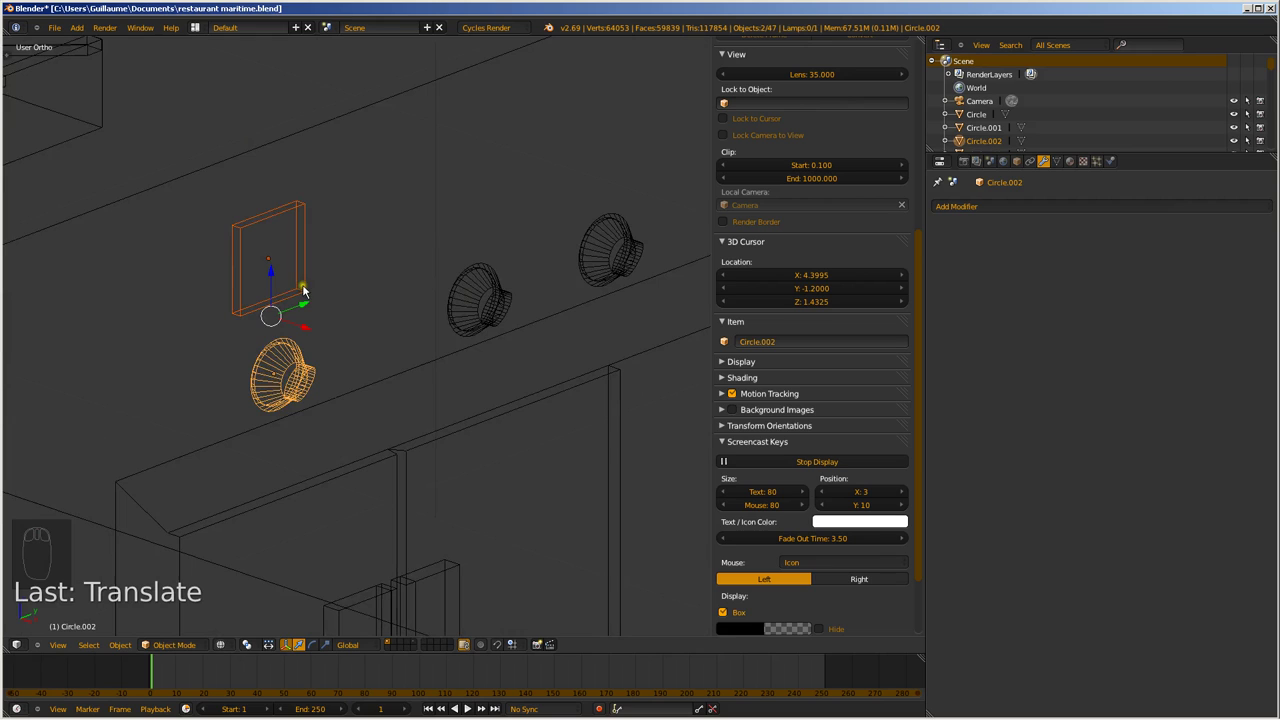
Adjust the plate along X from the front view, then undo the misplaced move
{"action": "key", "text": "KP_1"}
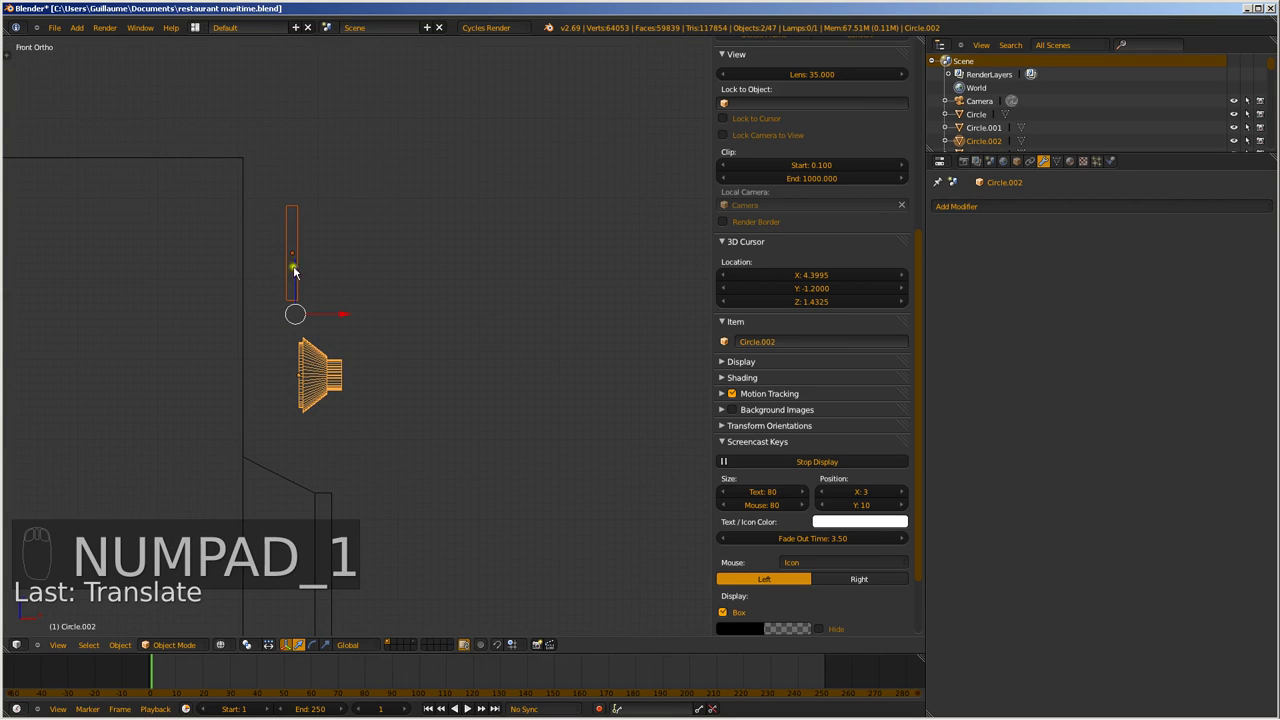
{"action": "left_click_drag", "start_coordinate": [302, 275], "coordinate": [321, 417]}
{"action": "left_click_drag", "start_coordinate": [321, 417], "coordinate": [361, 359]}
{"action": "key", "text": "x"}
{"action": "left_click_drag", "start_coordinate": [349, 293], "coordinate": [320, 353]}
{"action": "left_click_drag", "start_coordinate": [412, 378], "coordinate": [319, 355]}
{"action": "key", "text": "ctrl+z"}
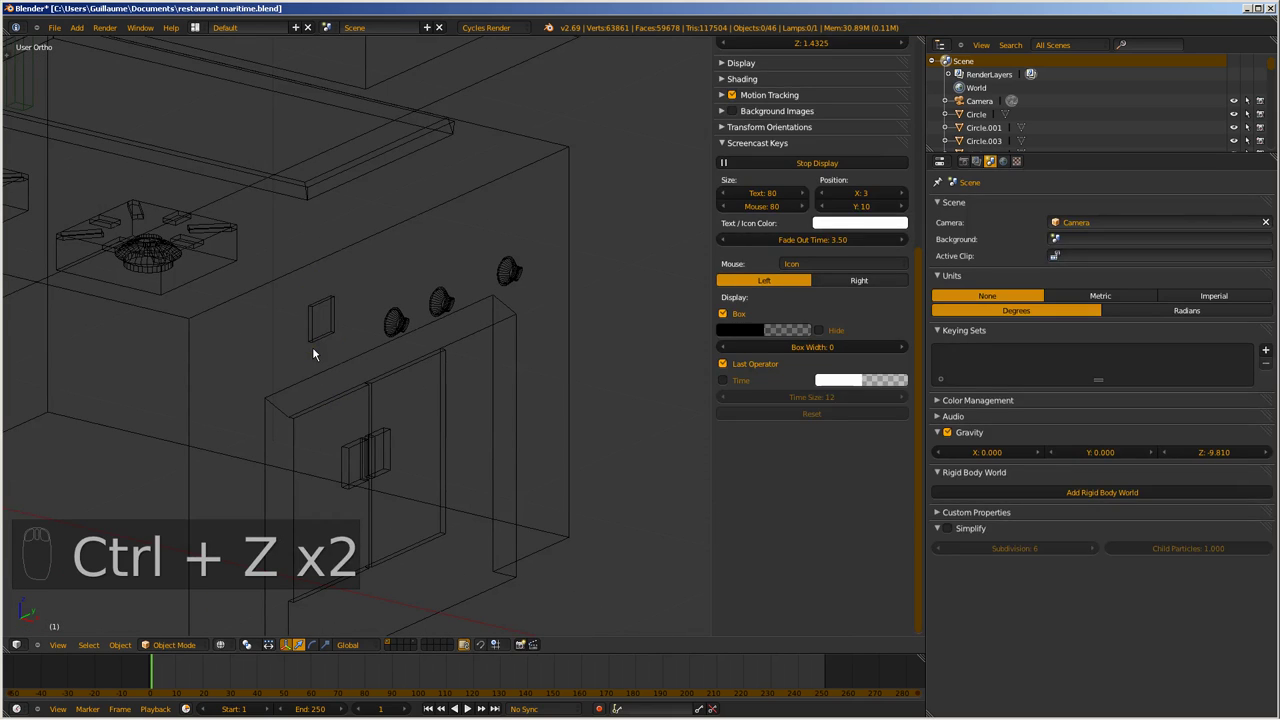
Reposition and scale Cube.005 from front and right views to line up with the first knob
{"action": "left_click_drag", "start_coordinate": [400, 415], "coordinate": [303, 318]}
{"action": "left_click_drag", "start_coordinate": [303, 318], "coordinate": [290, 346]}
{"action": "left_click_drag", "start_coordinate": [286, 263], "coordinate": [238, 421]}
{"action": "left_click_drag", "start_coordinate": [339, 431], "coordinate": [238, 421]}
{"action": "key", "text": "KP_1"}
{"action": "key", "text": "KP_3"}
{"action": "left_click_drag", "start_coordinate": [349, 414], "coordinate": [348, 457]}
{"action": "key", "text": "s"}
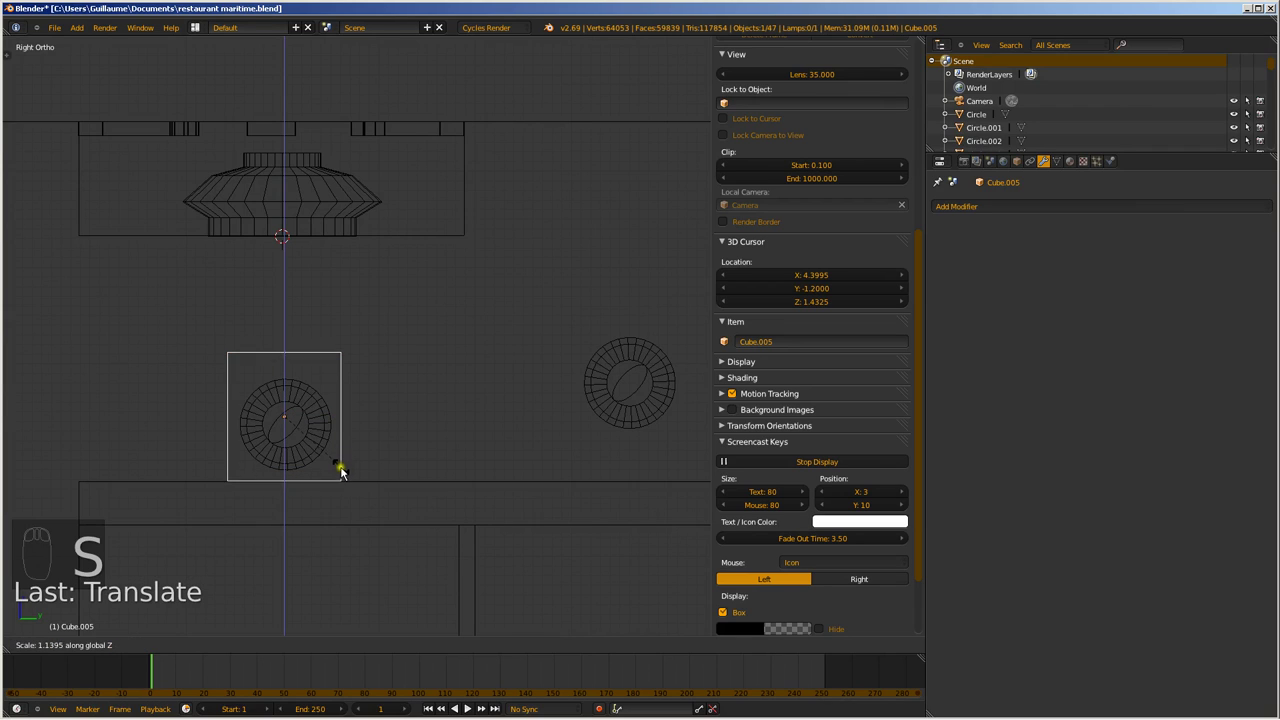
Shift Cube.005 upward to sit over the first knob
{"action": "left_click_drag", "start_coordinate": [331, 480], "coordinate": [697, 433]}
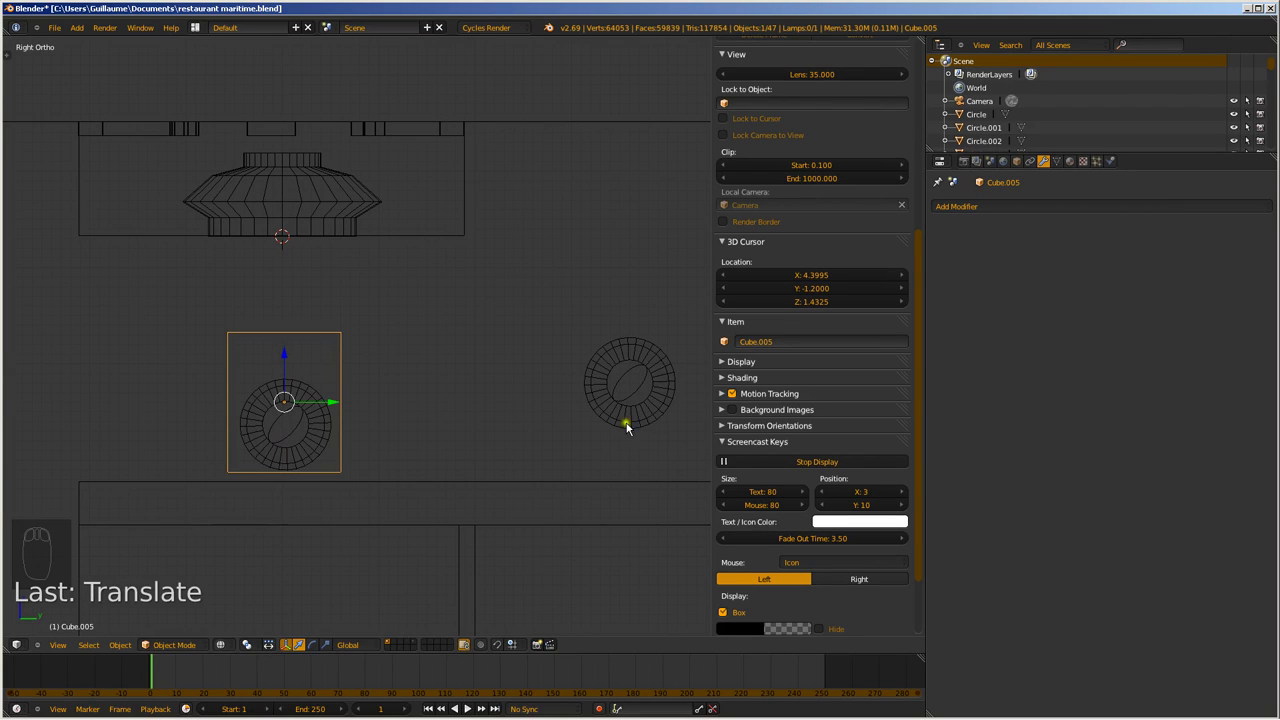
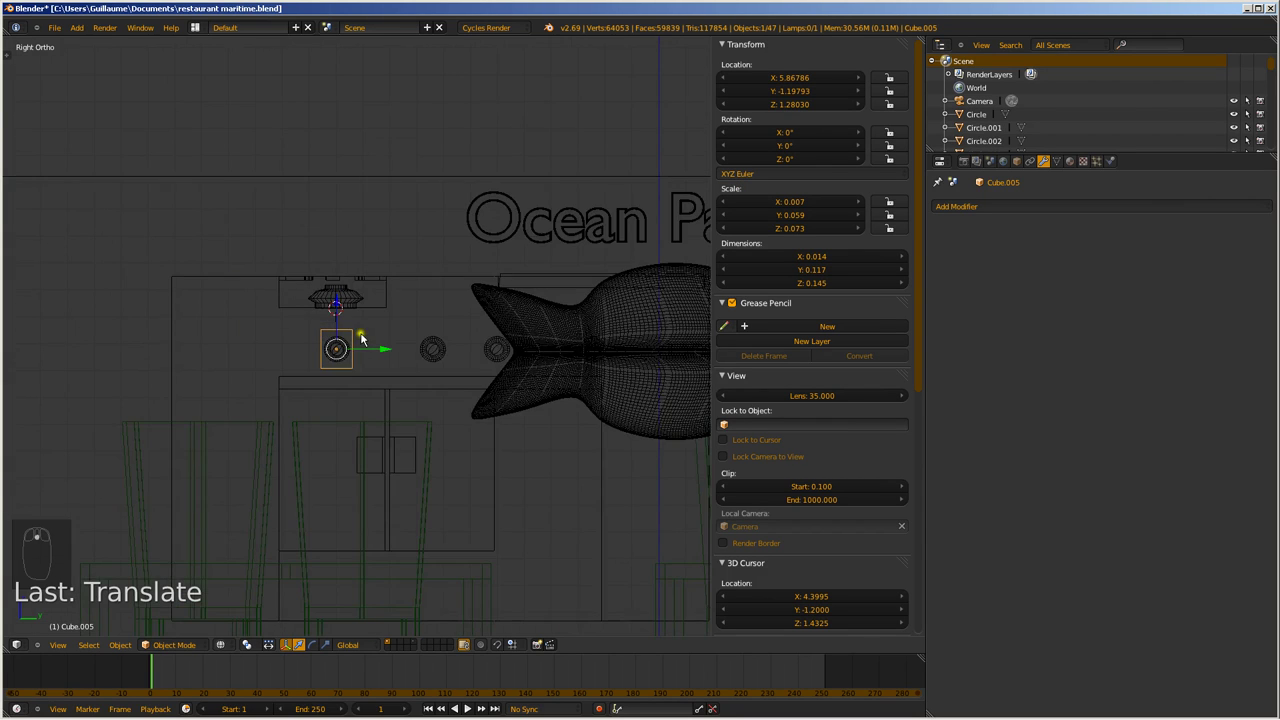
Delete the remaining knob copies, leaving the plate and Circle.002
{"action": "key", "text": "z"}
{"action": "middle_click", "coordinate": [417, 361]}
{"action": "left_click_drag", "start_coordinate": [350, 409], "coordinate": [447, 435]}
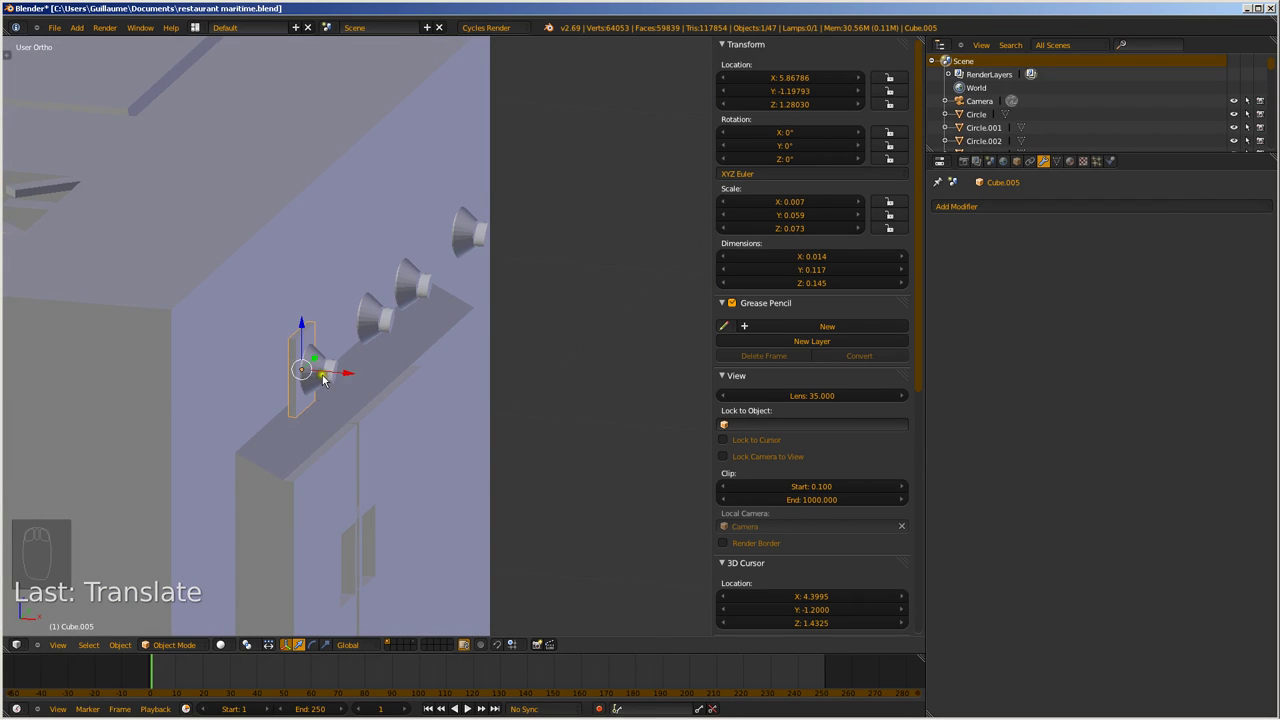
{"action": "left_click_drag", "start_coordinate": [326, 372], "coordinate": [214, 397]}
{"action": "key", "text": "x"}
Join the backing plate into the first knob Circle.002 as one object
{"action": "left_click_drag", "start_coordinate": [316, 392], "coordinate": [224, 435]}
{"action": "scroll", "scroll_direction": "down", "scroll_amount": 3}
{"action": "key", "text": "ctrl+j"}
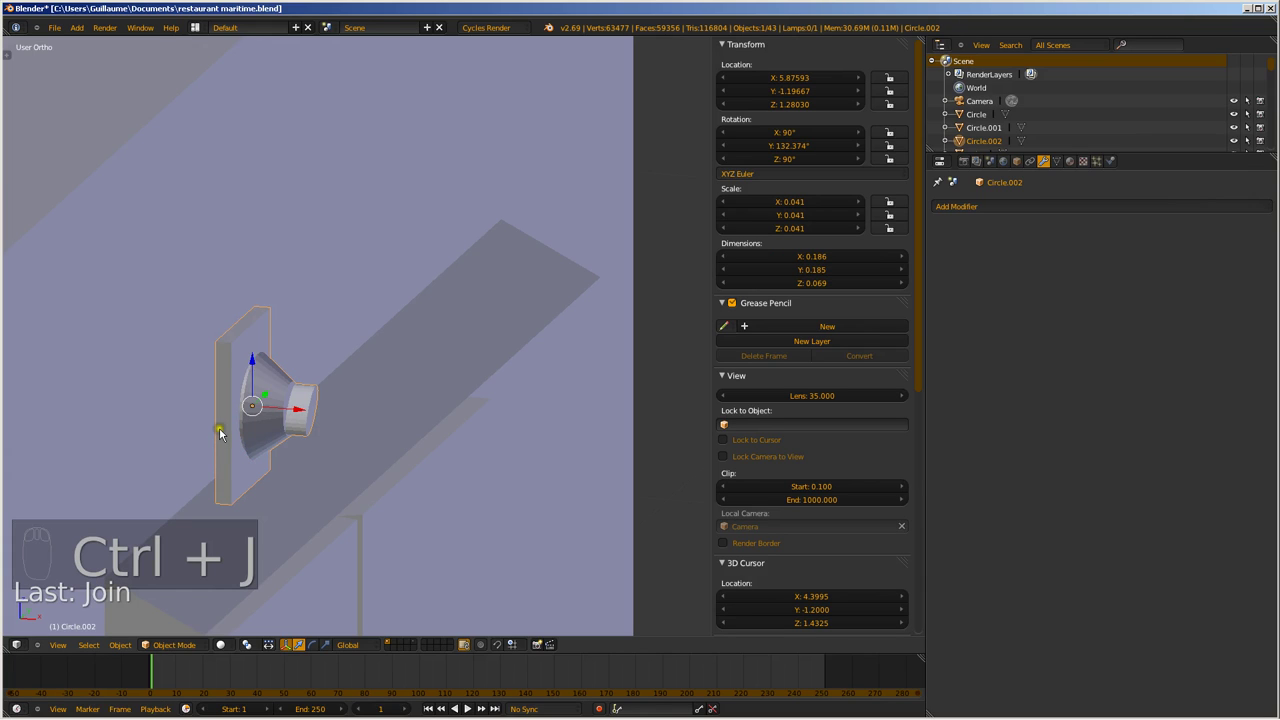
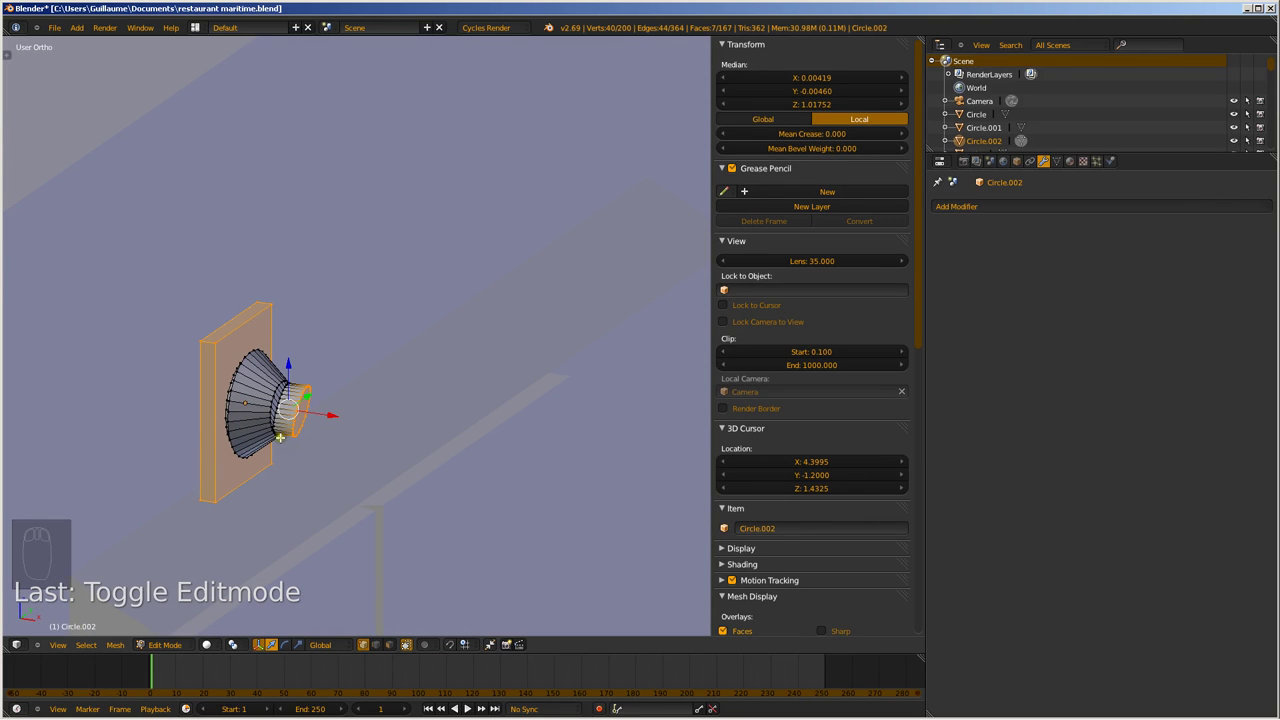
Check the combined knob in Edit Mode and nudge it slightly into the stove front
{"action": "key", "text": "Tab"}
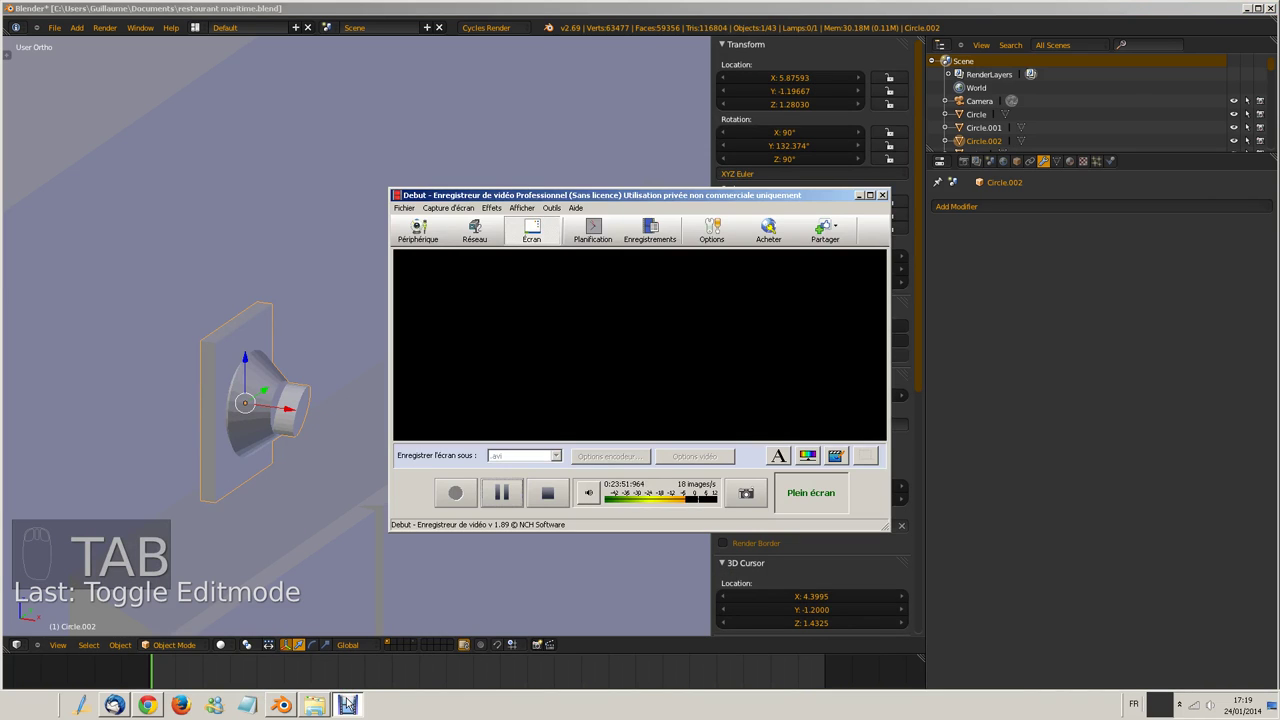
{"action": "key", "text": "Tab"}
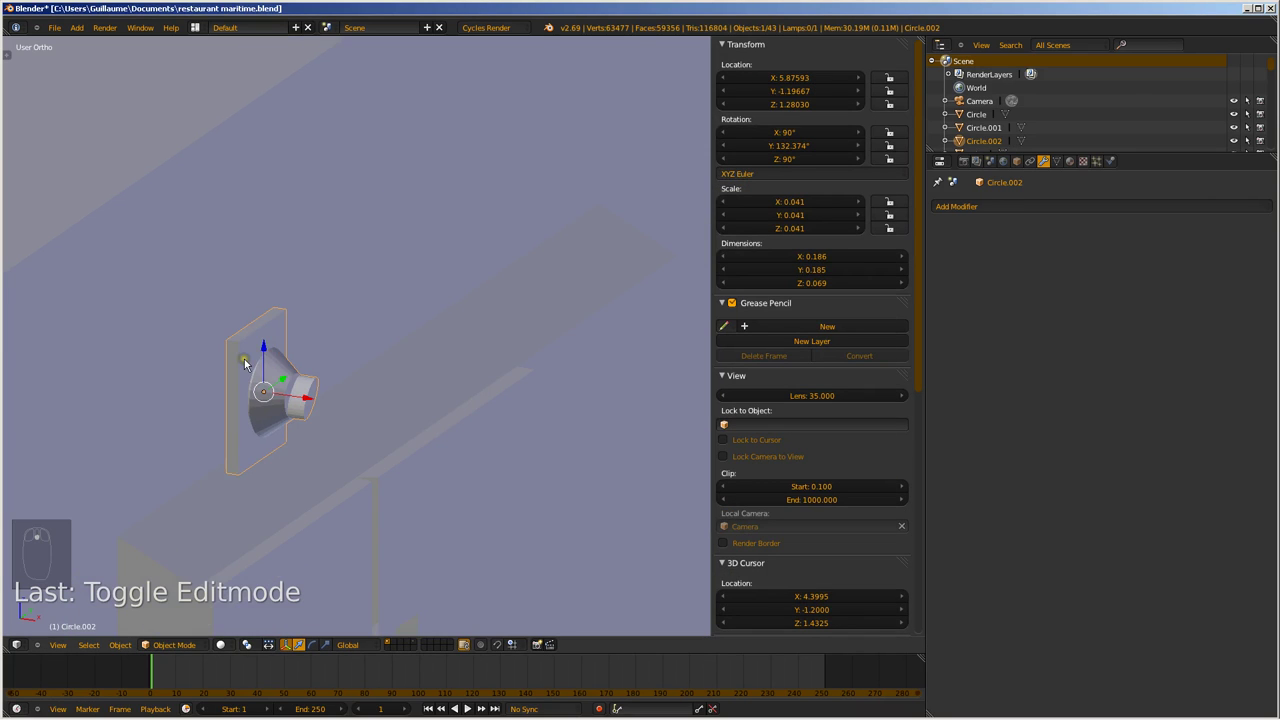
{"action": "key", "text": "KP_7"}
{"action": "left_click_drag", "start_coordinate": [336, 413], "coordinate": [360, 474]}
{"action": "left_click_drag", "start_coordinate": [360, 474], "coordinate": [244, 359]}
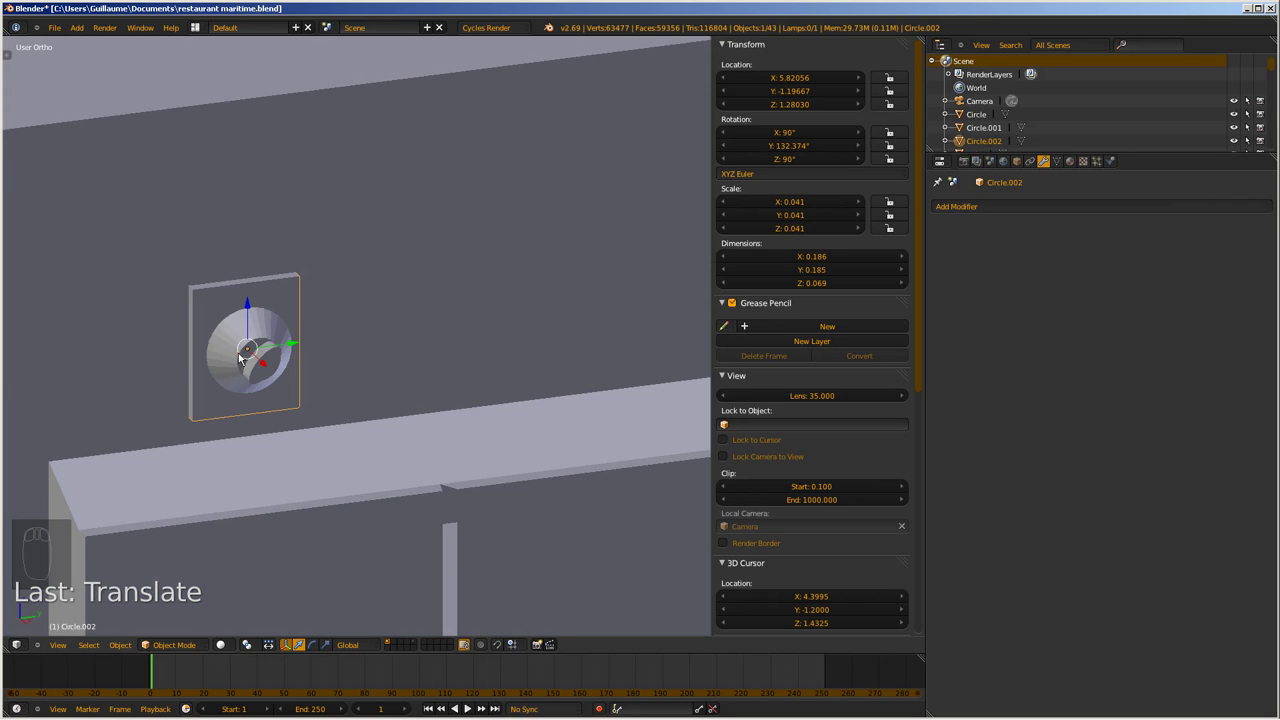
Save the scene file and view the stove from the right side in wireframe
{"action": "key", "text": "ctrl+s"}
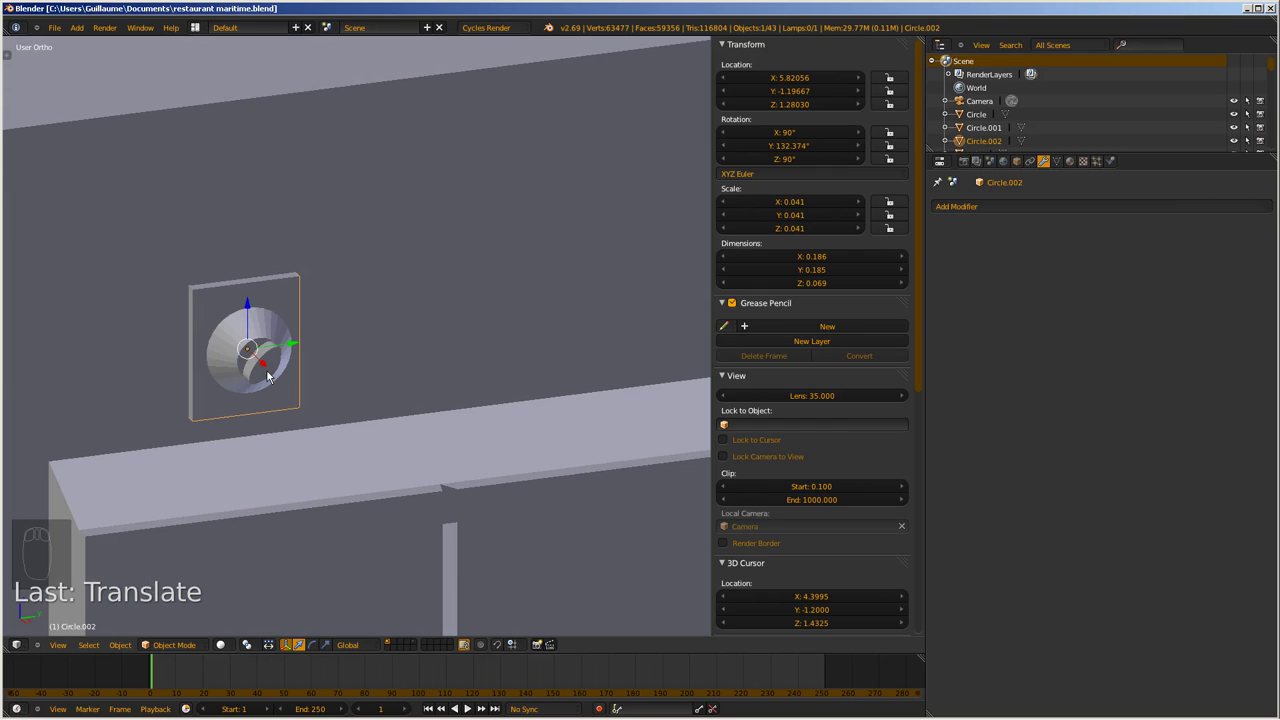
{"action": "key", "text": "KP_1"}
{"action": "key", "text": "KP_3"}
{"action": "key", "text": "z"}
{"action": "left_click_drag", "start_coordinate": [340, 452], "coordinate": [1082, 203]}
{"action": "left_click_drag", "start_coordinate": [1082, 203], "coordinate": [1172, 323]}
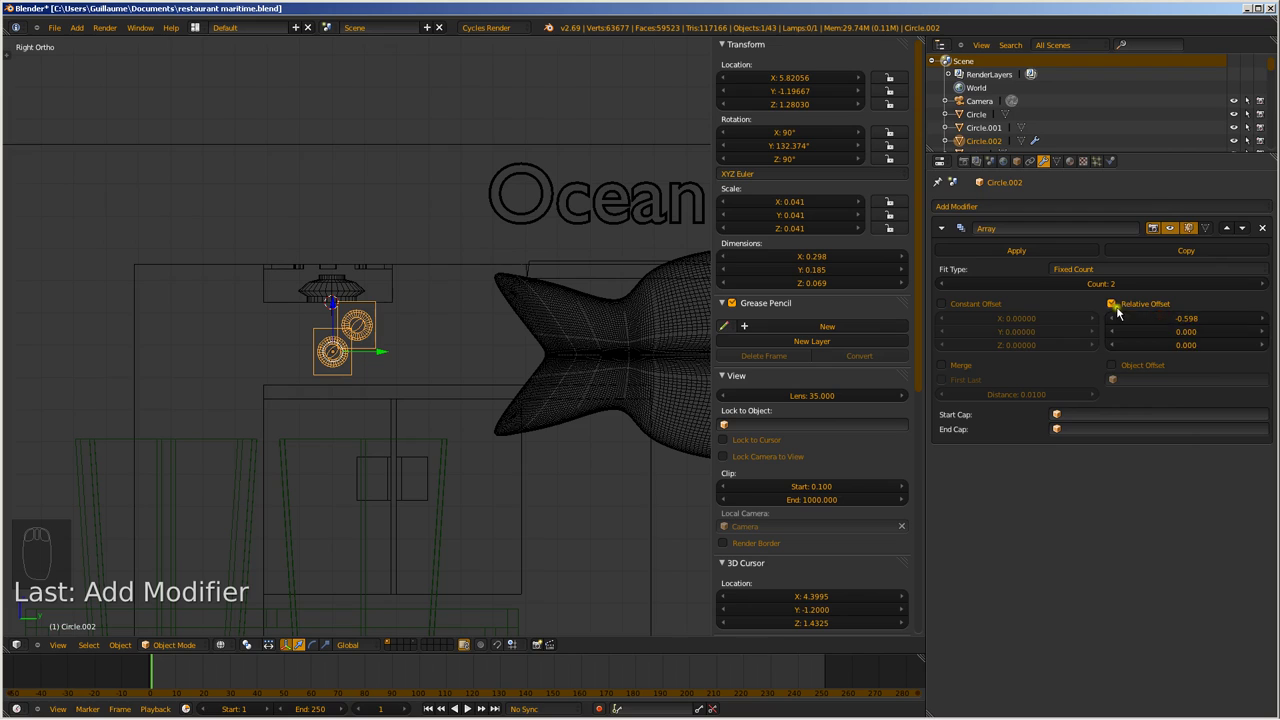
{"action": "left_click_drag", "start_coordinate": [1120, 309], "coordinate": [999, 324]}
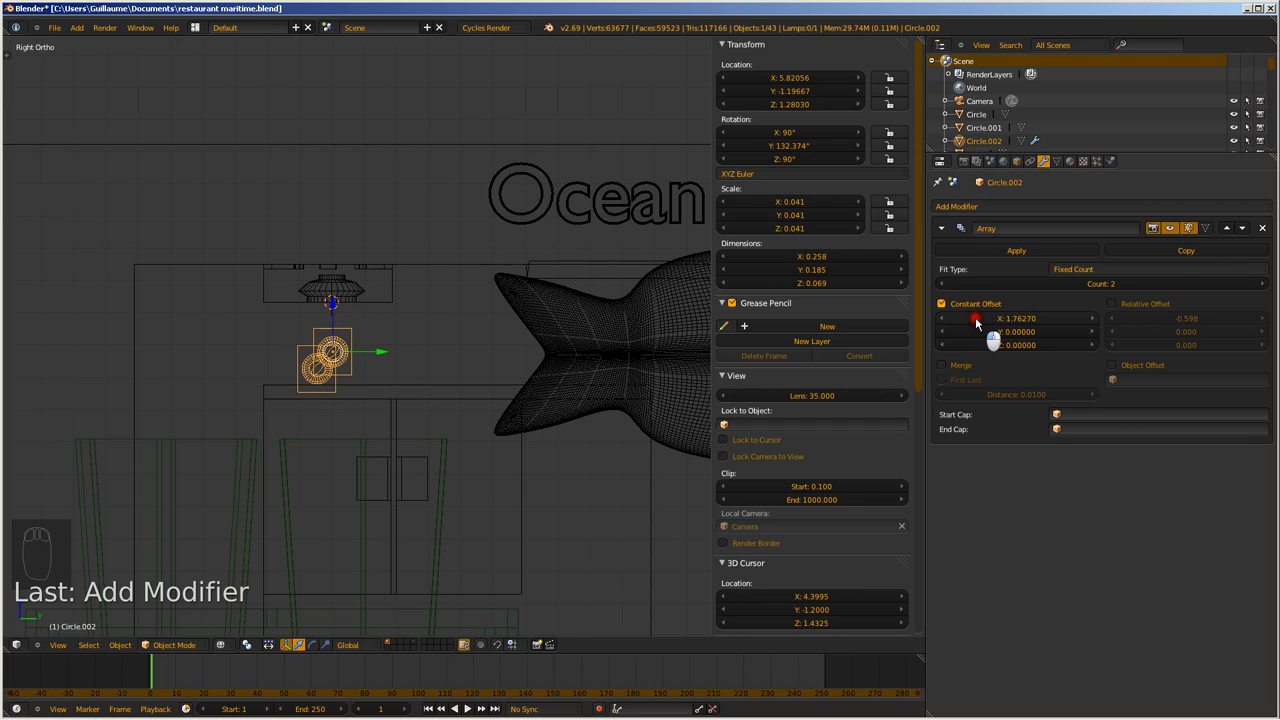
{"action": "left_click_drag", "start_coordinate": [1269, 232], "coordinate": [402, 375]}
{"action": "left_click_drag", "start_coordinate": [402, 375], "coordinate": [305, 381]}
Duplicate the plated knob and slide the copy along the stove front on one axis
{"action": "key", "text": "z"}
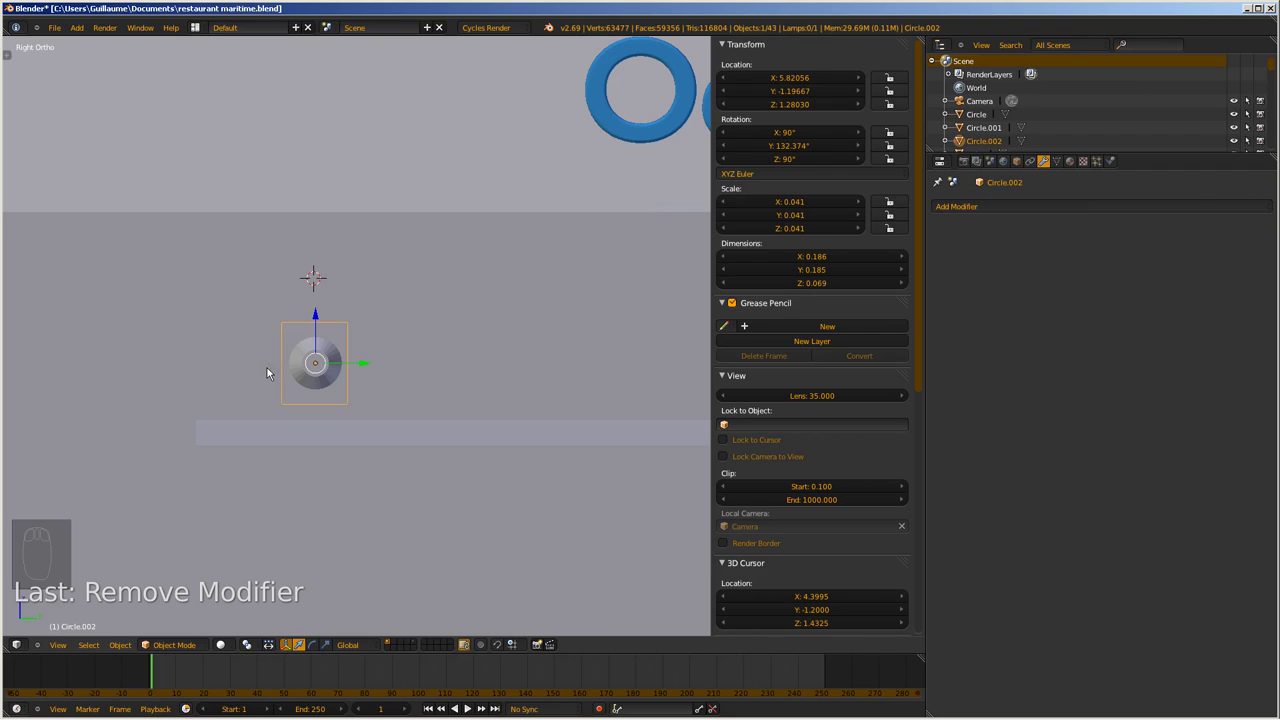
{"action": "left_click_drag", "start_coordinate": [312, 379], "coordinate": [374, 394]}
{"action": "middle_click", "coordinate": [332, 391]}
{"action": "scroll", "scroll_direction": "down", "scroll_amount": 3}
{"action": "key", "text": "shift+d"}
{"action": "left_click_drag", "start_coordinate": [374, 394], "coordinate": [374, 394]}
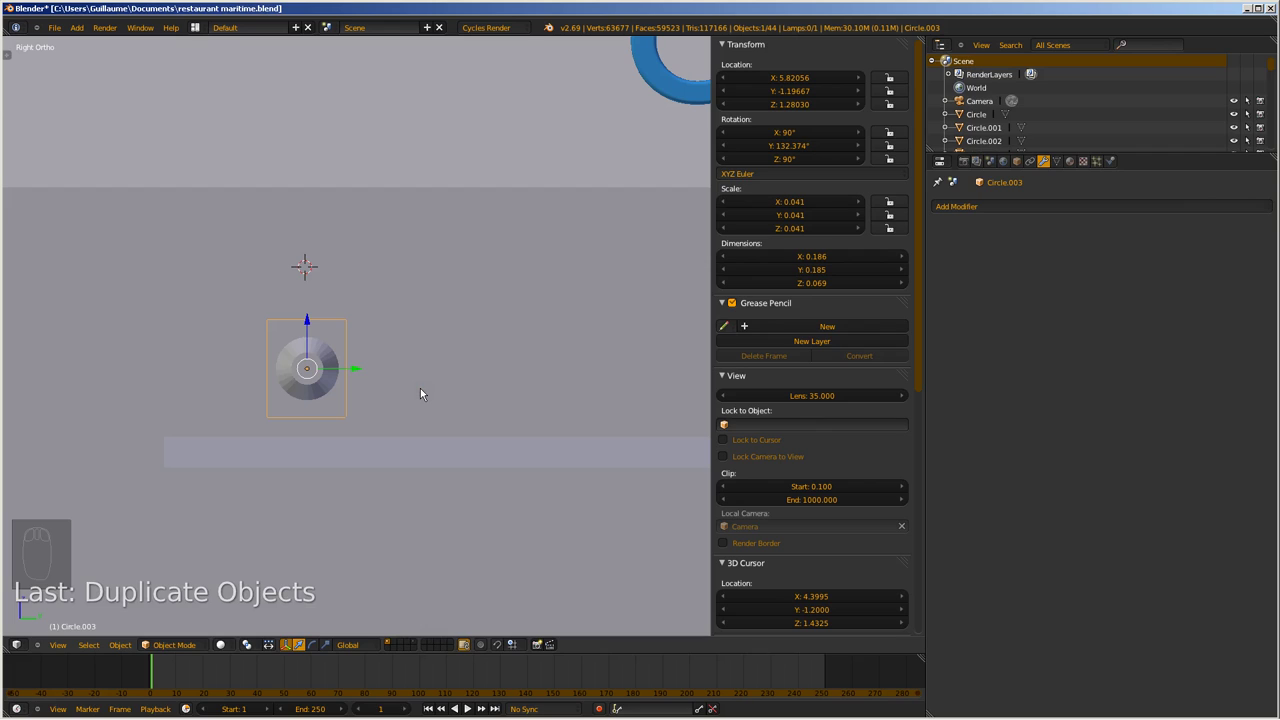
{"action": "key", "text": "y"}
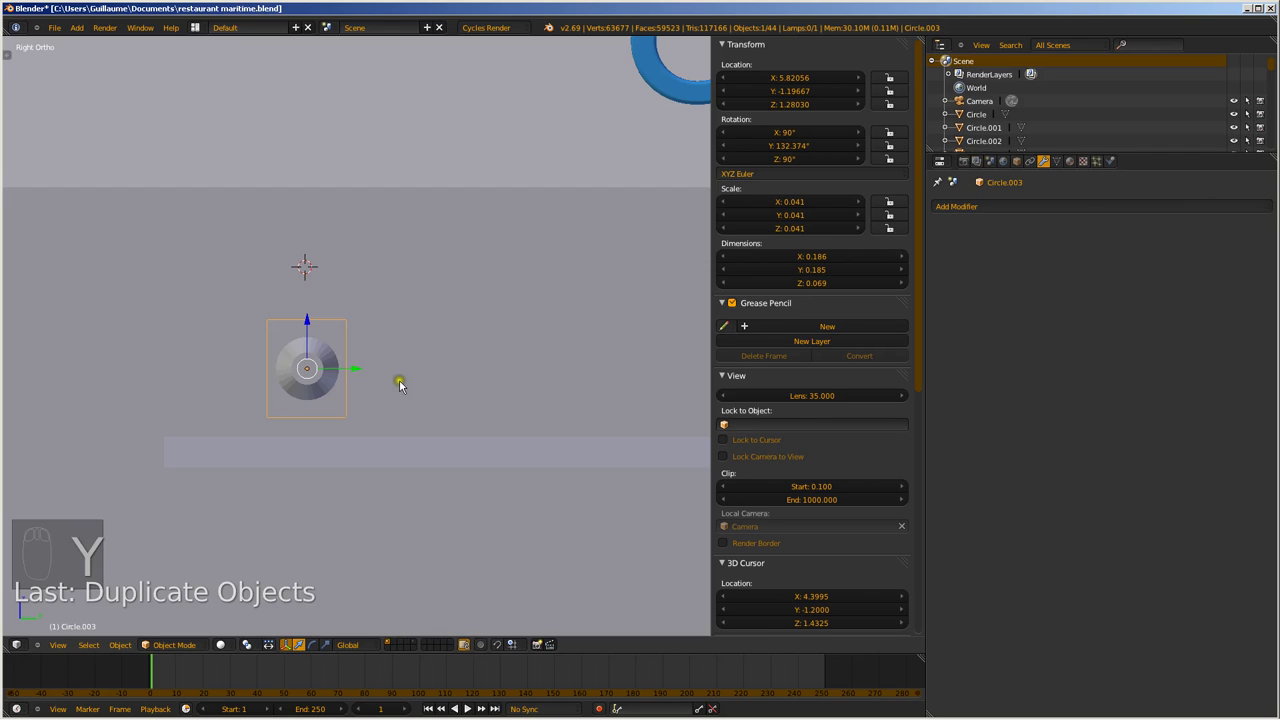
{"action": "key", "text": "d"}
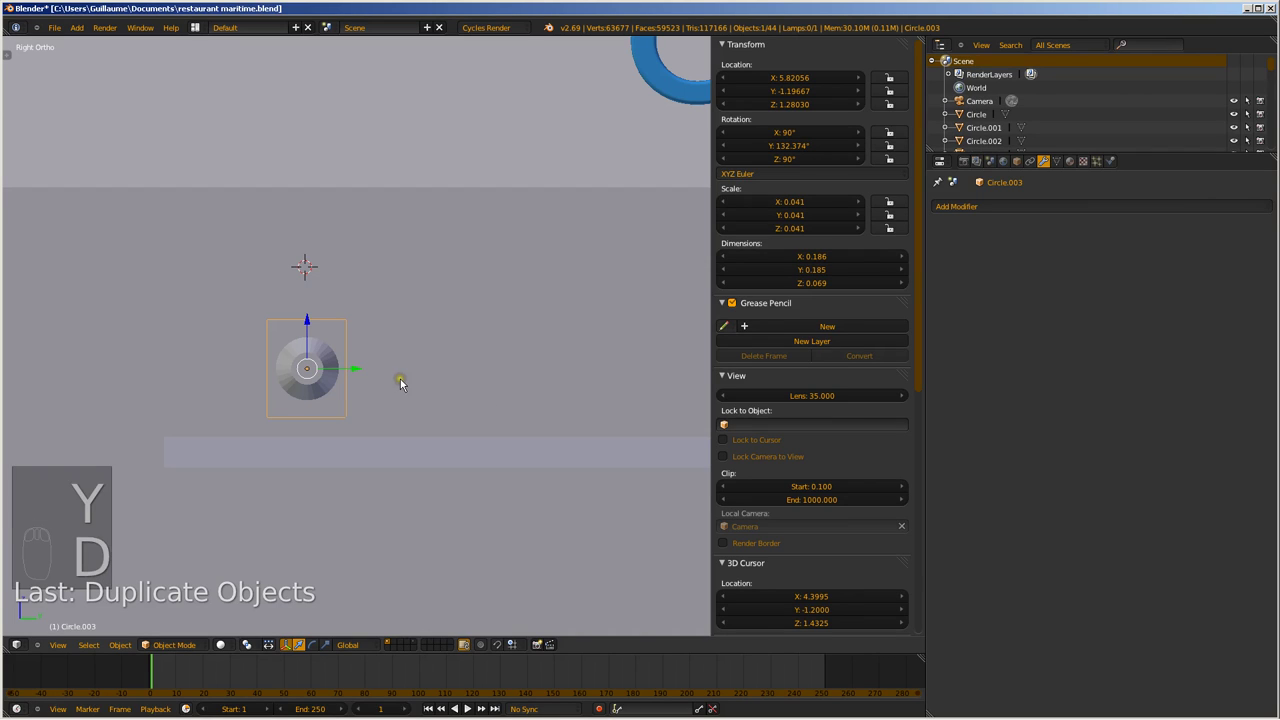
{"action": "key", "text": "g"}
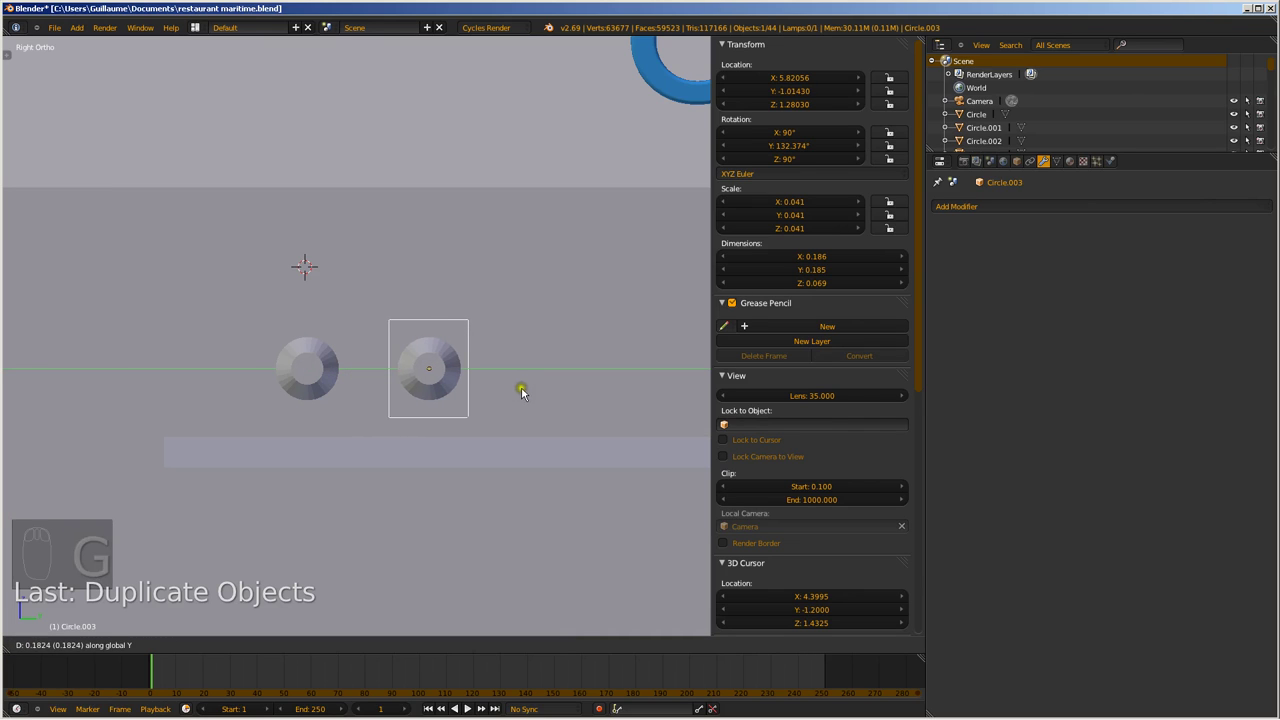
{"action": "left_click_drag", "start_coordinate": [460, 378], "coordinate": [463, 393]}
{"action": "left_click_drag", "start_coordinate": [392, 371], "coordinate": [504, 400]}
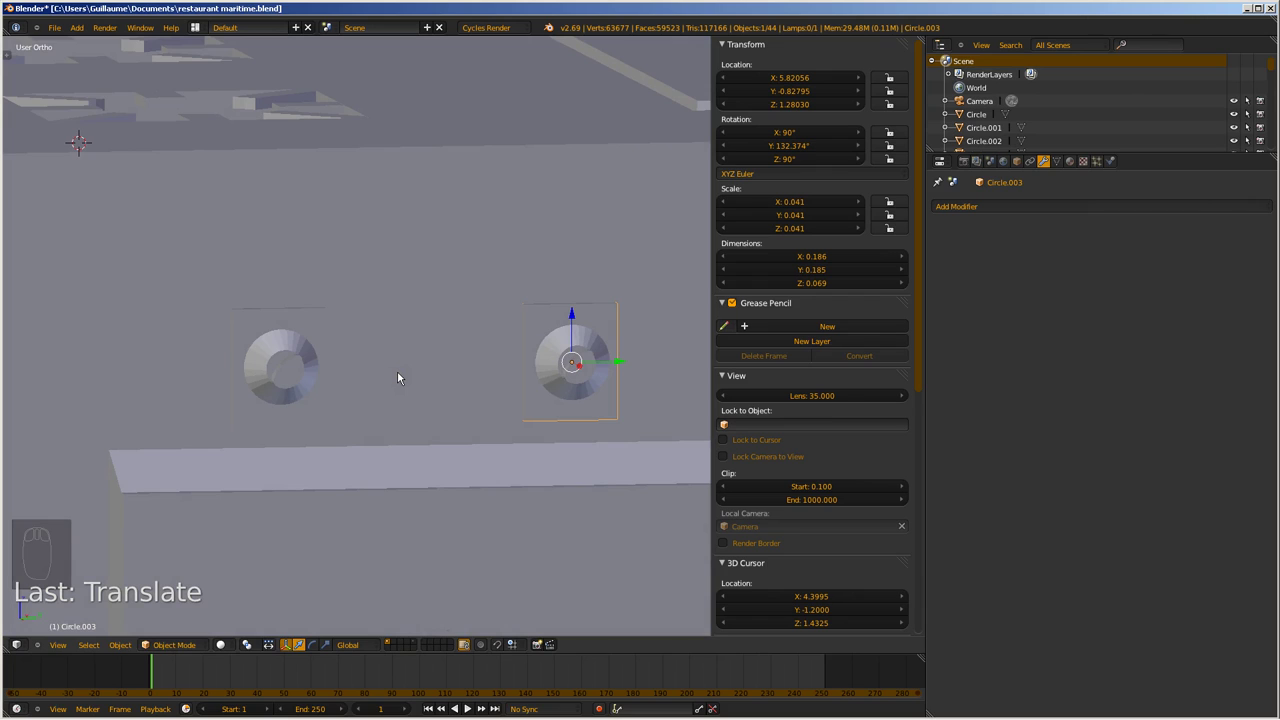
Position the copy from top view and duplicate again to make a third knob, Circle.004
{"action": "key", "text": "KP_7"}
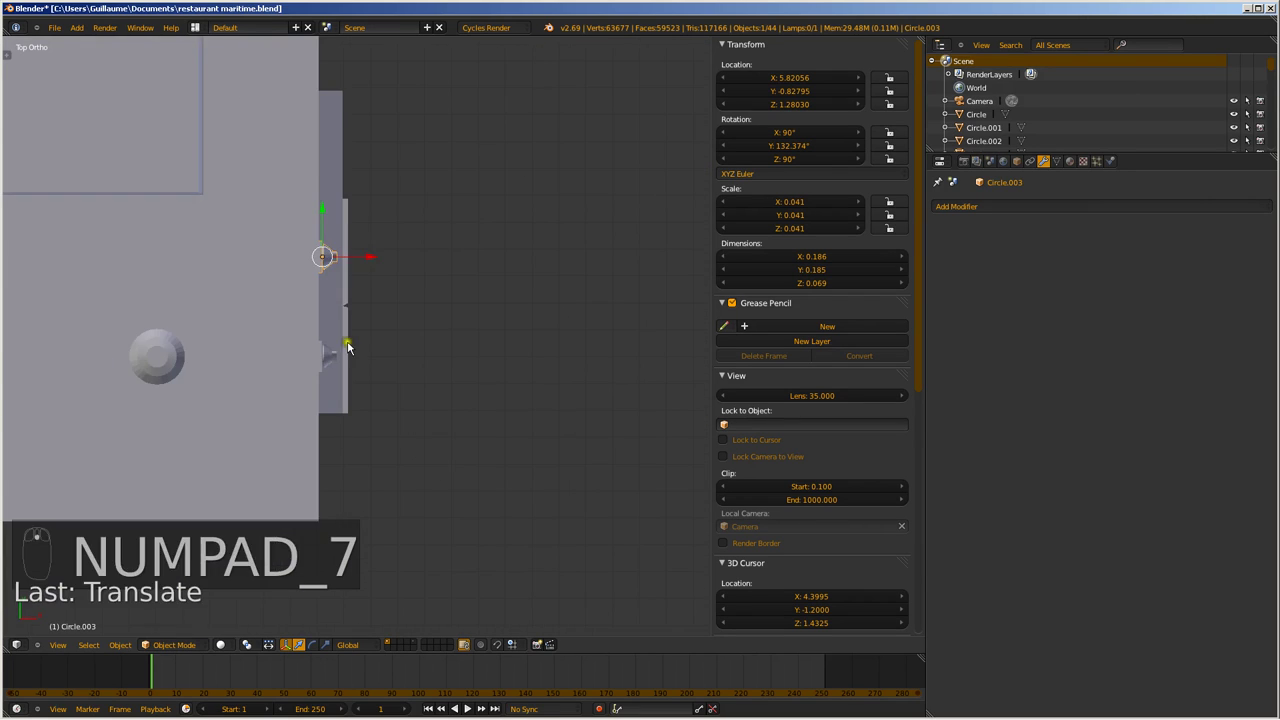
{"action": "left_click_drag", "start_coordinate": [346, 283], "coordinate": [301, 155]}
{"action": "left_click_drag", "start_coordinate": [301, 155], "coordinate": [310, 380]}
{"action": "left_click_drag", "start_coordinate": [310, 380], "coordinate": [304, 251]}
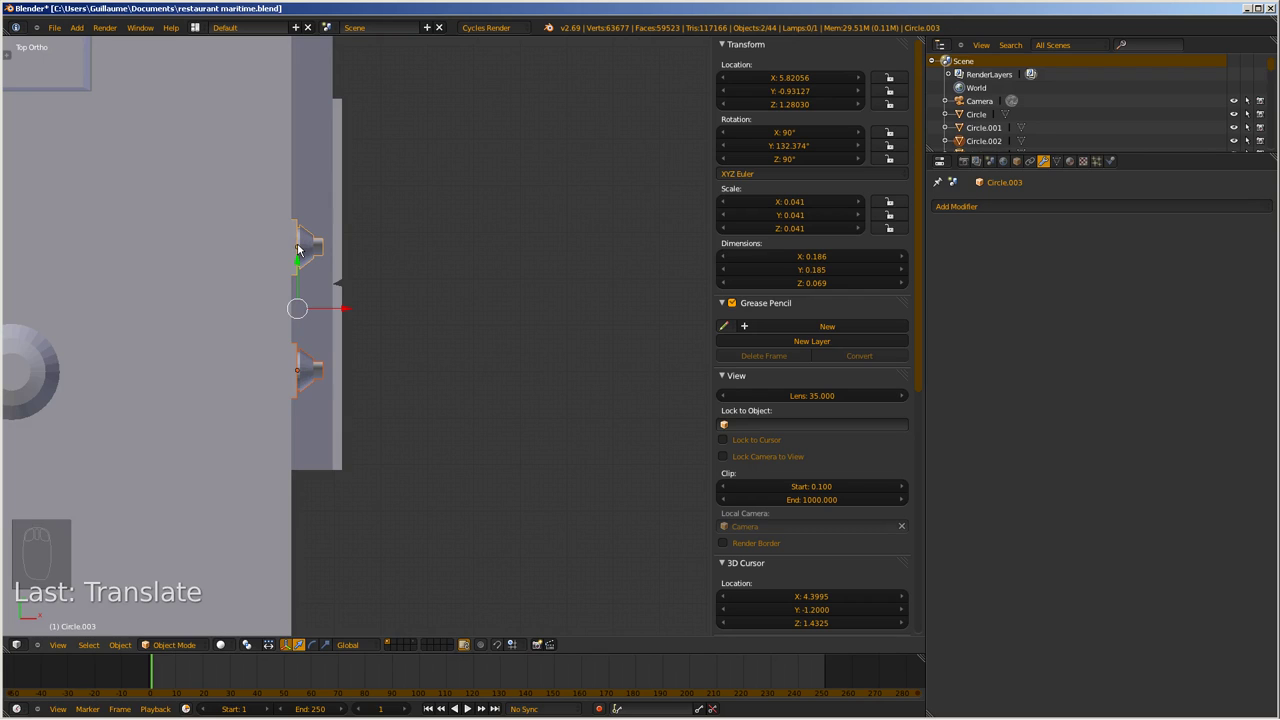
{"action": "key", "text": "shift+d"}
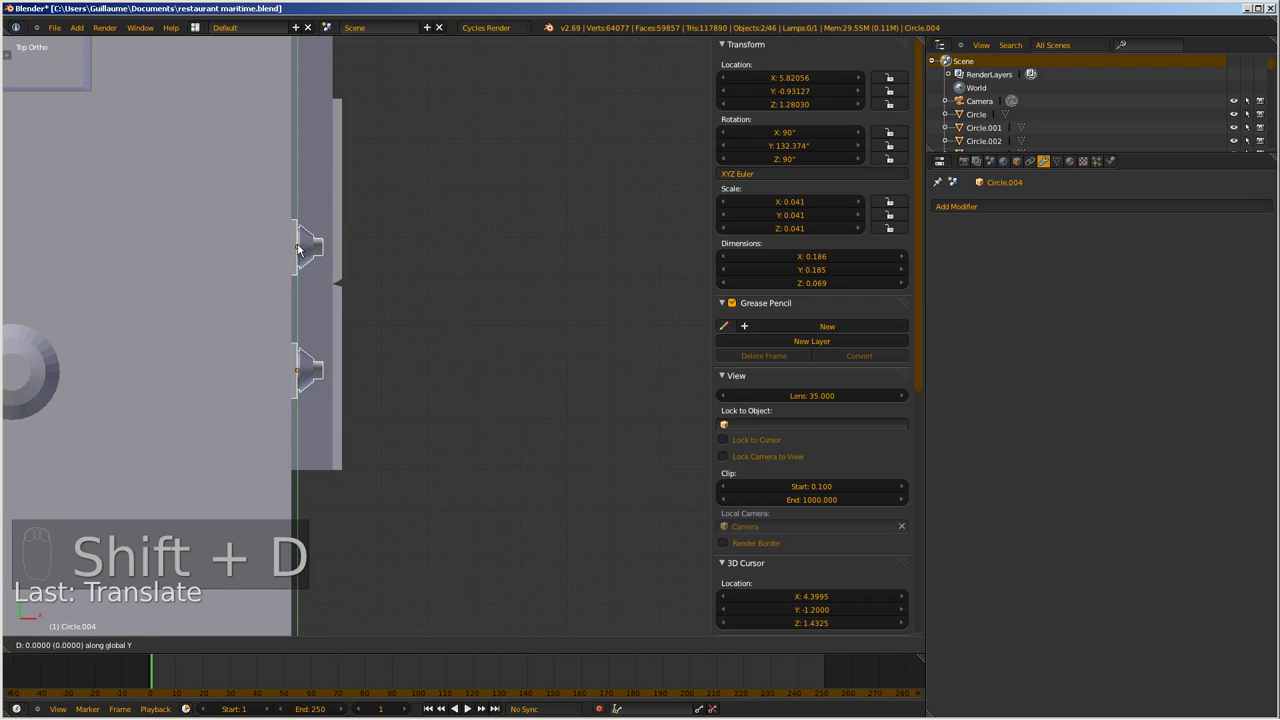
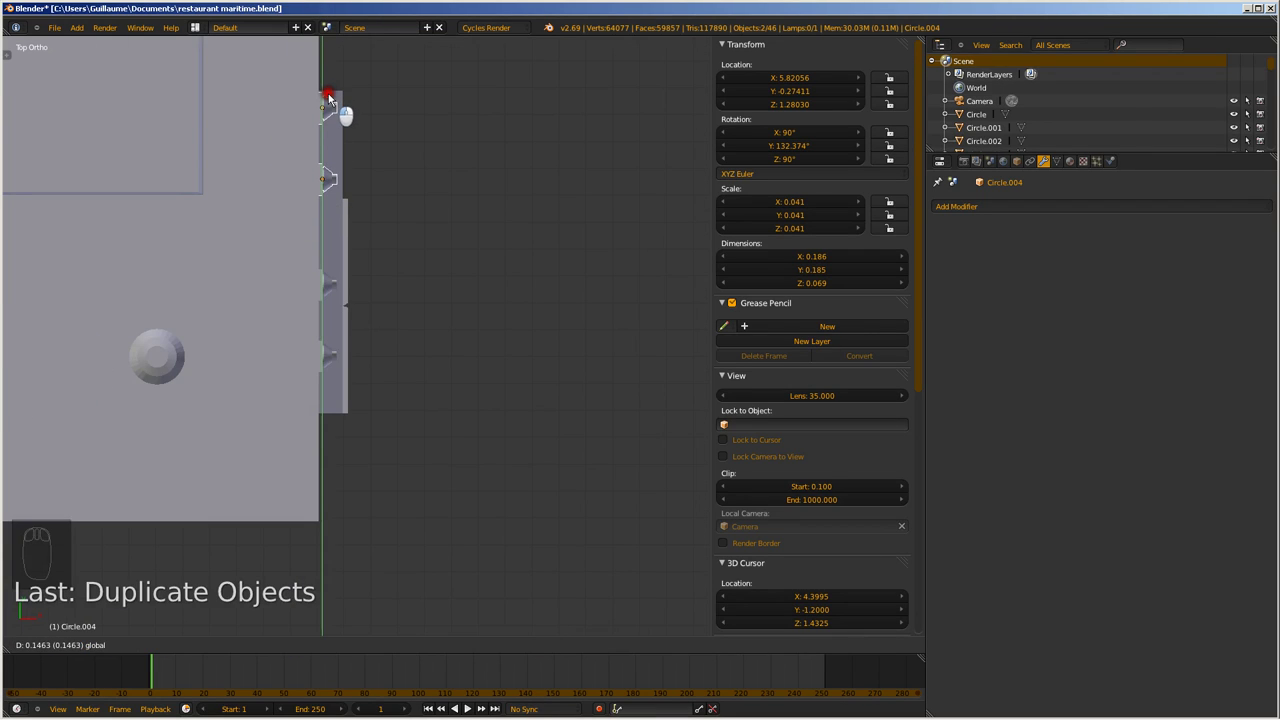
{"action": "left_click_drag", "start_coordinate": [481, 242], "coordinate": [375, 122]}
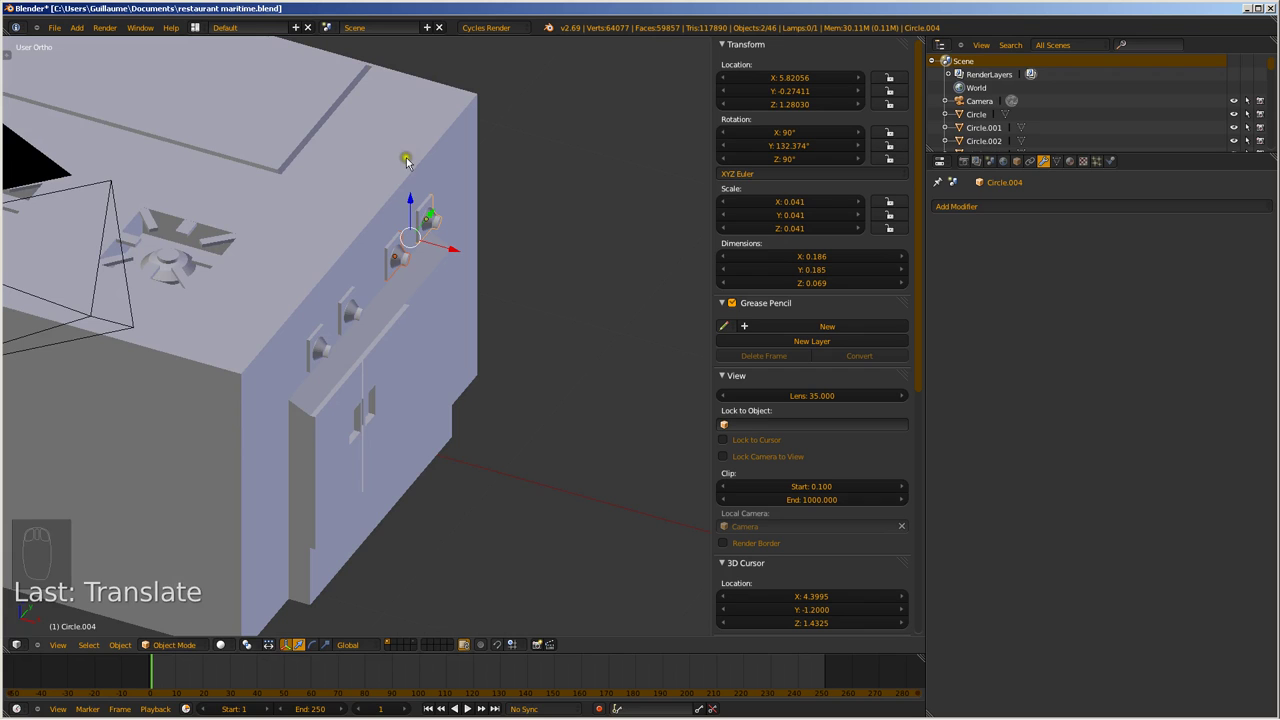
{"action": "key", "text": "ctrl+s"}
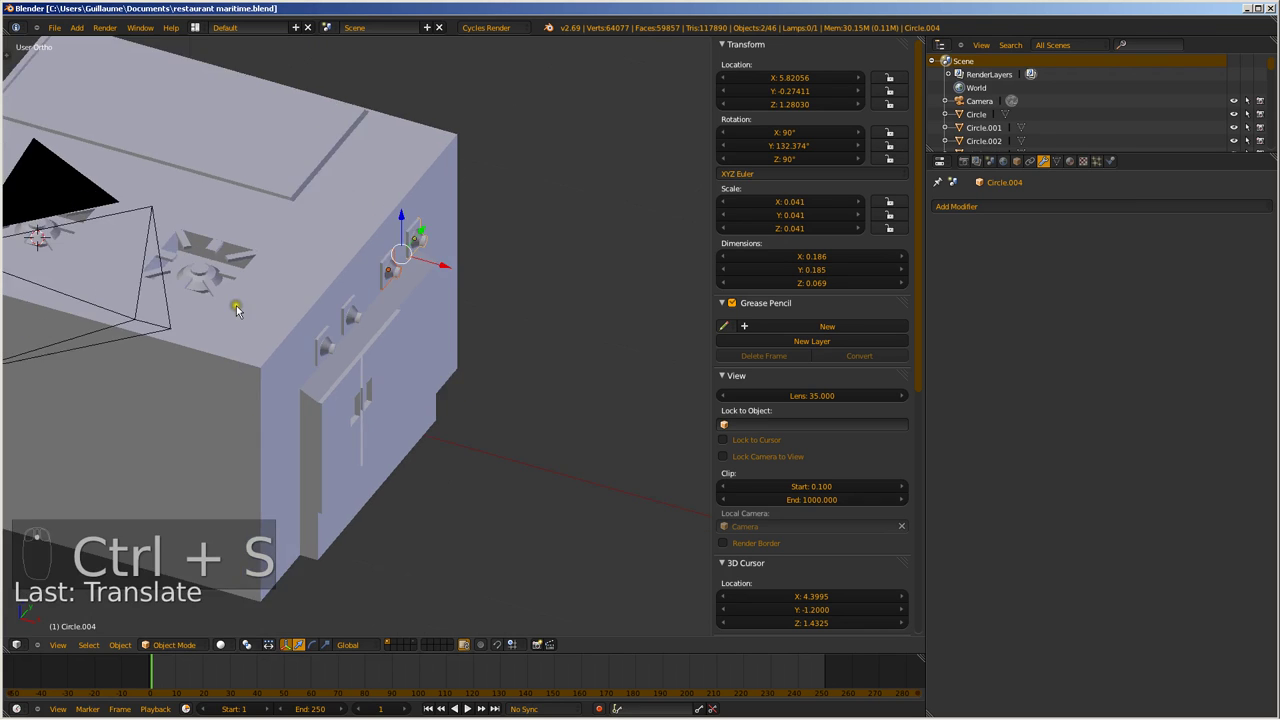
{"action": "middle_click", "coordinate": [269, 317]}
{"action": "left_click_drag", "start_coordinate": [443, 290], "coordinate": [371, 312]}
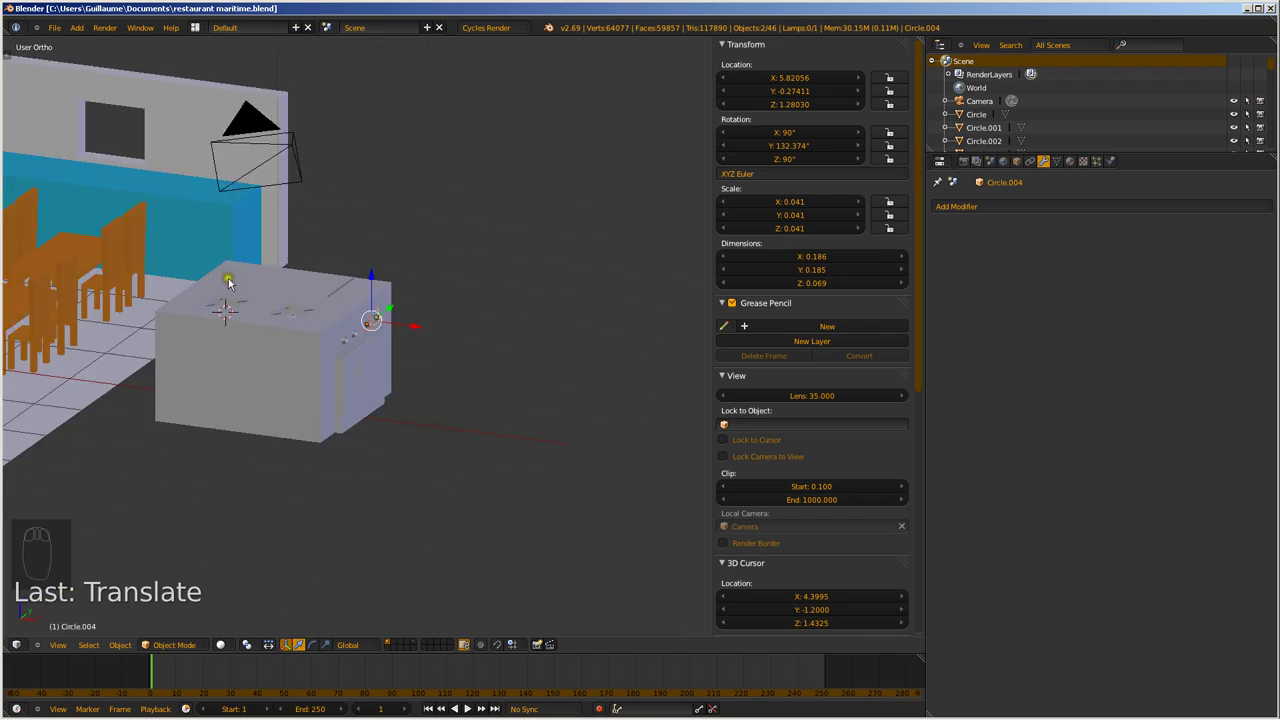
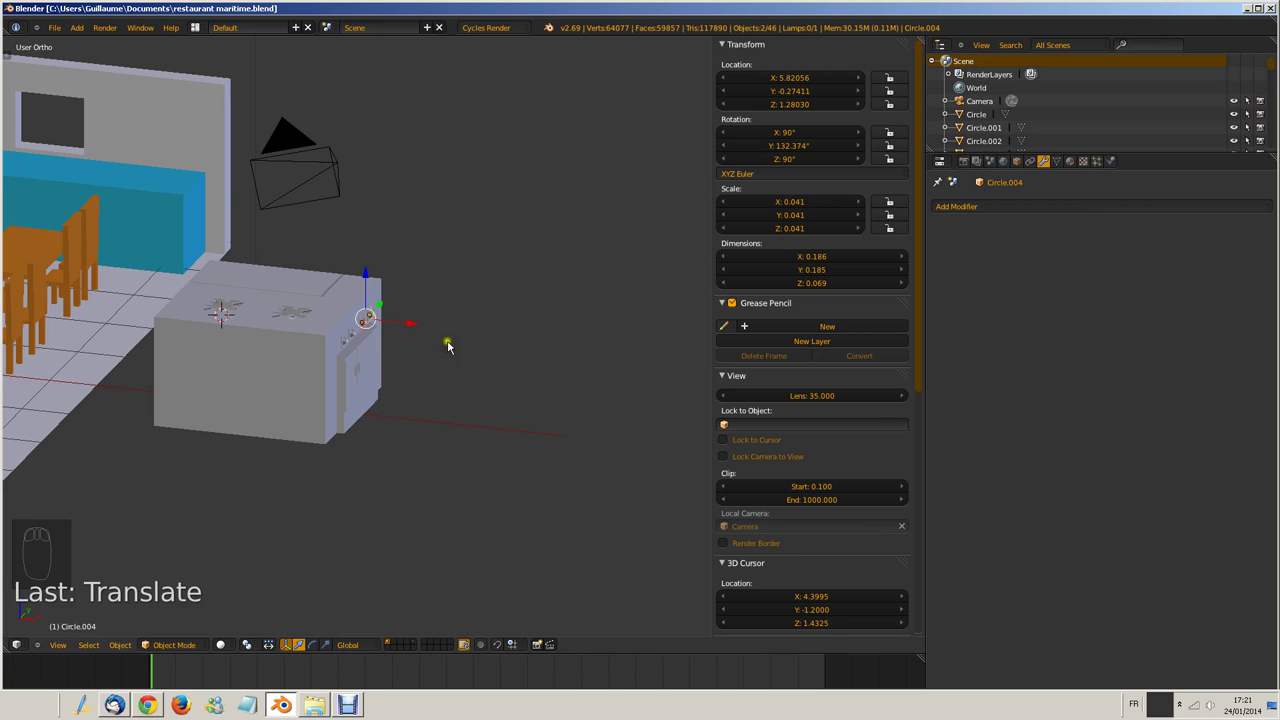
{"action": "left_click_drag", "start_coordinate": [395, 363], "coordinate": [310, 318]}
{"action": "scroll", "scroll_direction": "down", "scroll_amount": 3}
{"action": "scroll", "scroll_direction": "down", "scroll_amount": 3}
{"action": "left_click_drag", "start_coordinate": [281, 327], "coordinate": [141, 292]}
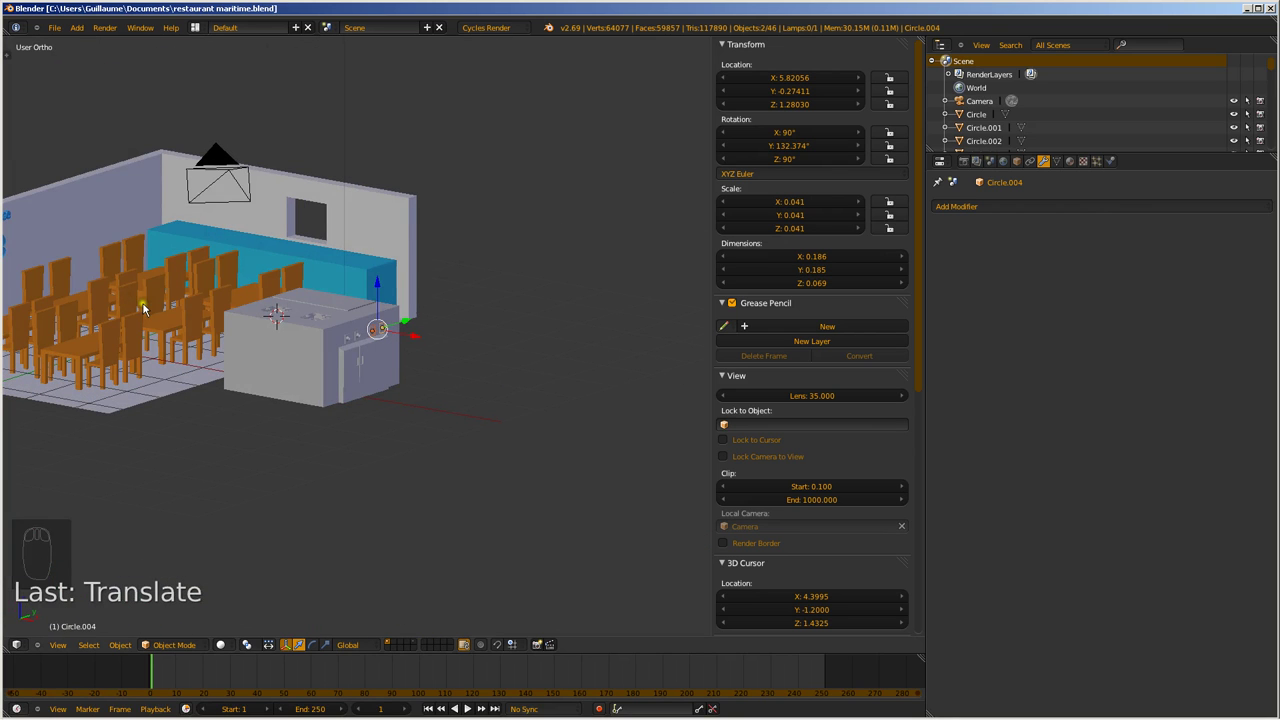
{"action": "key", "text": "ctrl+s"}
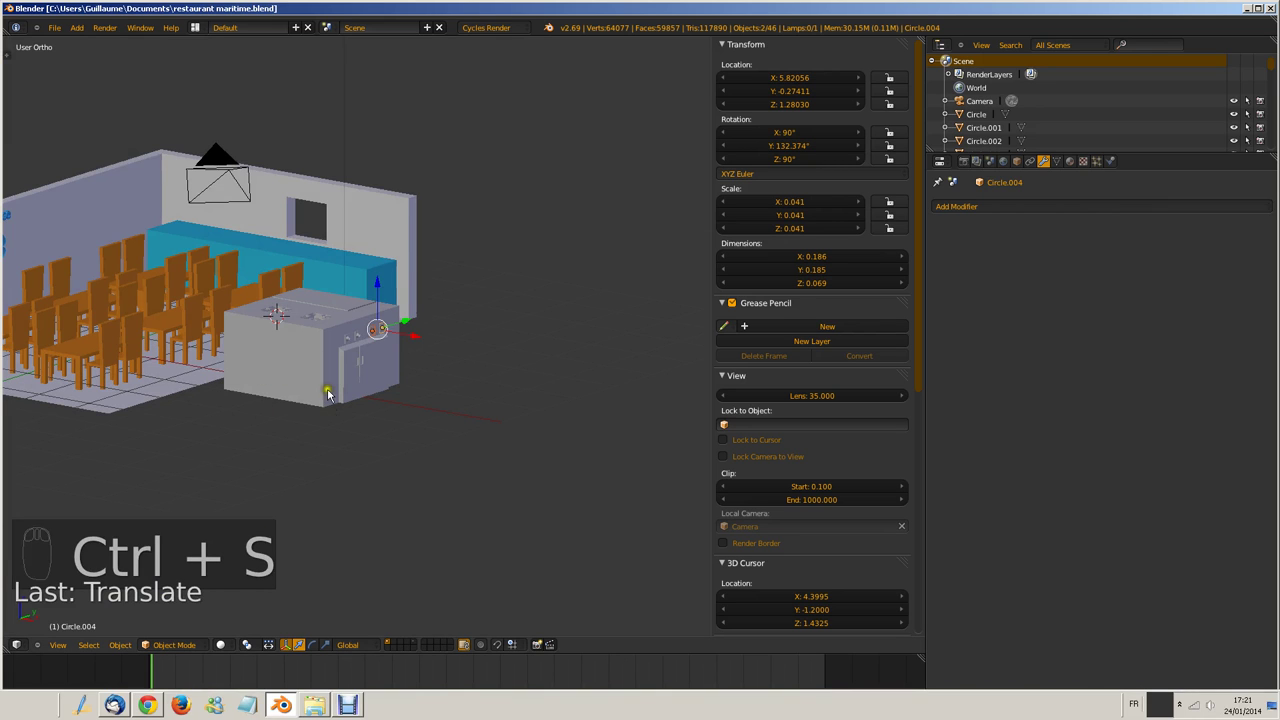
{"action": "left_click_drag", "start_coordinate": [347, 344], "coordinate": [323, 353]}
{"action": "left_click_drag", "start_coordinate": [323, 353], "coordinate": [365, 394]}
Join the four plated knobs into the stove's Plane object
{"action": "key", "text": "c"}
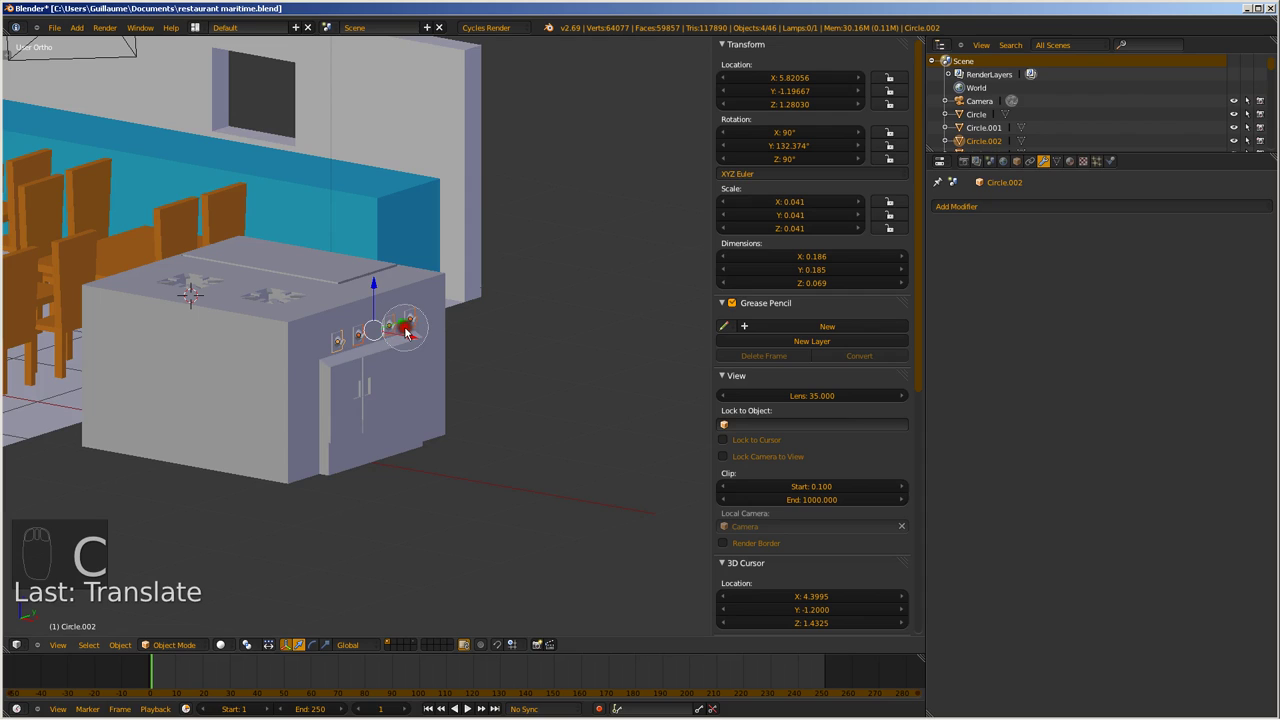
{"action": "left_click_drag", "start_coordinate": [291, 352], "coordinate": [282, 416]}
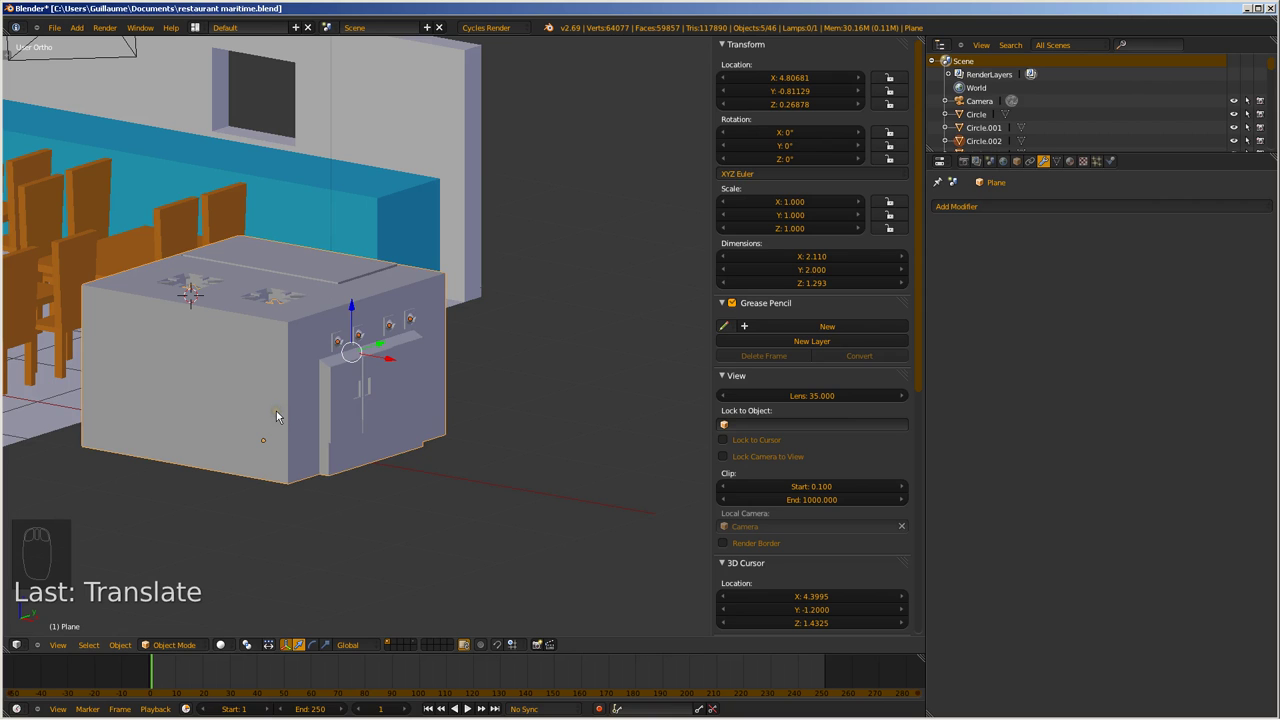
{"action": "key", "text": "ctrl+j"}
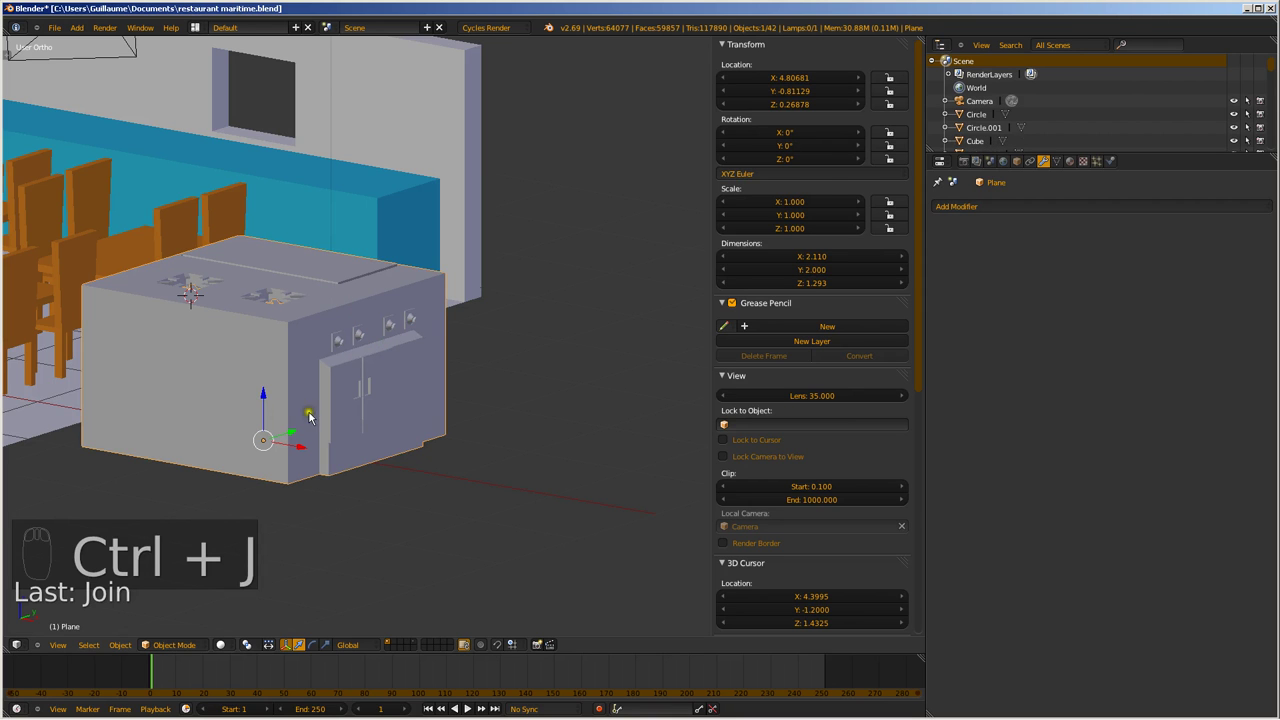
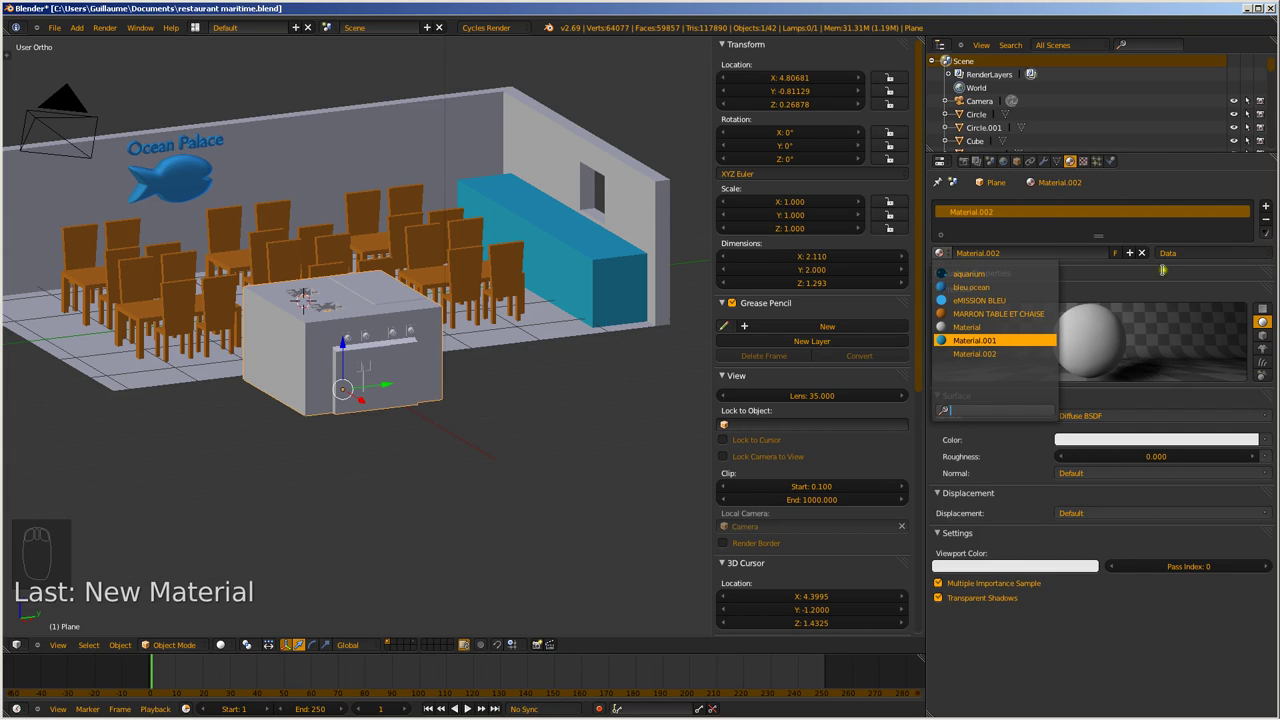
Darken the Plane material's Diffuse BSDF colour to black for 'noir feu gazinière'
{"action": "left_click_drag", "start_coordinate": [1001, 256], "coordinate": [372, 347]}
{"action": "middle_click", "coordinate": [372, 347]}
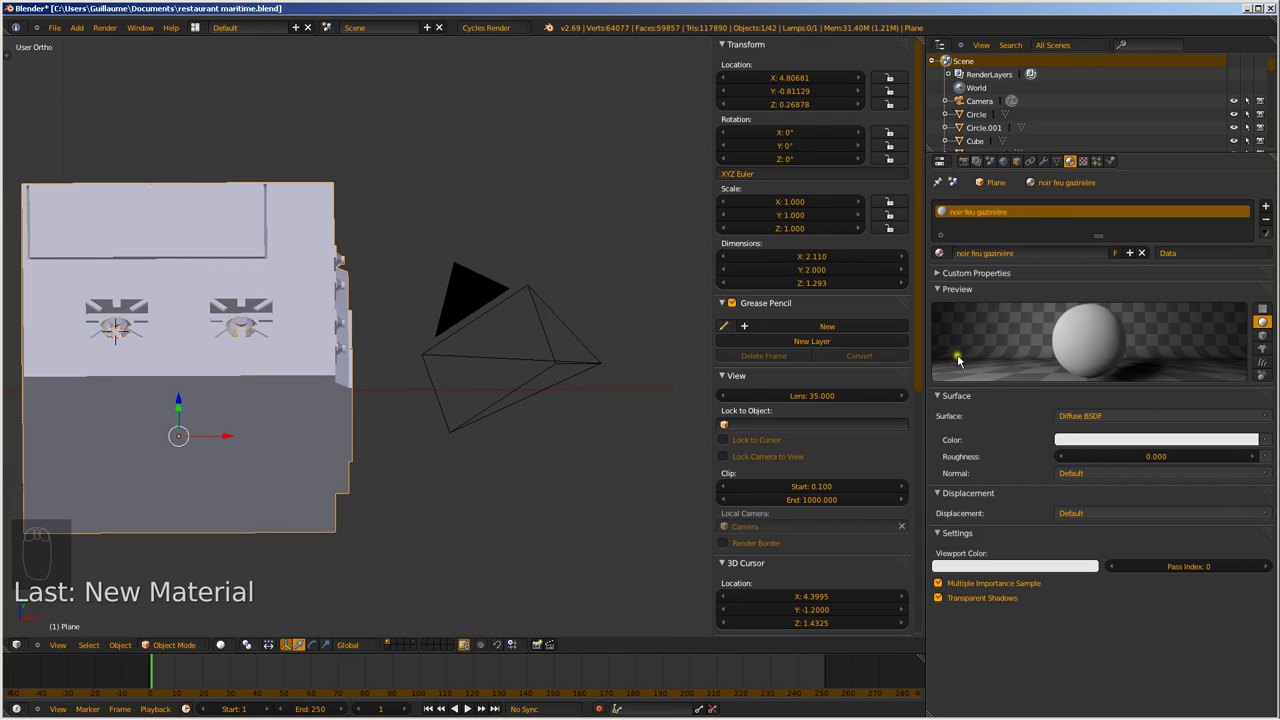
{"action": "left_click_drag", "start_coordinate": [1074, 451], "coordinate": [1251, 328]}
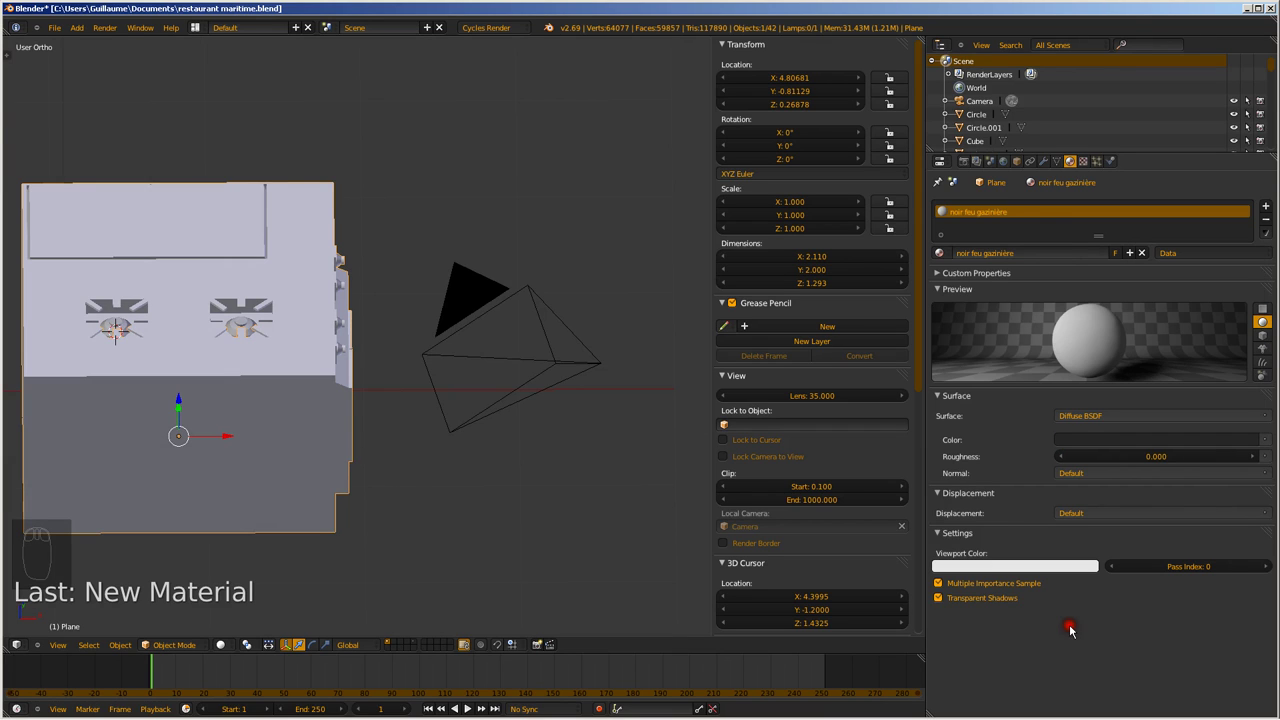
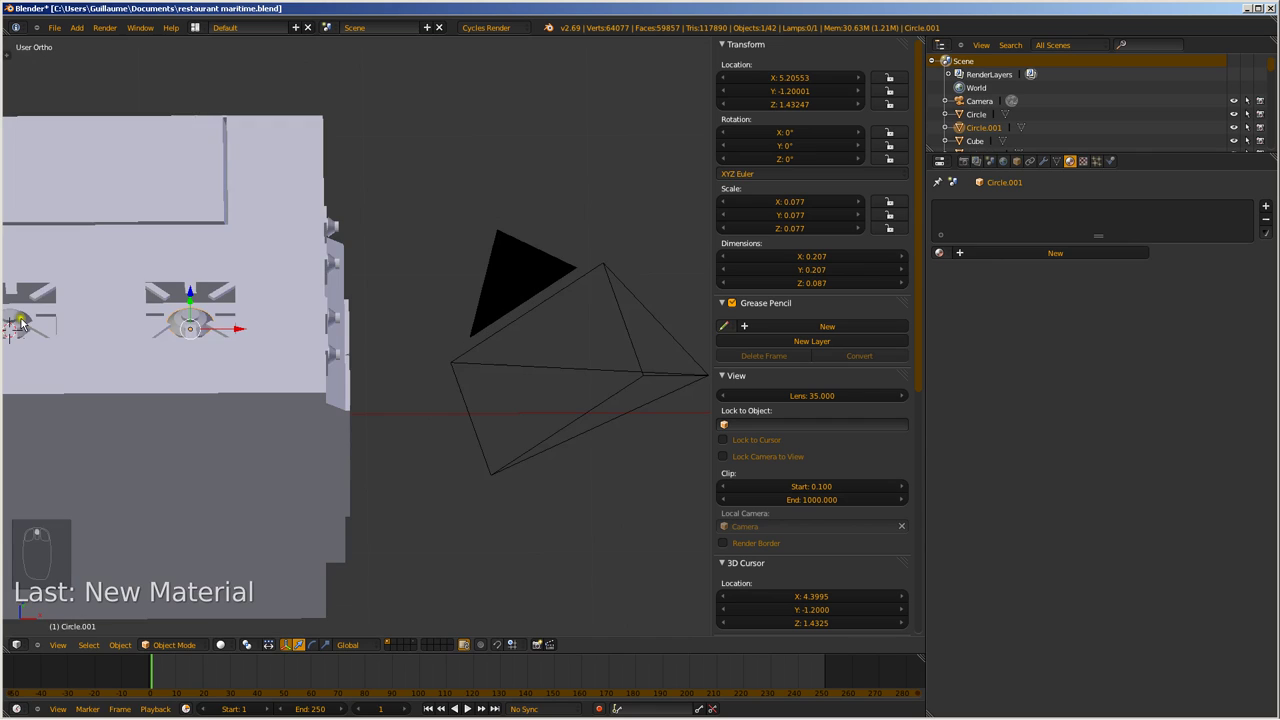
Select a burner ring to join it into the stove body
{"action": "right_click", "coordinate": [150, 404]}
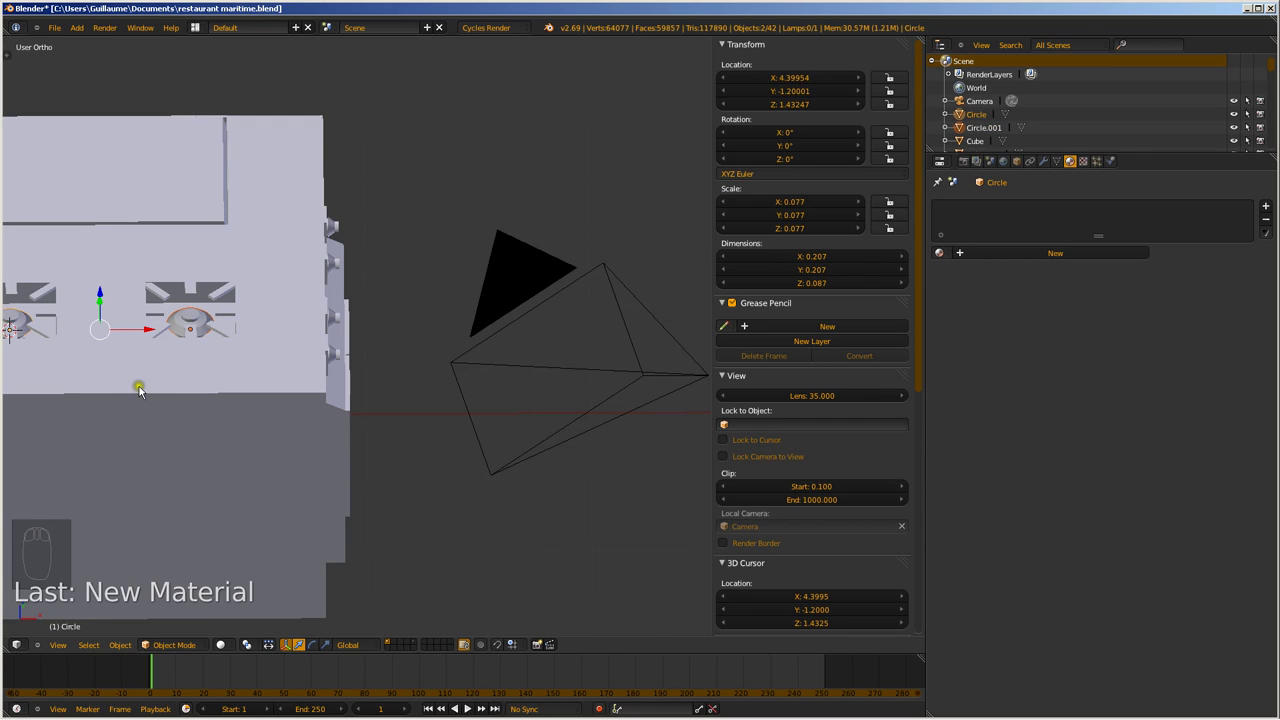
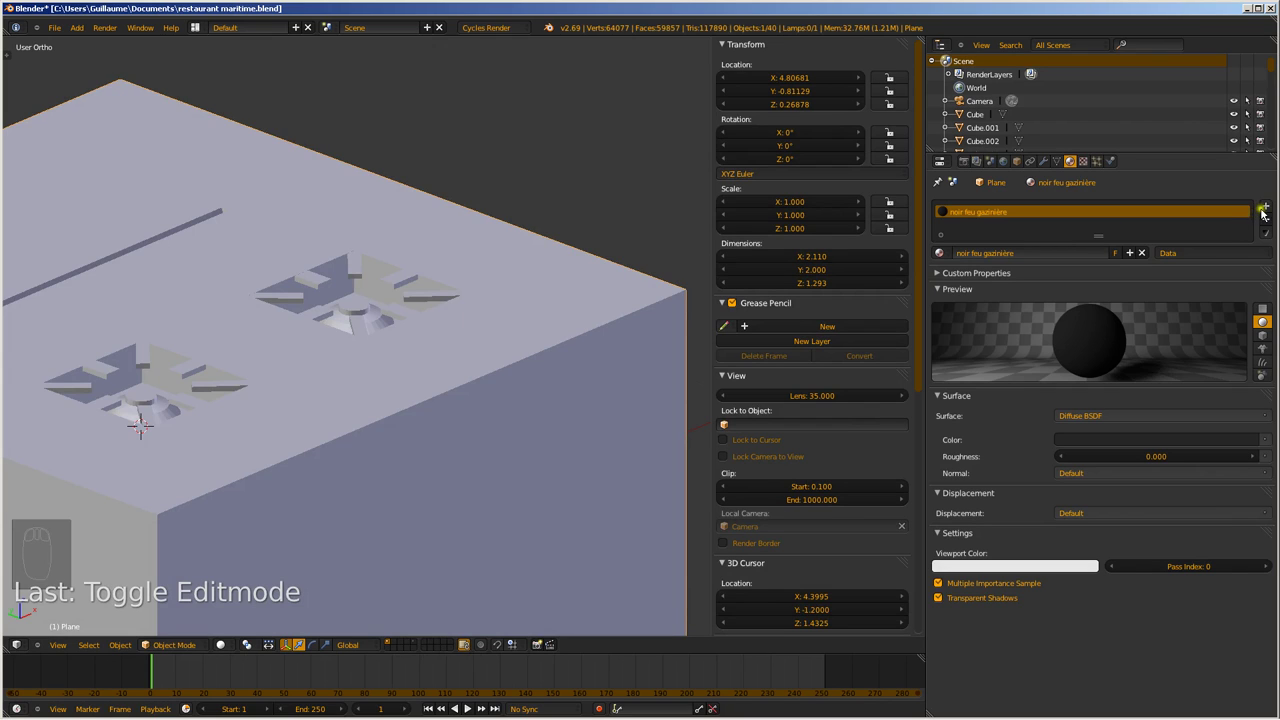
Enlarge a reference photo of a steel restaurant stove in the image results
{"action": "left_click_drag", "start_coordinate": [1269, 208], "coordinate": [306, 618]}
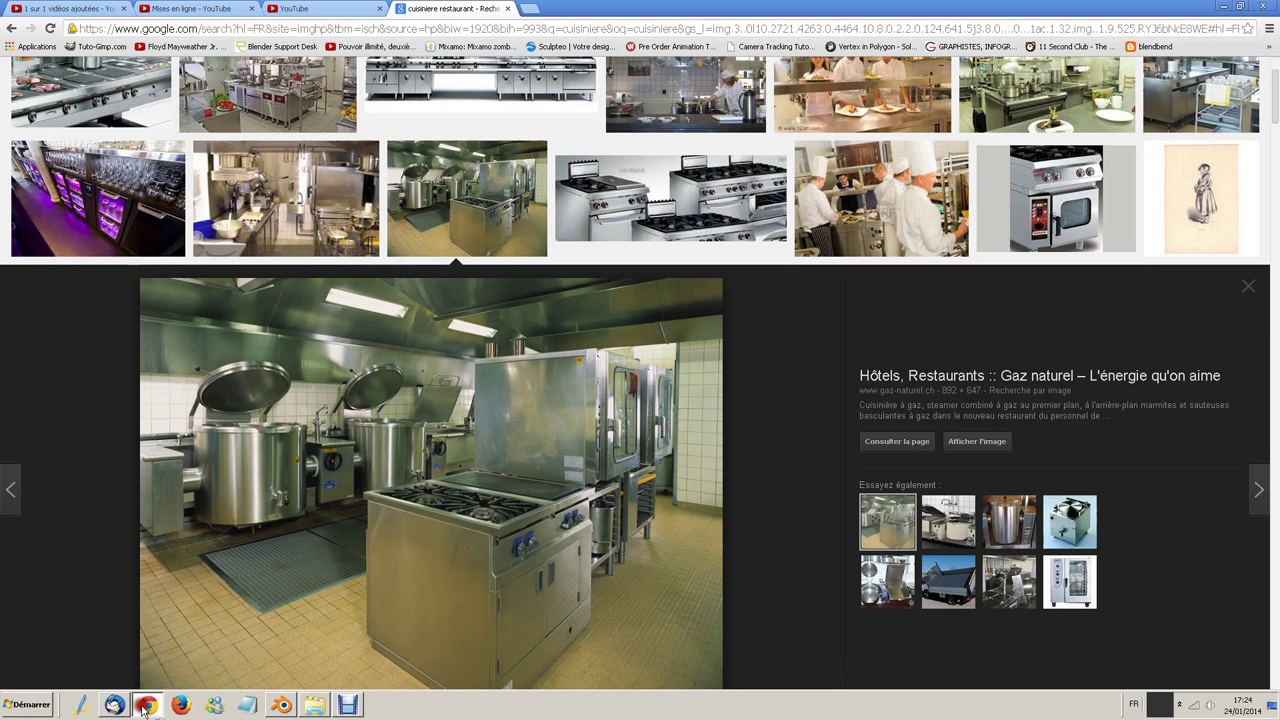
Darken Material.002 to mid grey, view the whole stove block, and save the file
{"action": "left_click_drag", "start_coordinate": [1239, 286], "coordinate": [1255, 302]}
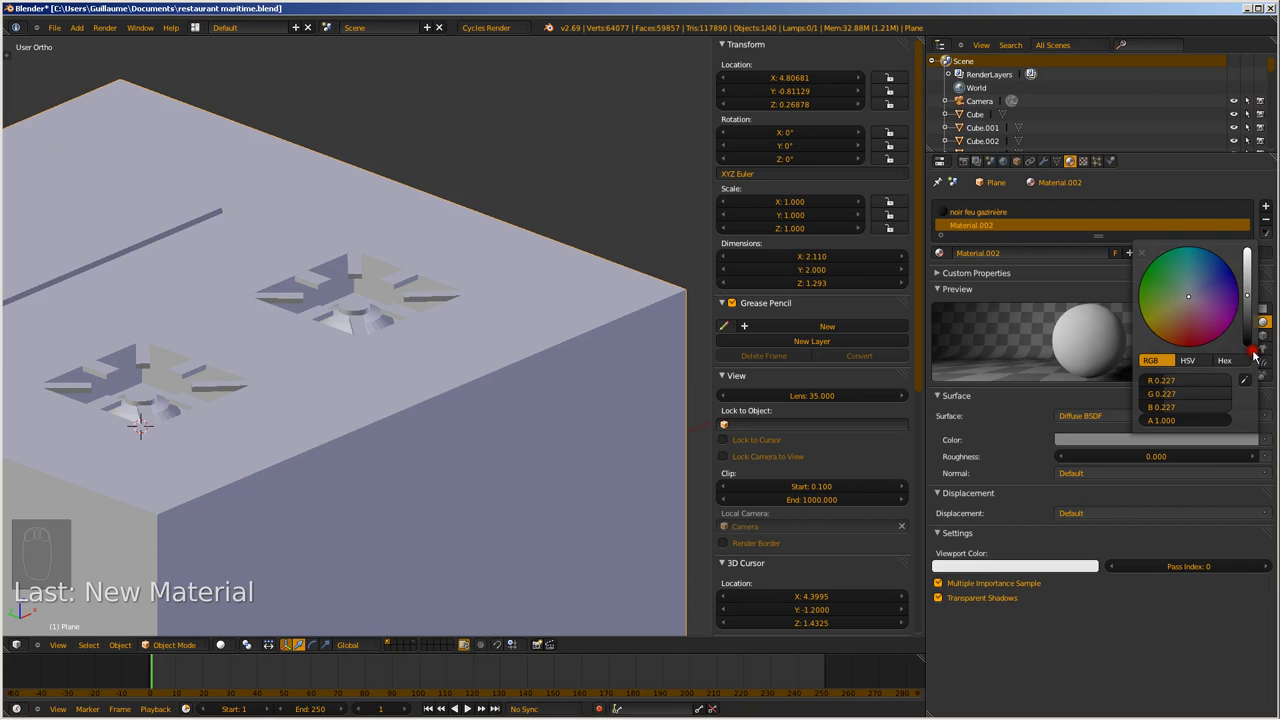
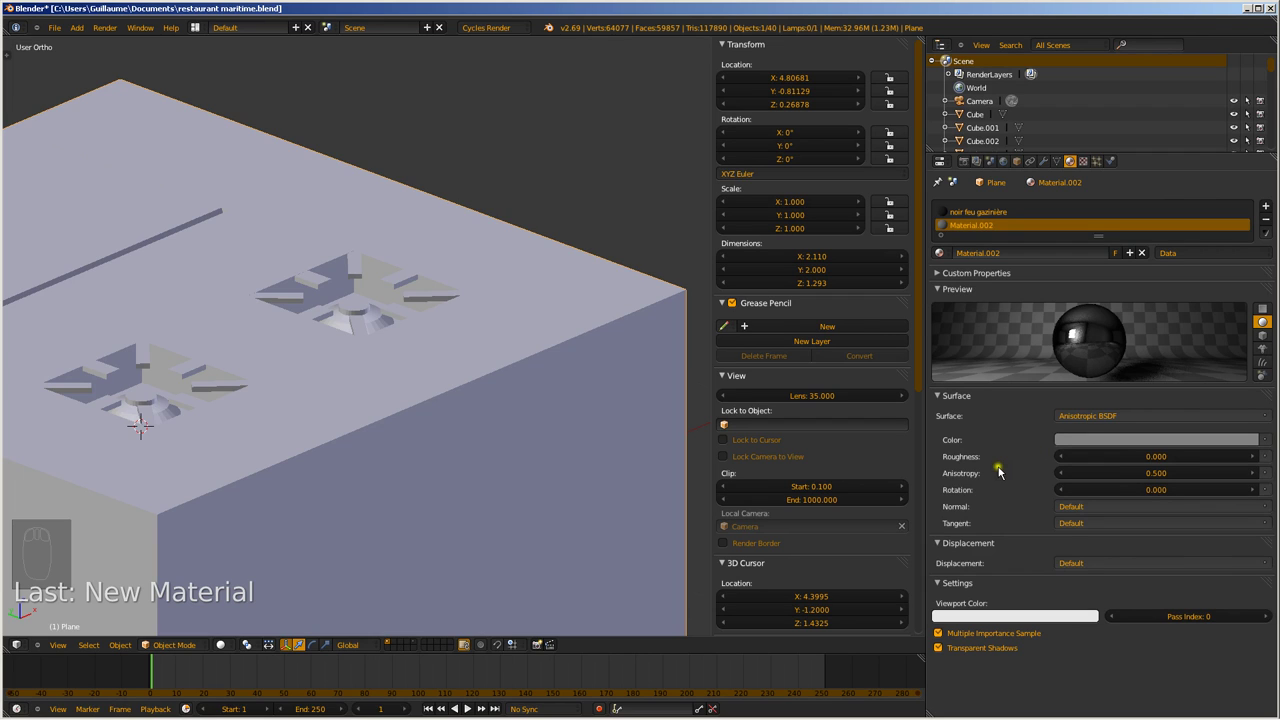
{"action": "scroll", "scroll_direction": "up", "scroll_amount": 3}
{"action": "left_click_drag", "start_coordinate": [429, 427], "coordinate": [455, 358]}
{"action": "key", "text": "ctrl+s"}
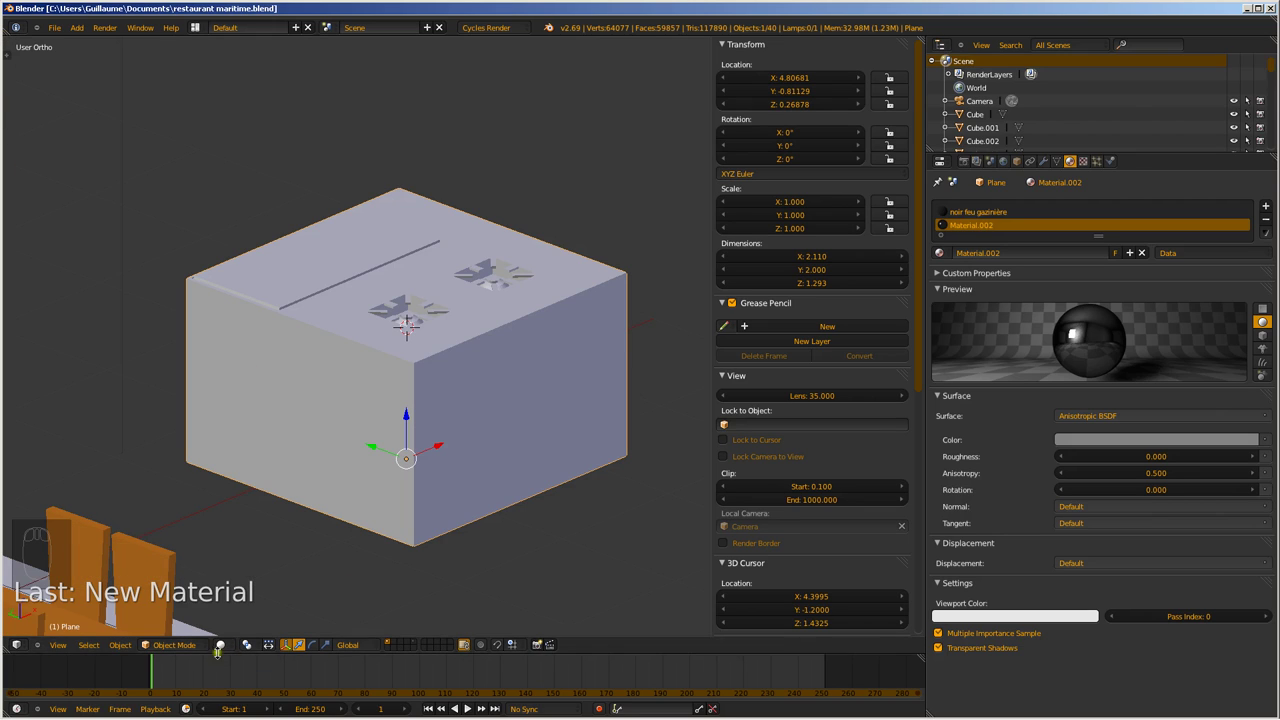
Dismiss the mistaken Editor Type menu and switch viewport shading back to Solid
{"action": "left_click_drag", "start_coordinate": [230, 652], "coordinate": [251, 568]}
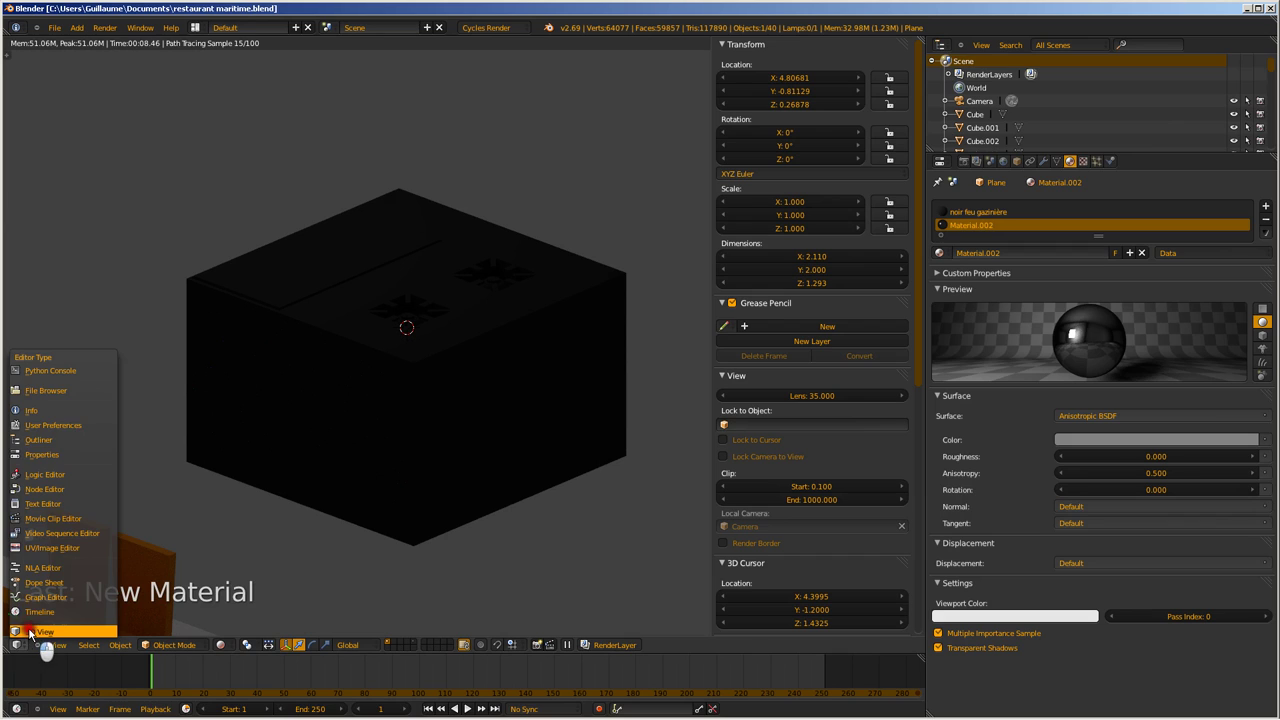
{"action": "left_click", "coordinate": [35, 636]}
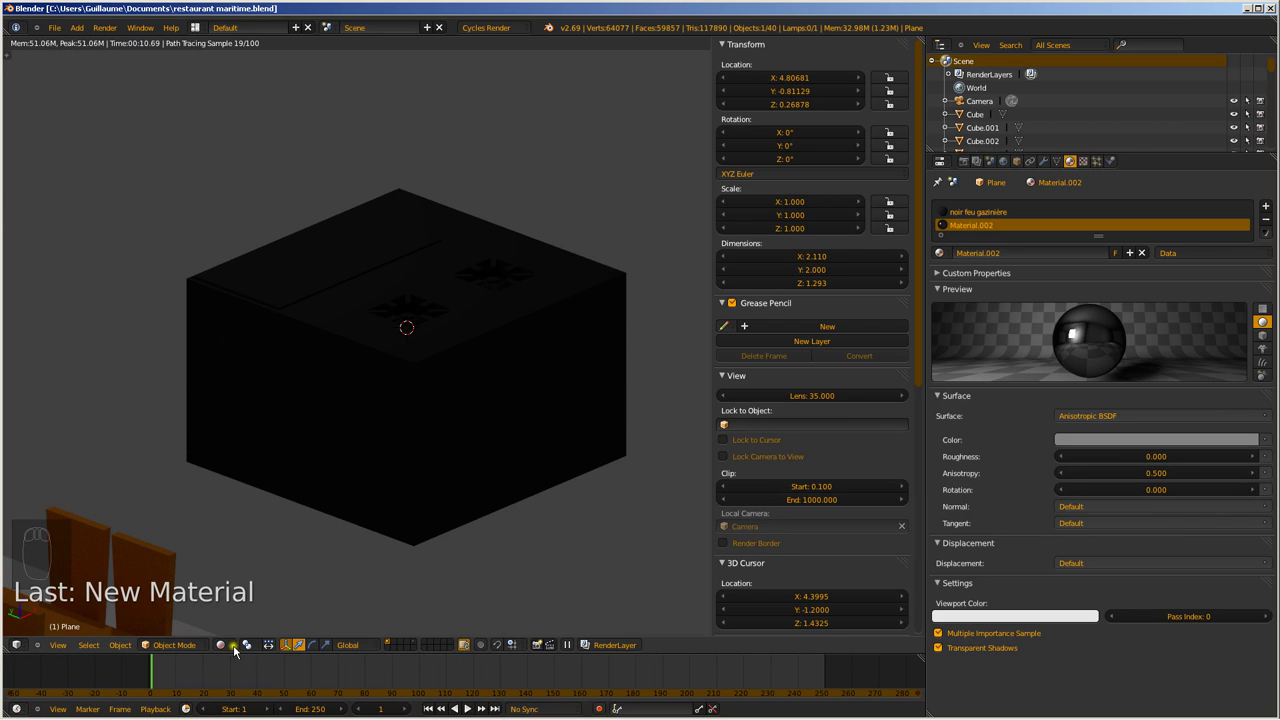
{"action": "left_click_drag", "start_coordinate": [235, 653], "coordinate": [289, 605]}
{"action": "middle_click", "coordinate": [402, 357]}
Switch between the noir feu gazinière and Material.002 slots on the stove plane
{"action": "left_click_drag", "start_coordinate": [434, 341], "coordinate": [977, 233]}
{"action": "left_click_drag", "start_coordinate": [977, 233], "coordinate": [1272, 249]}
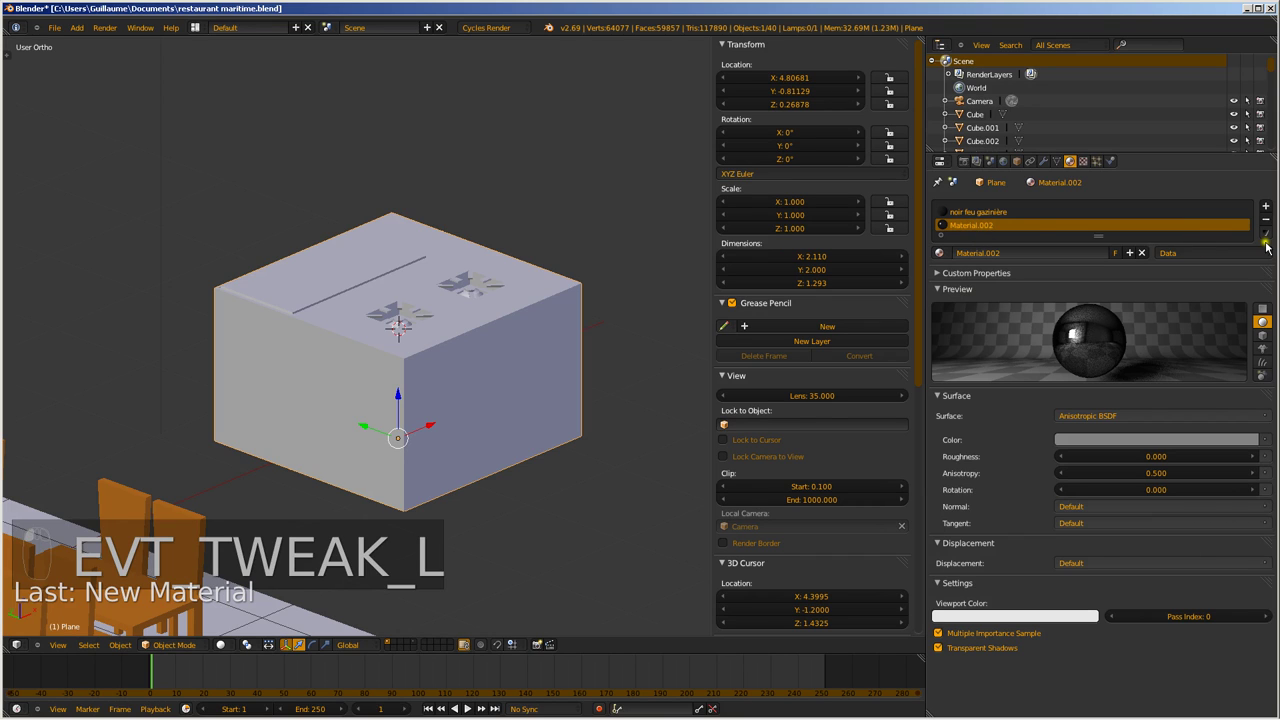
{"action": "left_click_drag", "start_coordinate": [986, 241], "coordinate": [988, 235]}
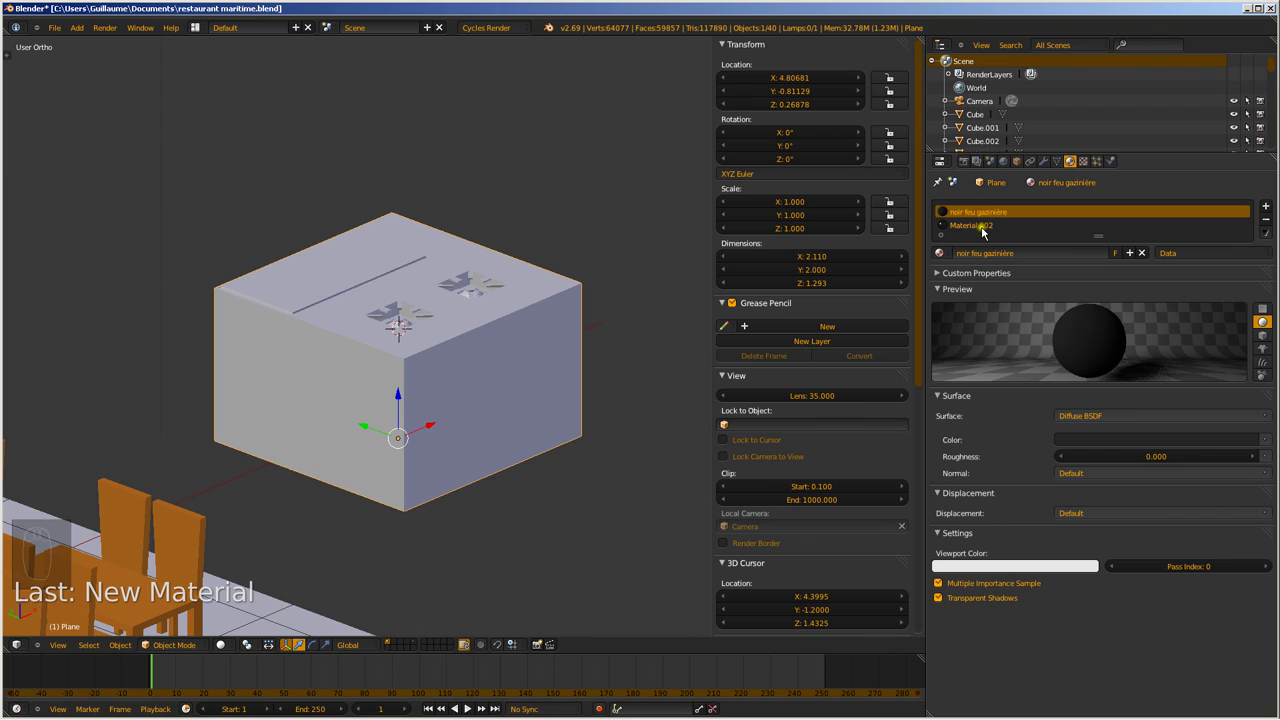
{"action": "left_click", "coordinate": [964, 238]}
{"action": "right_click", "coordinate": [964, 238]}
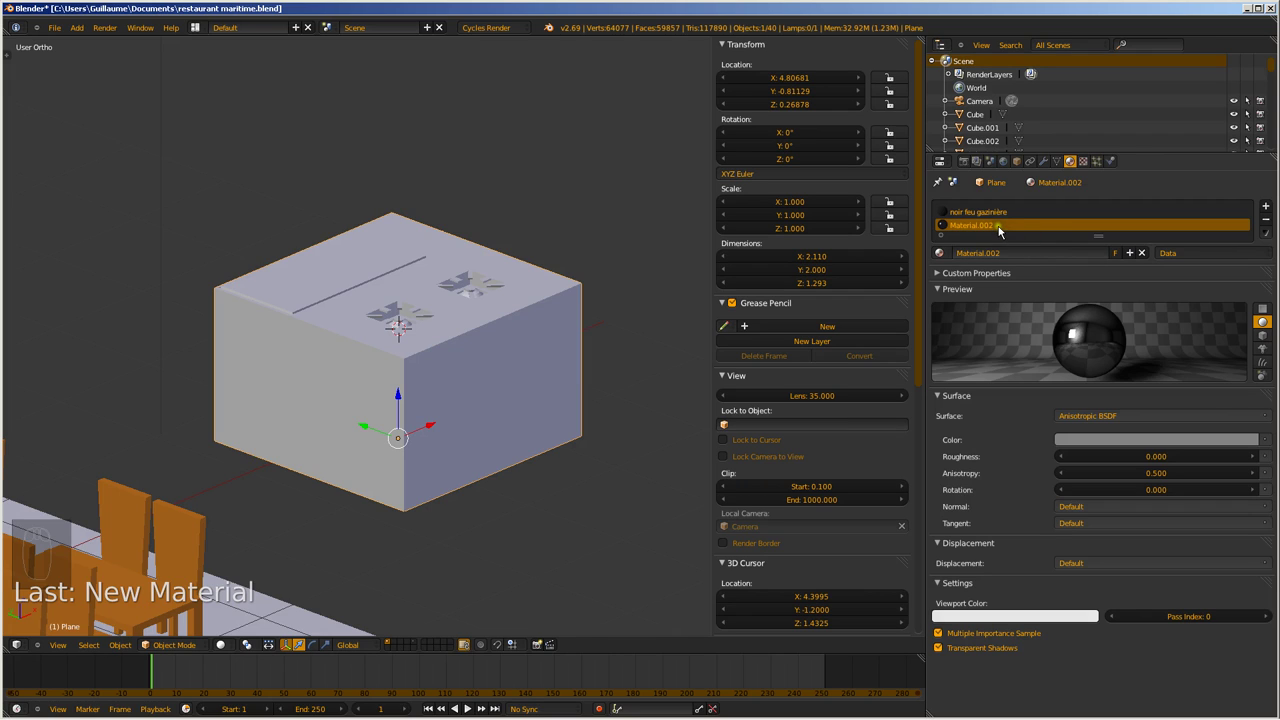
{"action": "key", "text": "Delete"}
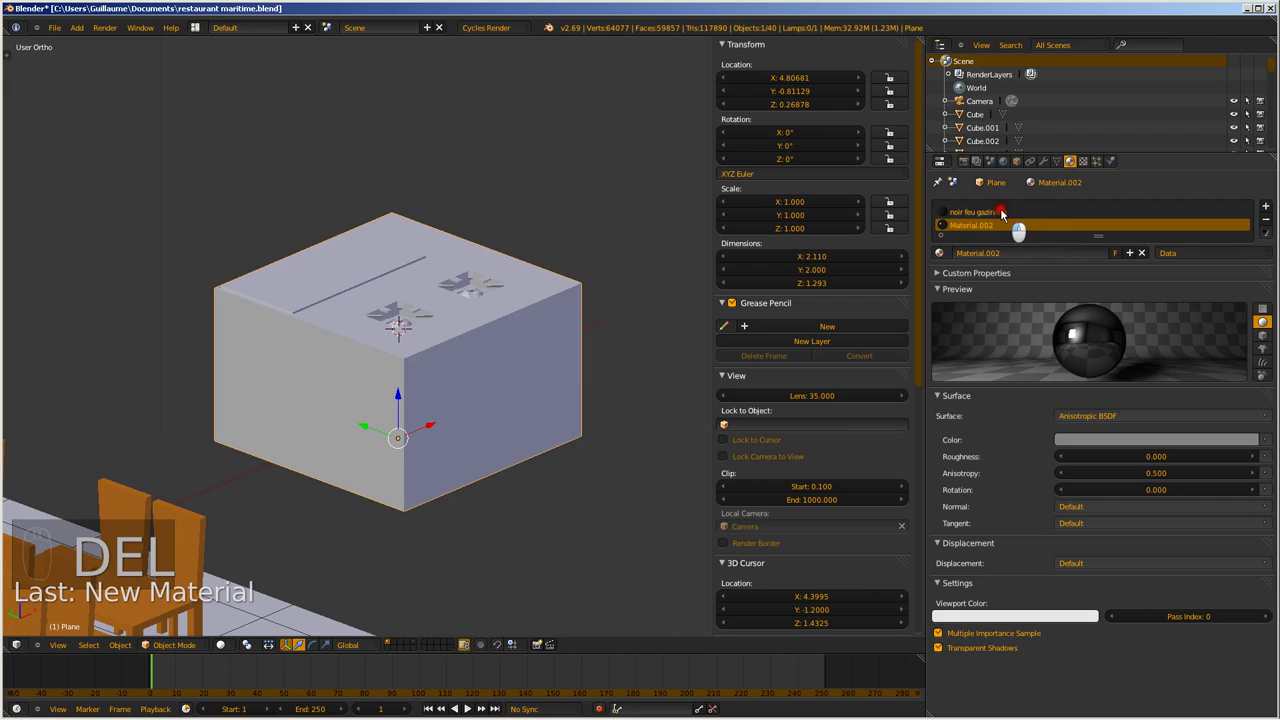
Colour Material.002 near black (RGB 0.016) and bring up its Surface shader list
{"action": "left_click_drag", "start_coordinate": [1082, 438], "coordinate": [1131, 430]}
{"action": "left_click_drag", "start_coordinate": [1101, 463], "coordinate": [1097, 521]}
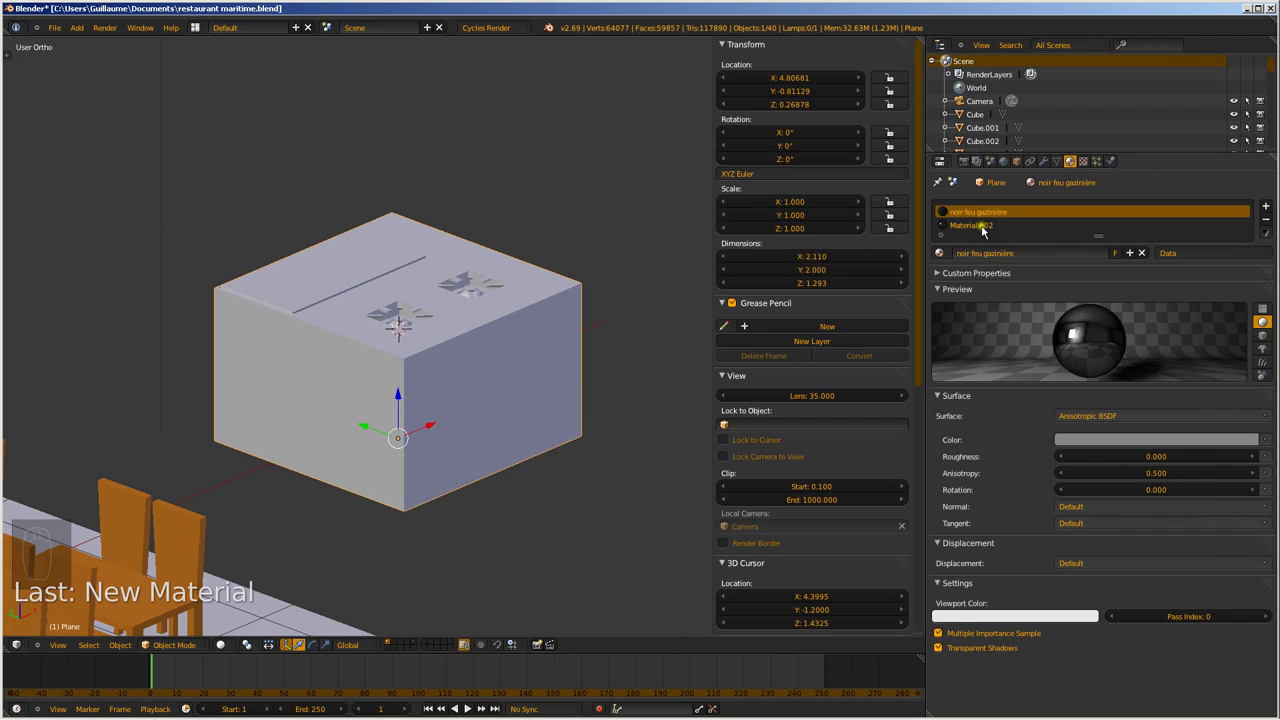
{"action": "left_click", "coordinate": [1256, 329]}
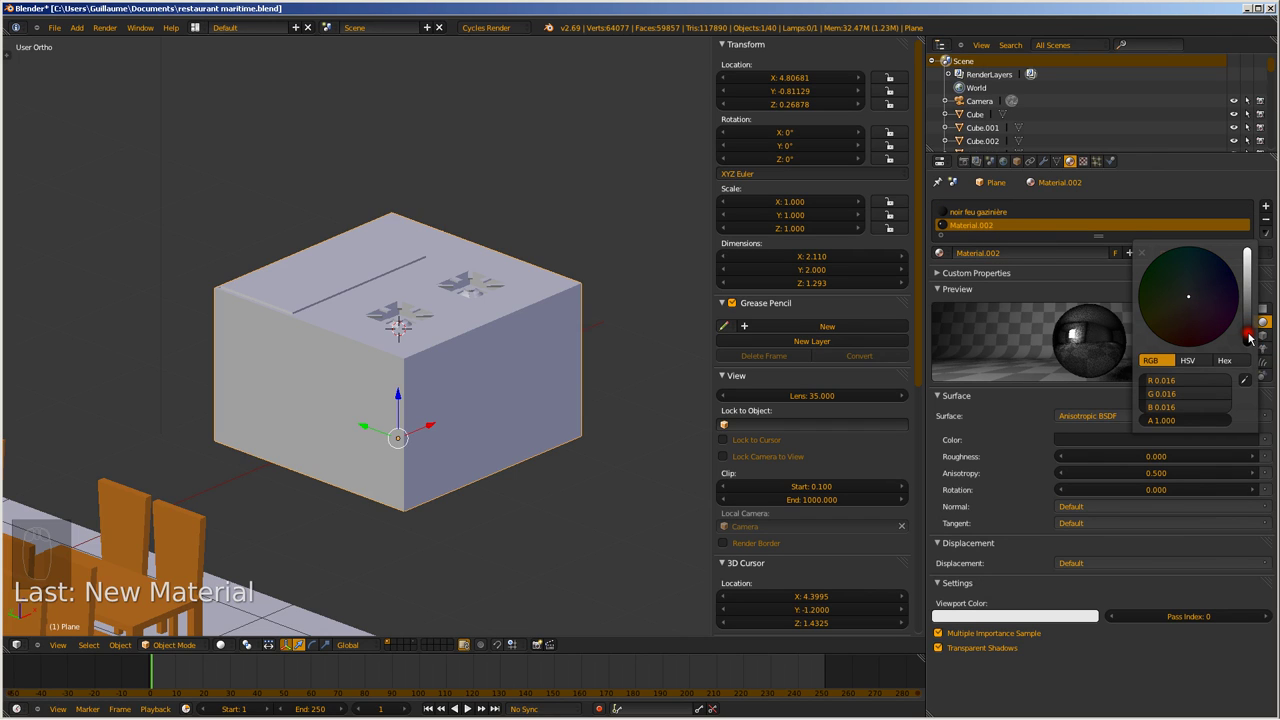
{"action": "left_click", "coordinate": [1255, 340]}
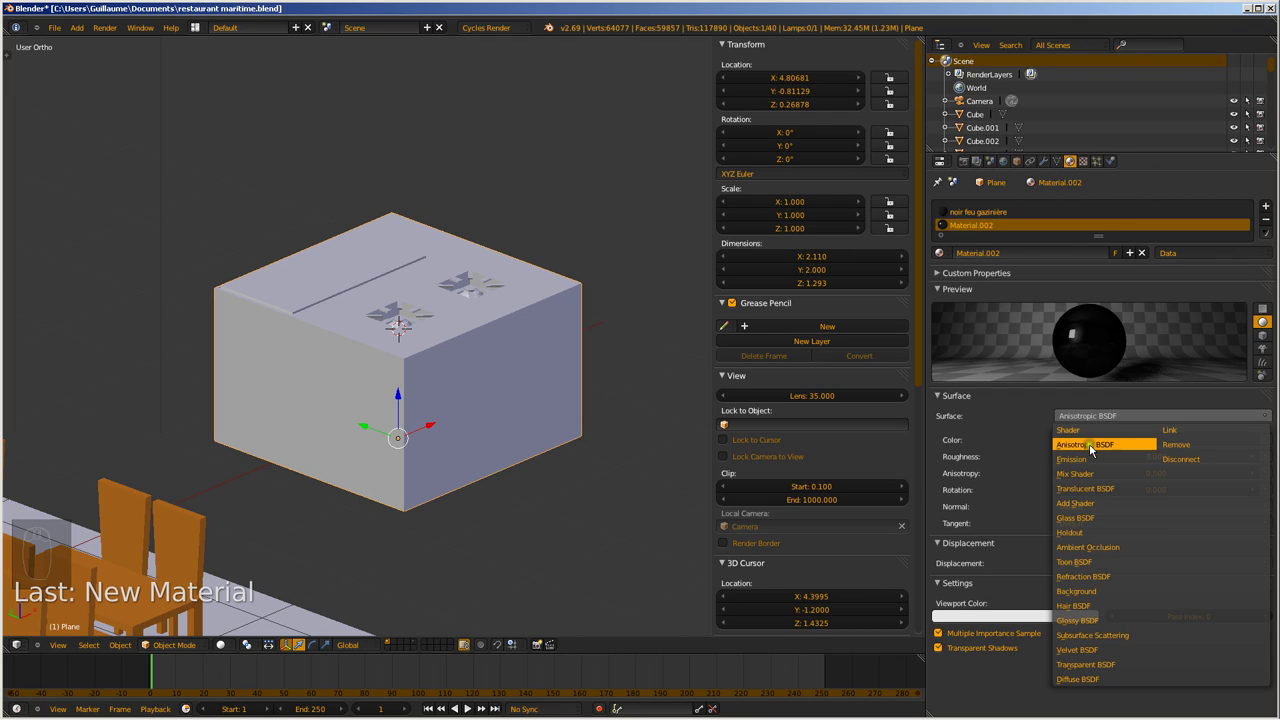
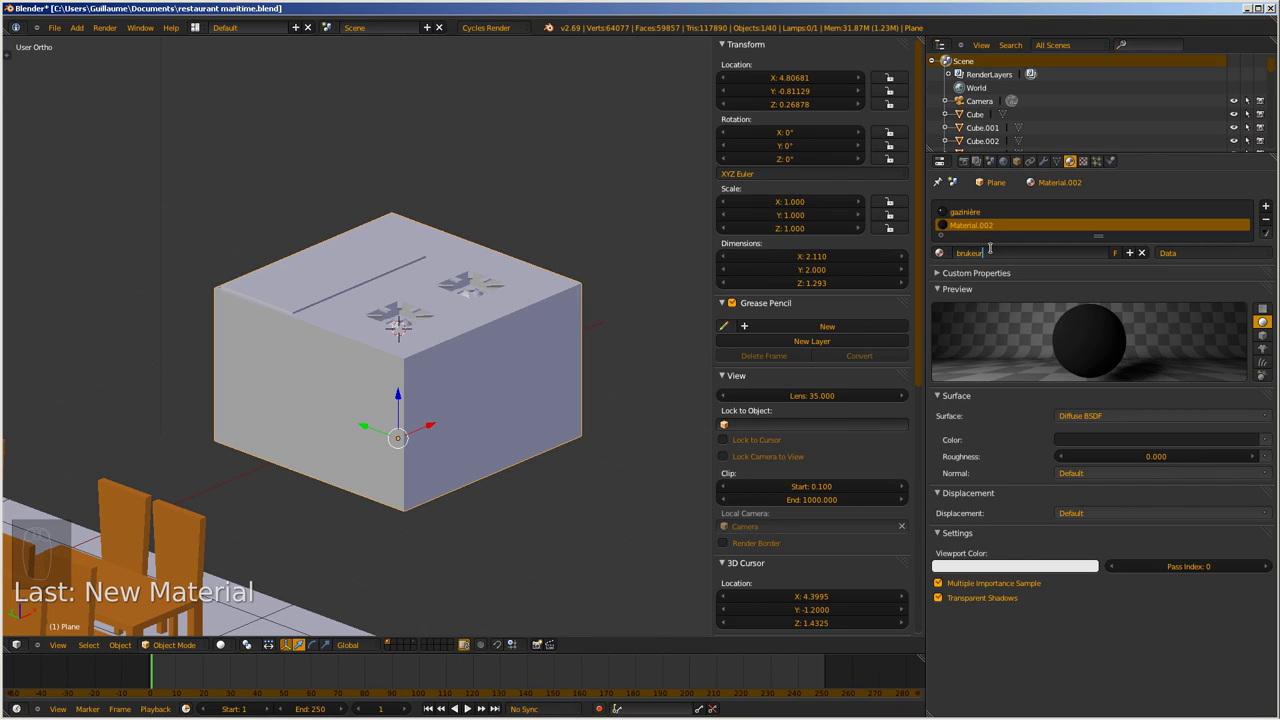
Confirm the bruleur name, switch back to the gazinière material, and save
{"action": "key", "text": "BackSpace"}
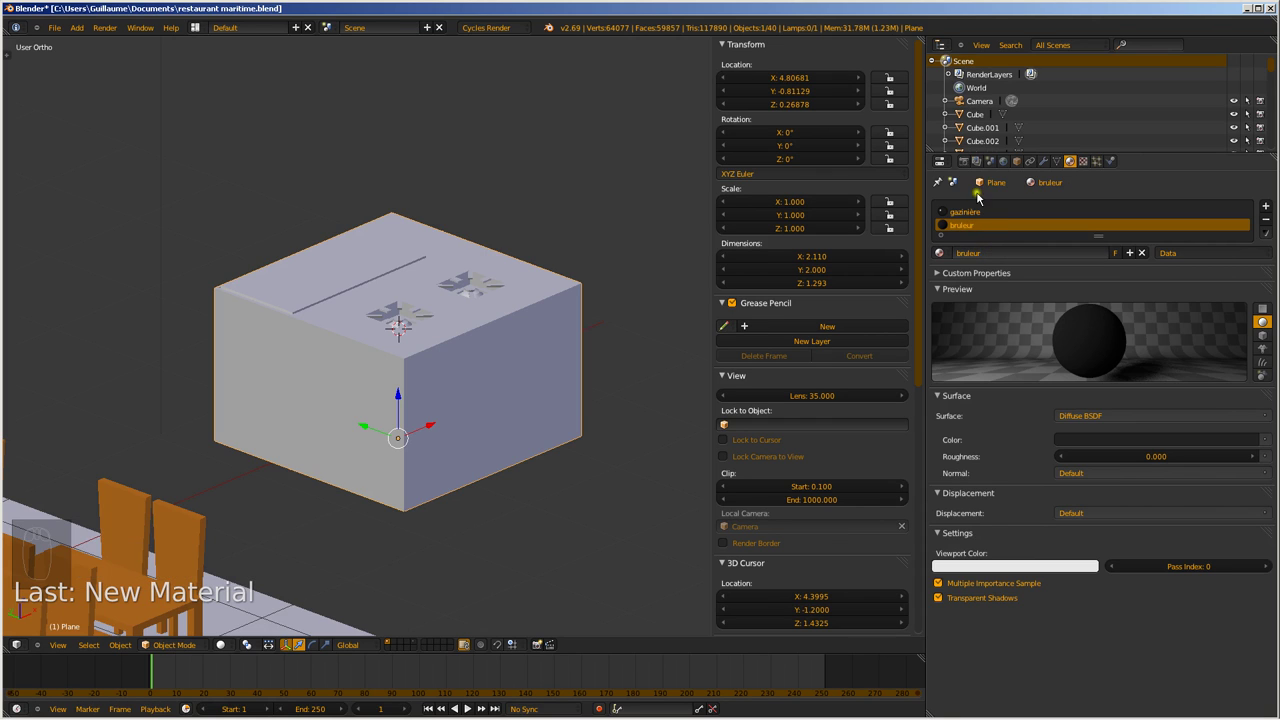
{"action": "left_click_drag", "start_coordinate": [975, 218], "coordinate": [1017, 283]}
{"action": "key", "text": "ctrl+s"}
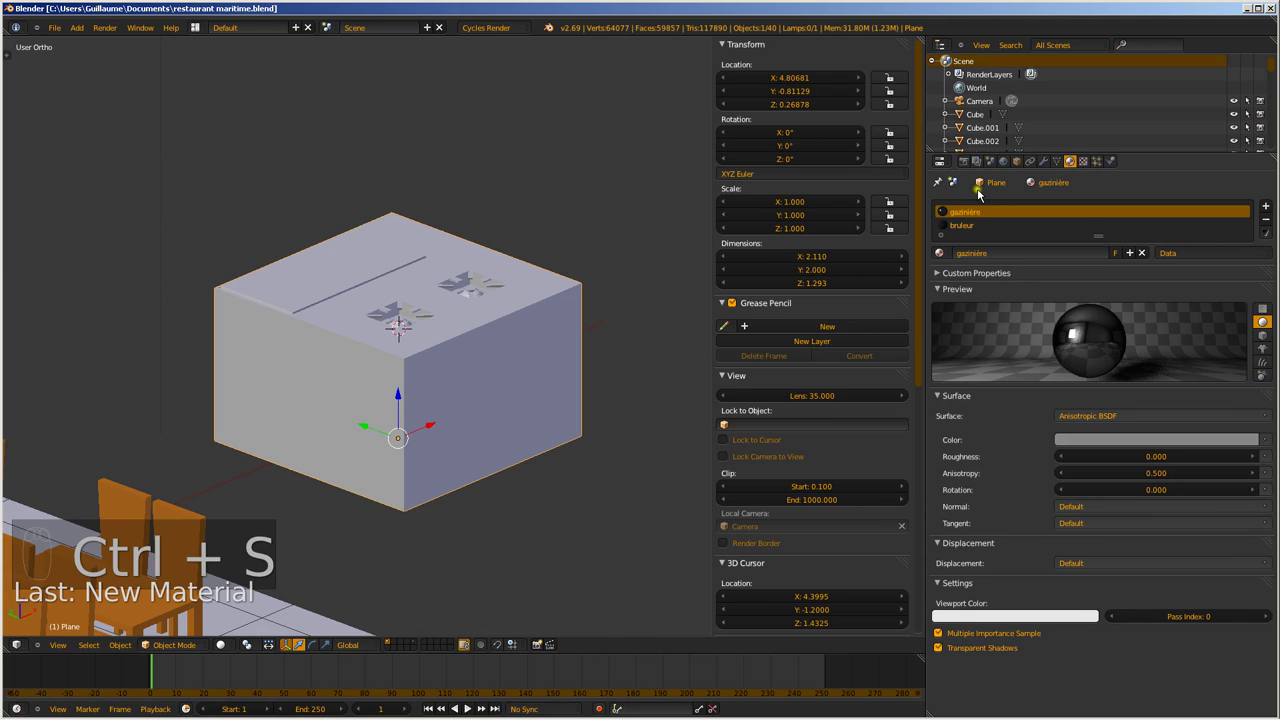
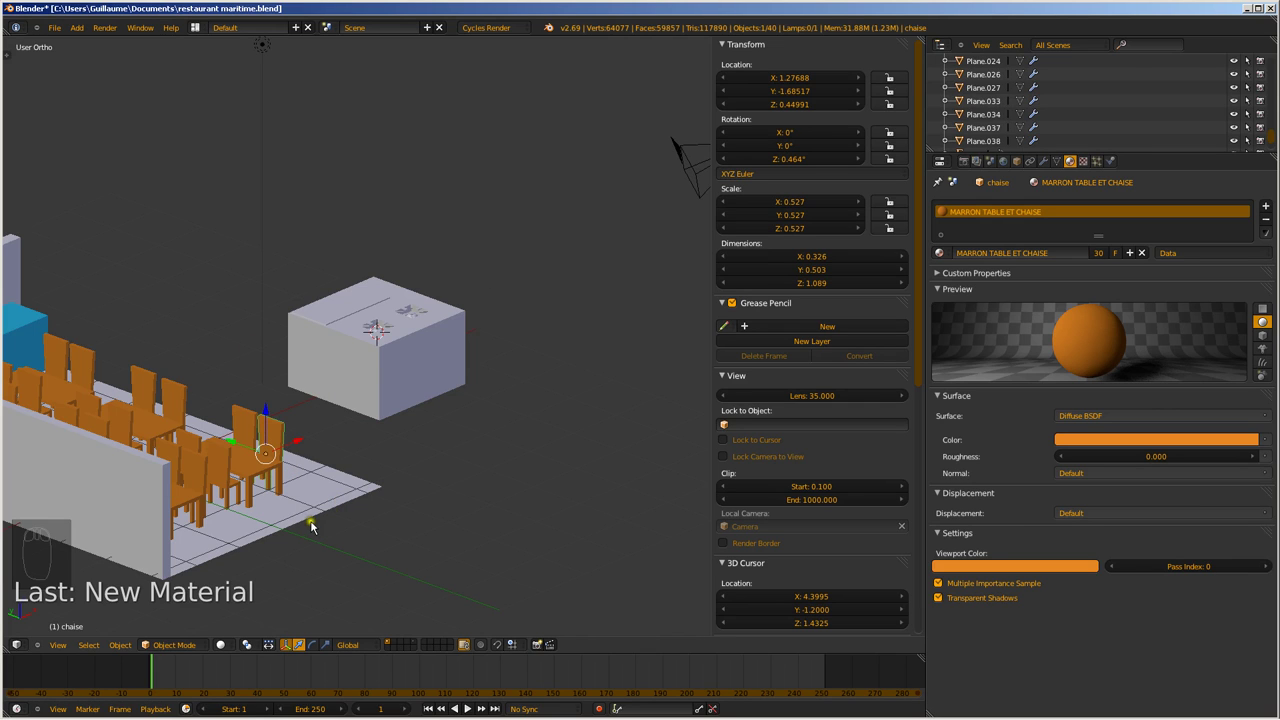
Frame the stove top close in view and switch viewport shading to Rendered
{"action": "left_click_drag", "start_coordinate": [260, 475], "coordinate": [279, 538]}
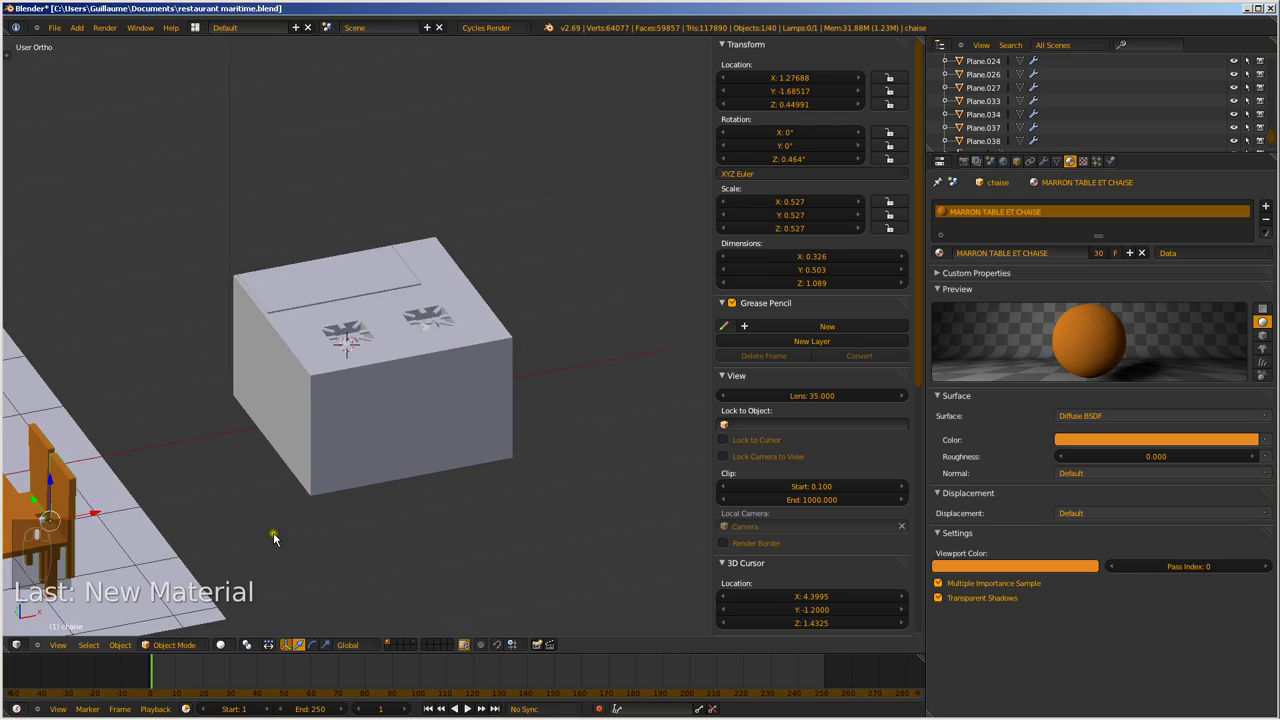
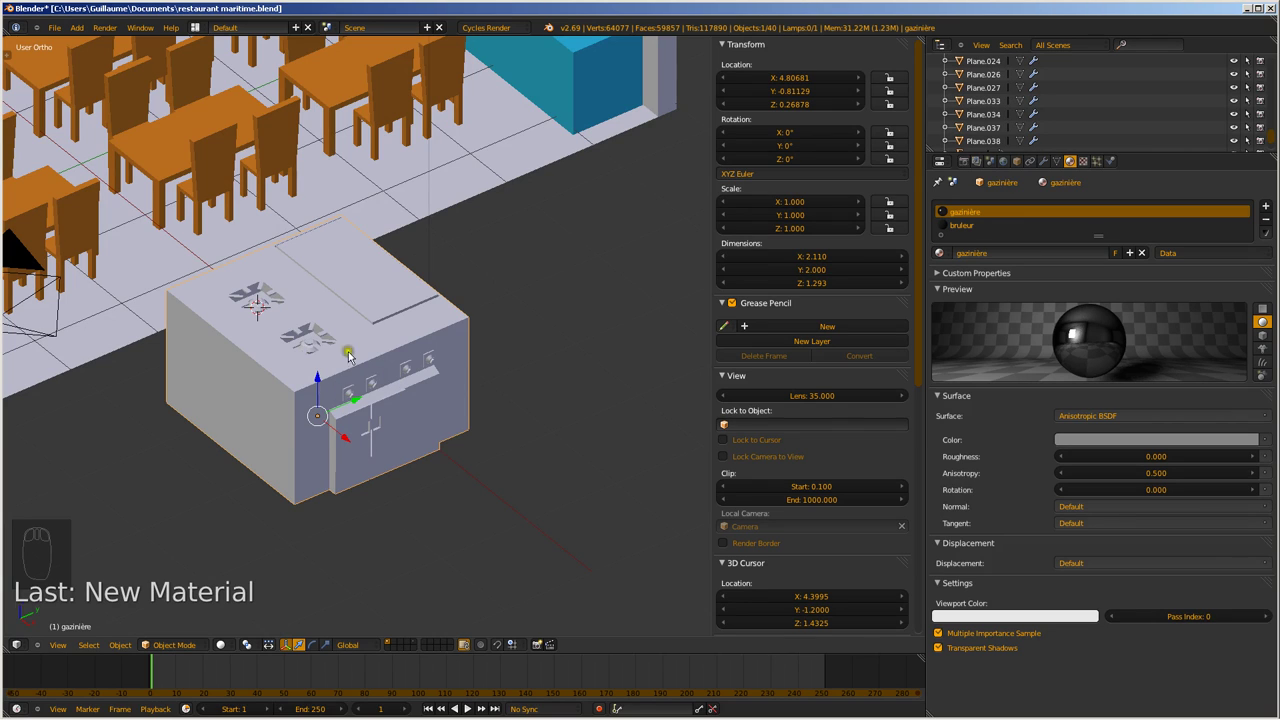
{"action": "left_click_drag", "start_coordinate": [352, 340], "coordinate": [459, 407]}
{"action": "left_click_drag", "start_coordinate": [354, 415], "coordinate": [510, 391]}
{"action": "left_click_drag", "start_coordinate": [509, 390], "coordinate": [462, 379]}
{"action": "key", "text": "ctrl+s"}
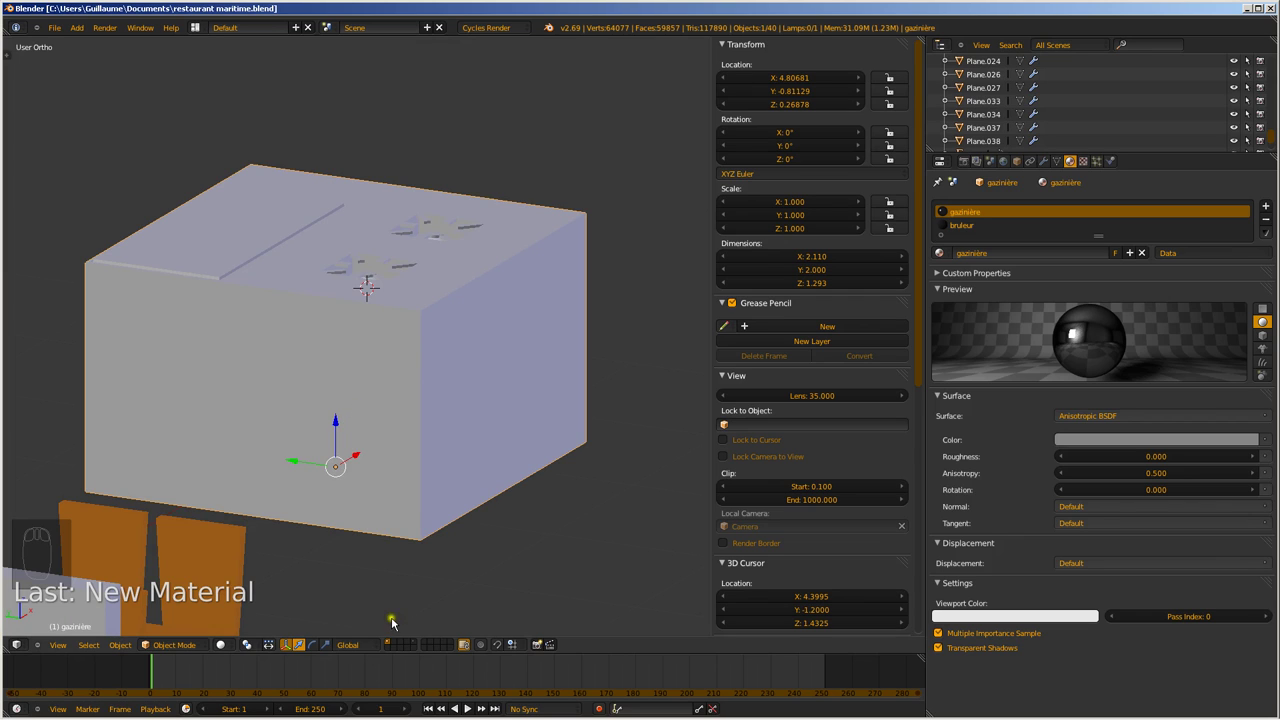
{"action": "scroll", "scroll_direction": "down", "scroll_amount": 3}
{"action": "scroll", "scroll_direction": "up", "scroll_amount": 3}
{"action": "left_click_drag", "start_coordinate": [227, 648], "coordinate": [265, 564]}
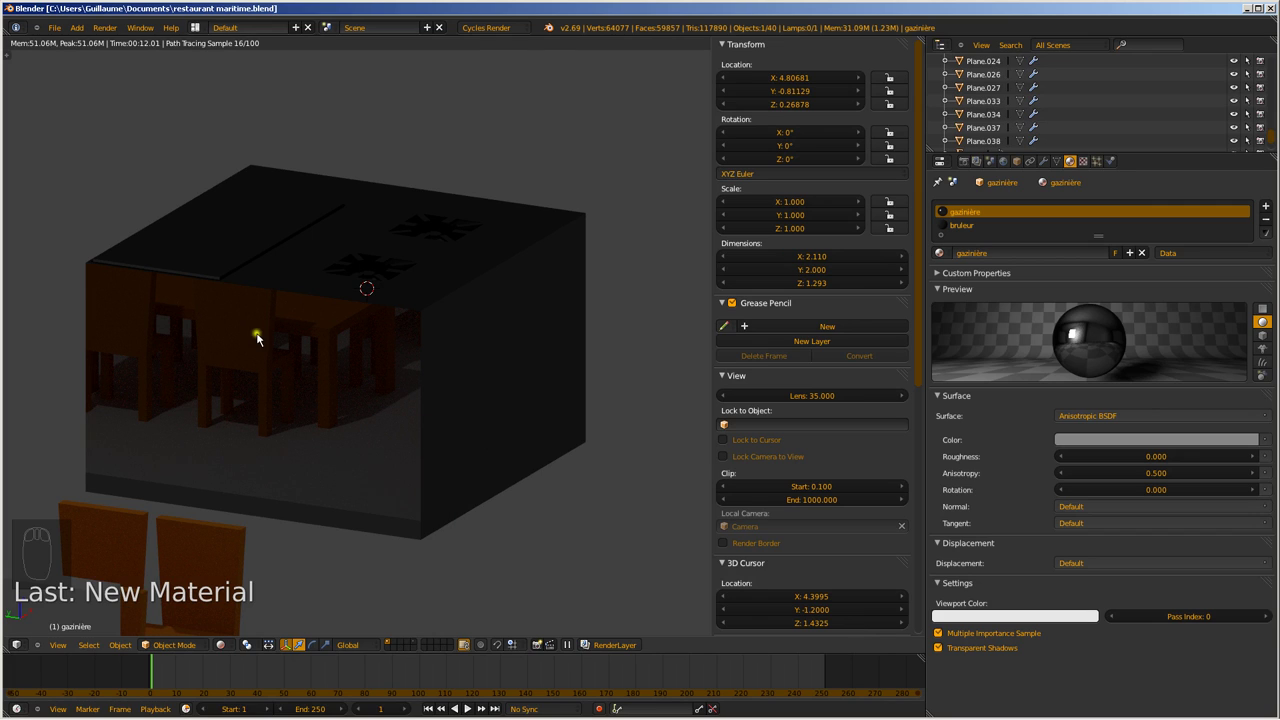
Pull the view back to show the stove beside the dining room furniture
{"action": "left_click_drag", "start_coordinate": [461, 383], "coordinate": [418, 393]}
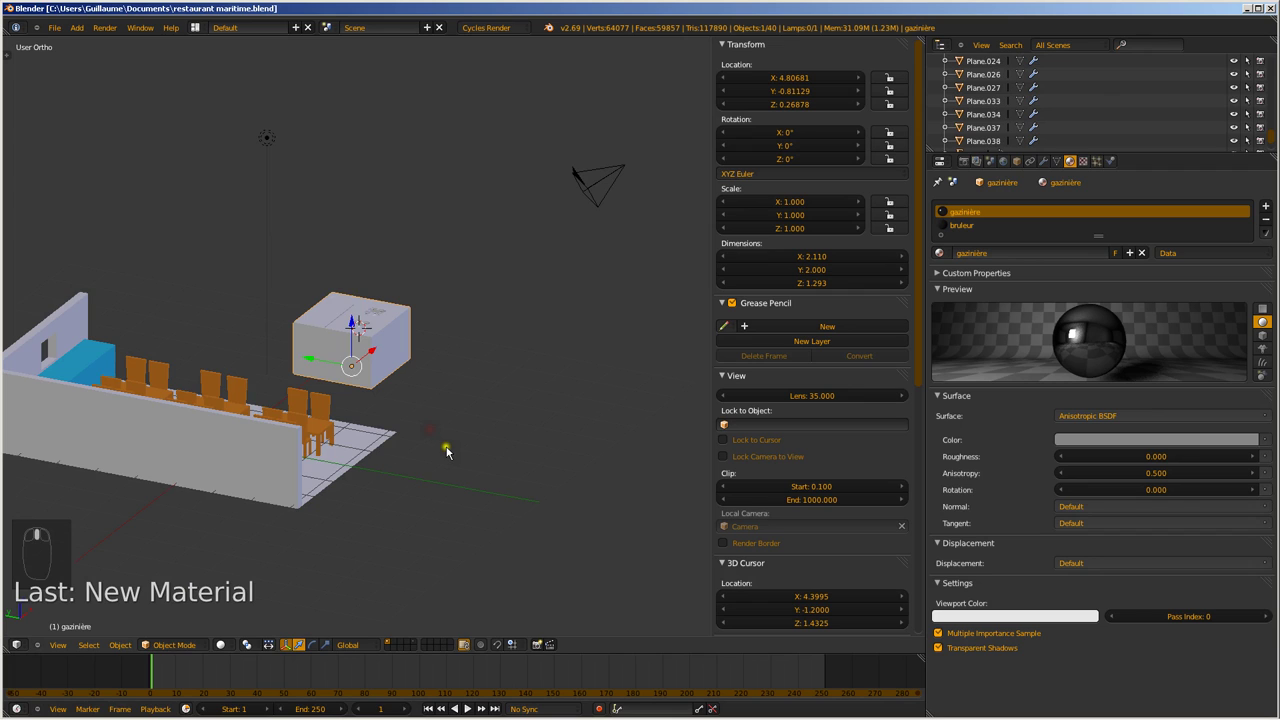
Add a new plane to the scene and bring the stove top into close view
{"action": "key", "text": "shift+a"}
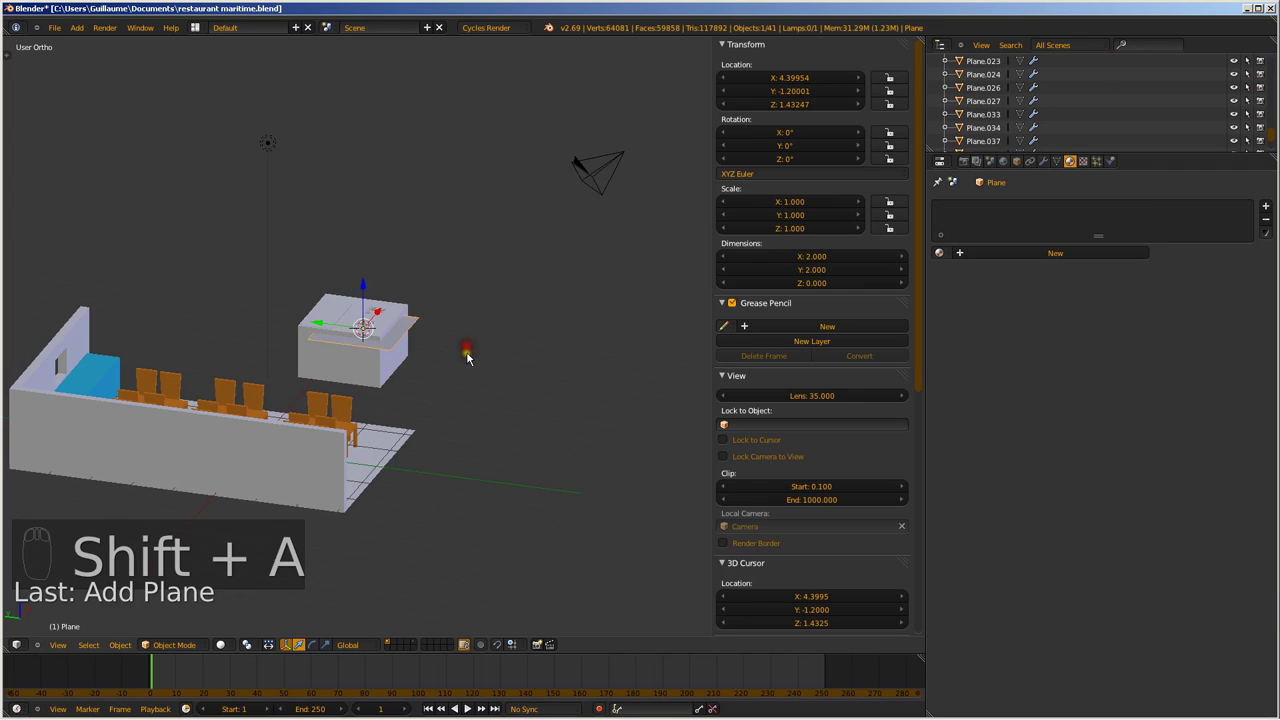
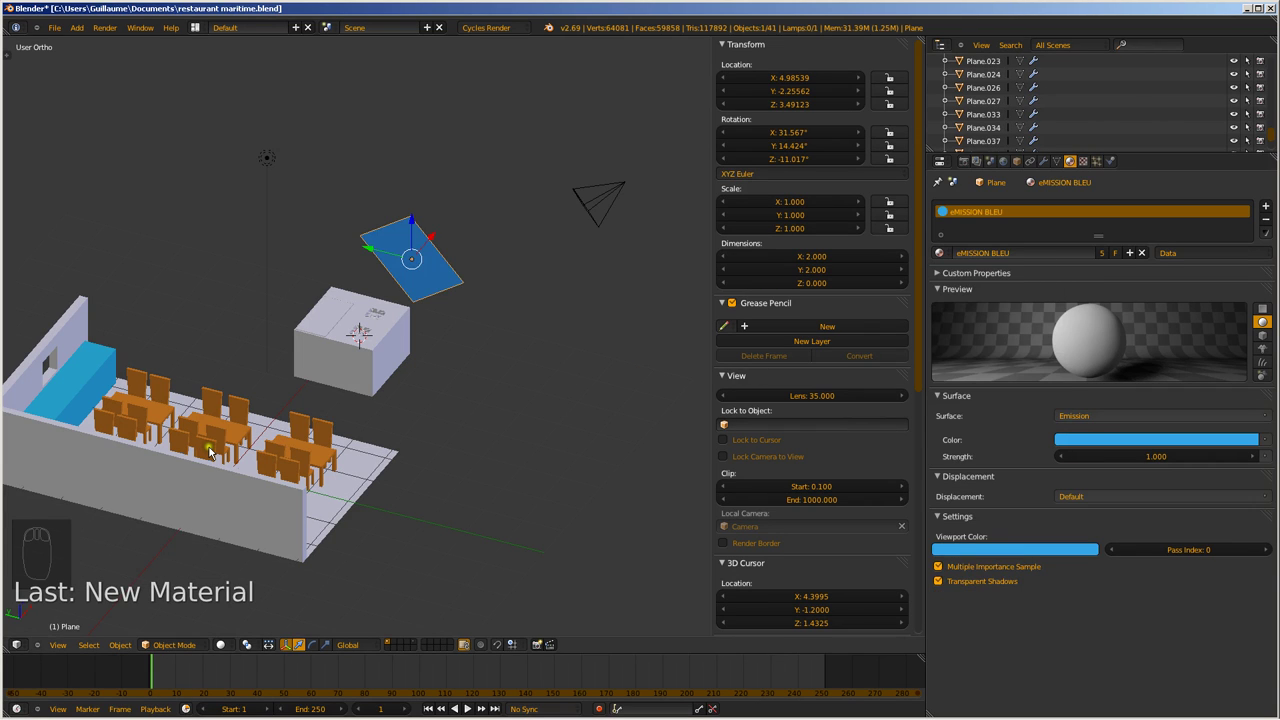
{"action": "left_click_drag", "start_coordinate": [248, 374], "coordinate": [426, 352]}
{"action": "key", "text": "ctrl+s"}
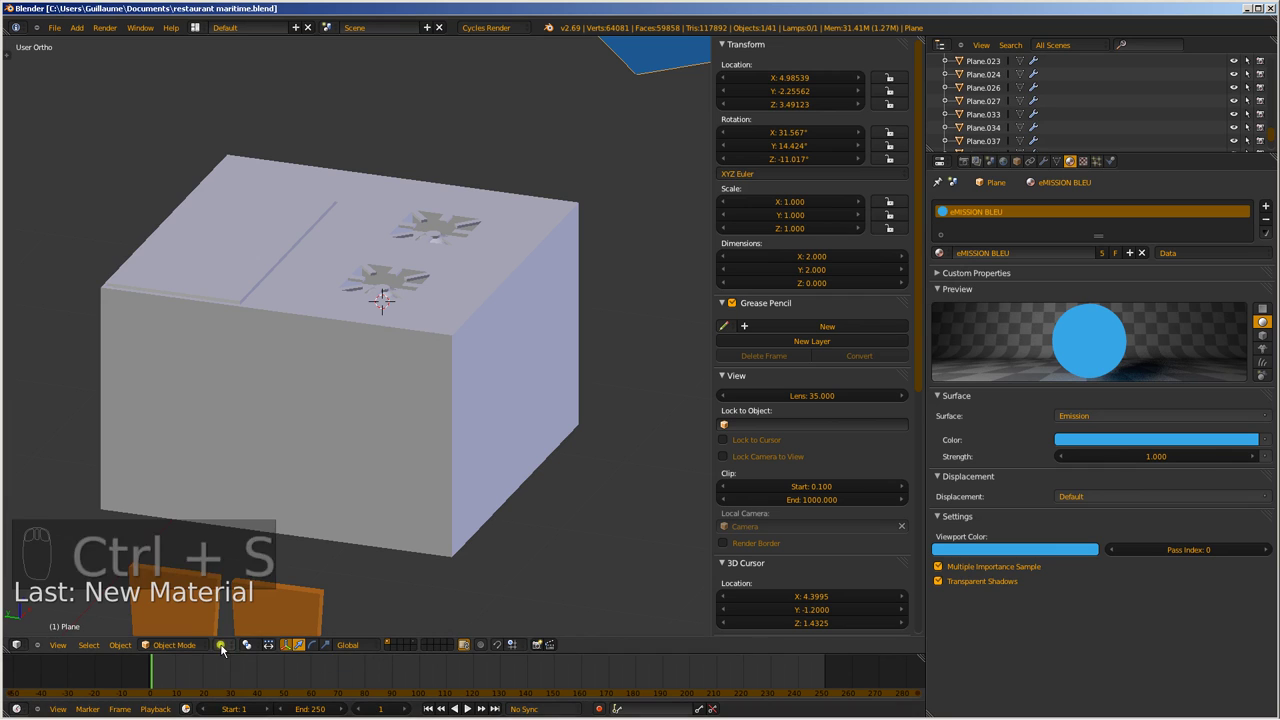
Preview the blue light on the stove rendered, then return to solid view
{"action": "left_click_drag", "start_coordinate": [227, 648], "coordinate": [269, 562]}
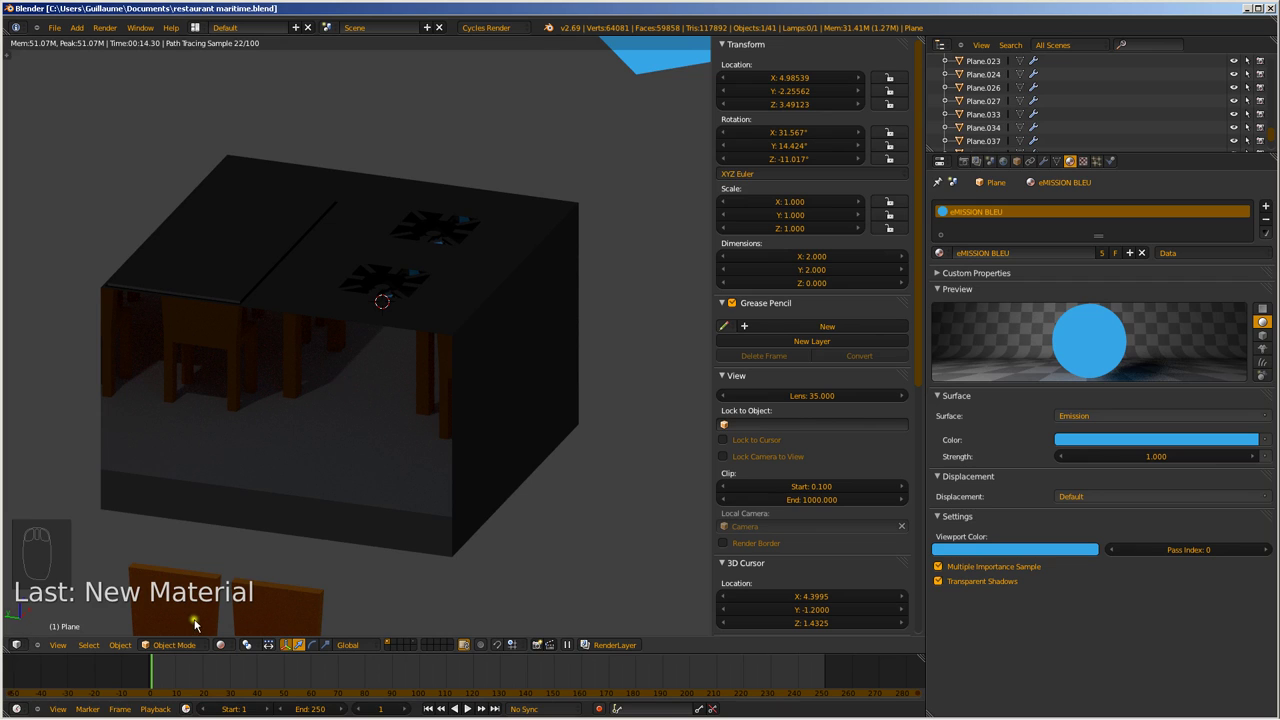
{"action": "left_click_drag", "start_coordinate": [228, 653], "coordinate": [257, 608]}
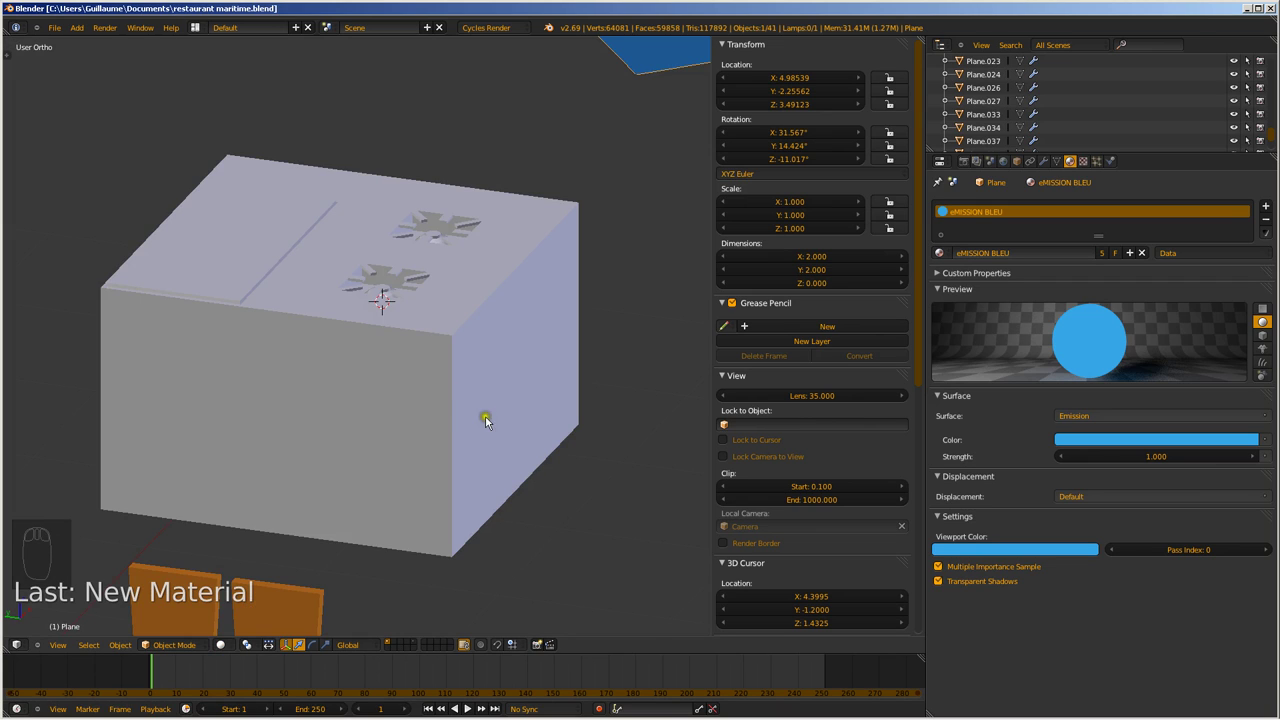
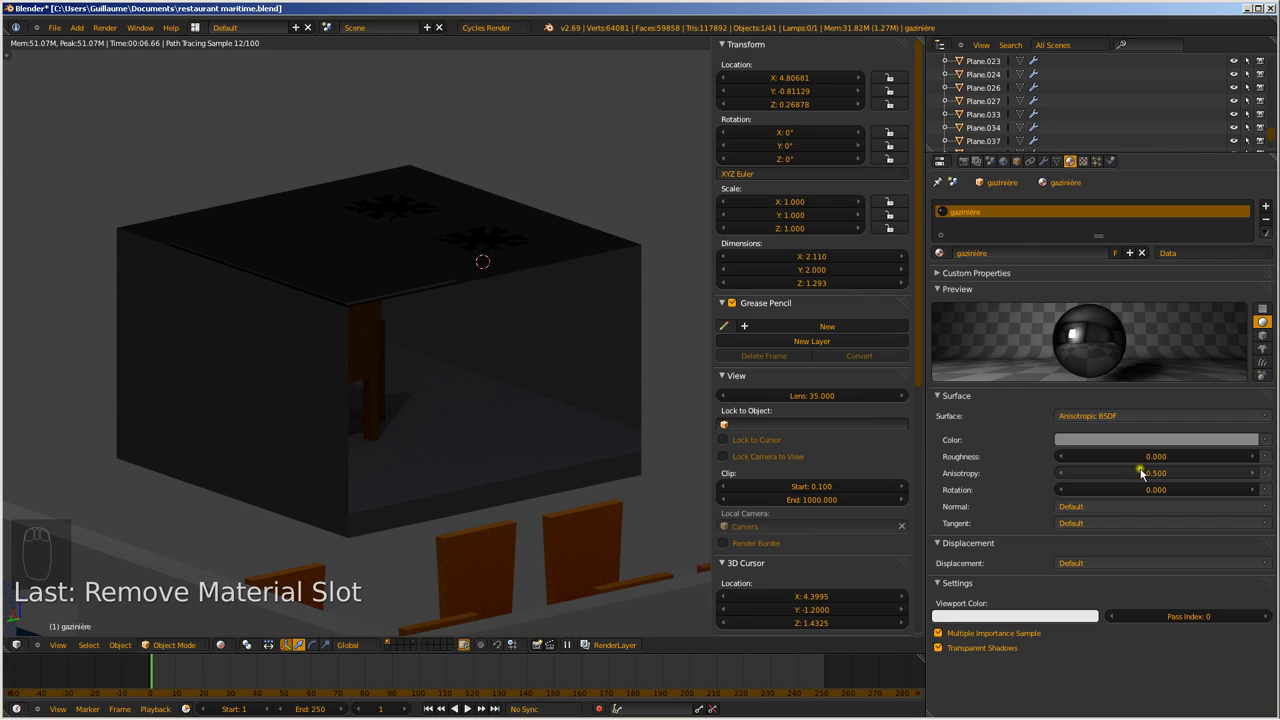
Raise the gazinière material's anisotropy to 0.772 and view the stove top from above
{"action": "left_click_drag", "start_coordinate": [1173, 481], "coordinate": [1193, 481]}
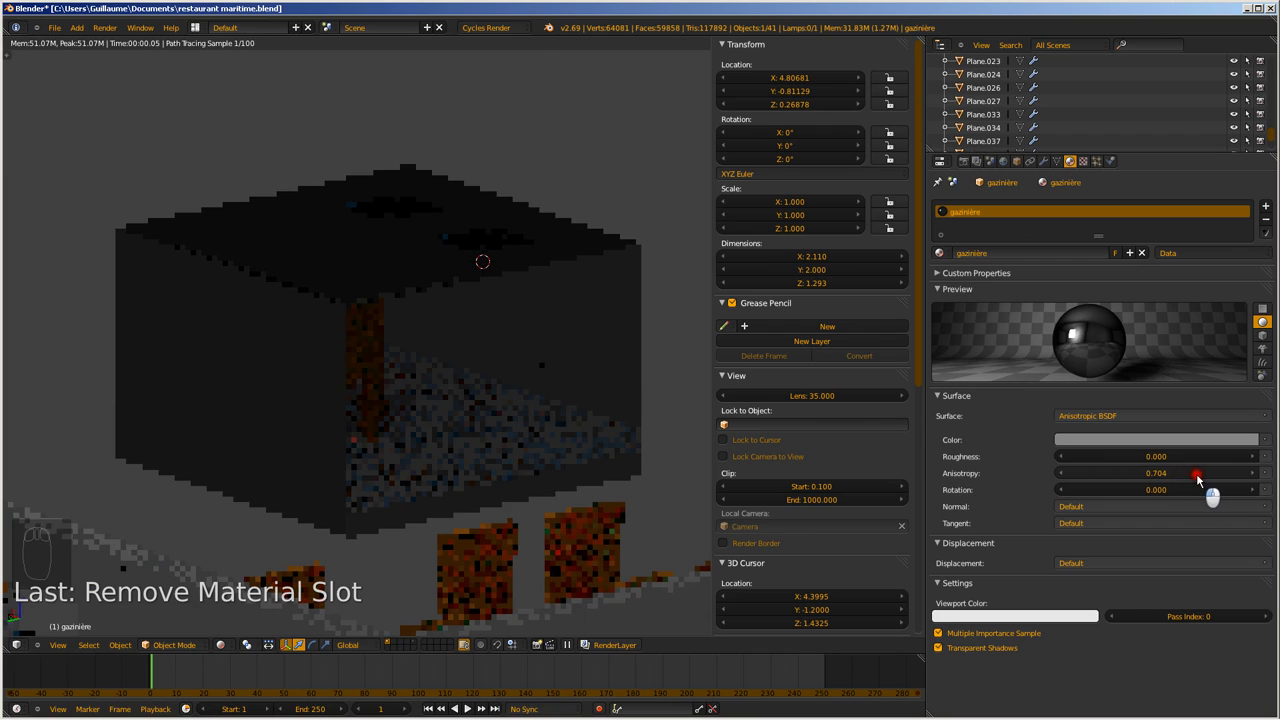
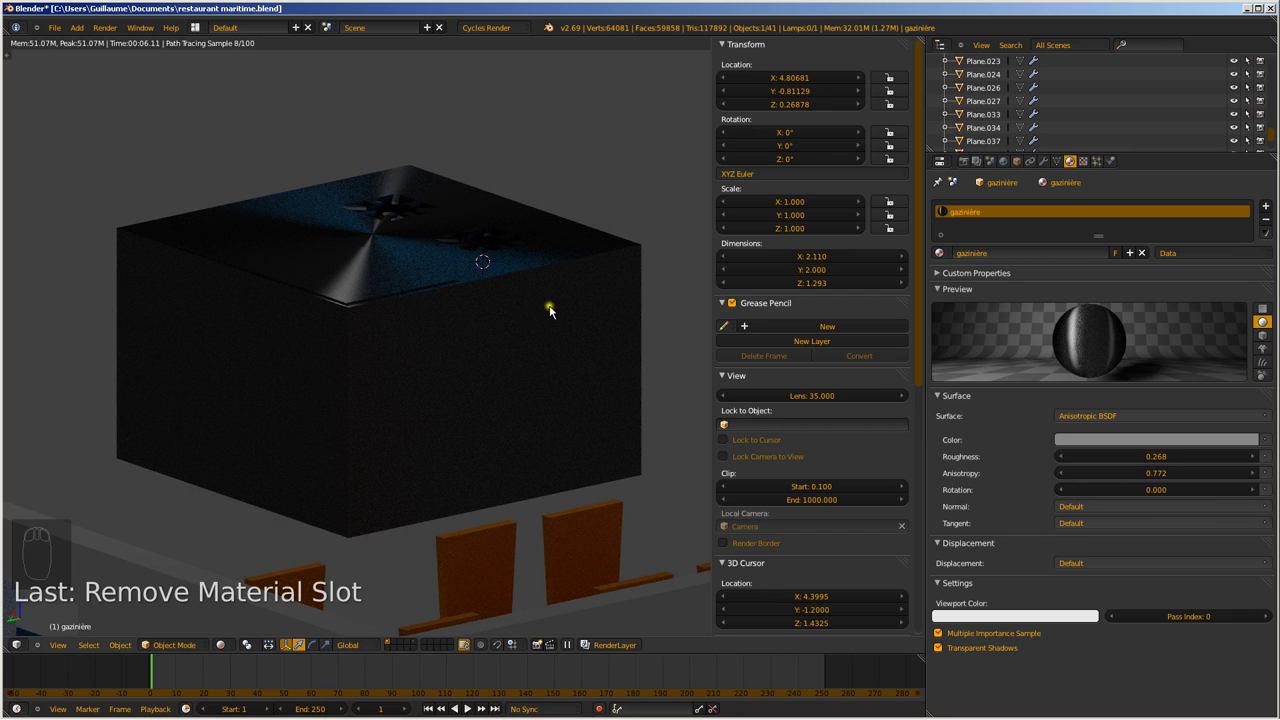
{"action": "left_click_drag", "start_coordinate": [620, 326], "coordinate": [512, 357]}
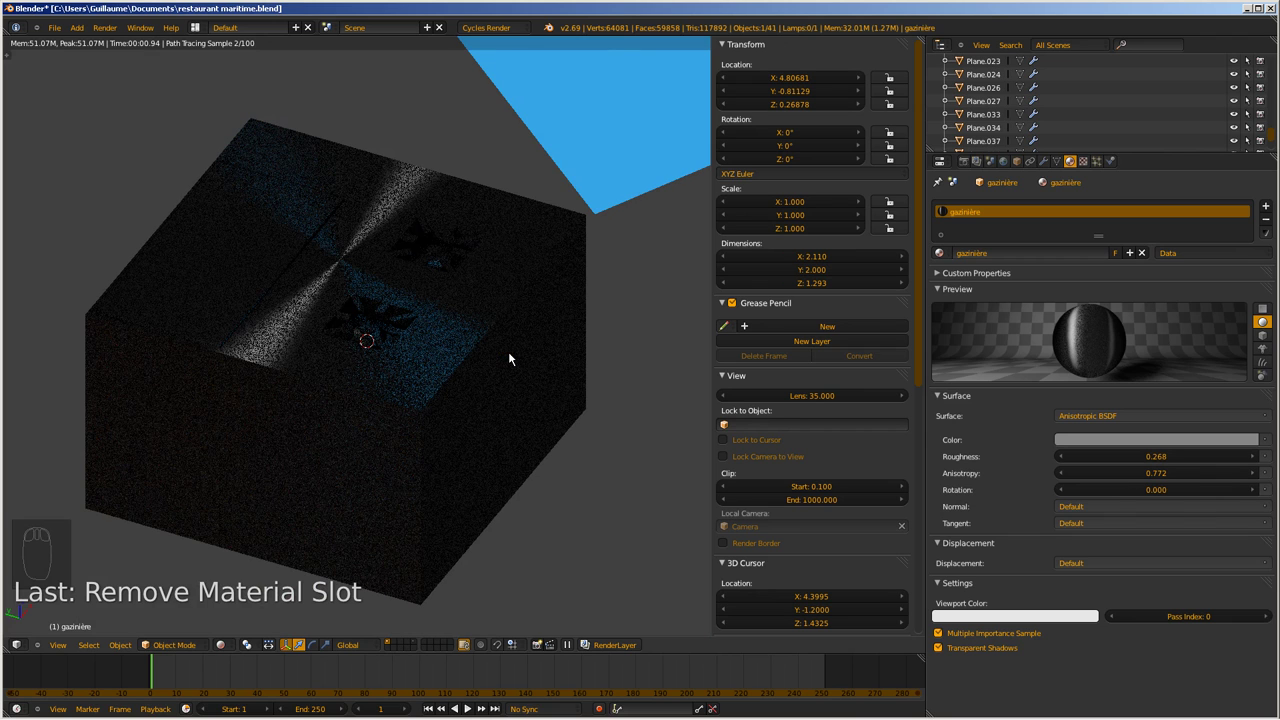
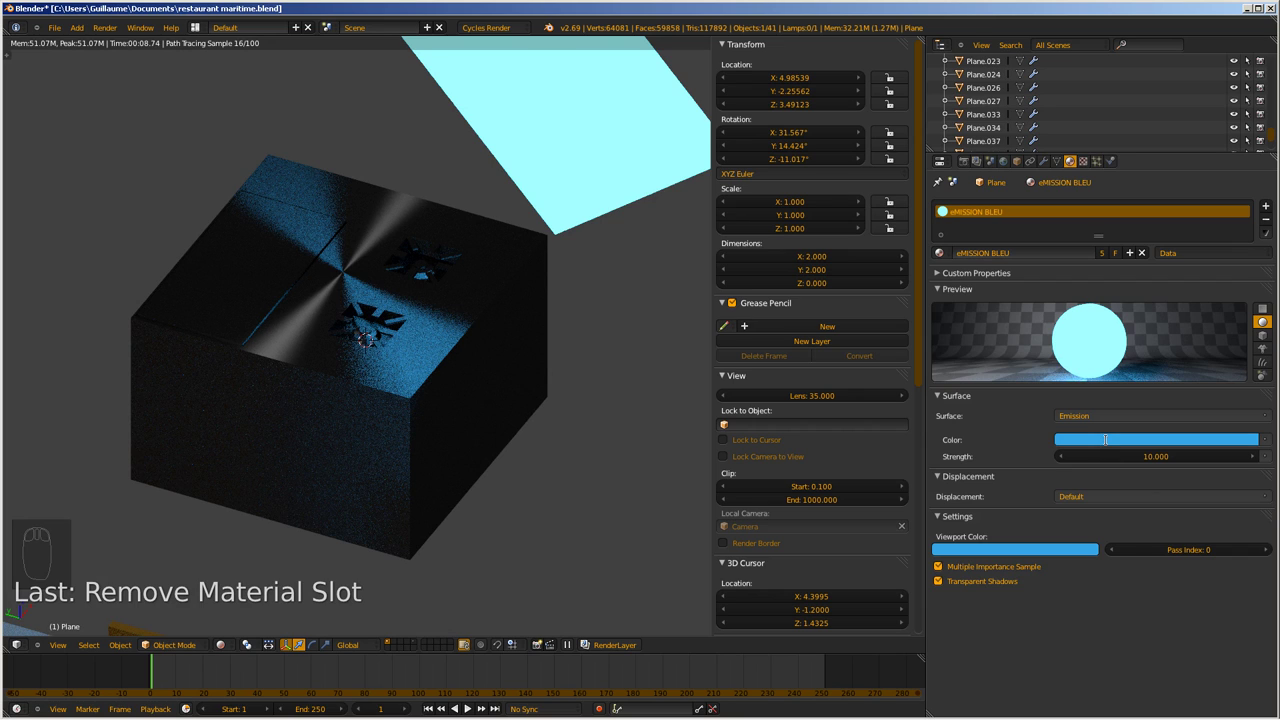
Select the gazinière and list the Surface shader types, currently Anisotropic BSDF
{"action": "left_click_drag", "start_coordinate": [853, 554], "coordinate": [1099, 452]}
{"action": "left_click_drag", "start_coordinate": [1147, 420], "coordinate": [1084, 501]}
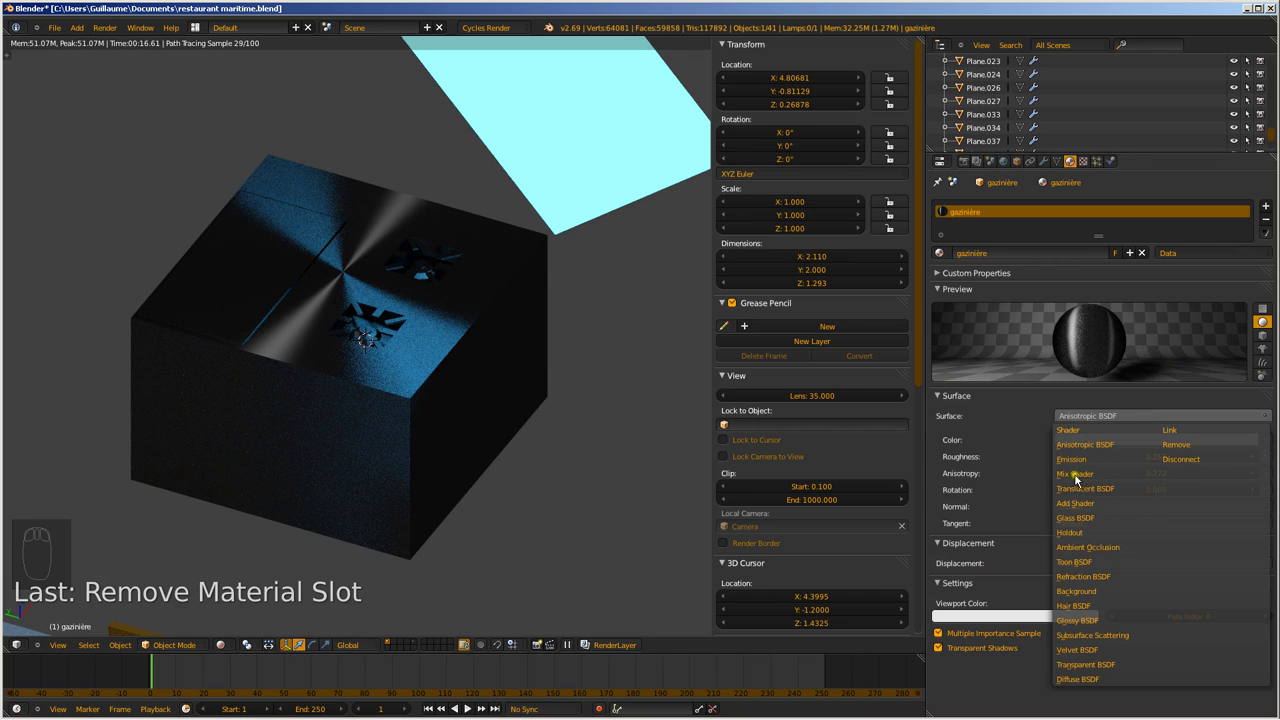